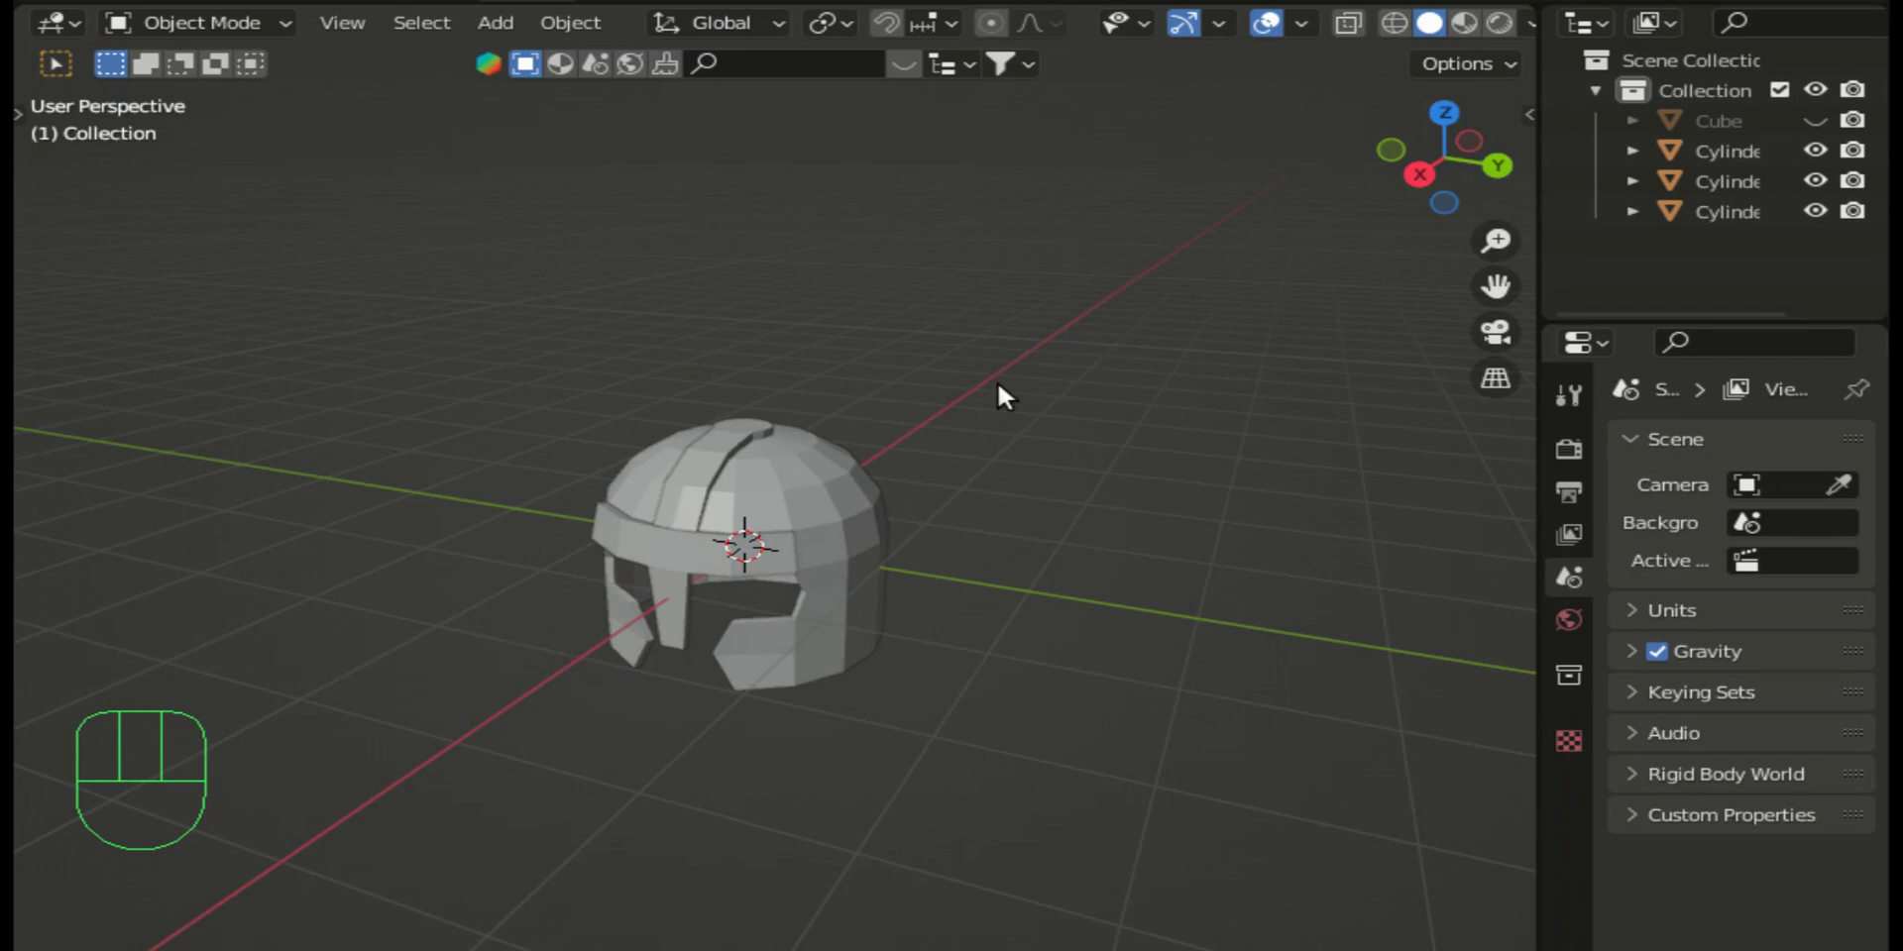
# Step: Browse the Add > Mesh list in the viewport header to reach the Cylinder shape
pyautogui.scroll(3)
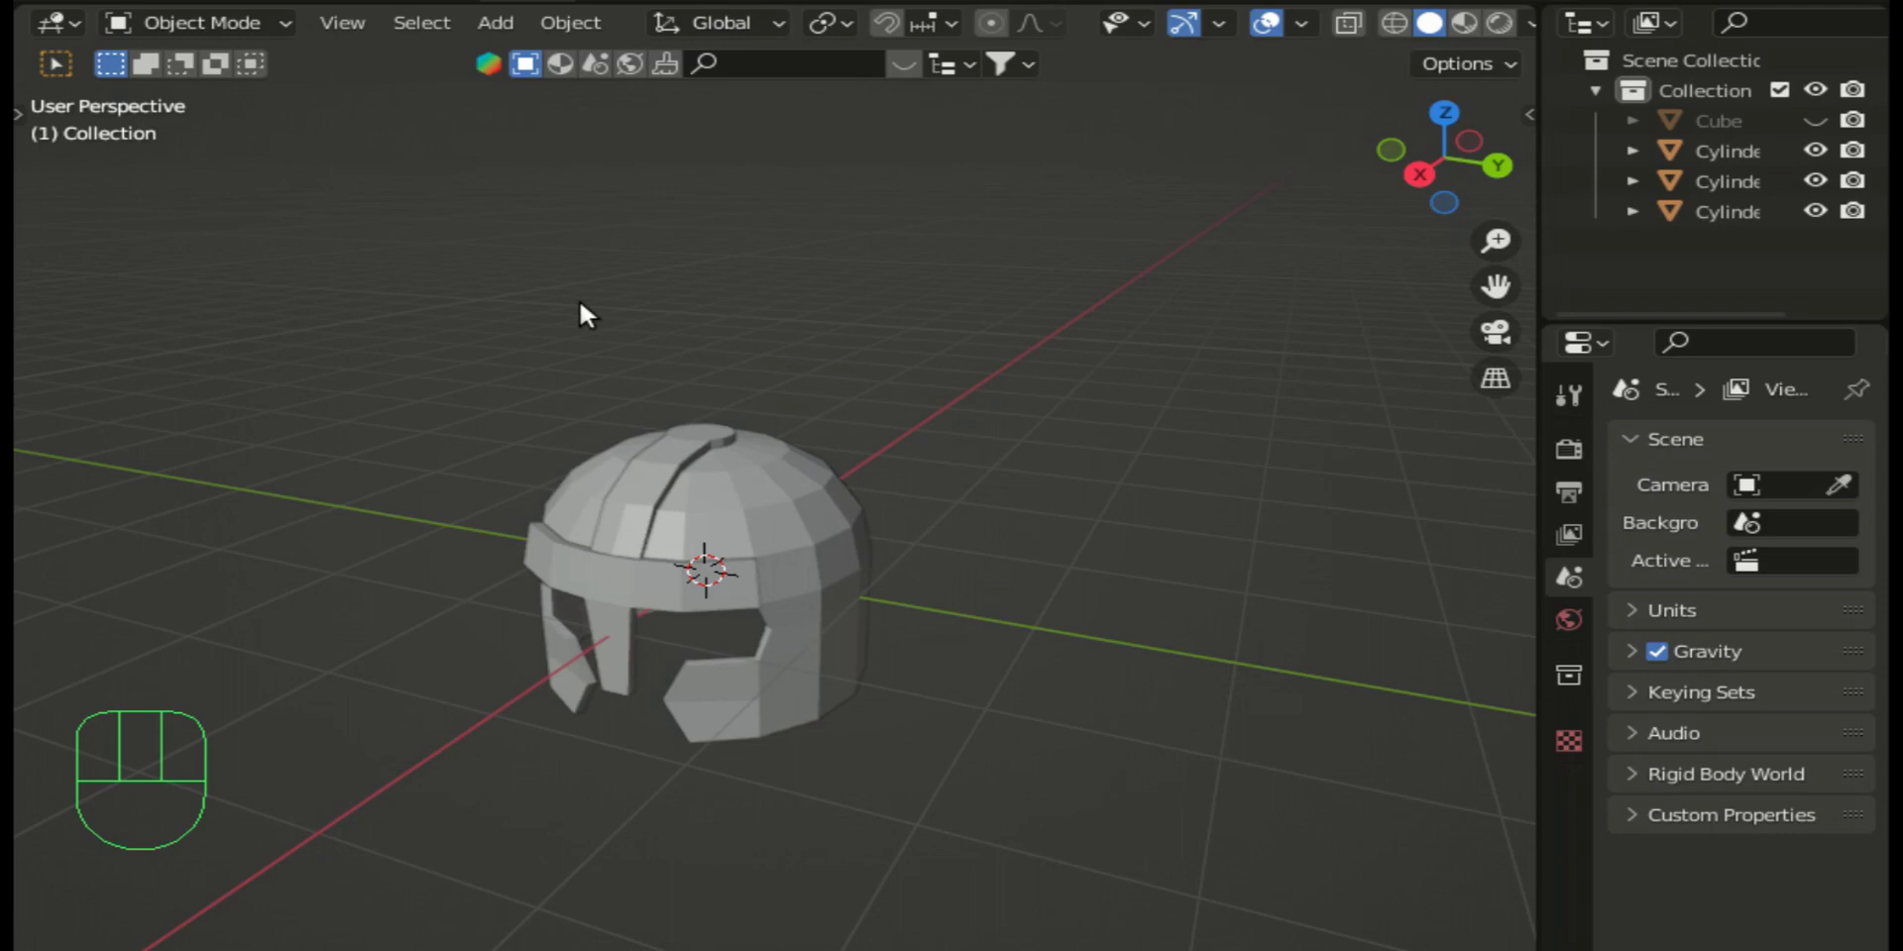
pyautogui.moveTo(491, 30); pyautogui.dragTo(840, 223)
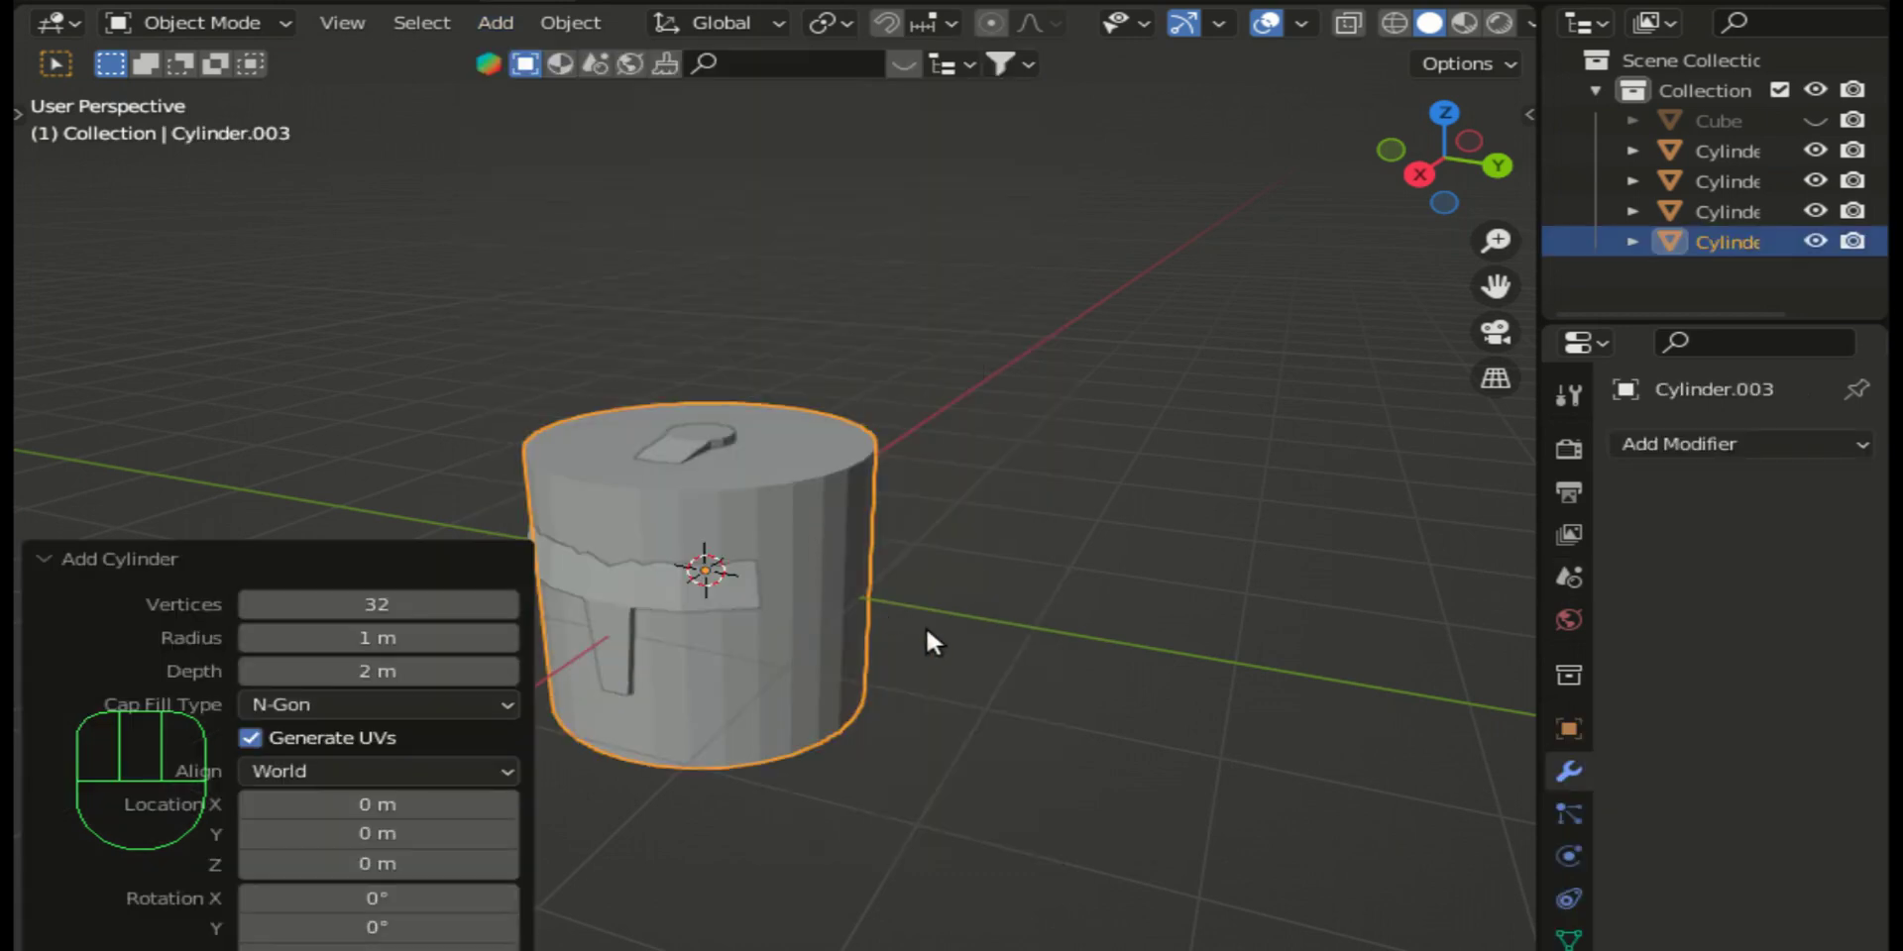
# Step: Move the new cylinder beside the helmet and scale it down to stud size in Right view
pyautogui.press('g')
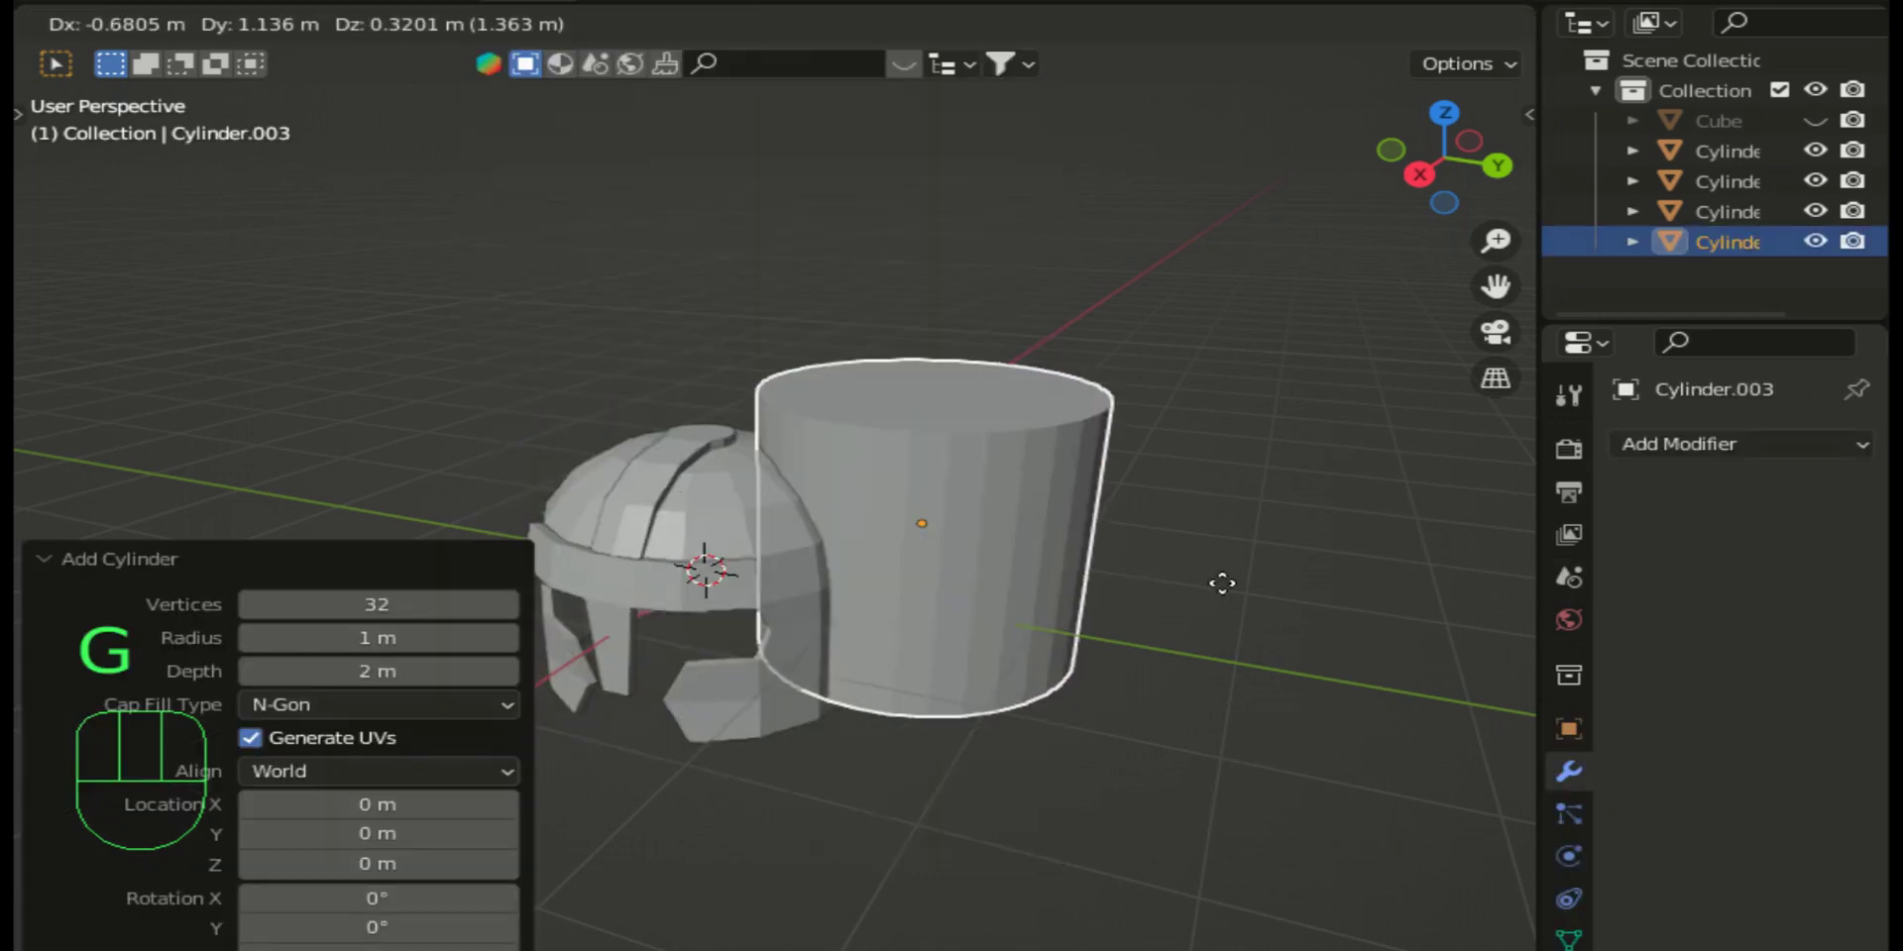
pyautogui.click(1291, 611)
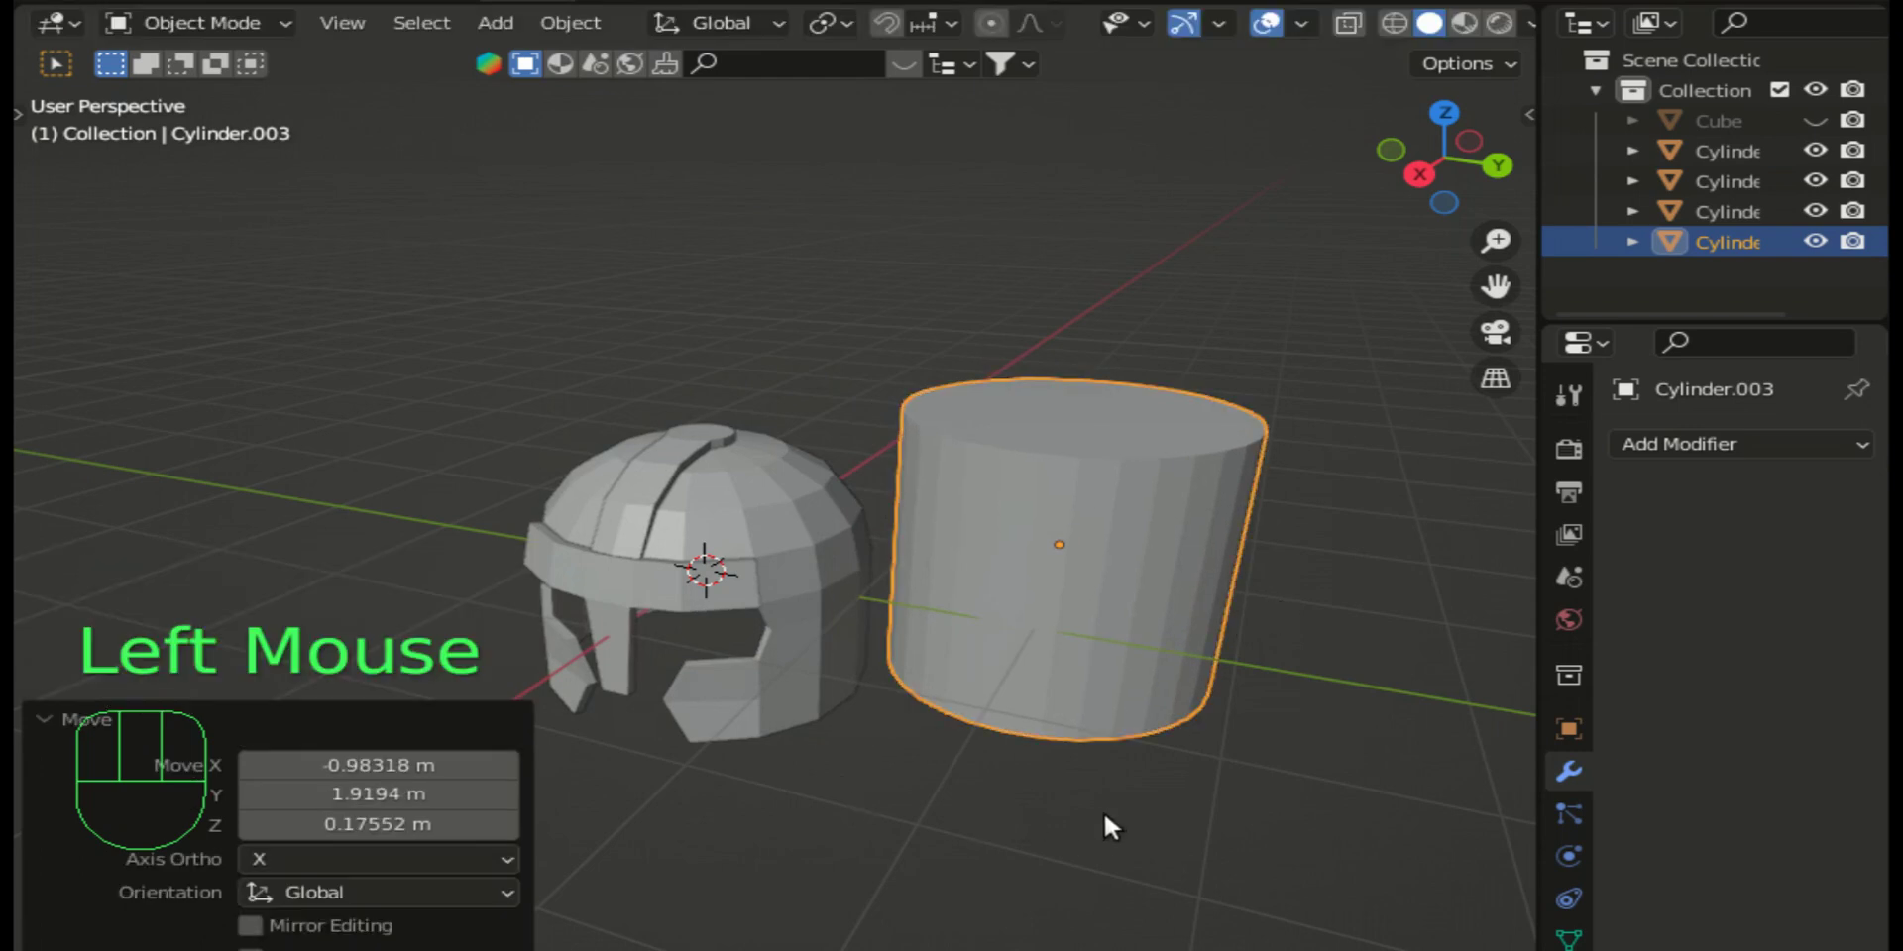
pyautogui.click(1436, 188)
pyautogui.press('s')
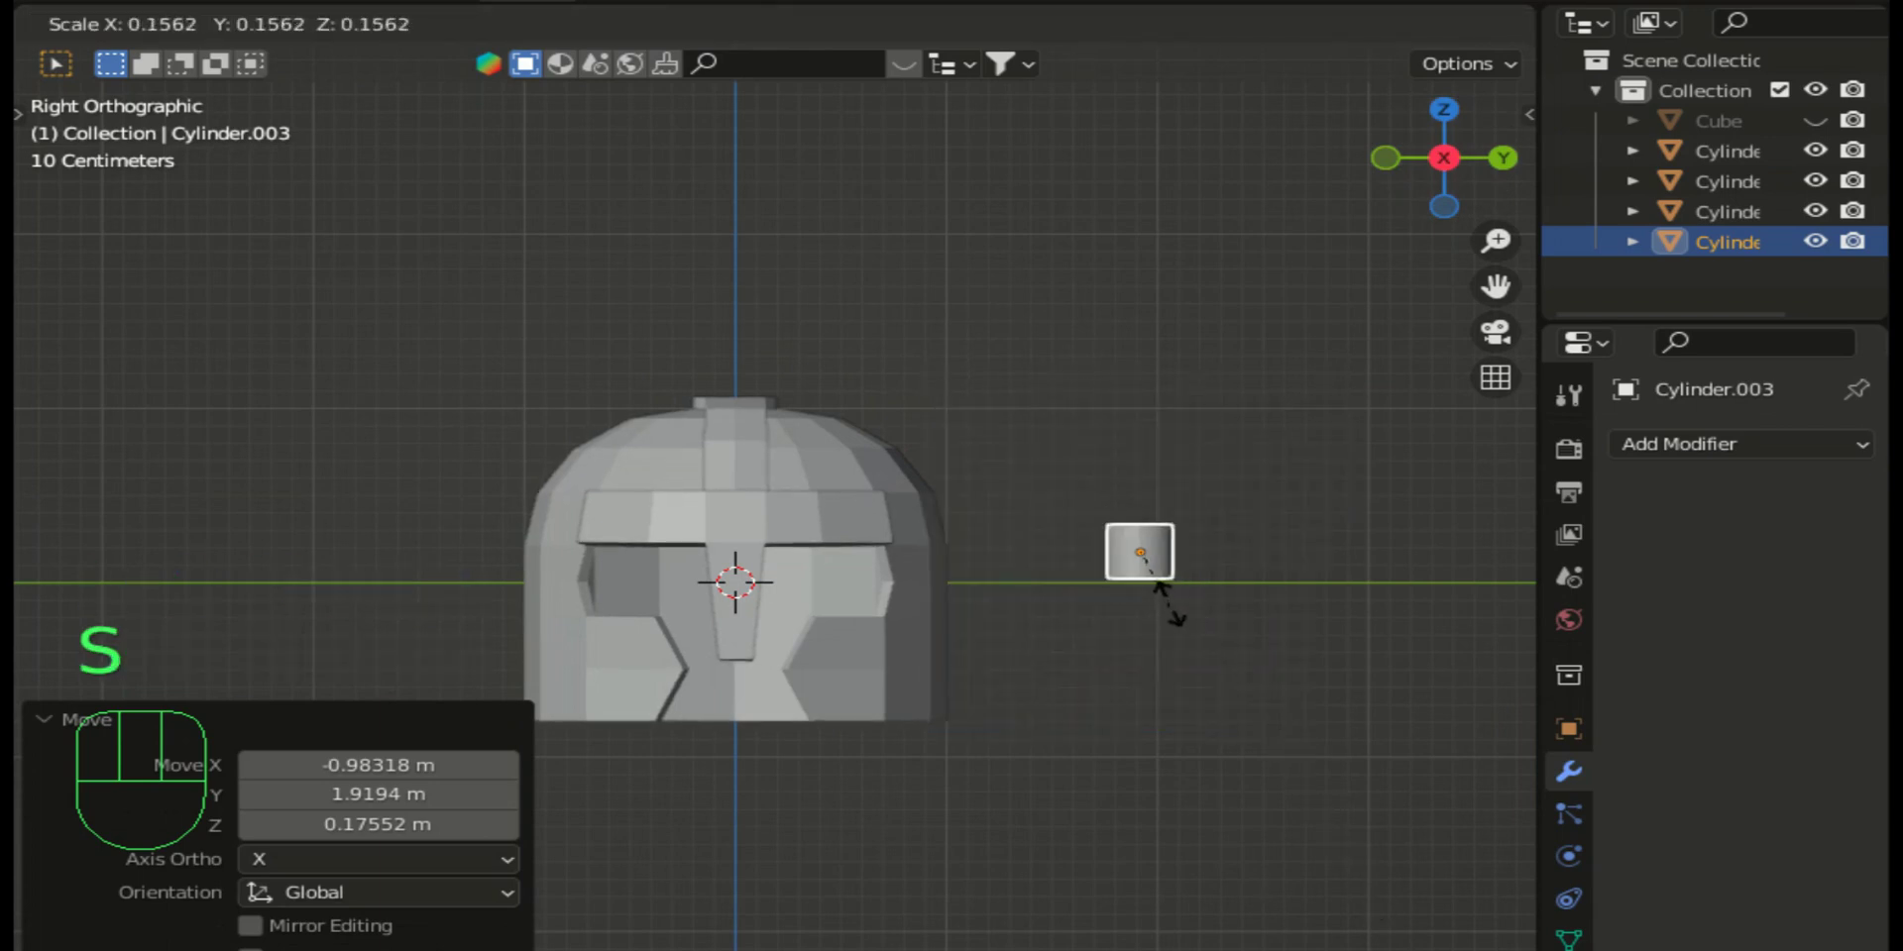
pyautogui.click(1175, 606)
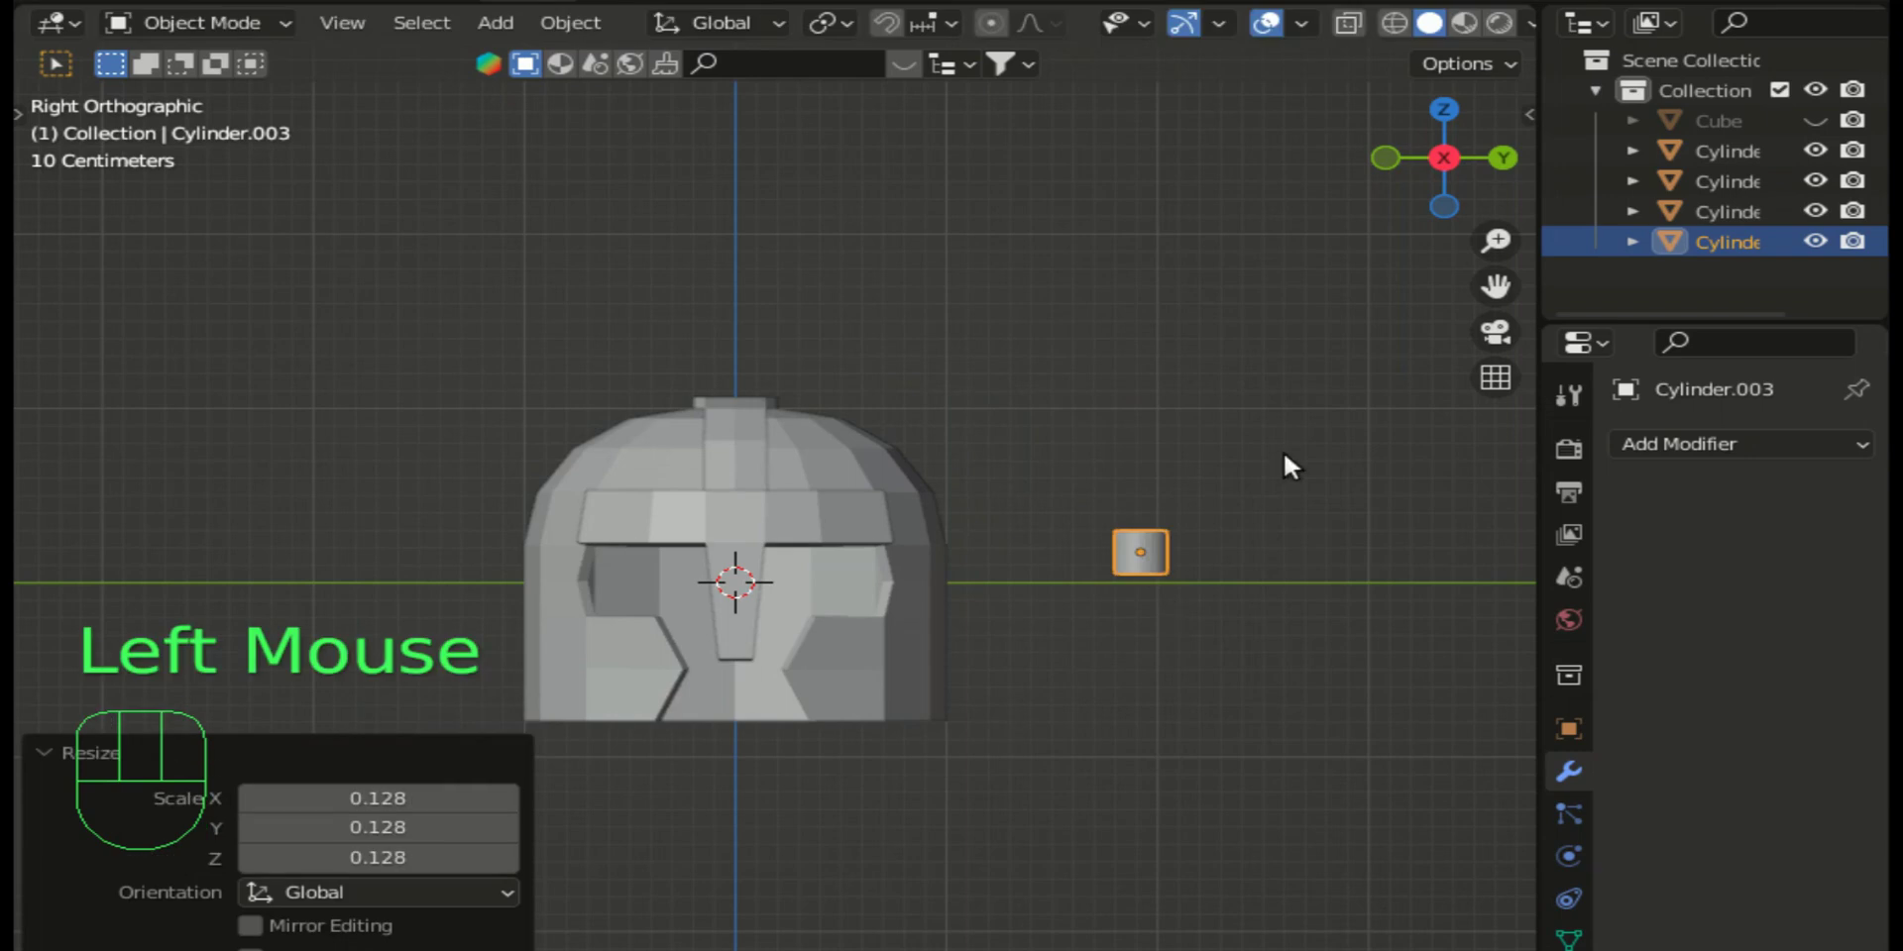
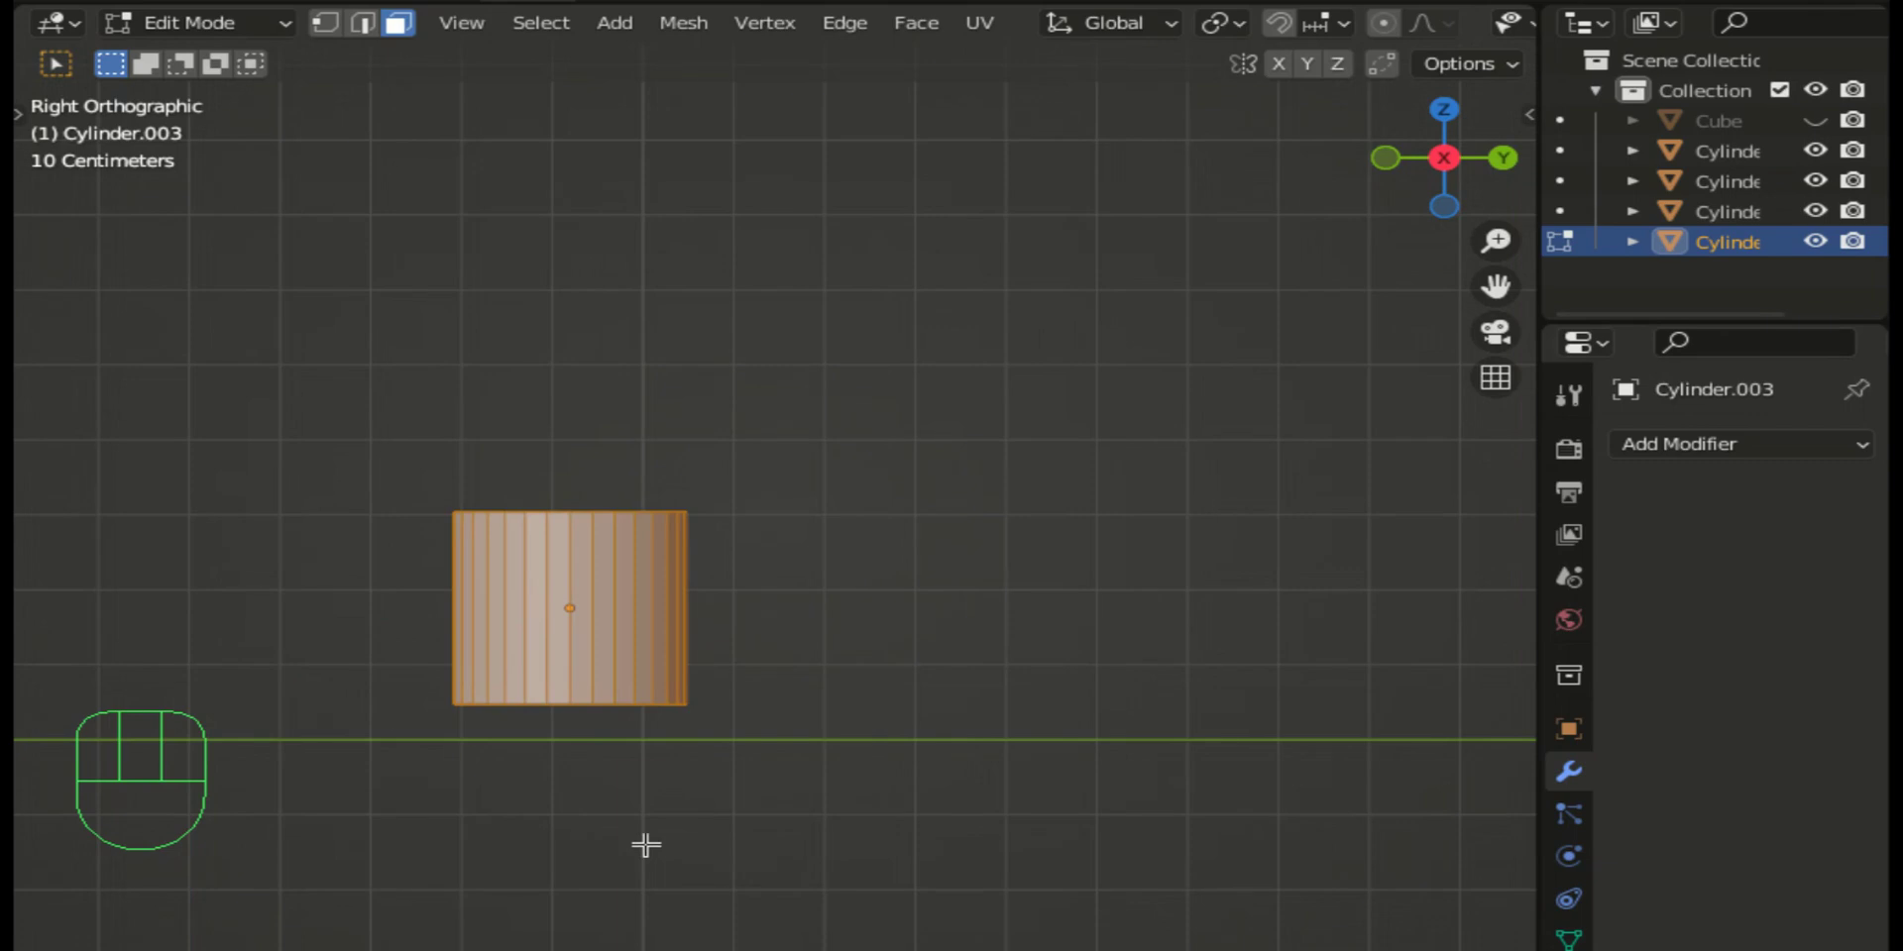
# Step: Squash the cylinder mesh along Z into a short disc
pyautogui.press('s')
pyautogui.press('z')
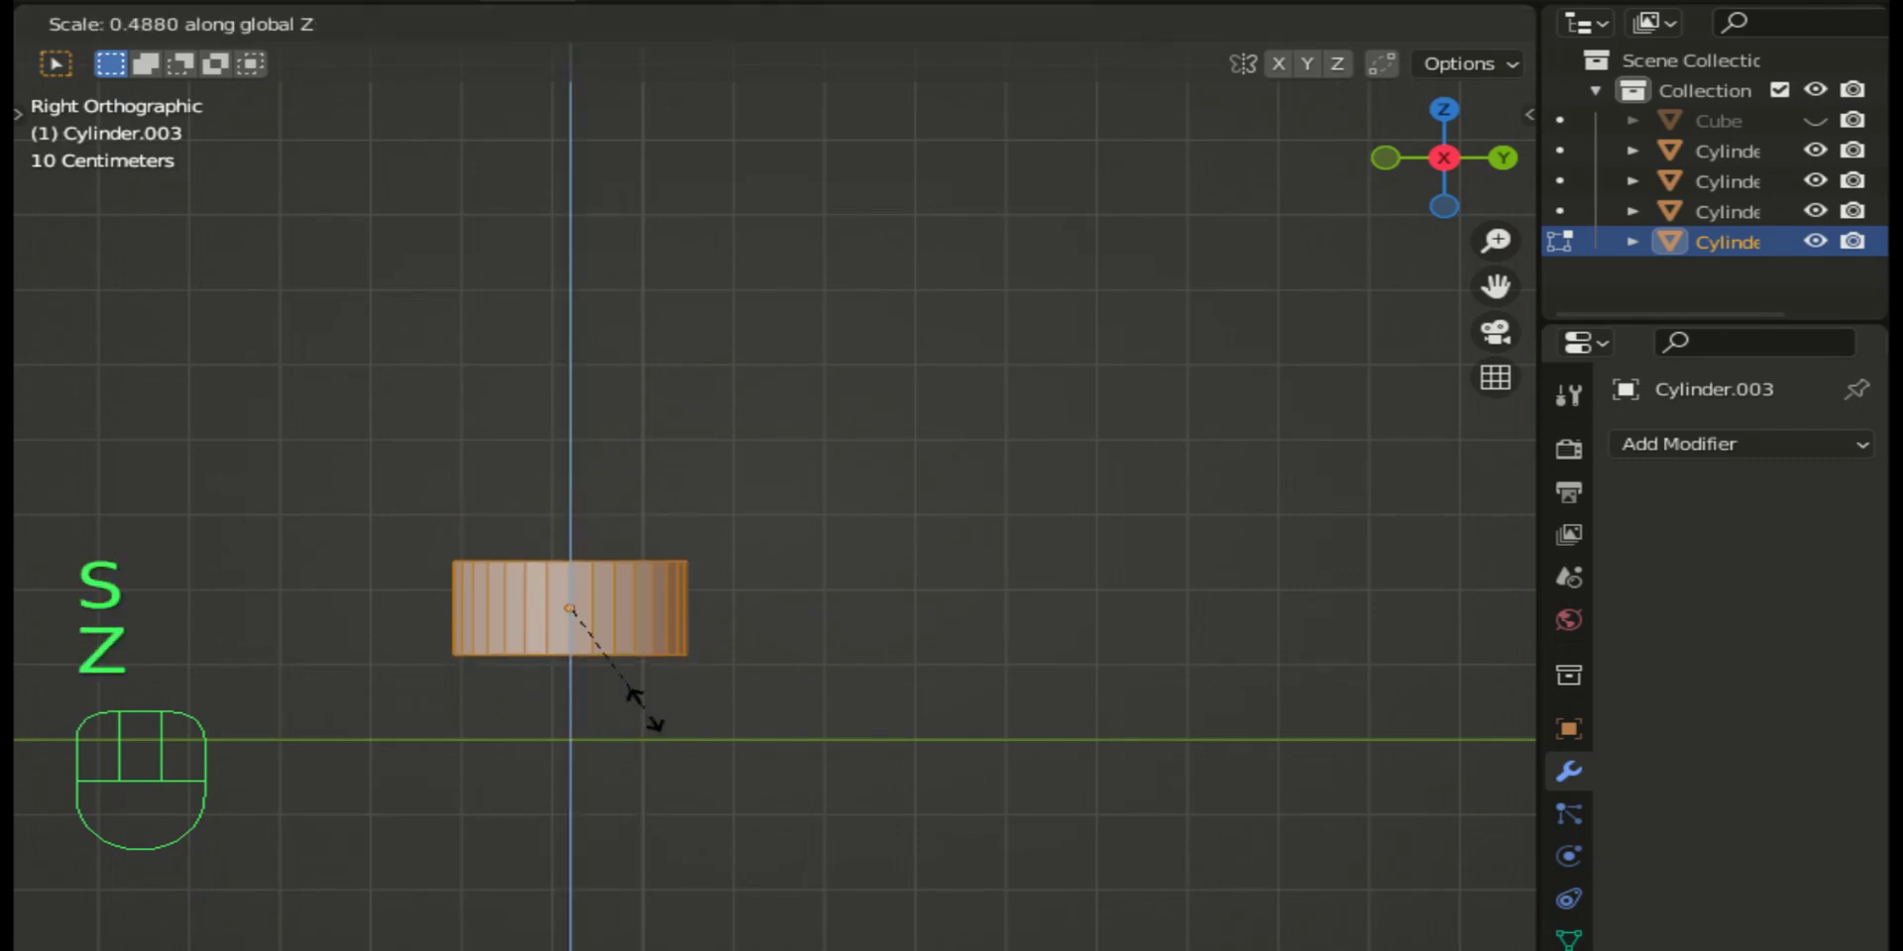
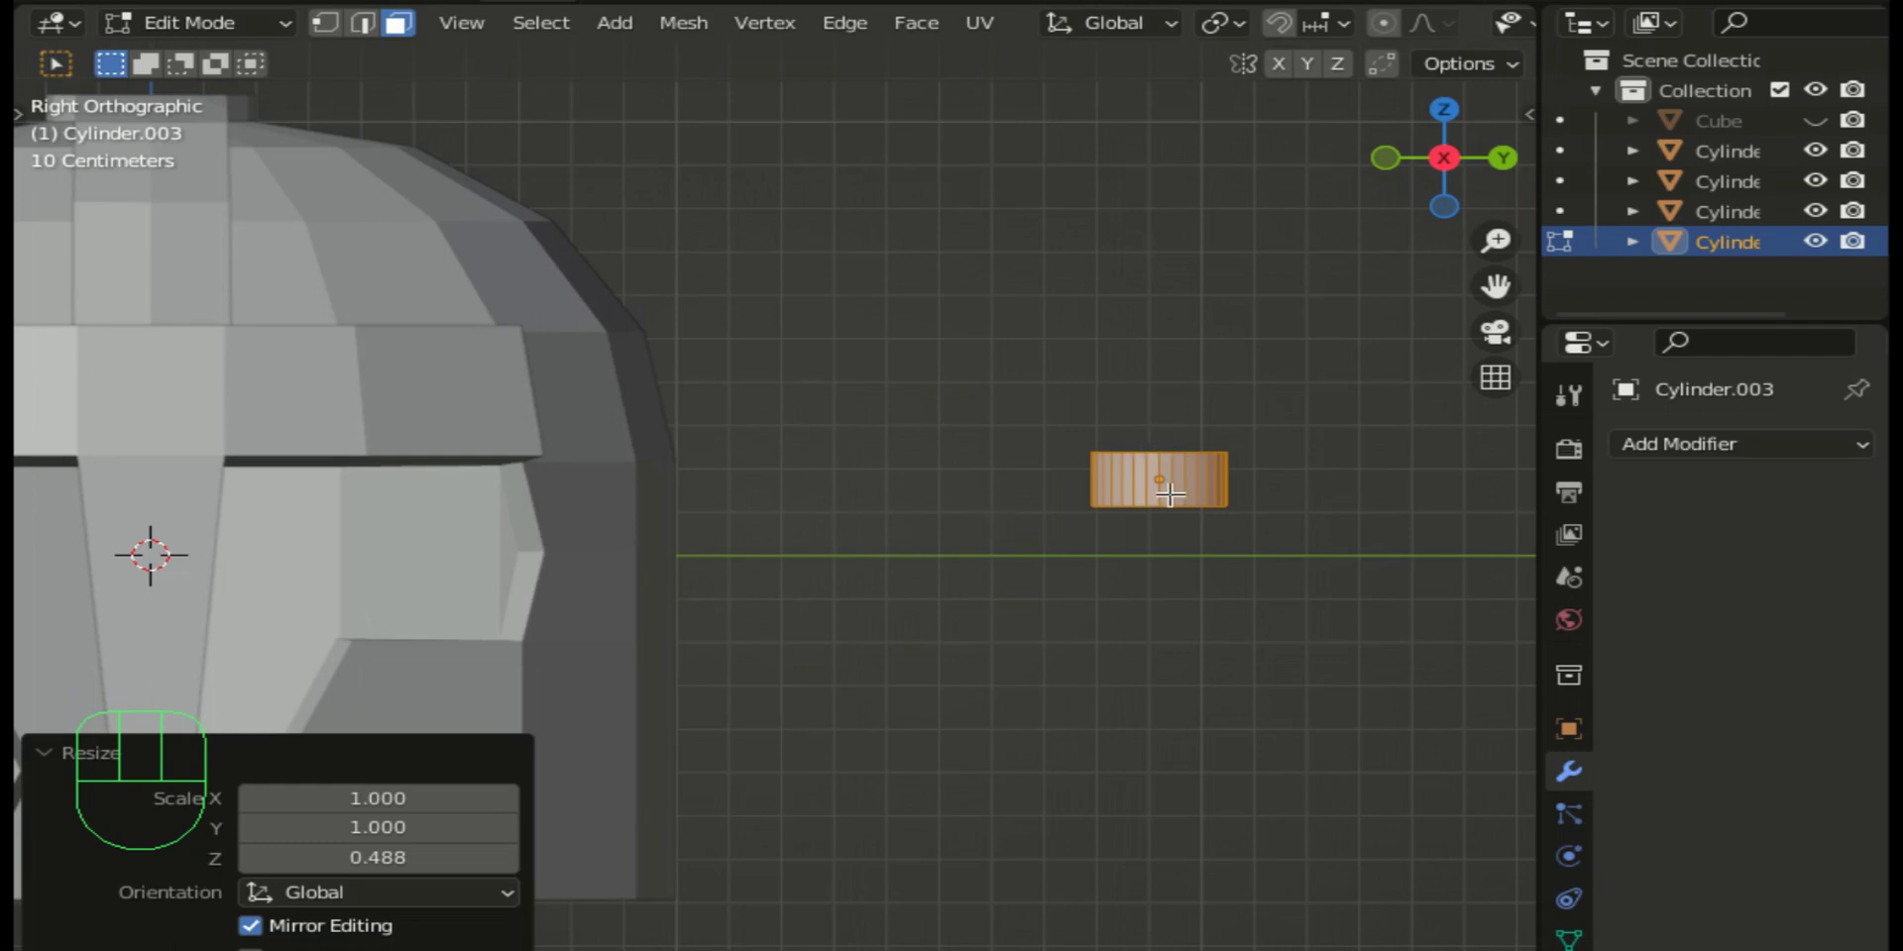
pyautogui.scroll(3)
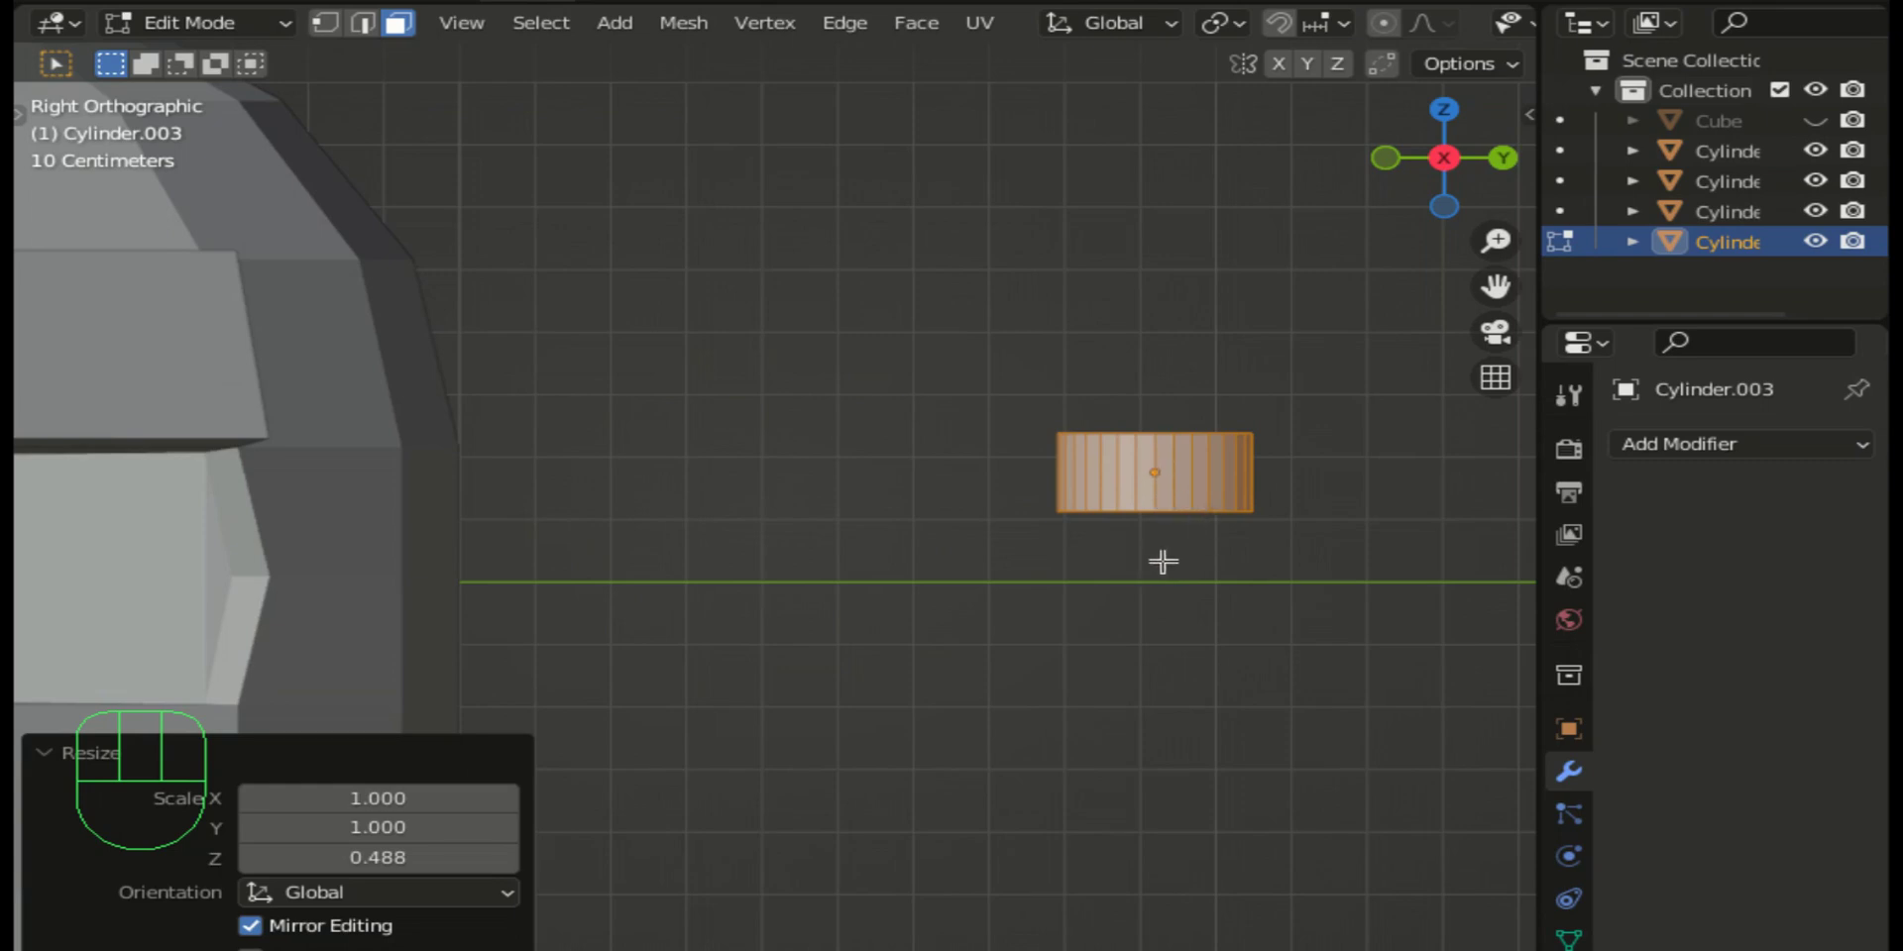
# Step: Raise the disc geometry 0.05577 along the vertical axis
pyautogui.press('g')
pyautogui.press('Up')
pyautogui.press('Up')
pyautogui.press('Up')
pyautogui.press('Up')
pyautogui.press('Up')
pyautogui.press('Up')
pyautogui.press('Up')
pyautogui.press('Up')
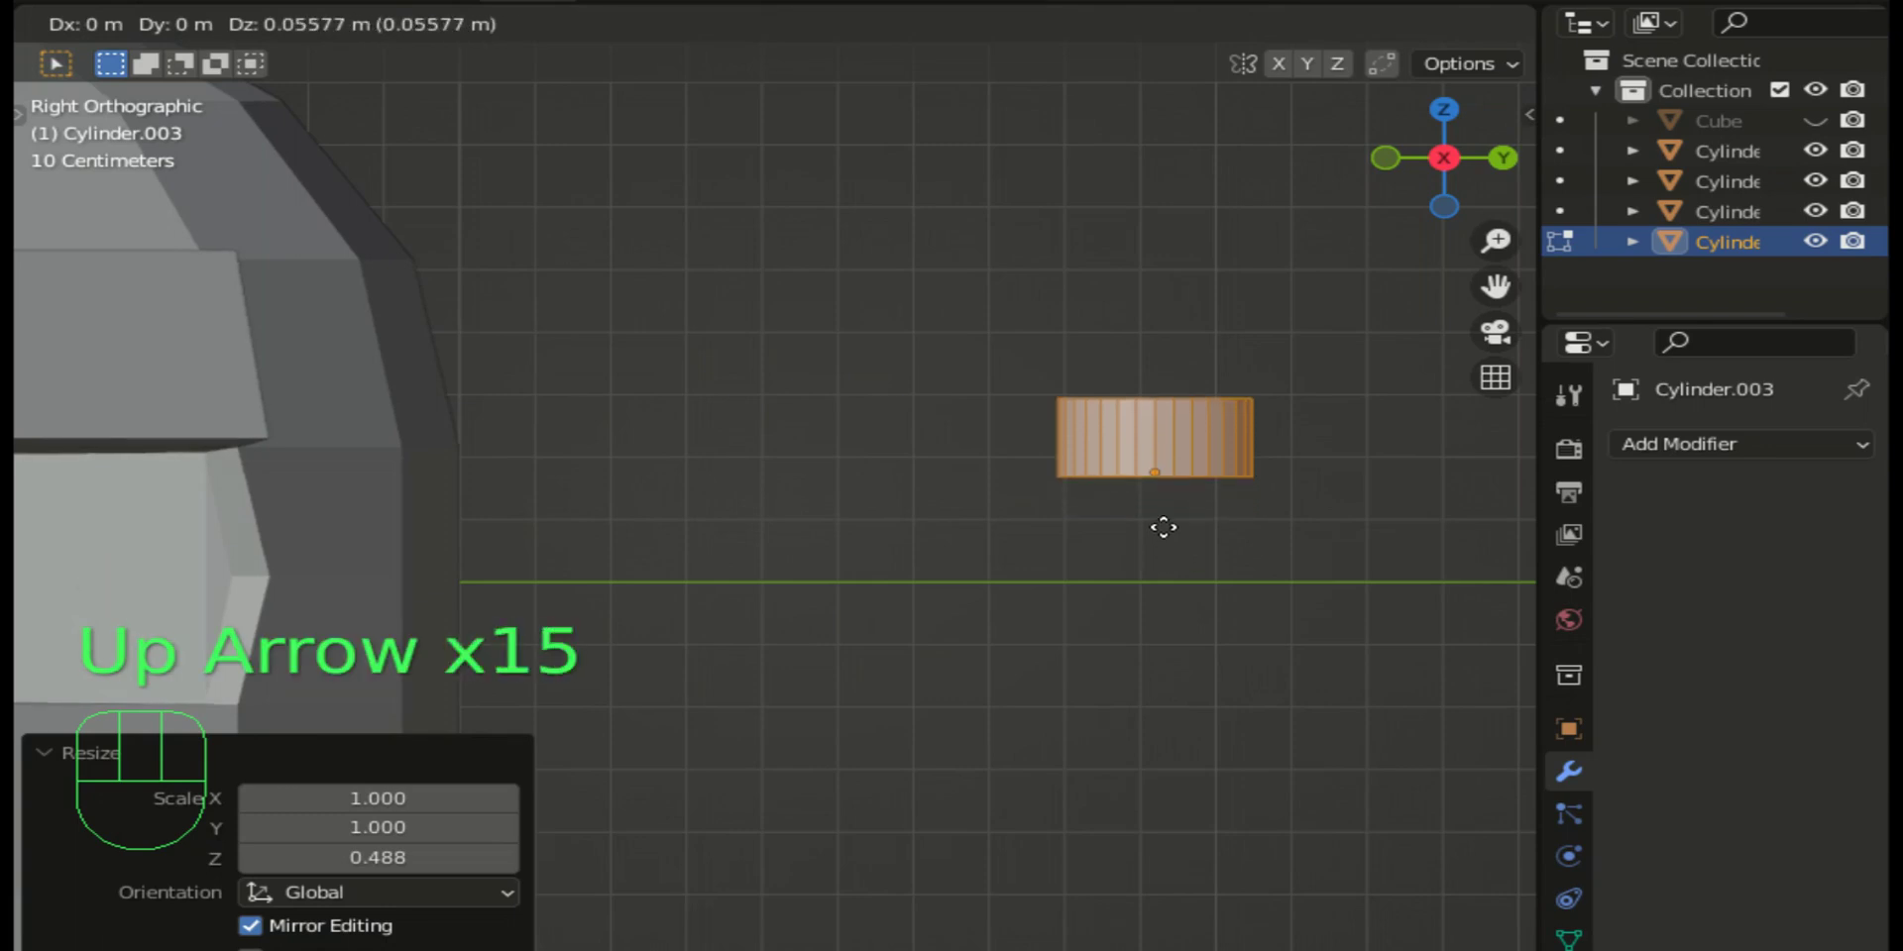
pyautogui.press('Return')
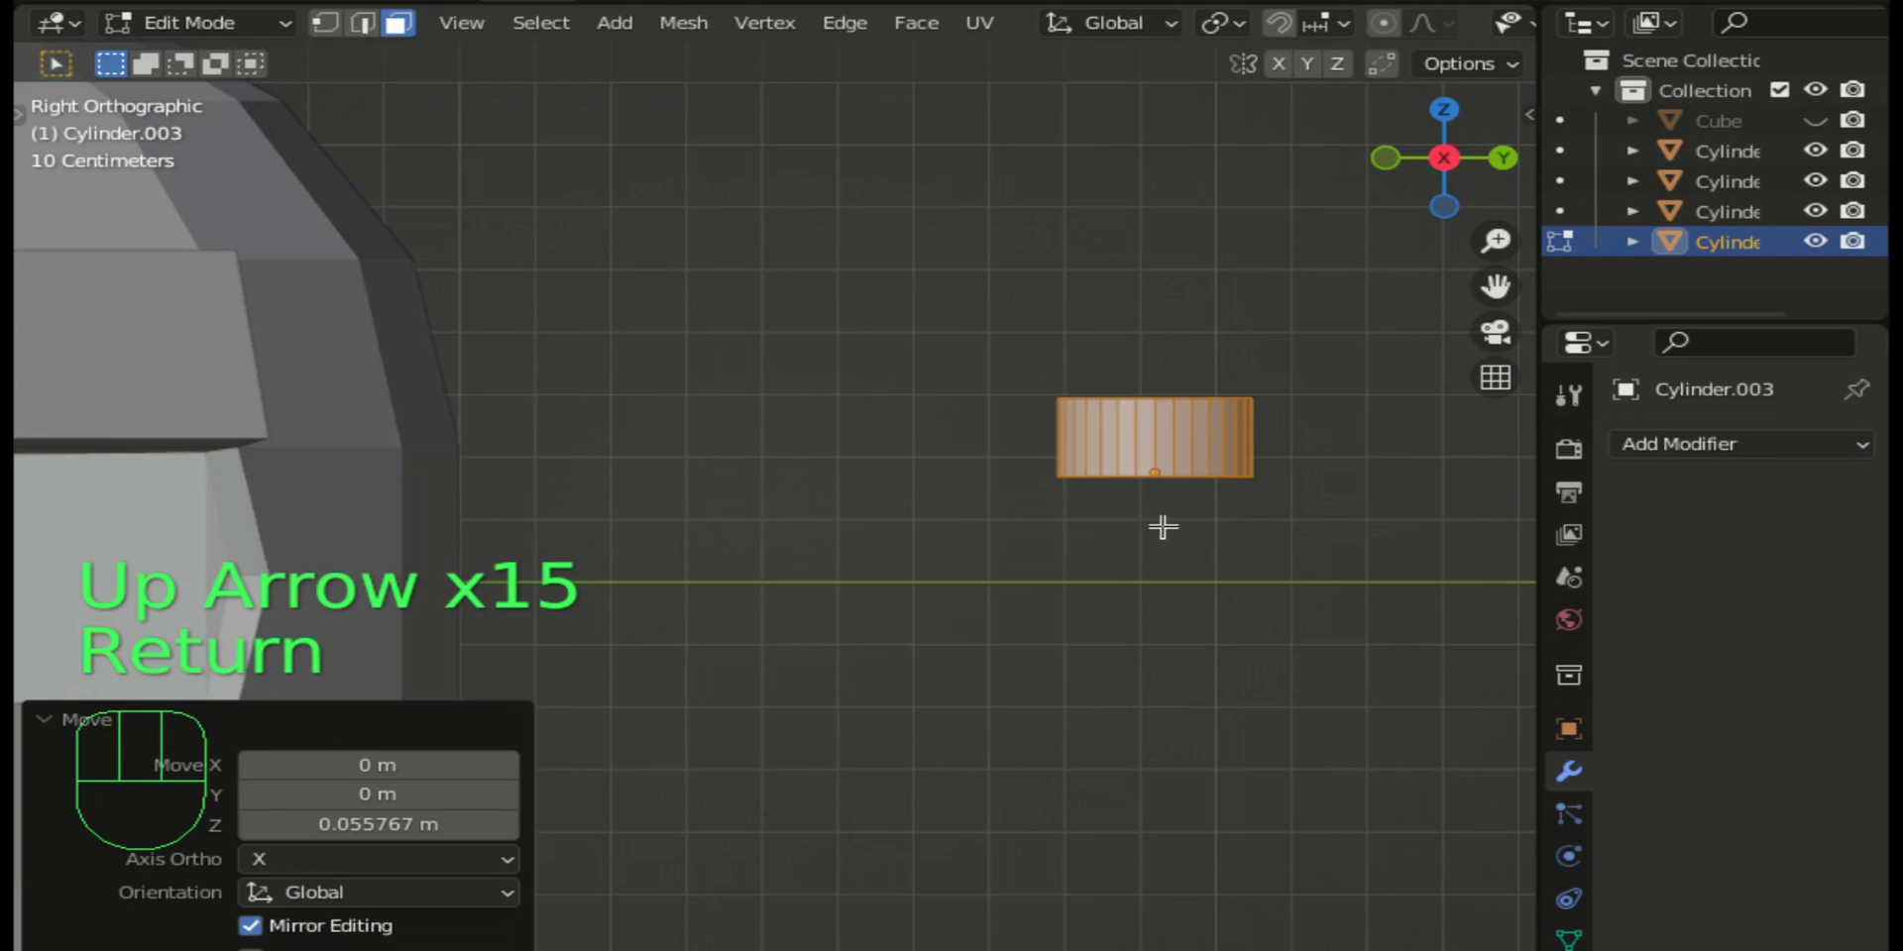
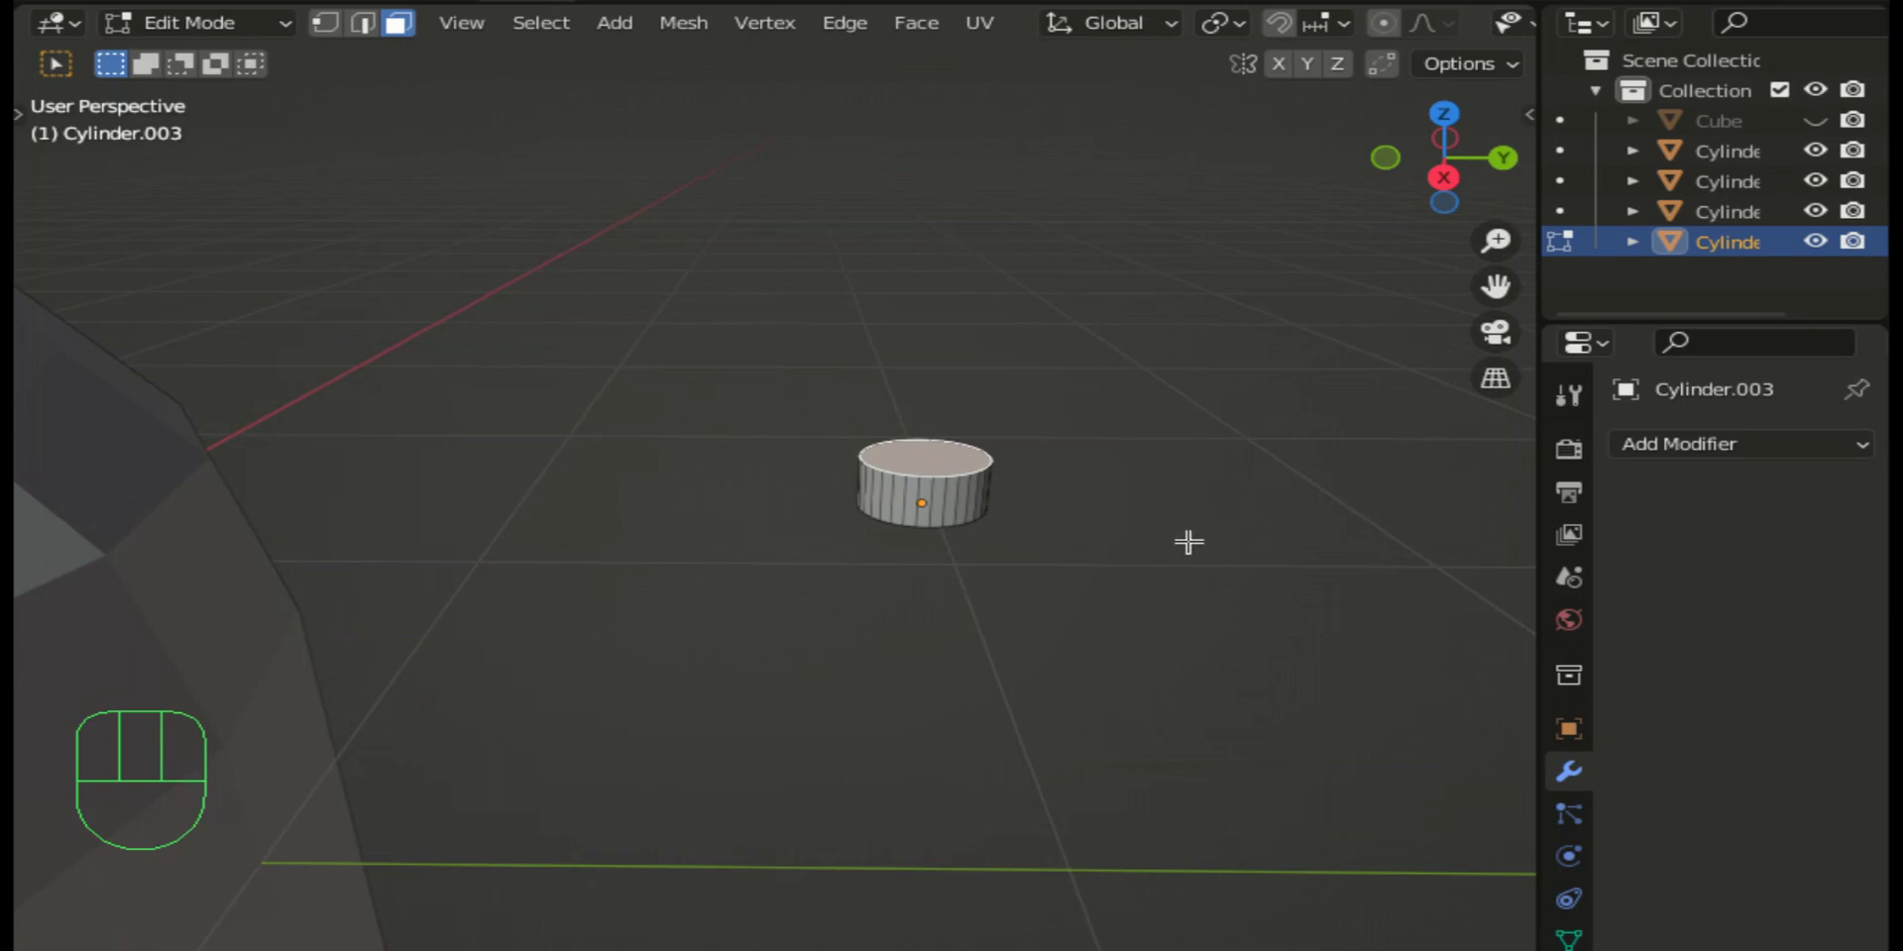
# Step: Bevel the disc's top edge about 0.245 m wide into a rounded cap and return to Object Mode
pyautogui.press('ctrl+b')
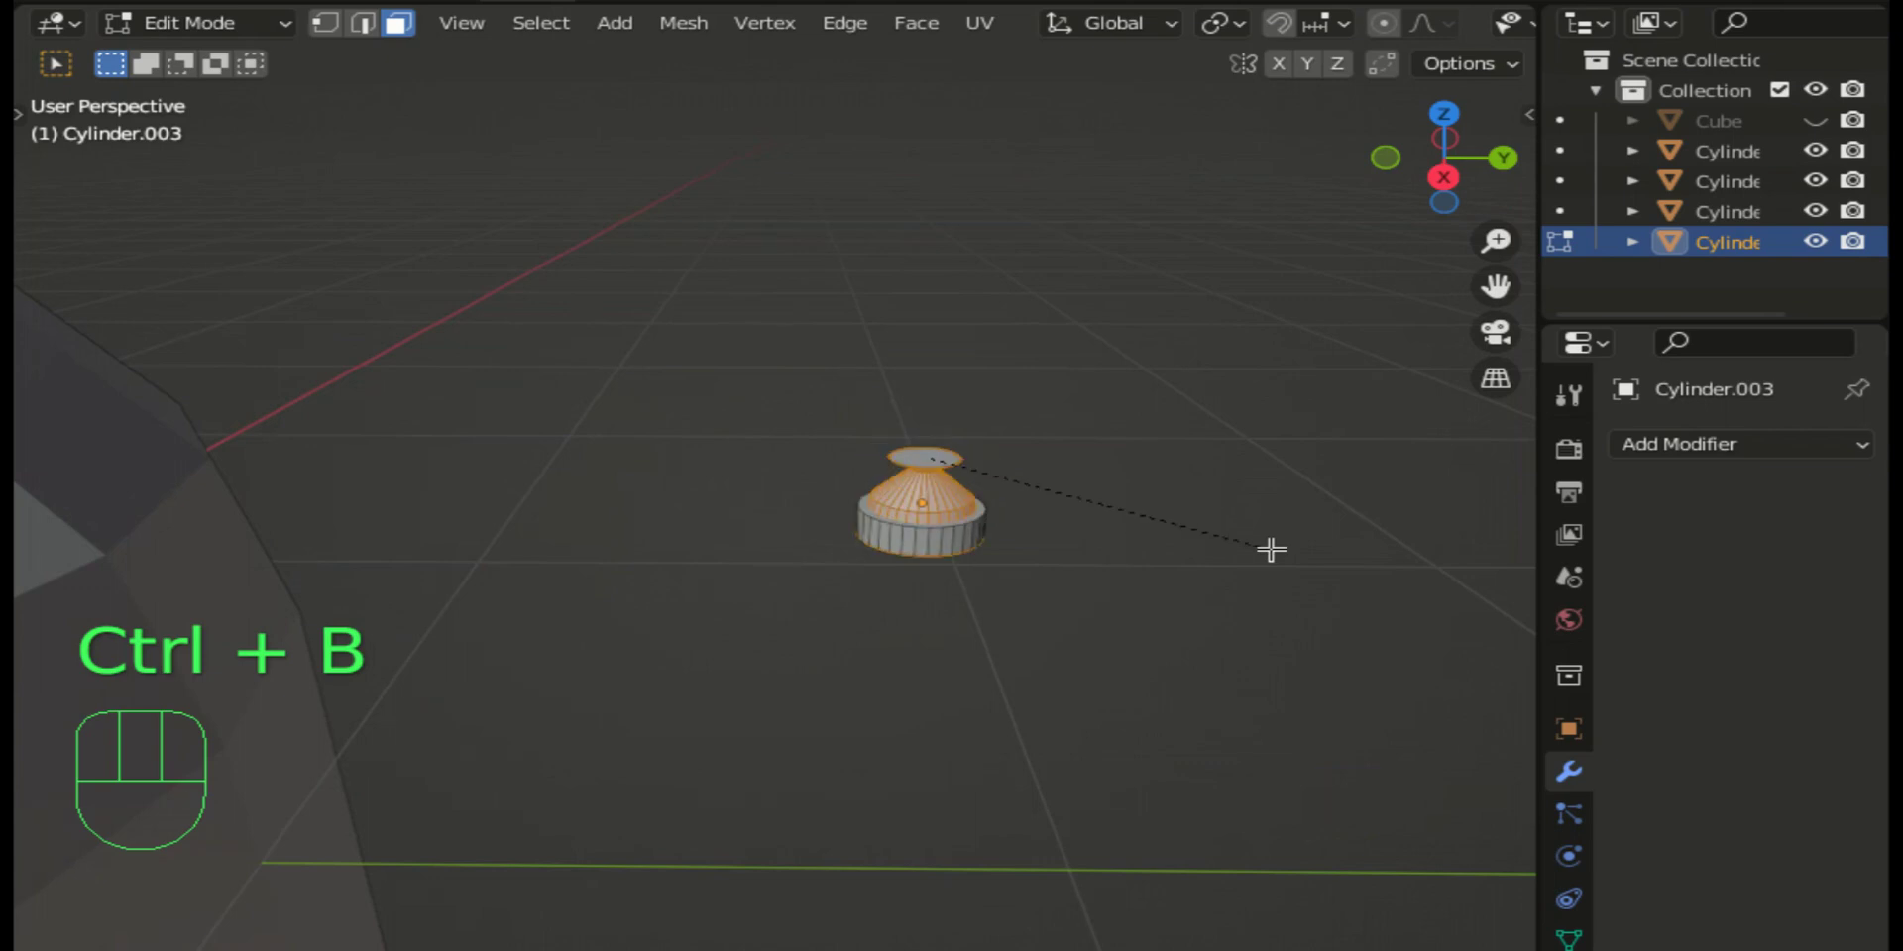
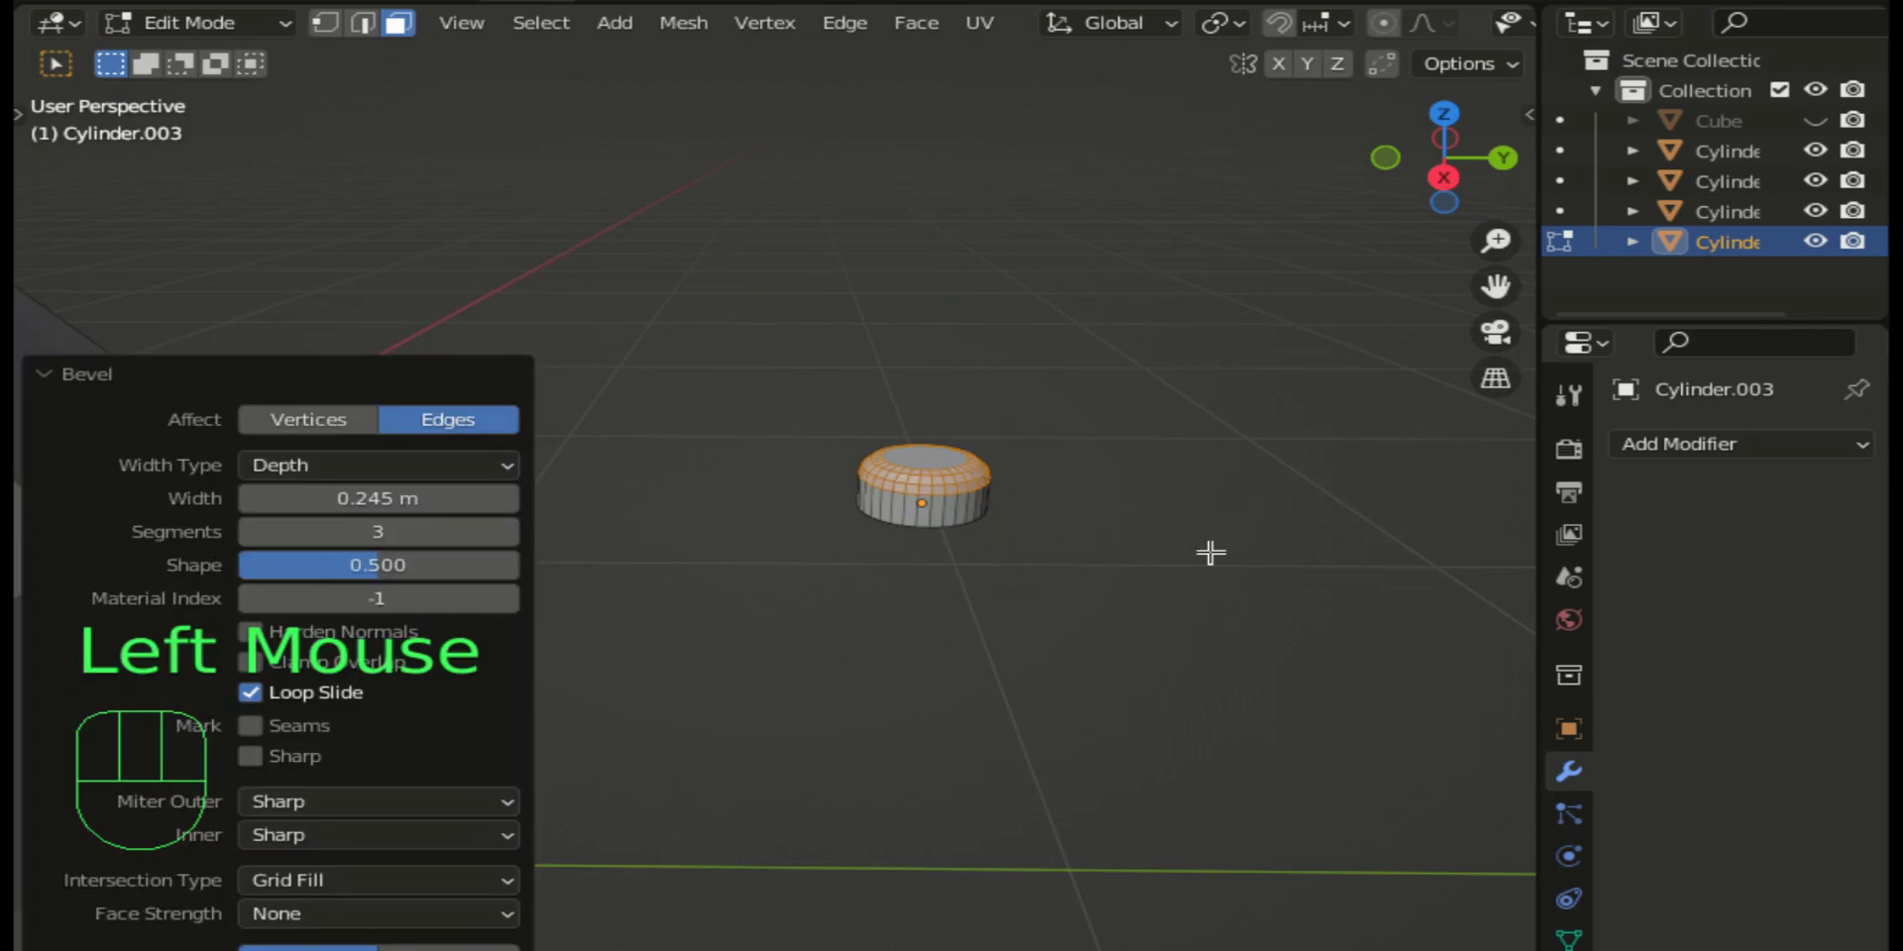
pyautogui.scroll(-3)
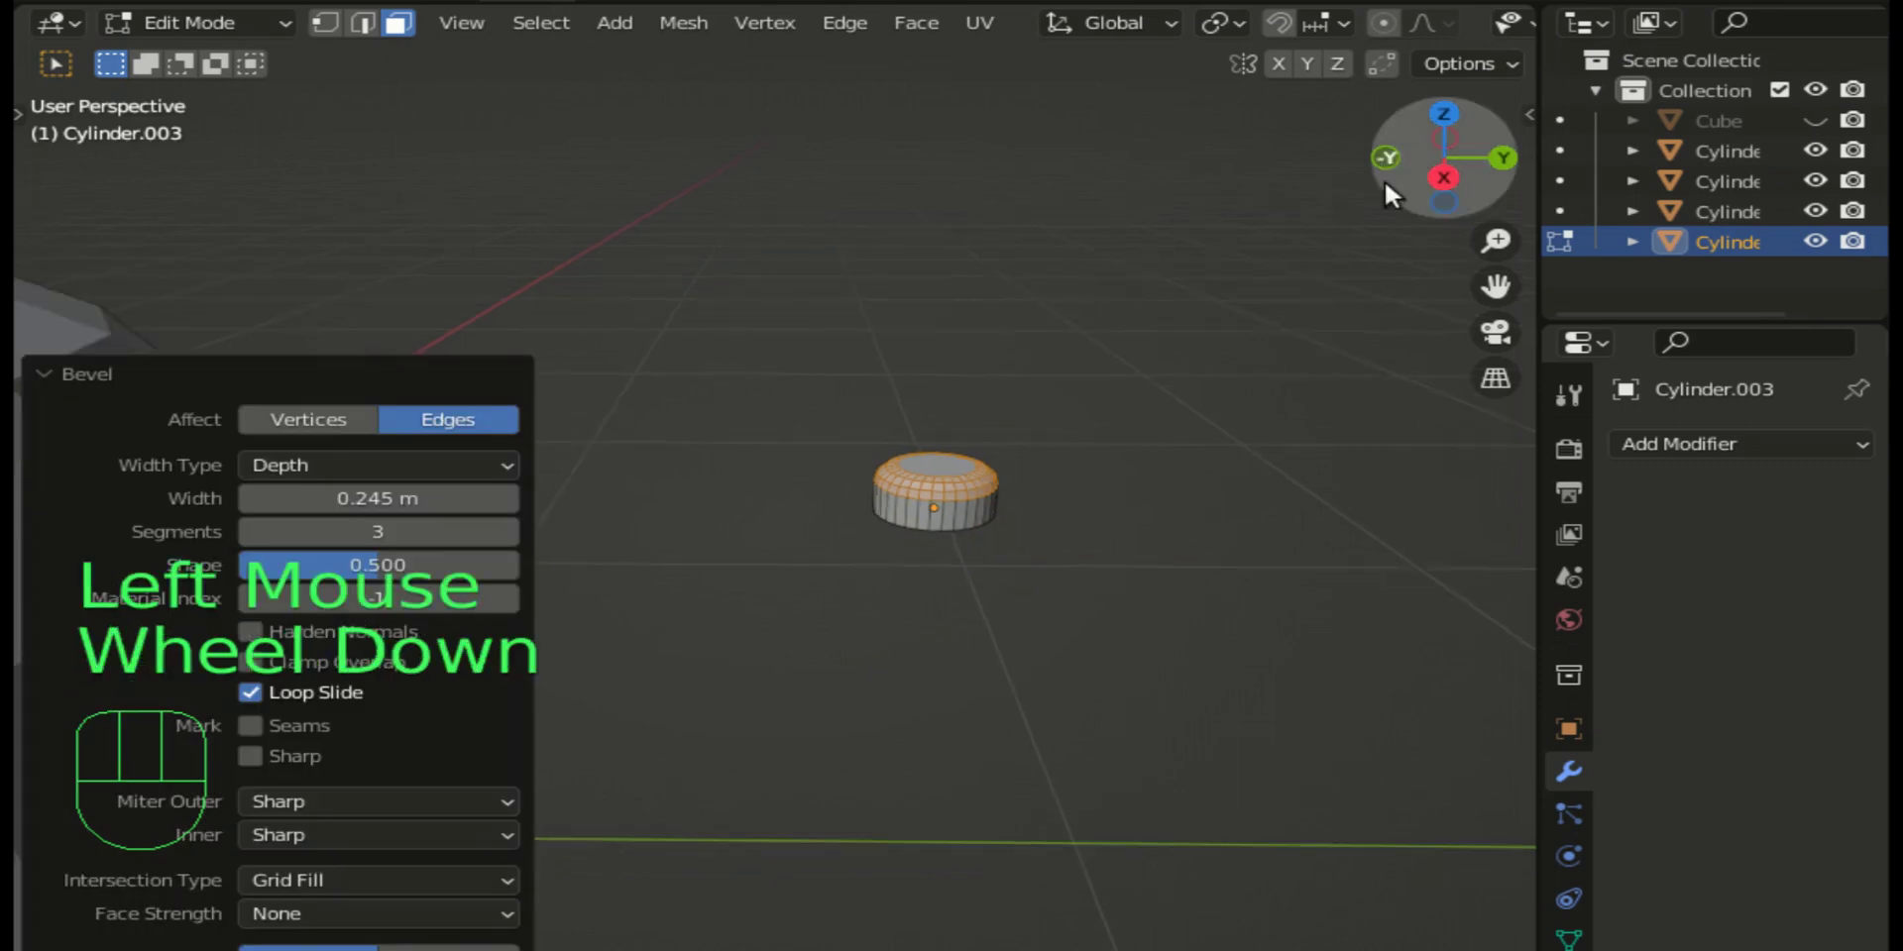
pyautogui.click(1460, 186)
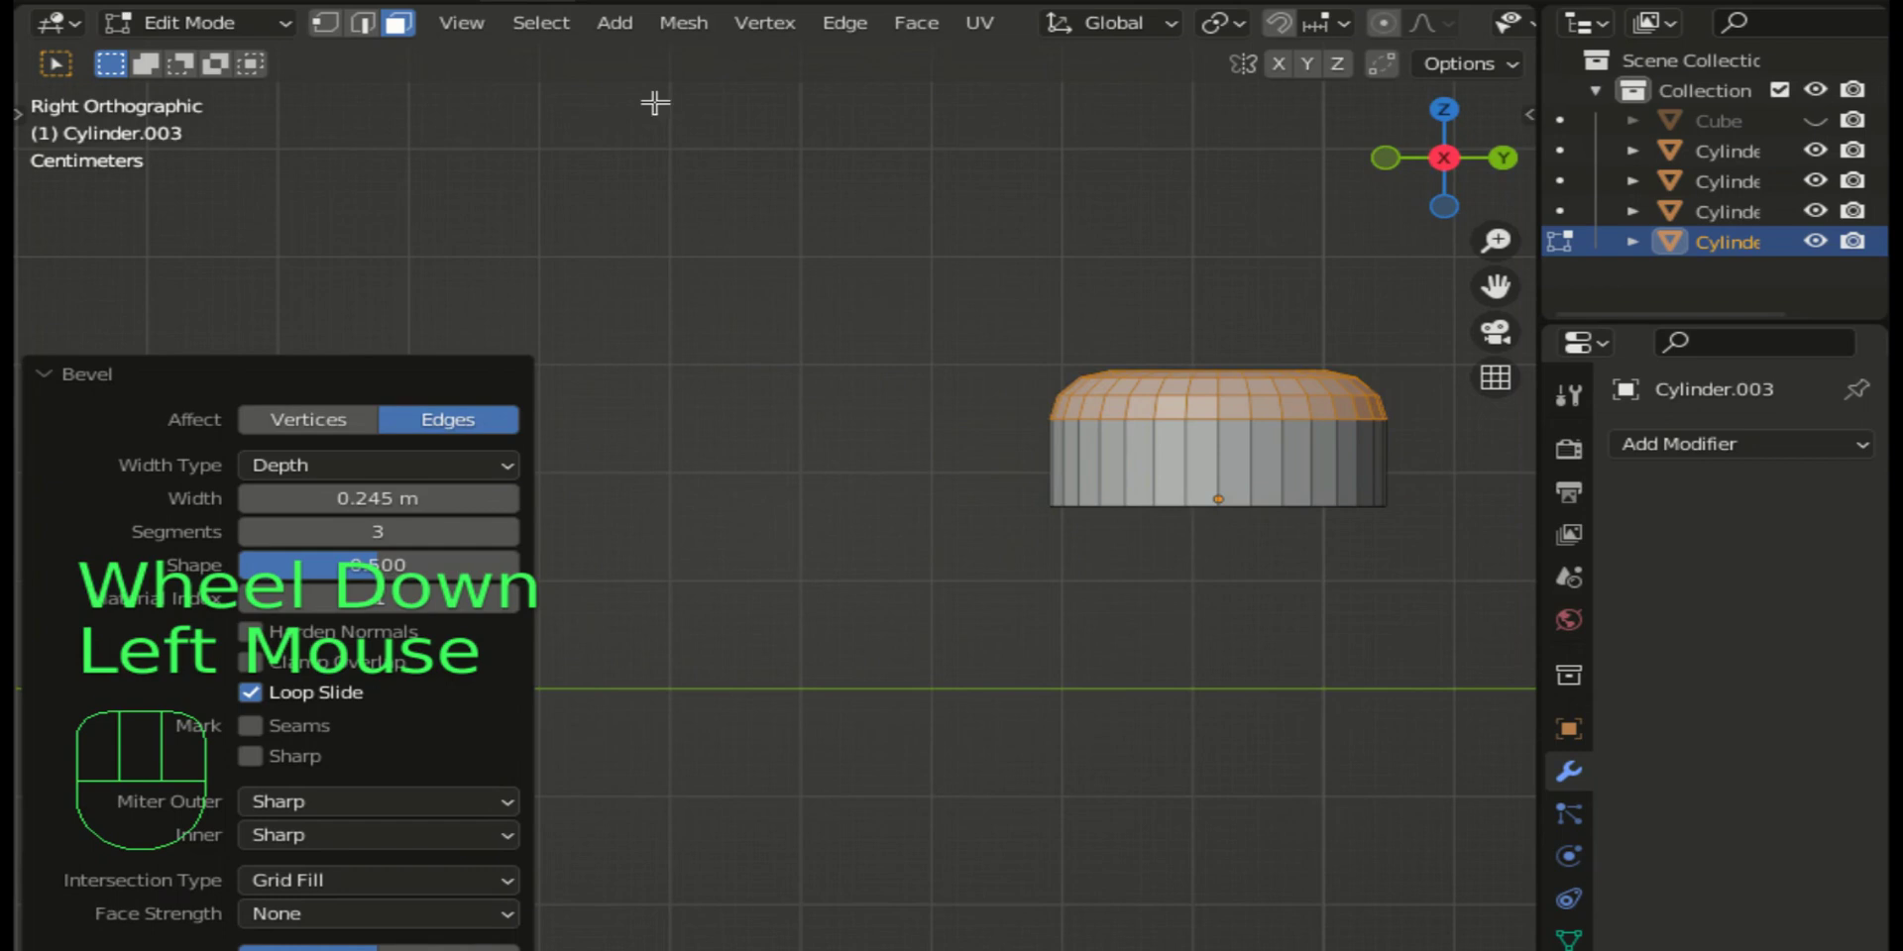
pyautogui.moveTo(228, 34); pyautogui.dragTo(227, 60)
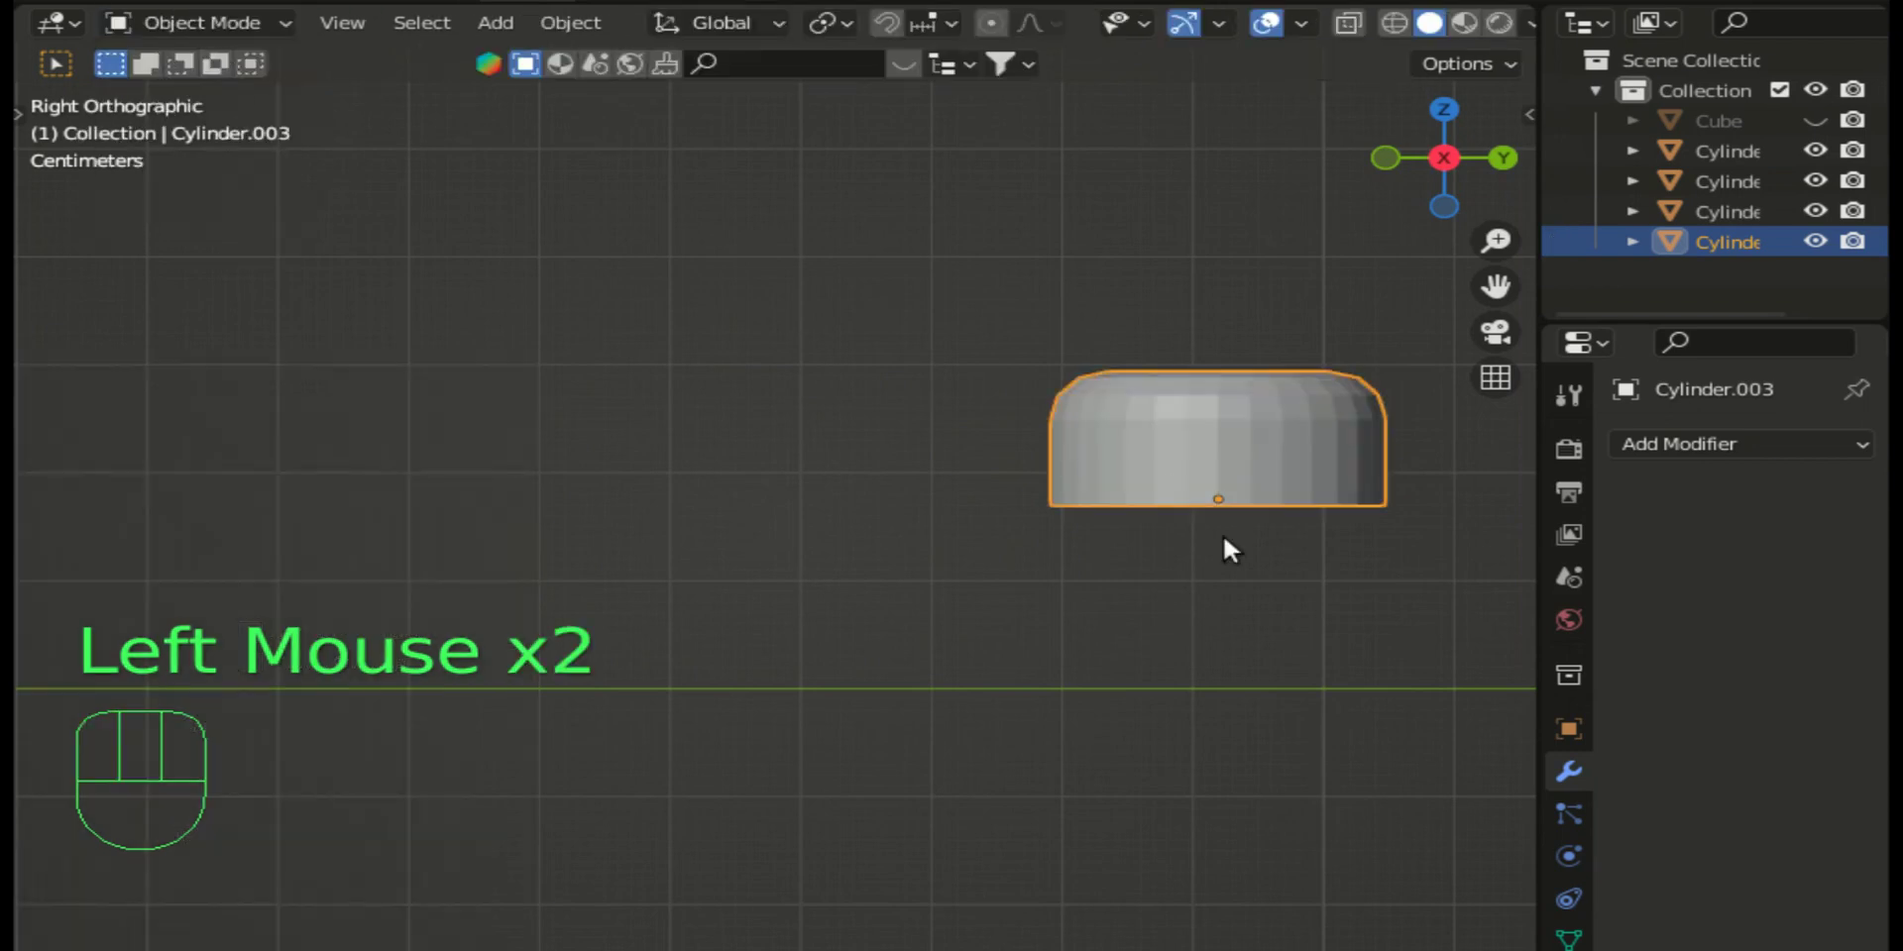
# Step: Zoom out in Right Orthographic view and move the rounded stud onto the helmet's front band
pyautogui.scroll(-3)
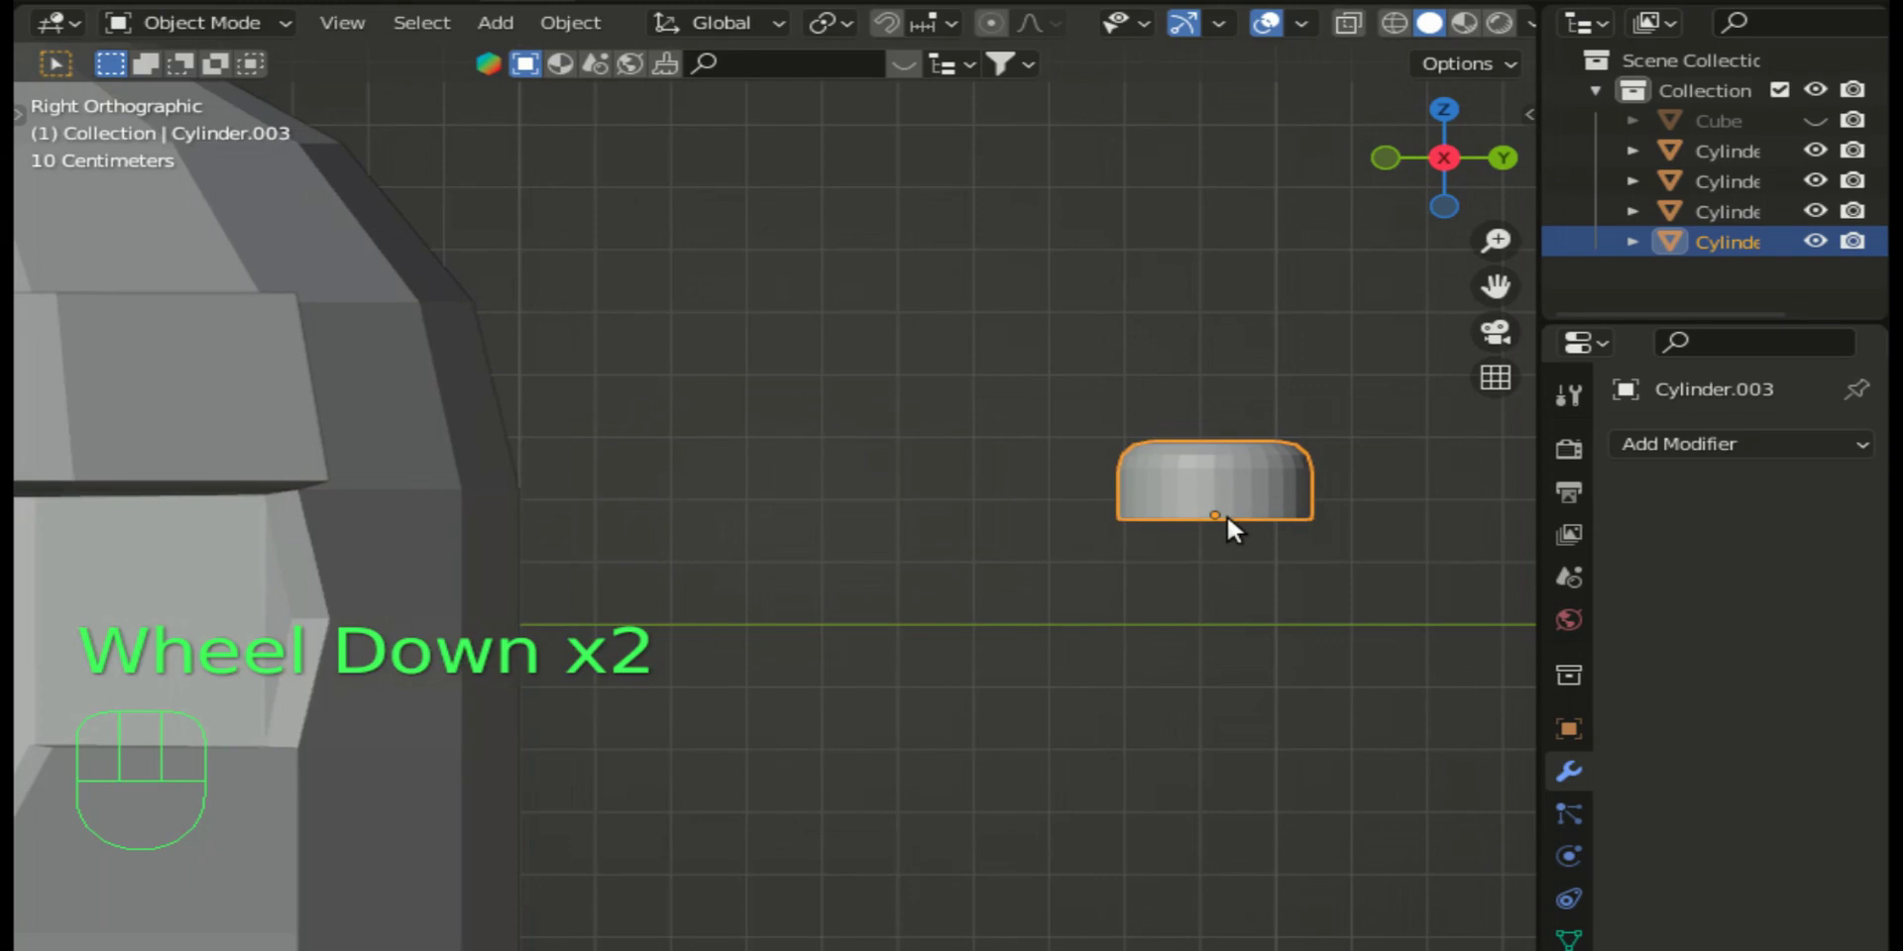
pyautogui.scroll(-3)
pyautogui.scroll(-3)
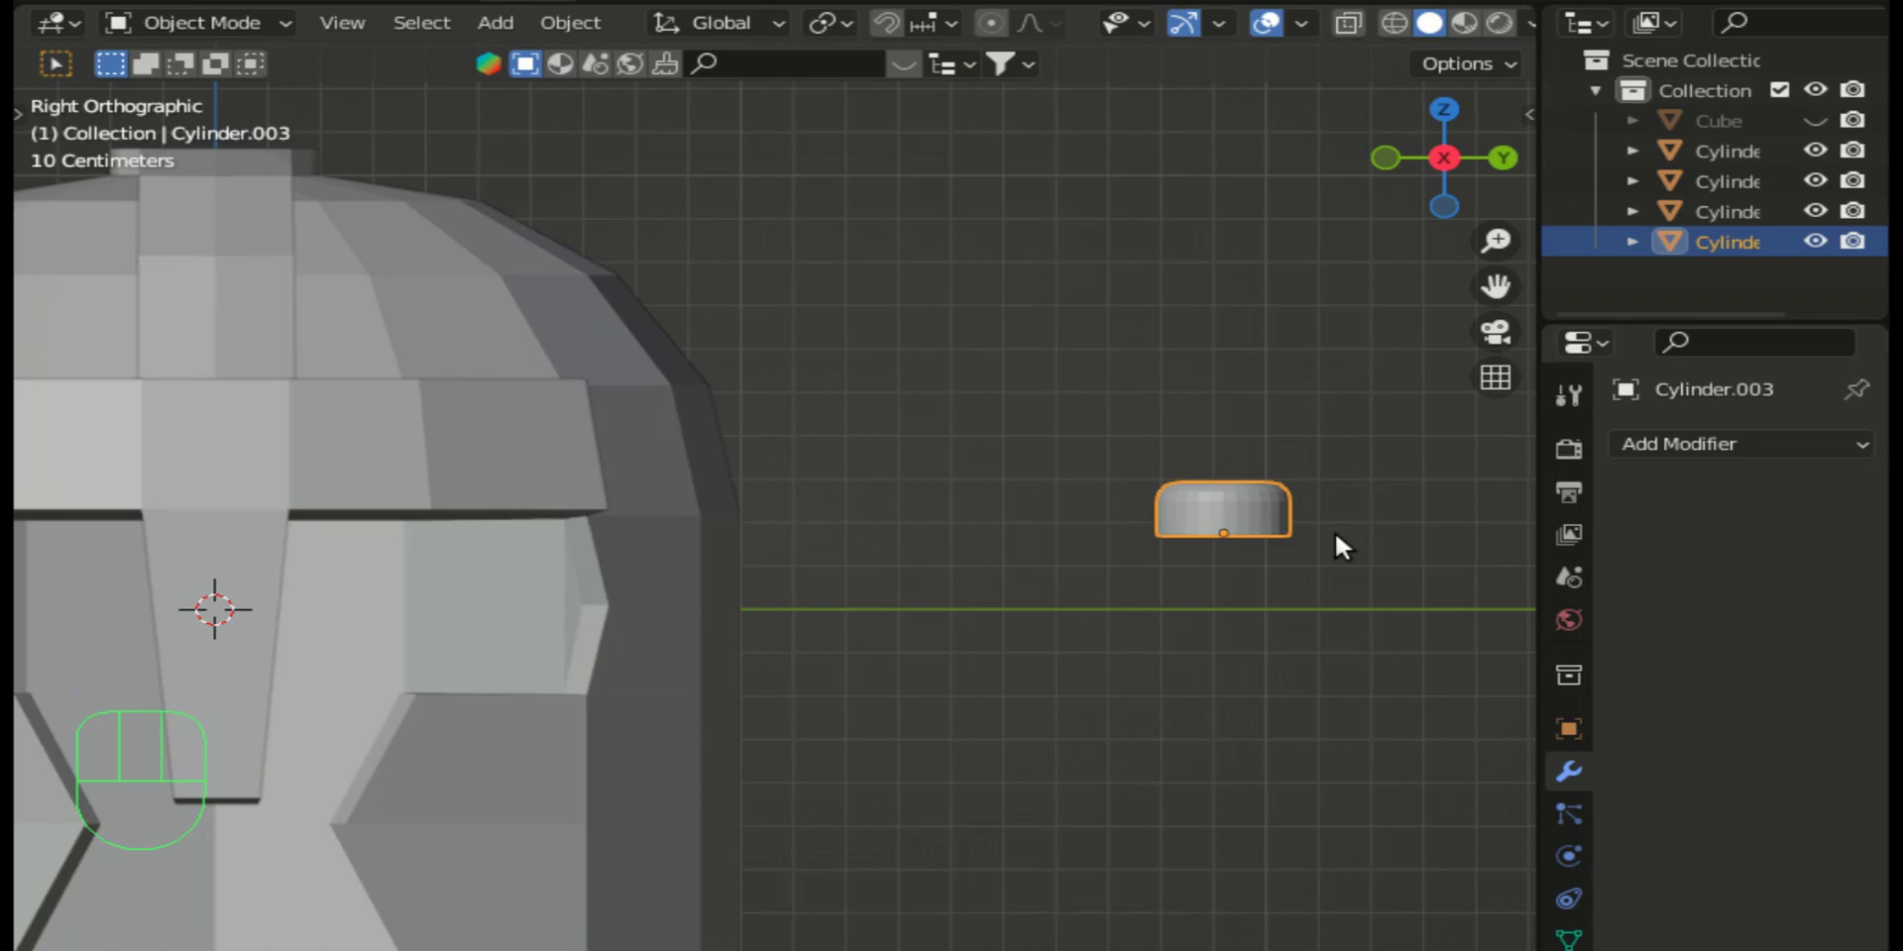
pyautogui.press('g')
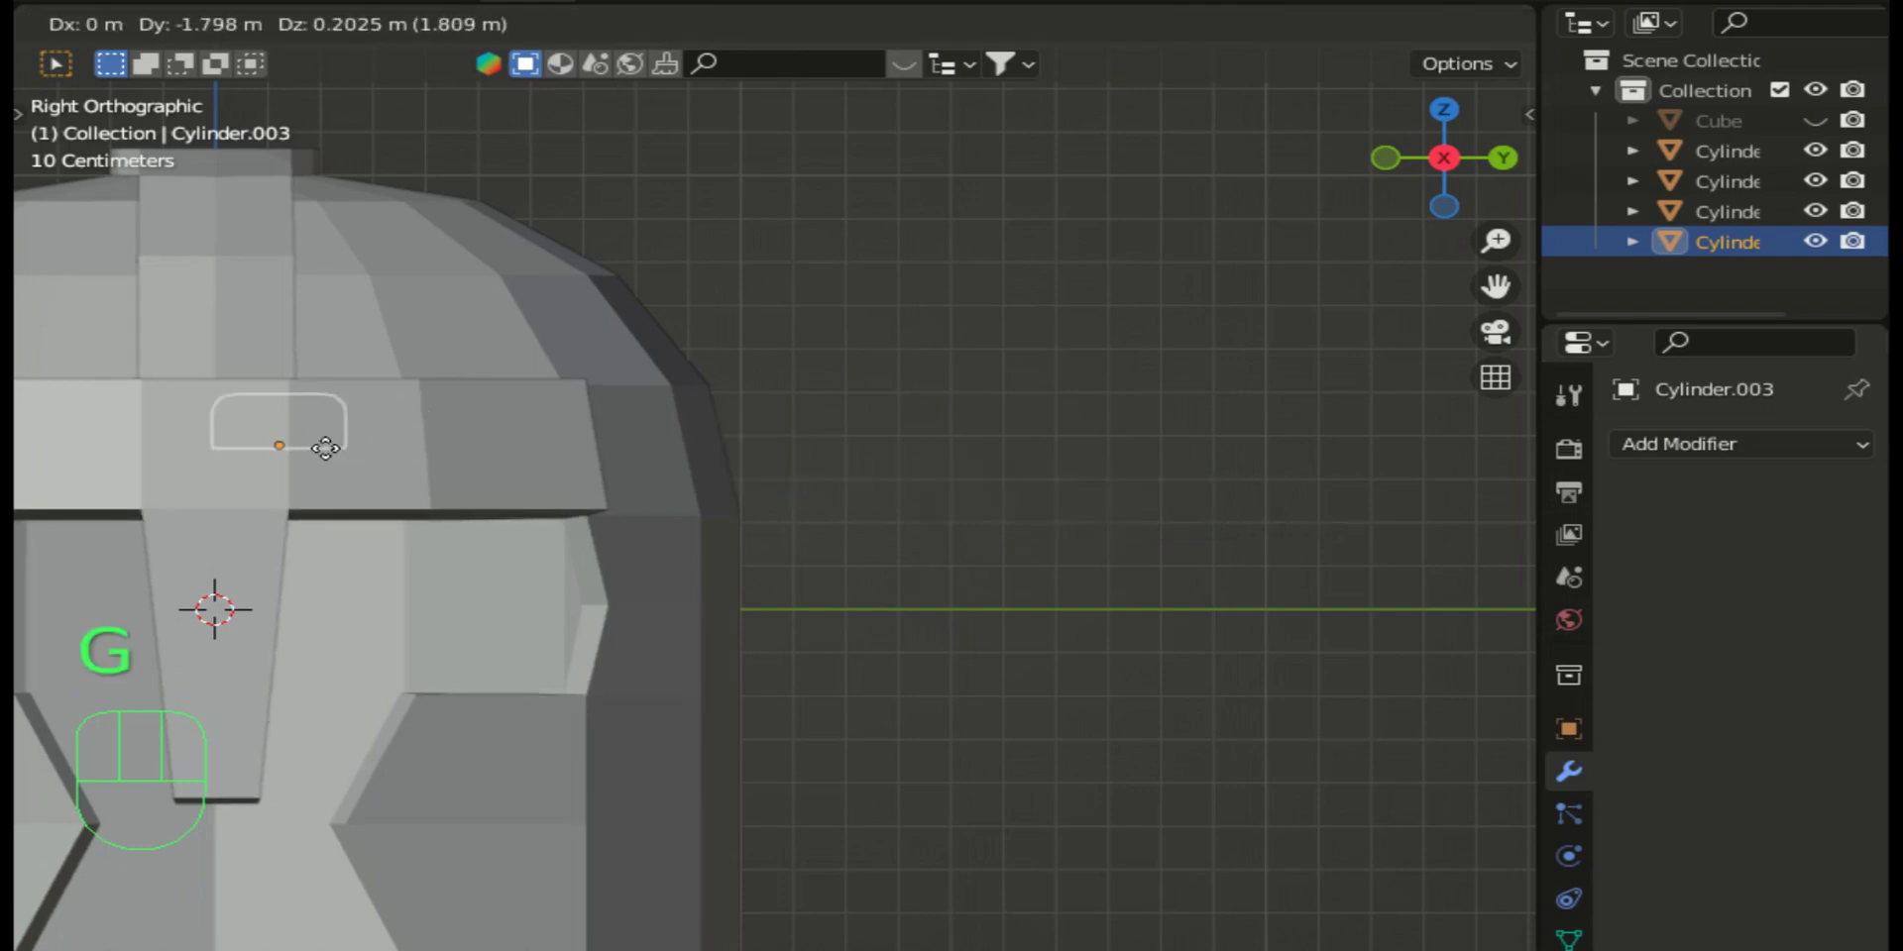
pyautogui.click(337, 466)
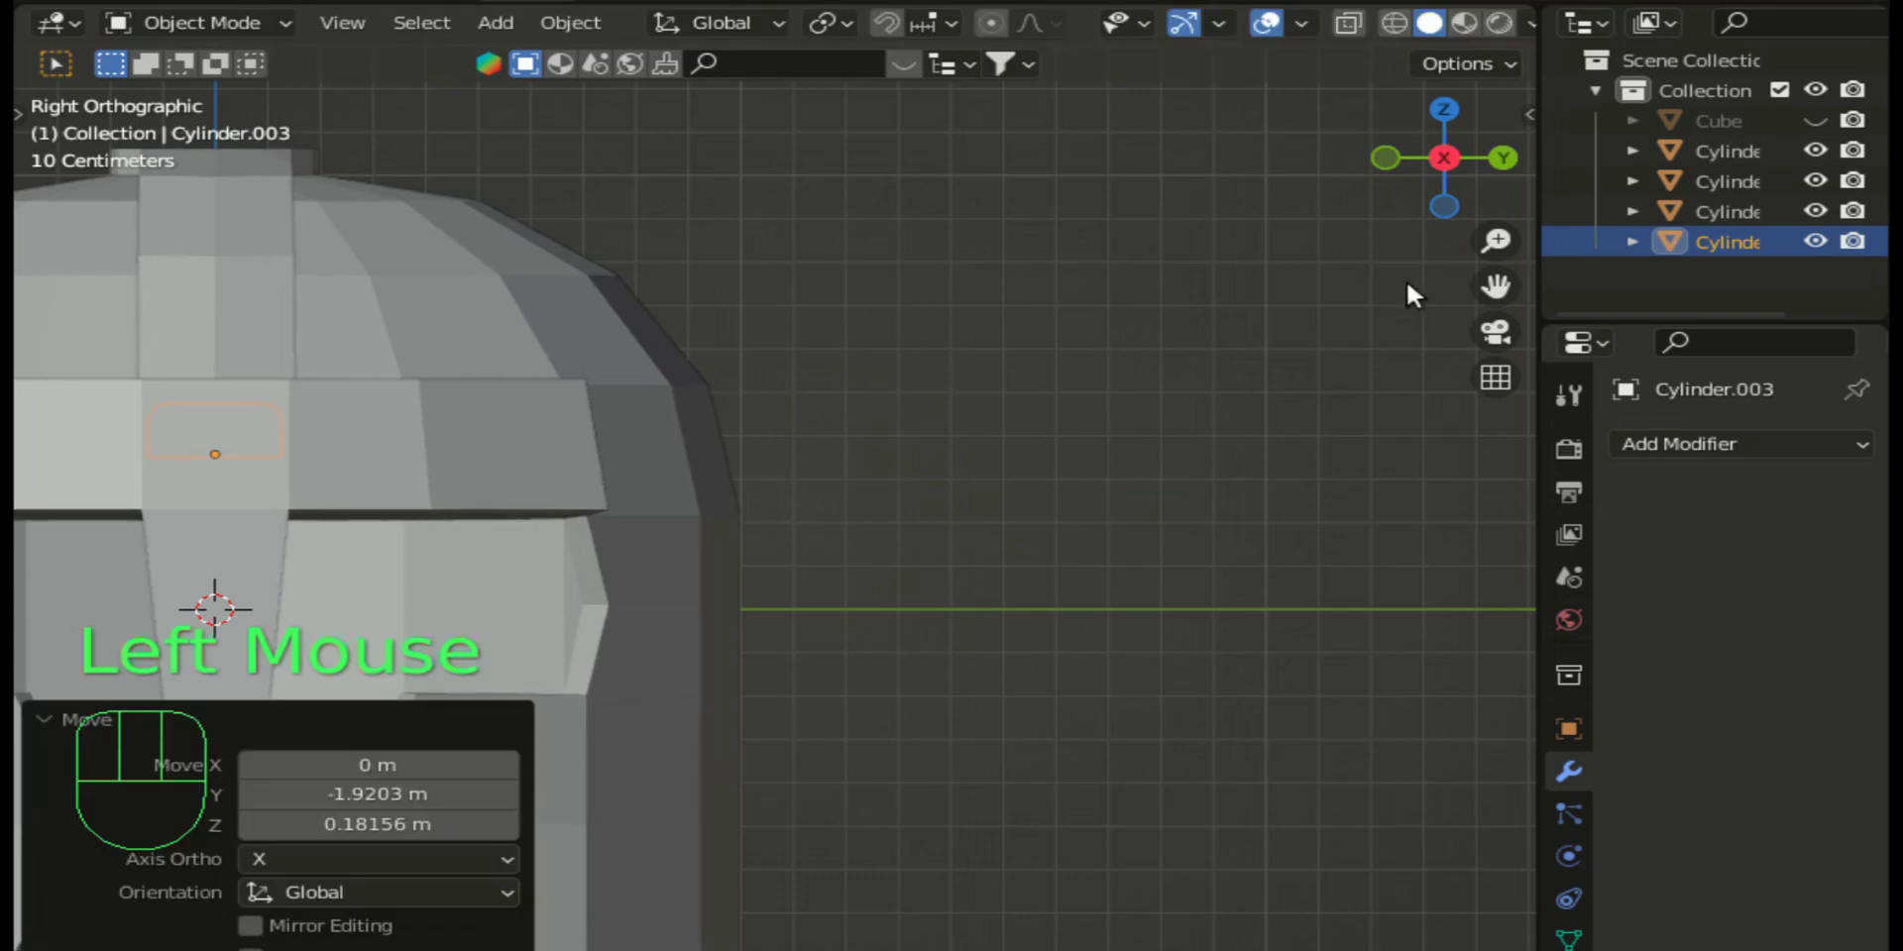
pyautogui.click(1401, 32)
# Step: In see-through wireframe, nudge the stud onto the lower front band and shrink it slightly
pyautogui.click(1509, 166)
pyautogui.scroll(-3)
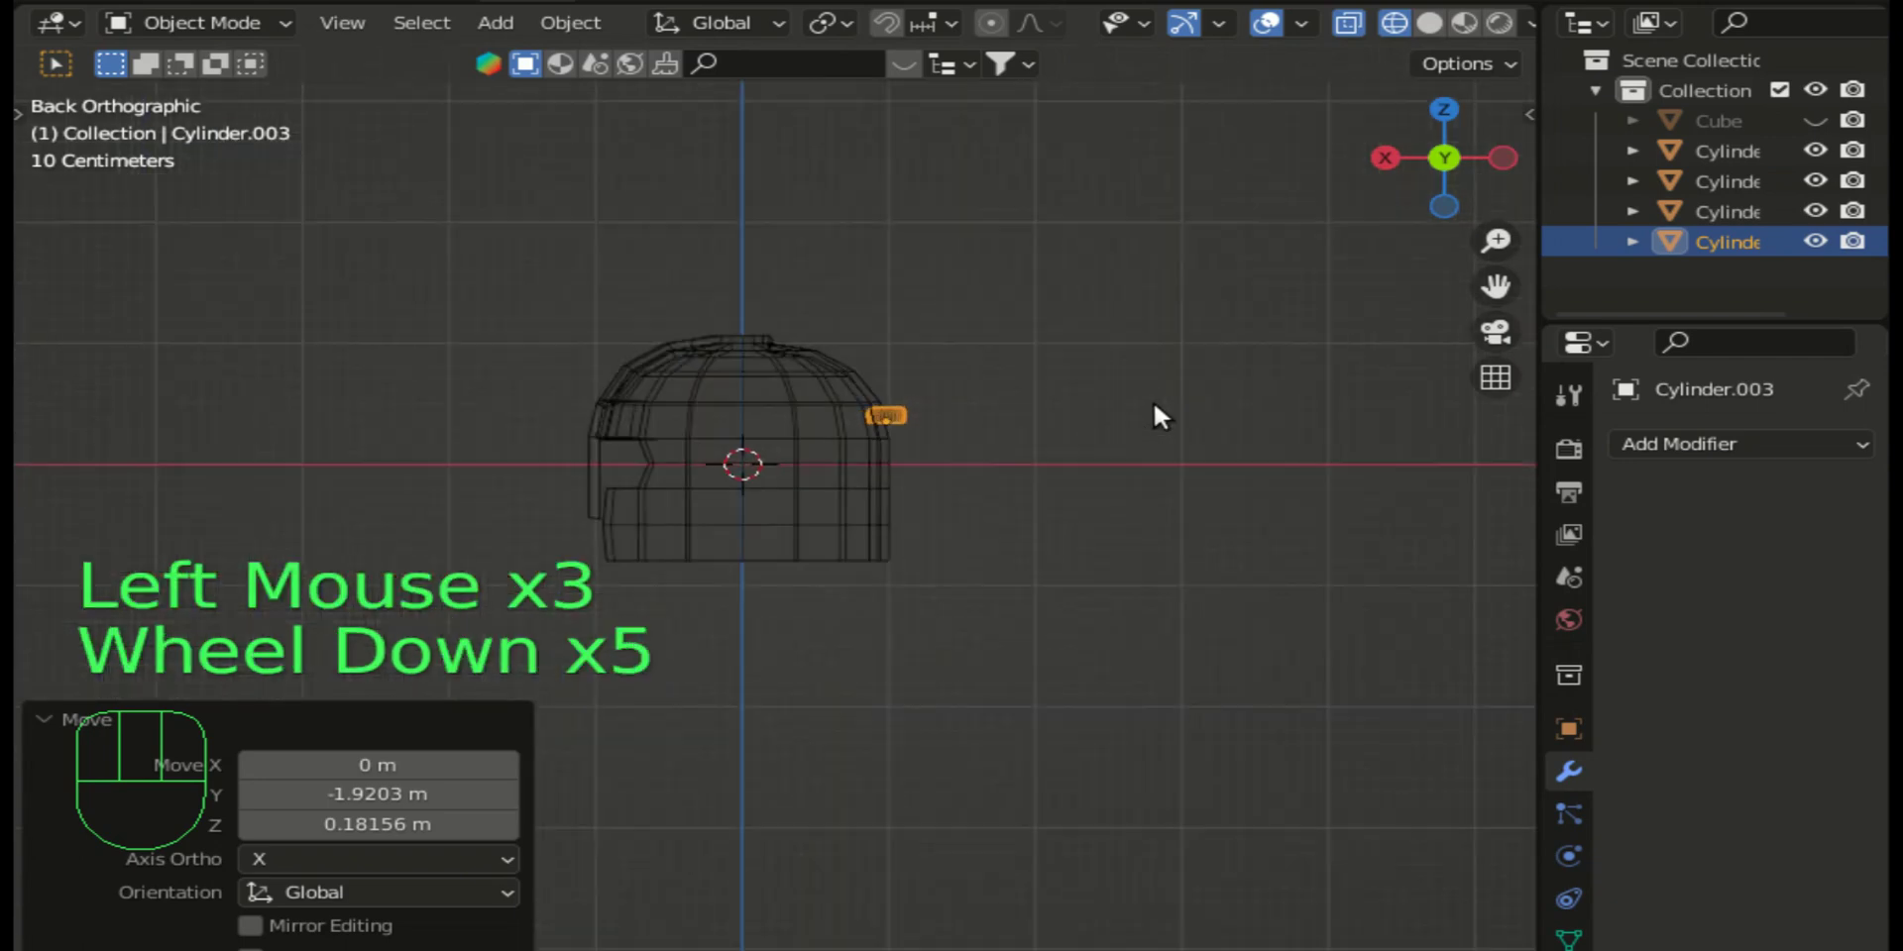
pyautogui.scroll(-3)
pyautogui.press('g')
pyautogui.click(821, 413)
pyautogui.scroll(3)
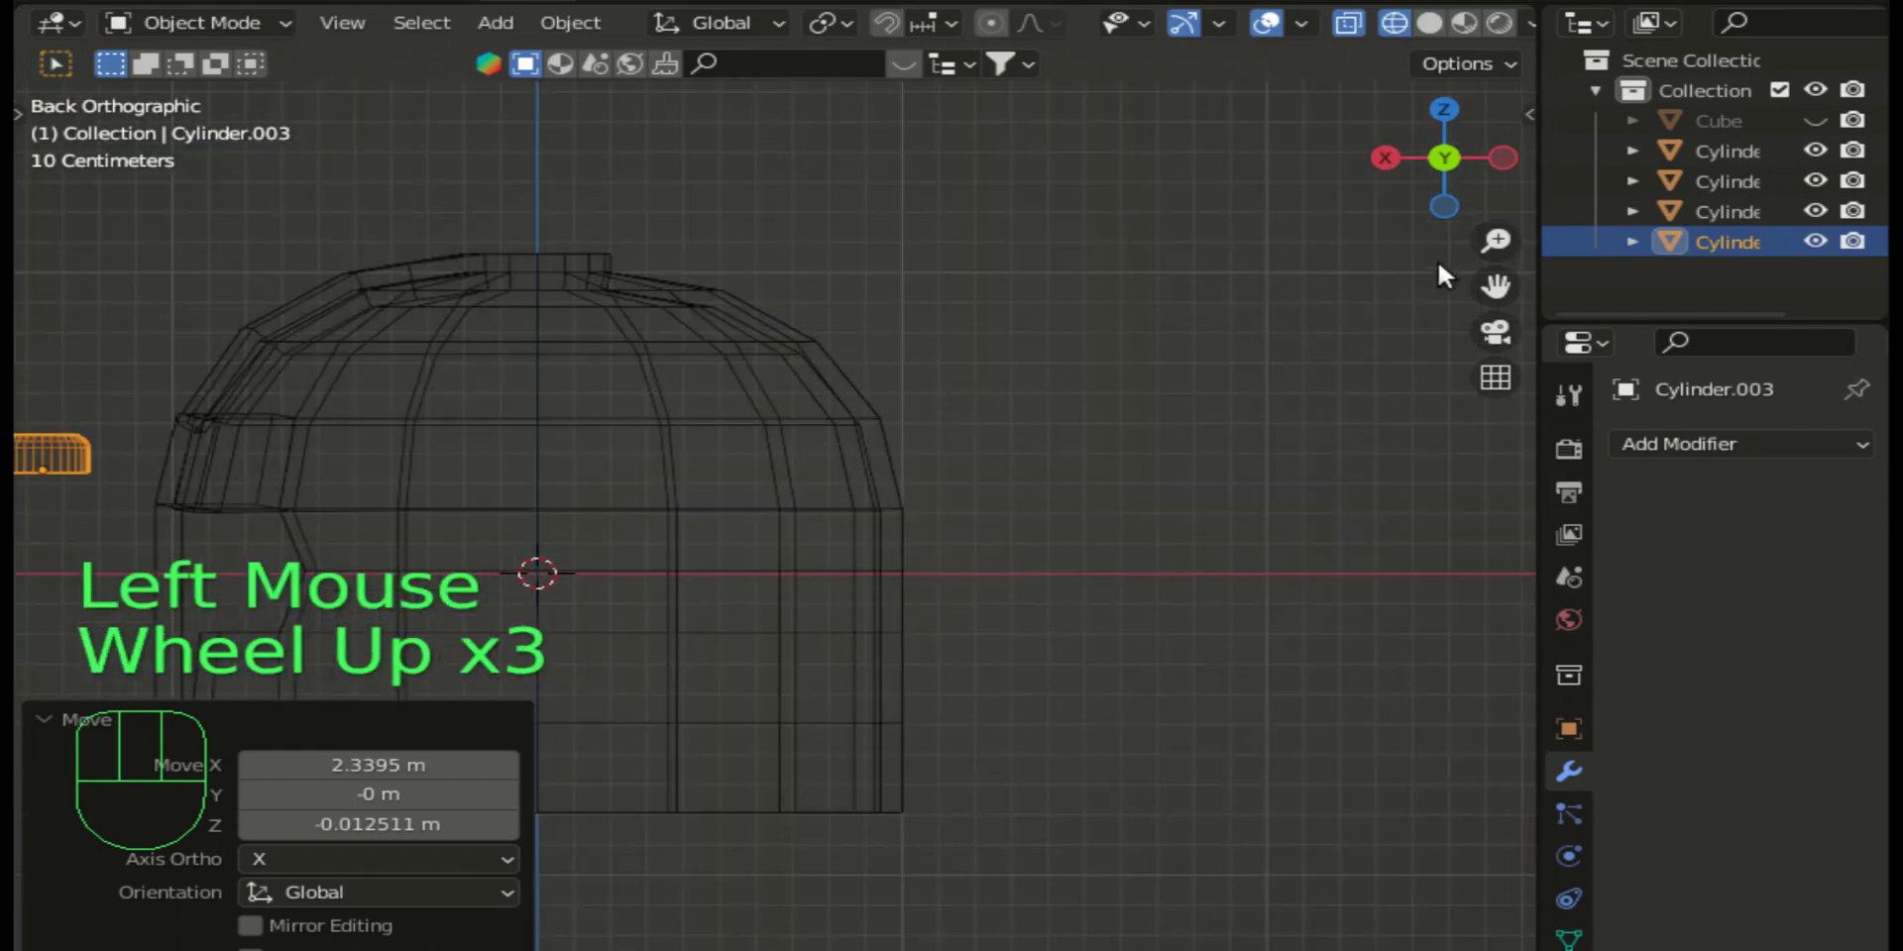
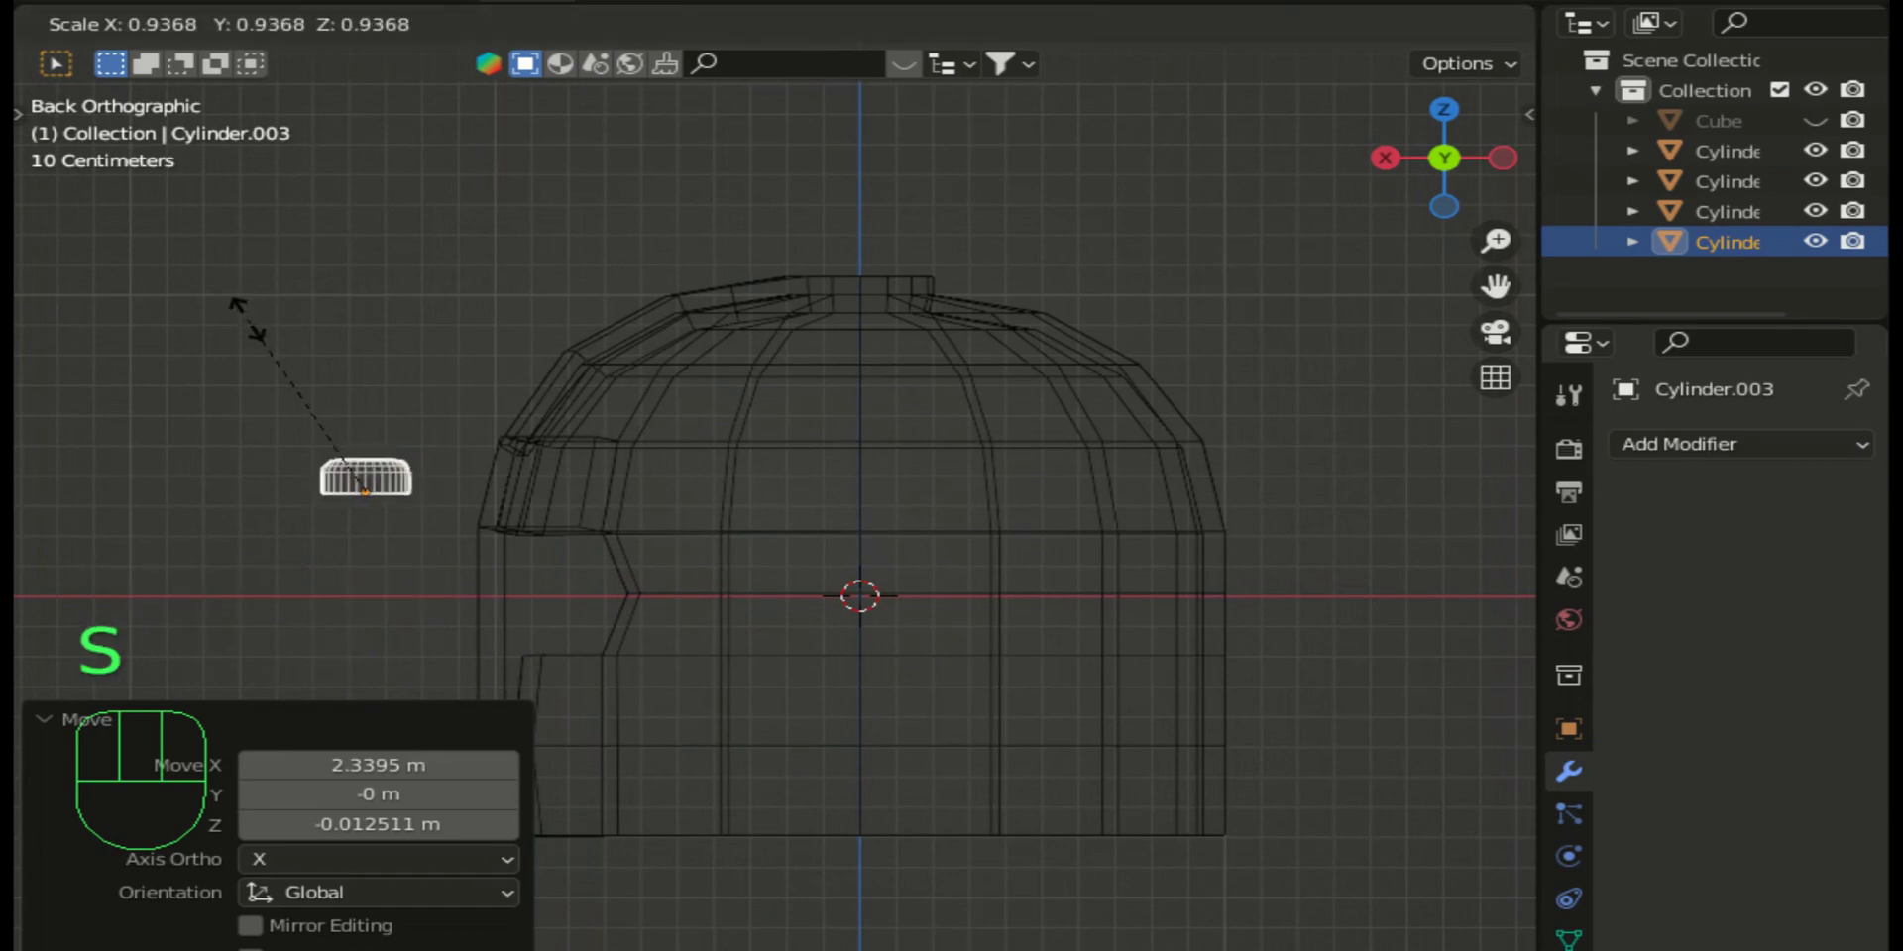
pyautogui.click(254, 326)
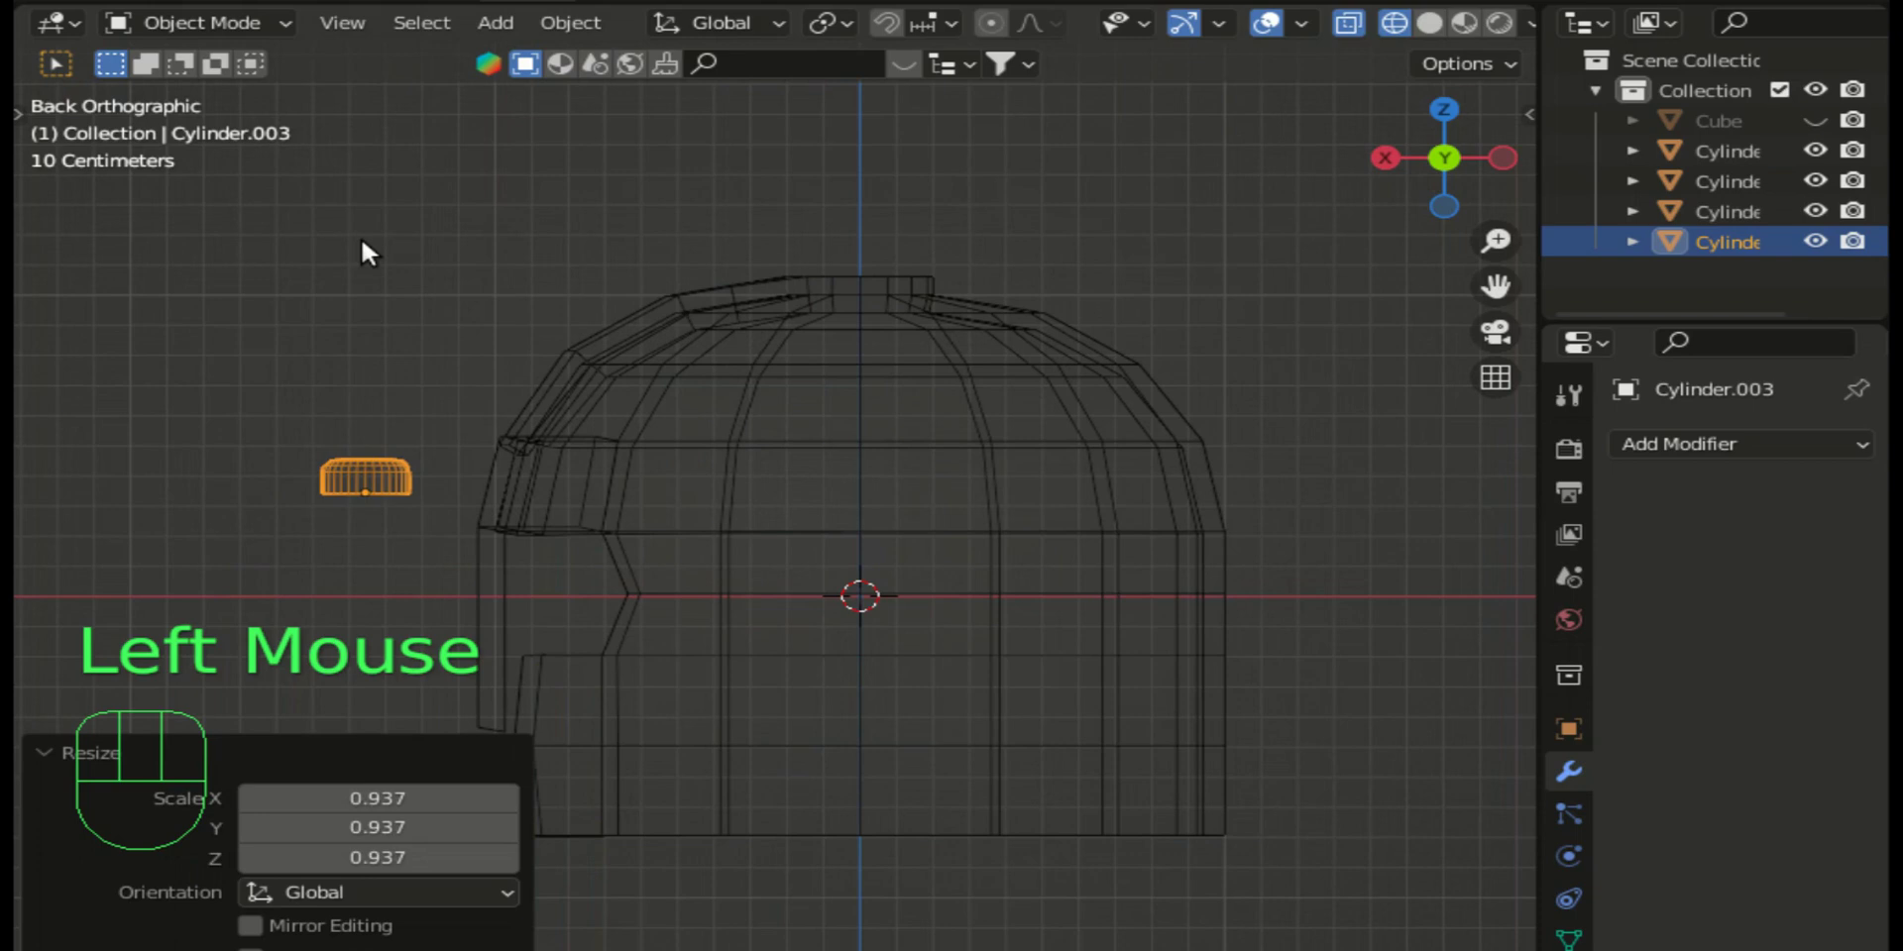
# Step: Rotate the stud -90° upright against the band and turn the view to face the helmet's front
pyautogui.press('r')
pyautogui.press('-')
pyautogui.press('9')
pyautogui.press('0')
pyautogui.press('Return')
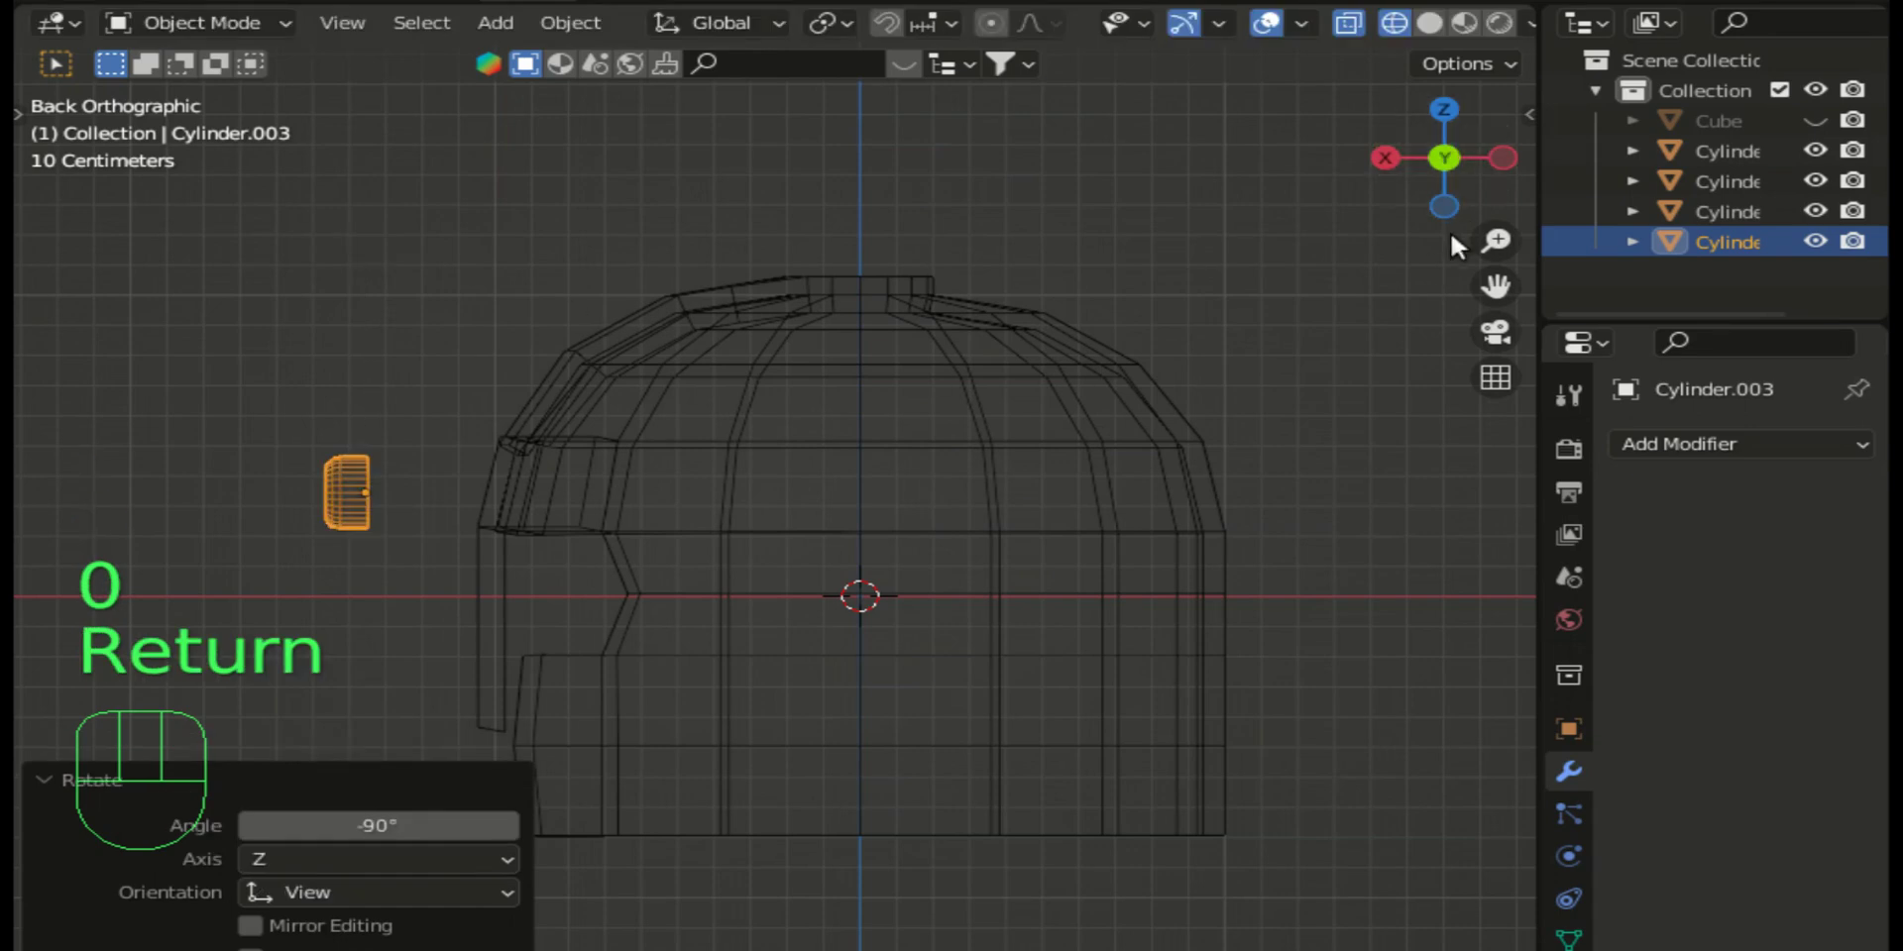
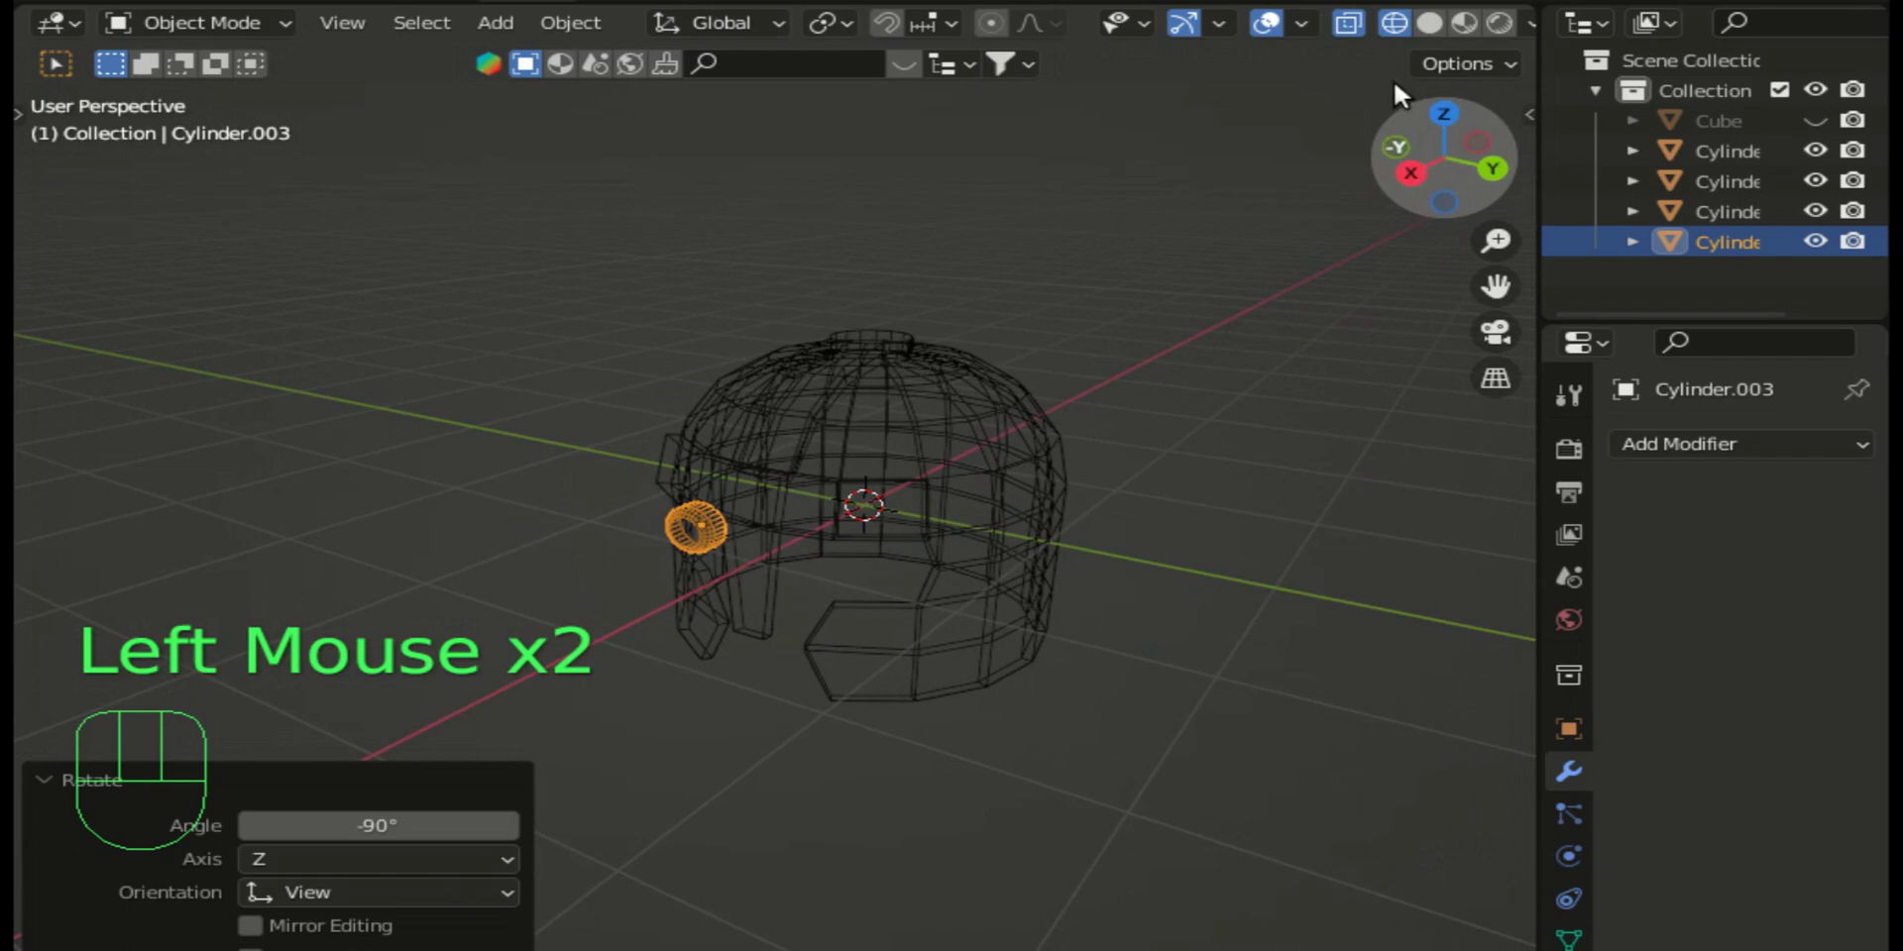
pyautogui.click(1443, 33)
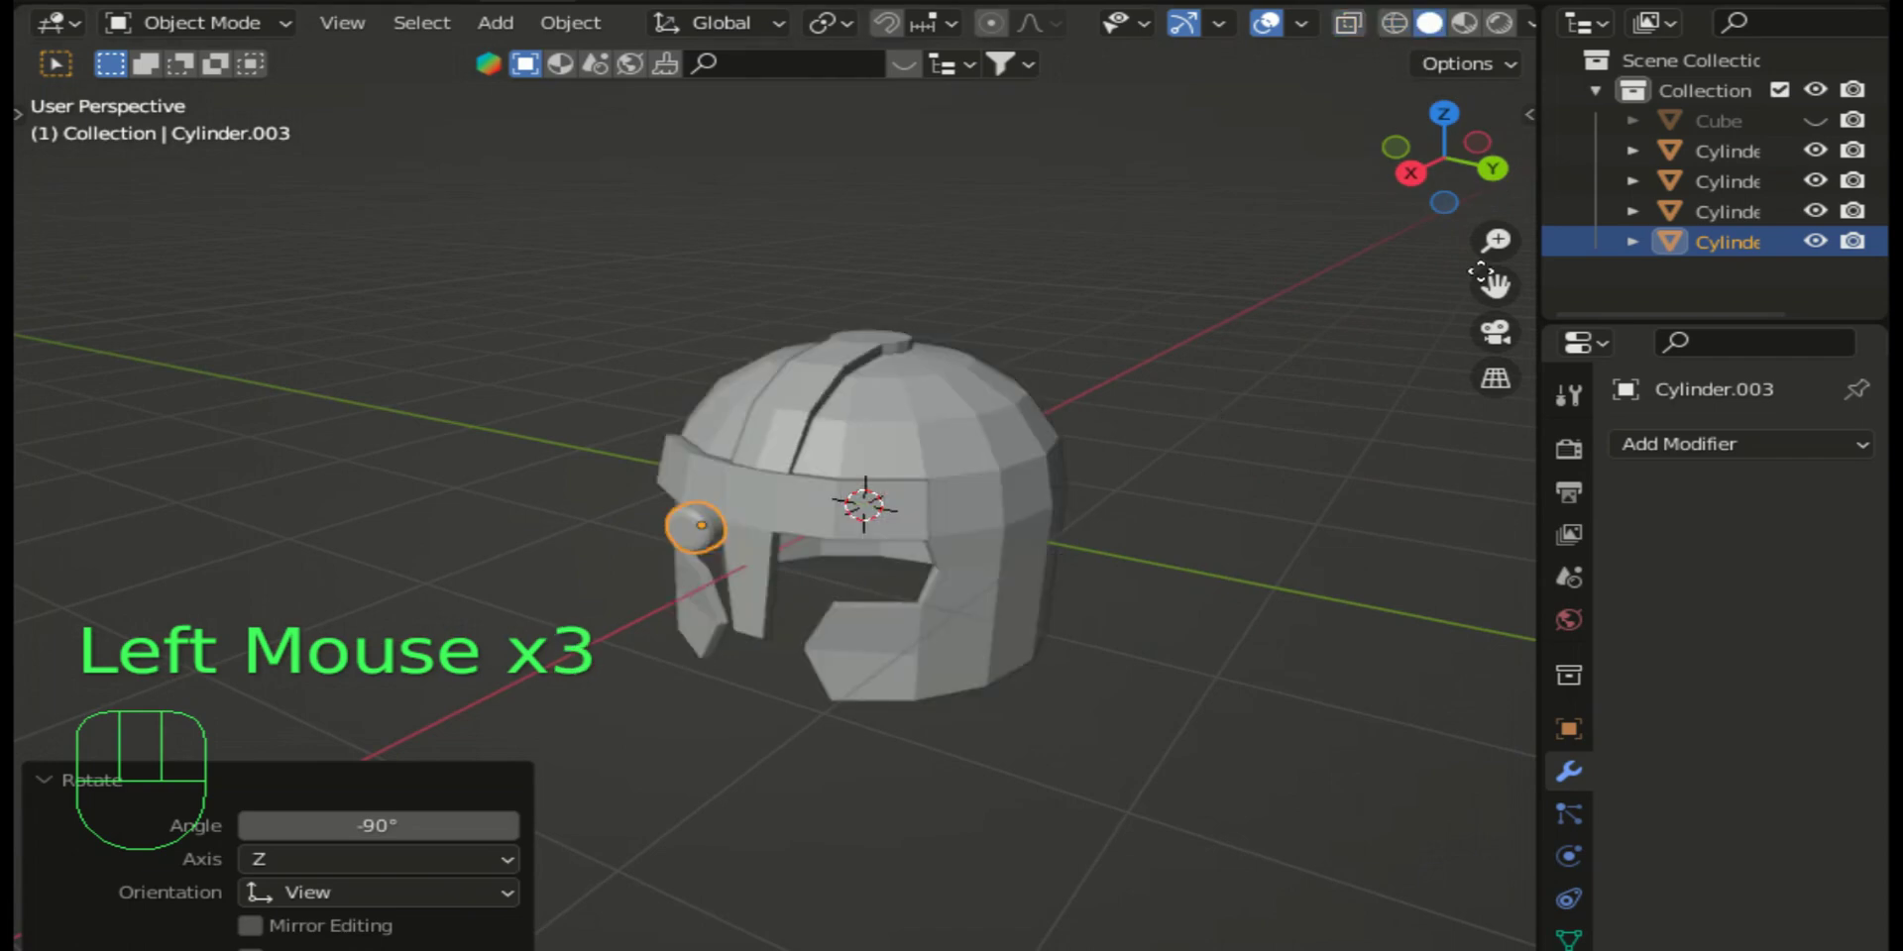
pyautogui.moveTo(1416, 186); pyautogui.dragTo(1266, 267)
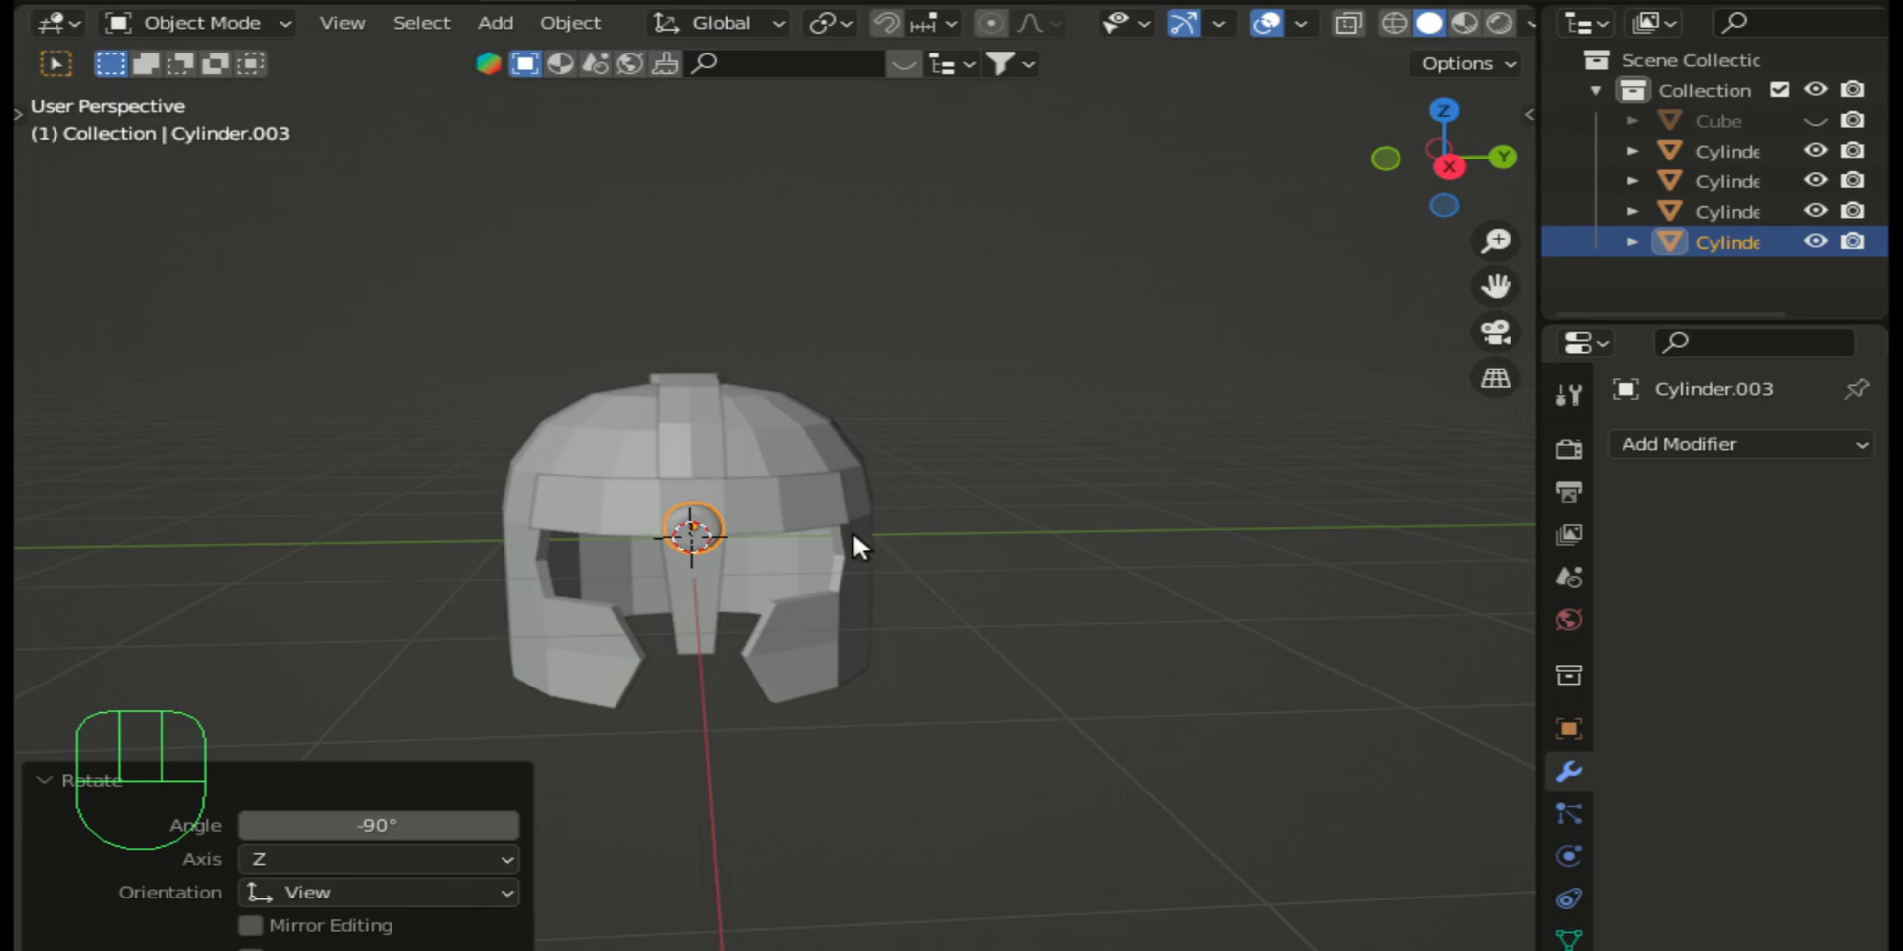
# Step: Duplicate the stud four times with Shift+D to fill a row along the front band
pyautogui.press('shift+d')
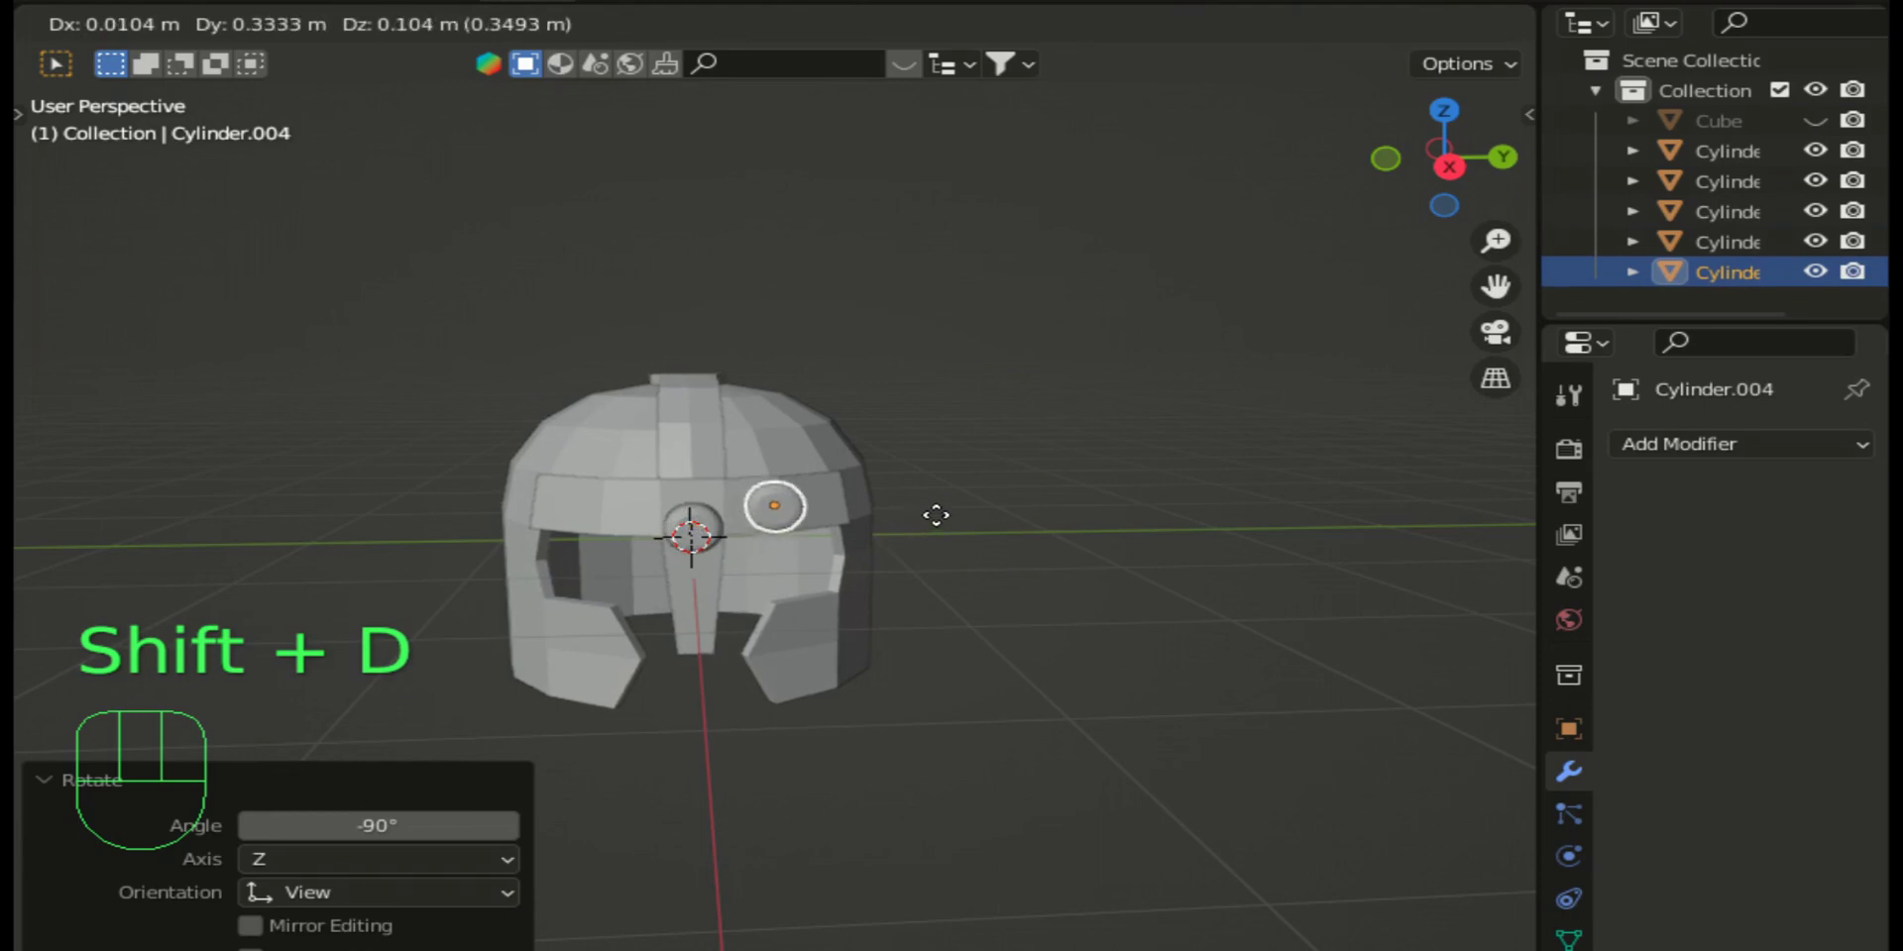
pyautogui.click(939, 529)
pyautogui.press('shift+d')
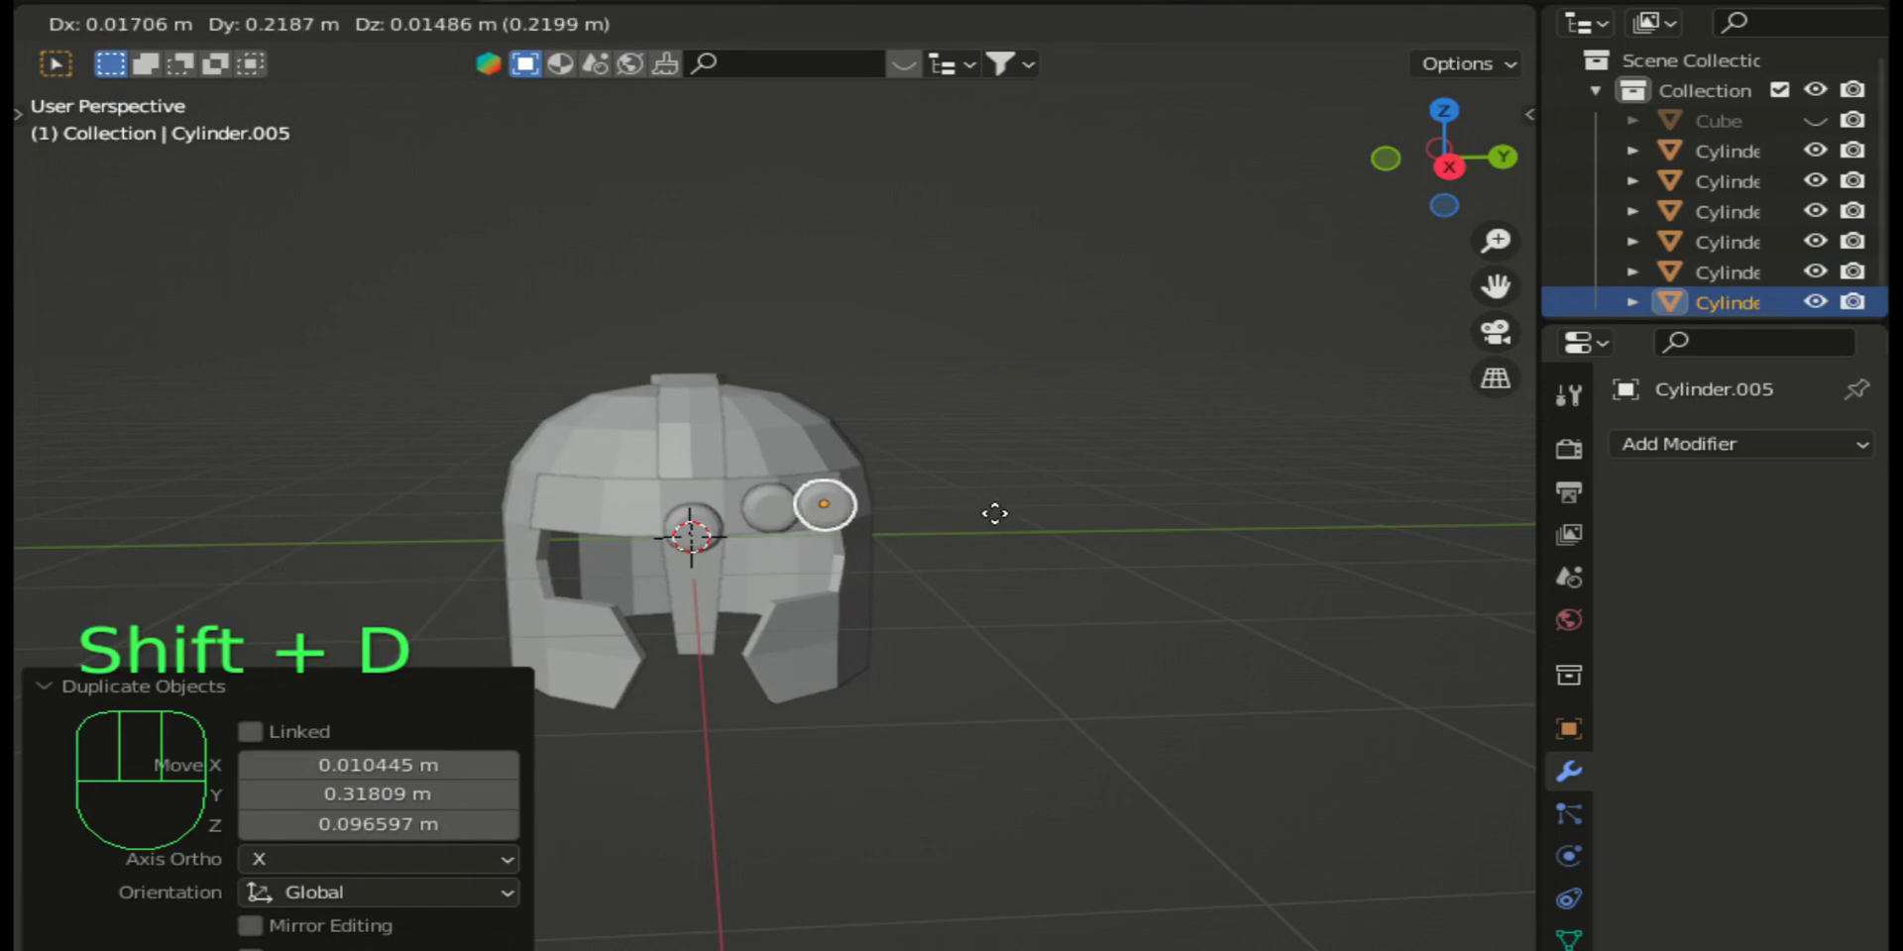
pyautogui.click(1001, 521)
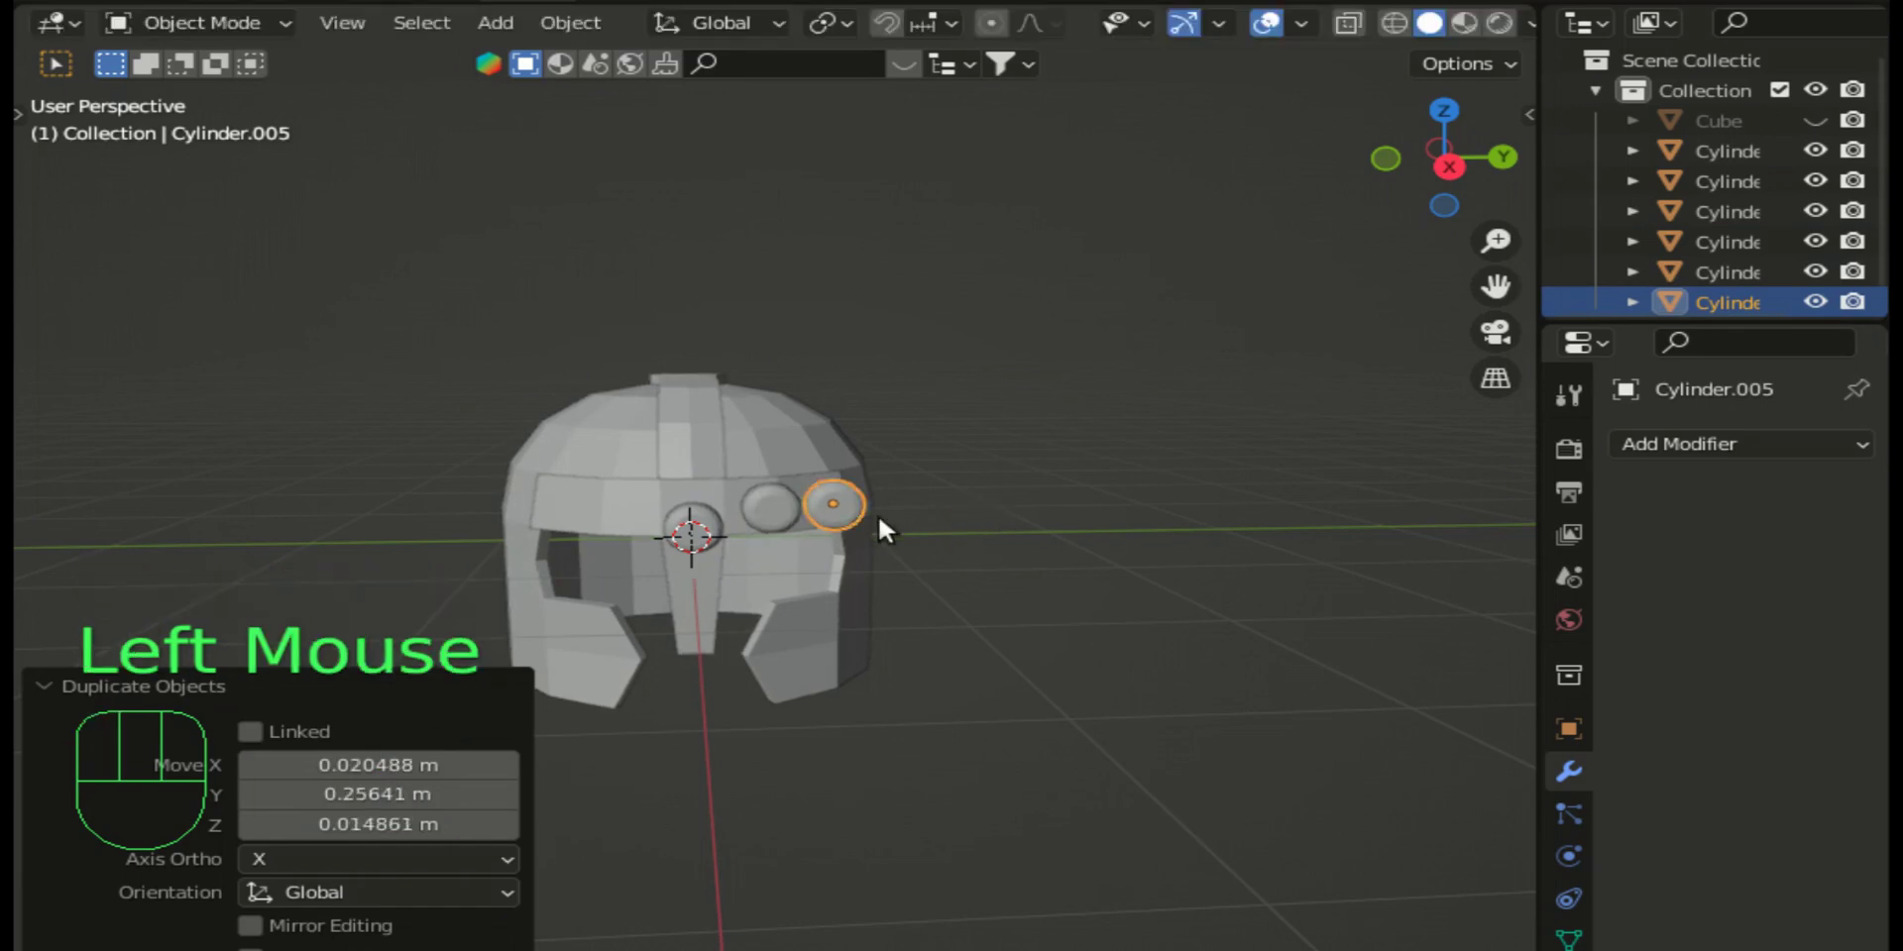
pyautogui.press('shift+d')
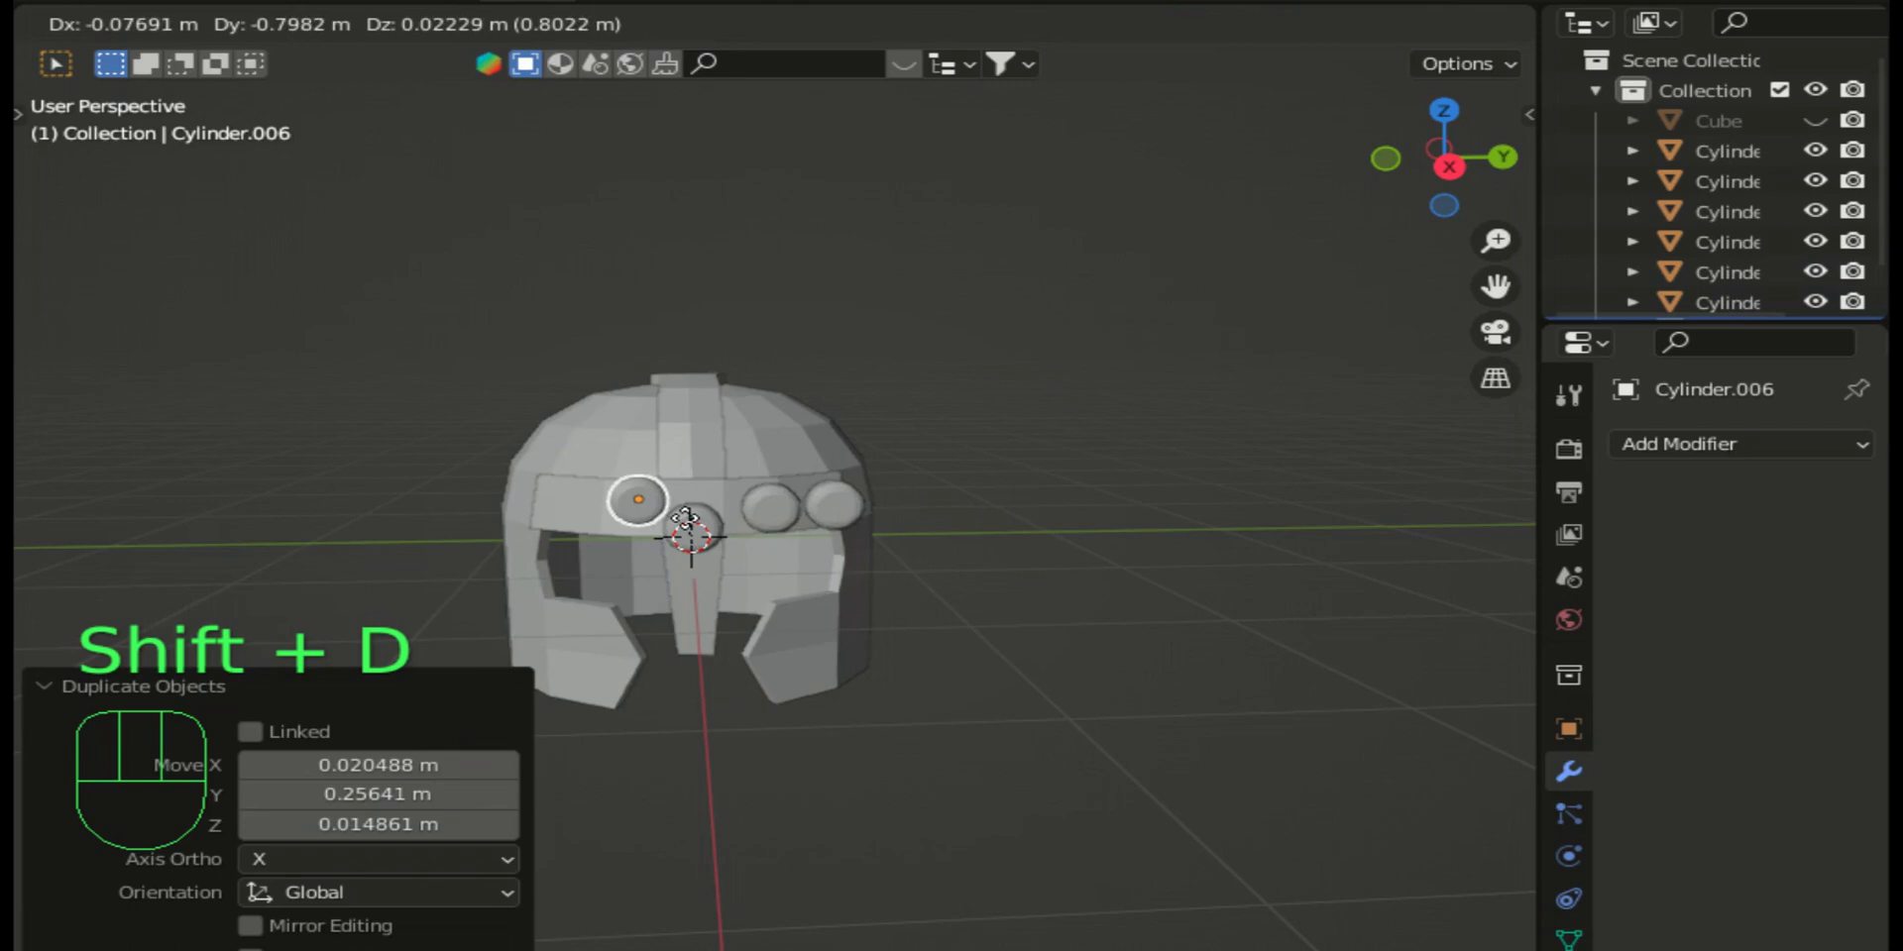
pyautogui.click(693, 523)
pyautogui.press('shift+d')
pyautogui.click(618, 523)
# Step: Duplicate three more studs up the crest, the last at its peak
pyautogui.press('shift+d')
pyautogui.click(728, 471)
pyautogui.press('shift+d')
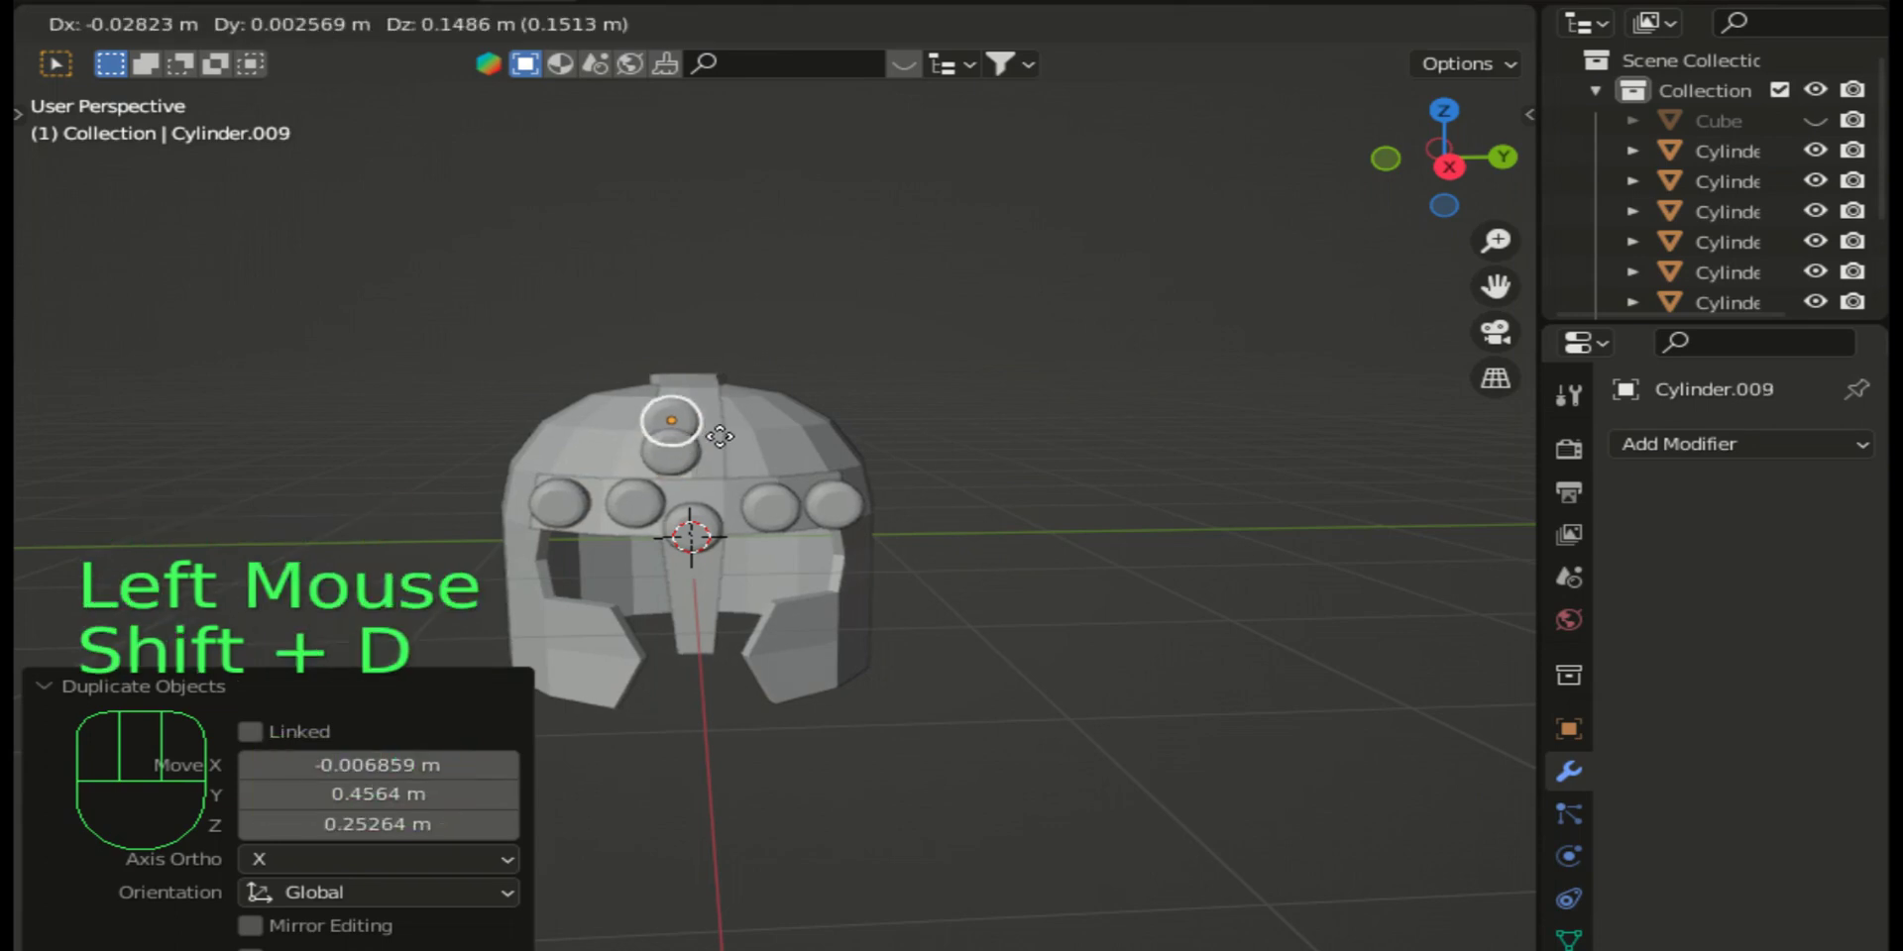
pyautogui.click(743, 438)
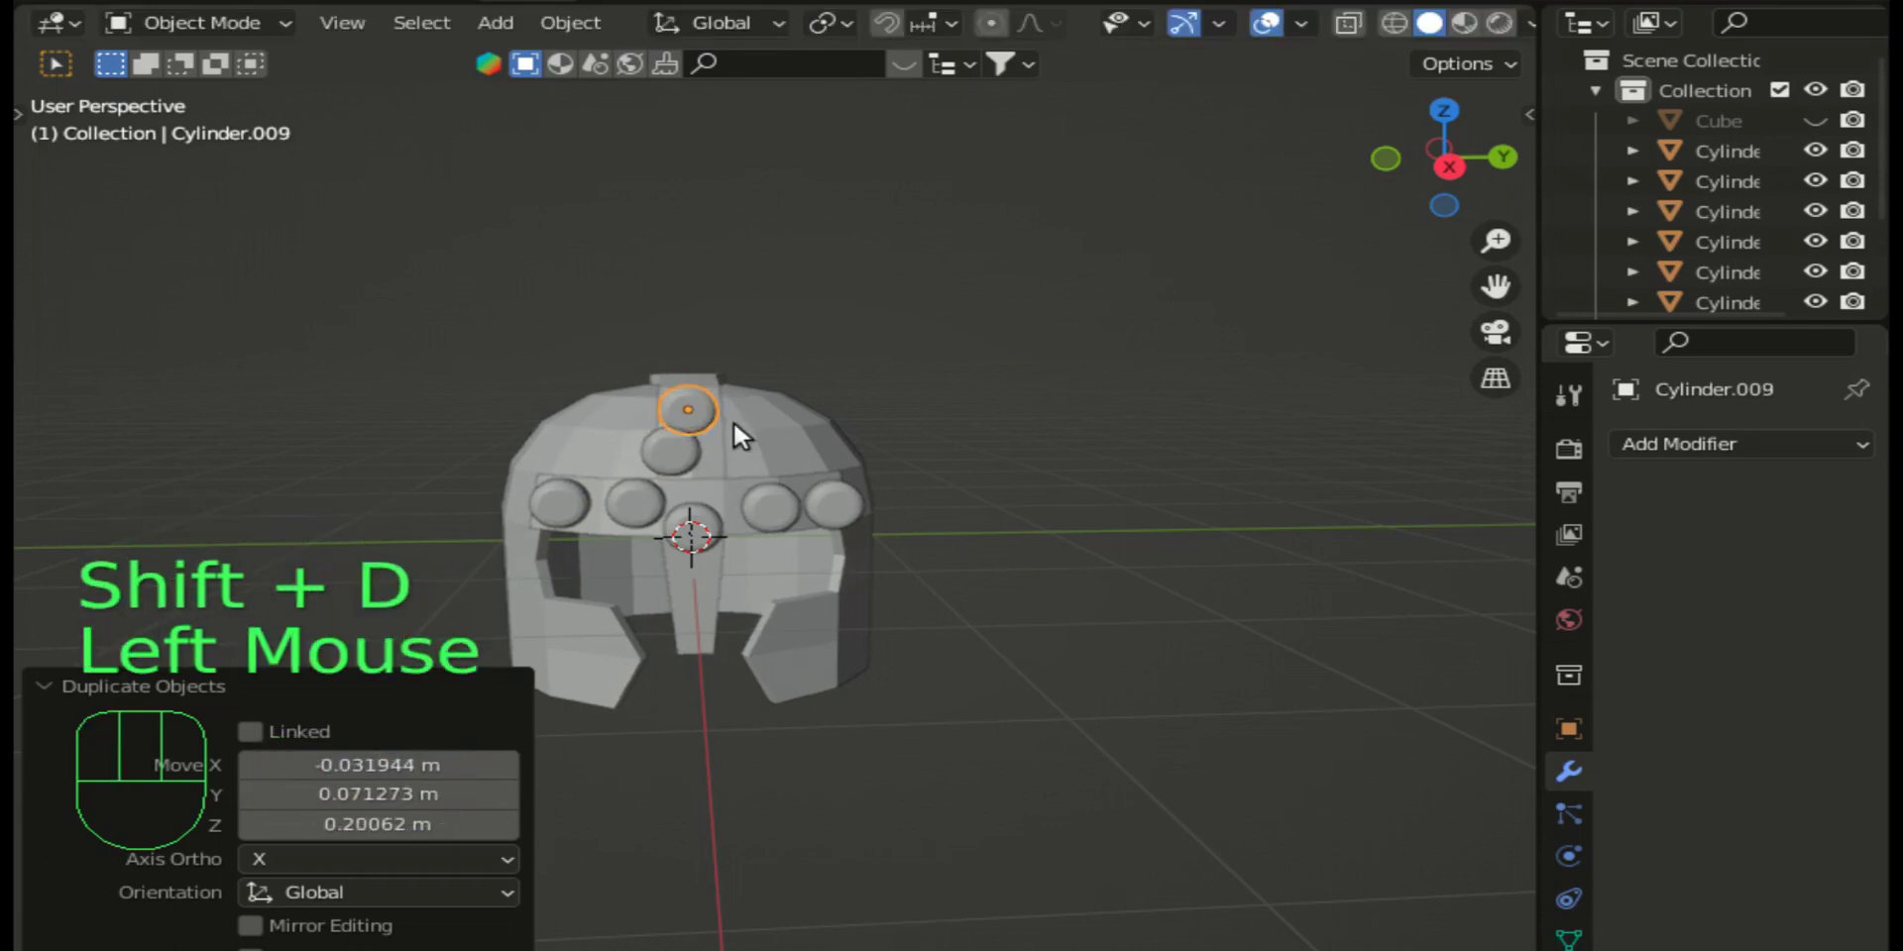
pyautogui.press('shift+d')
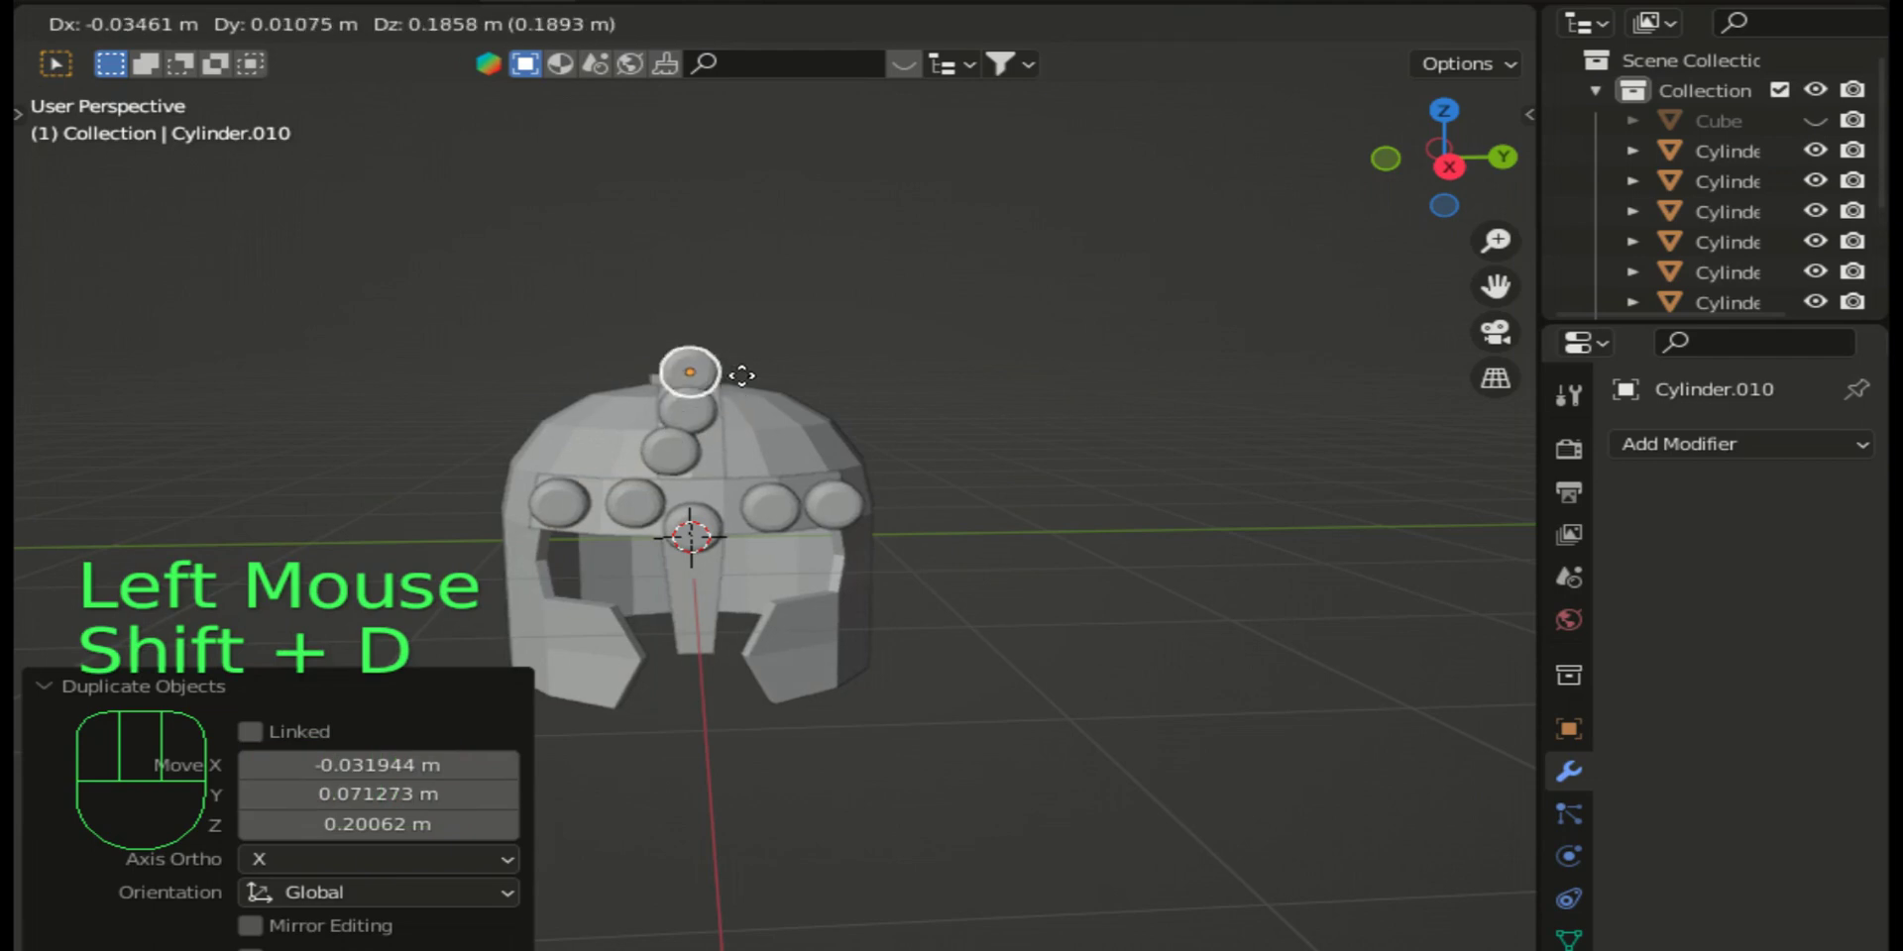
pyautogui.click(750, 380)
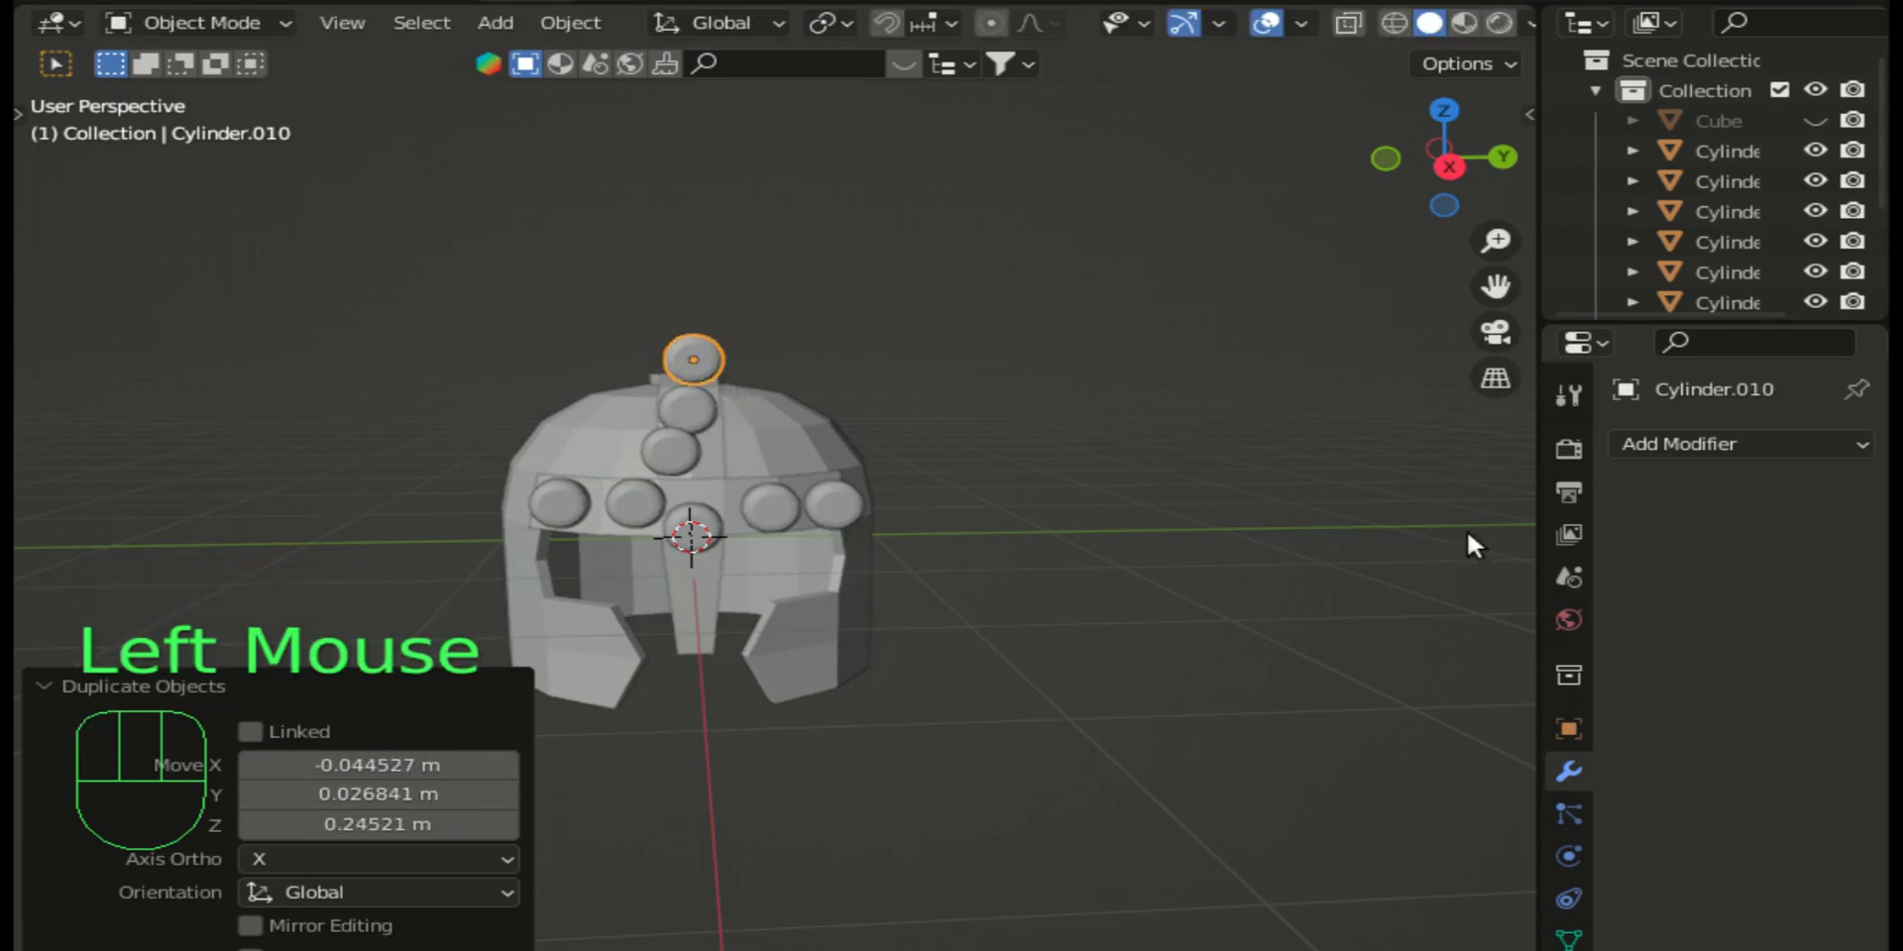
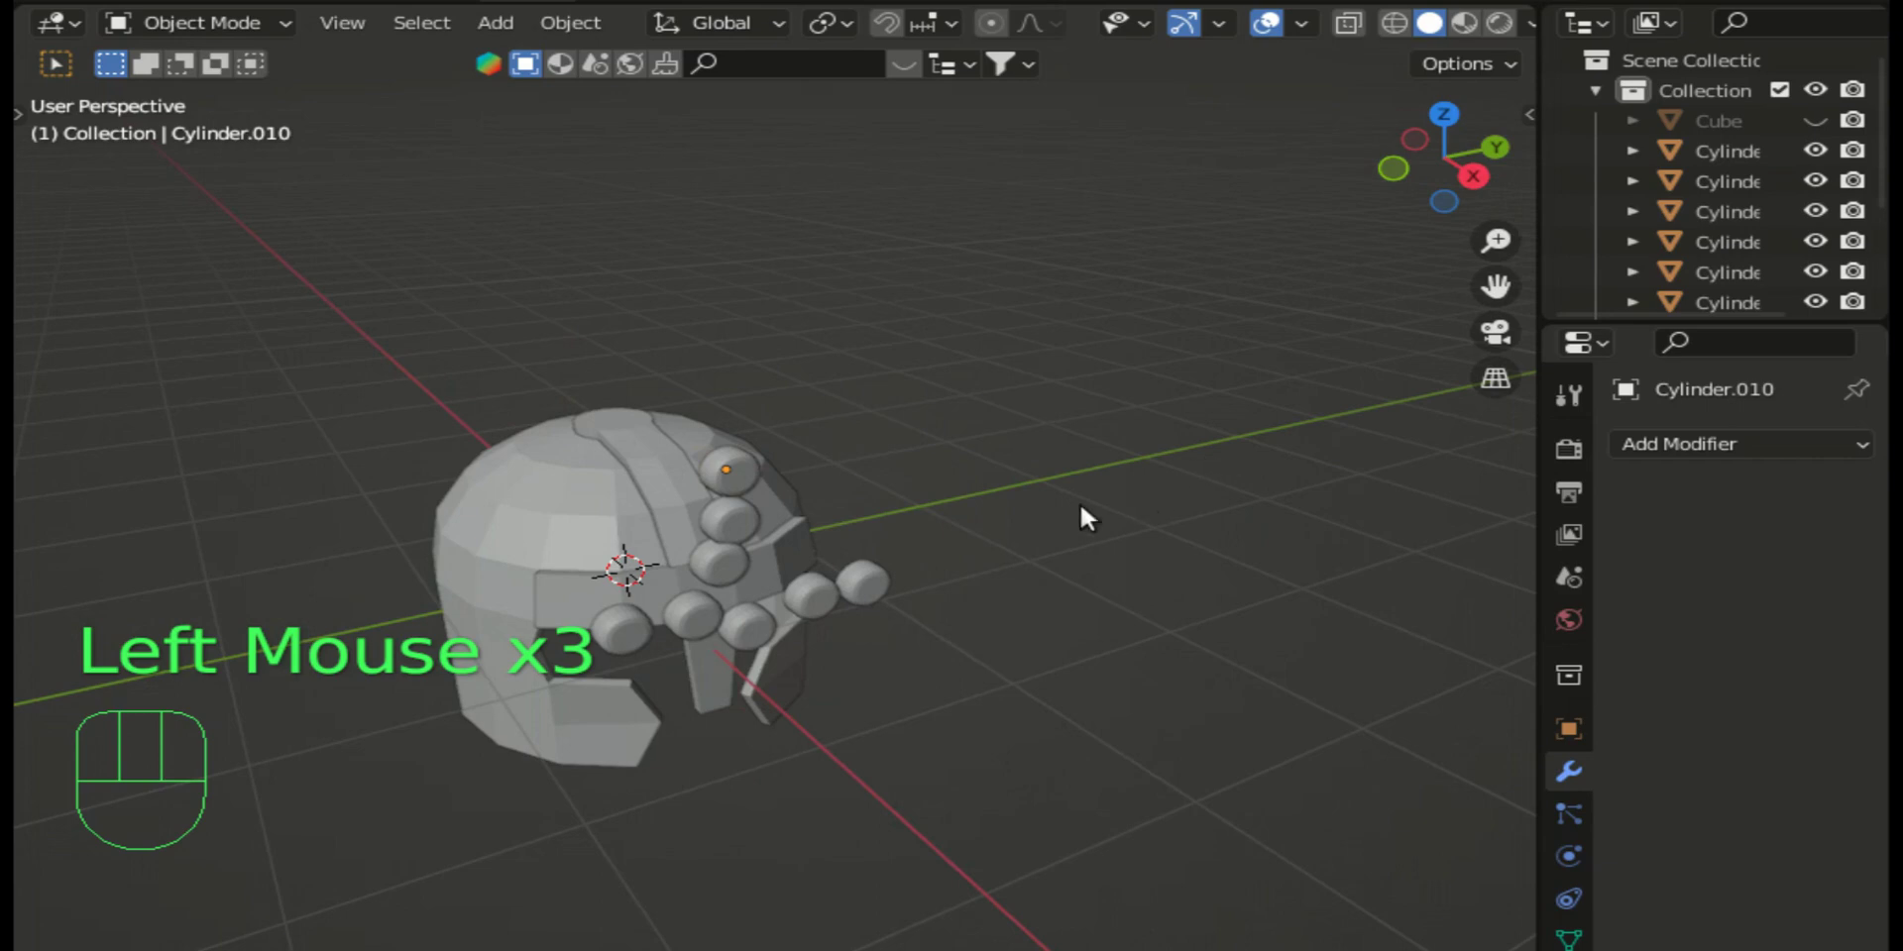
# Step: Enable snapping with face projection applied to both moving and rotating
pyautogui.click(755, 638)
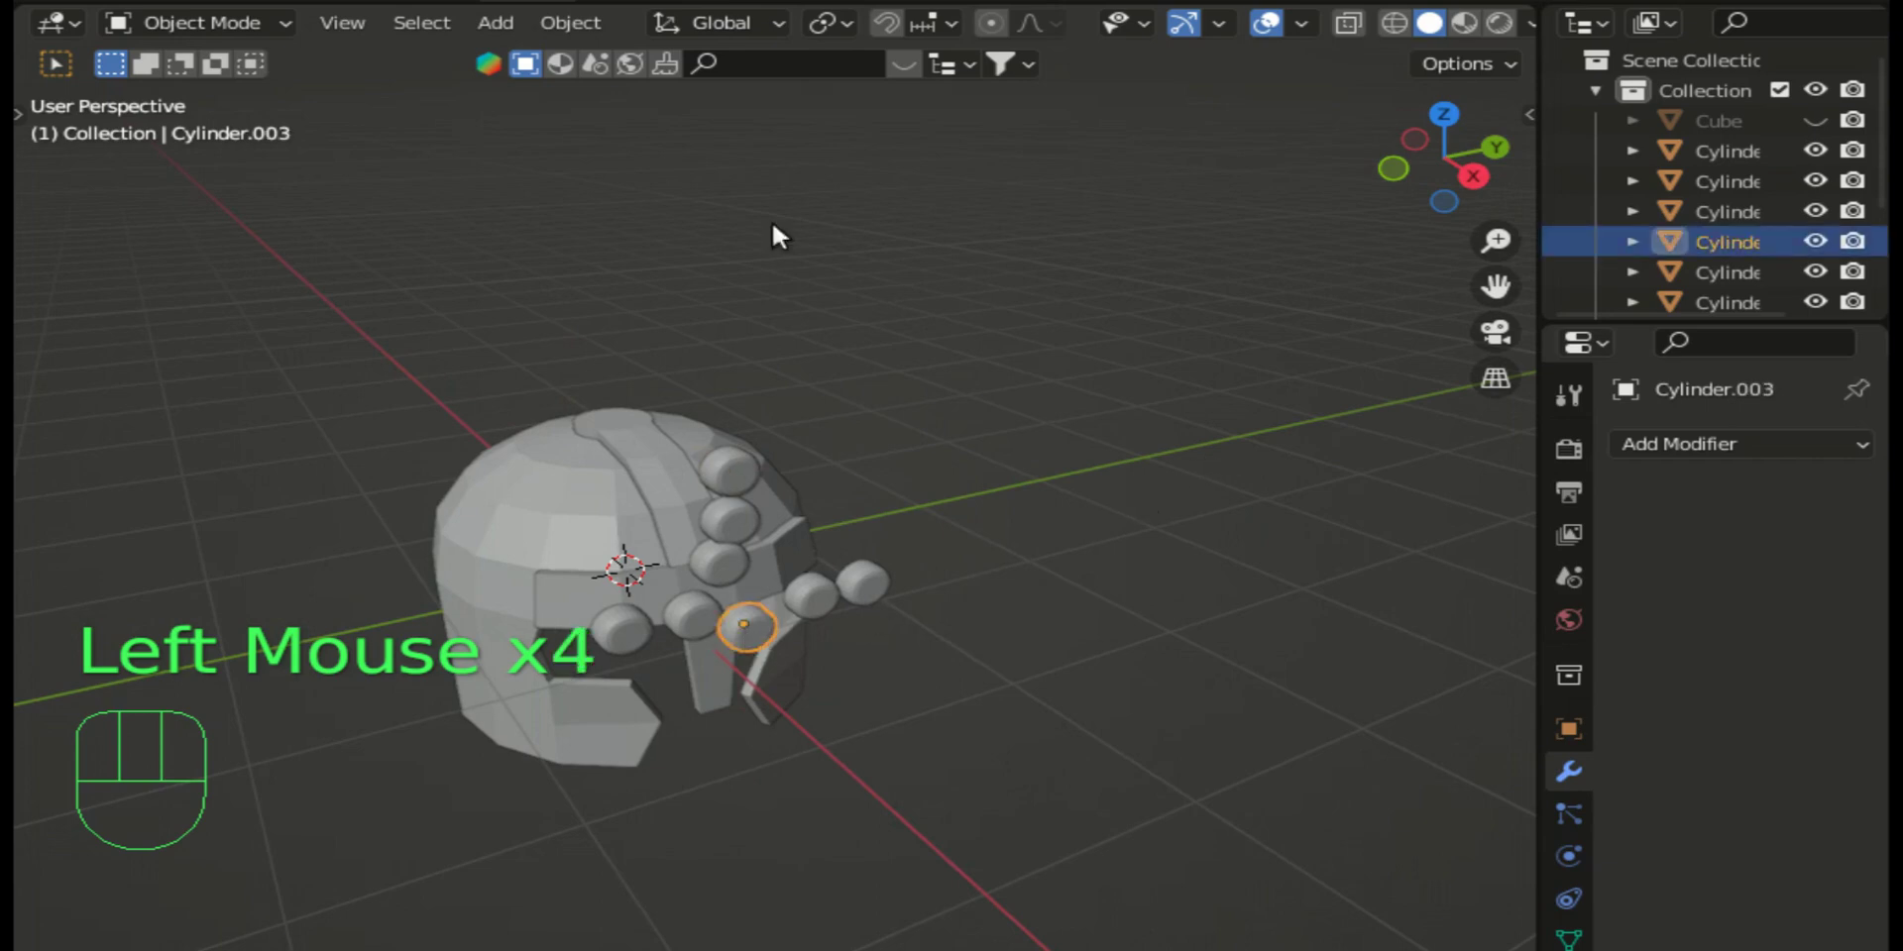
pyautogui.click(915, 32)
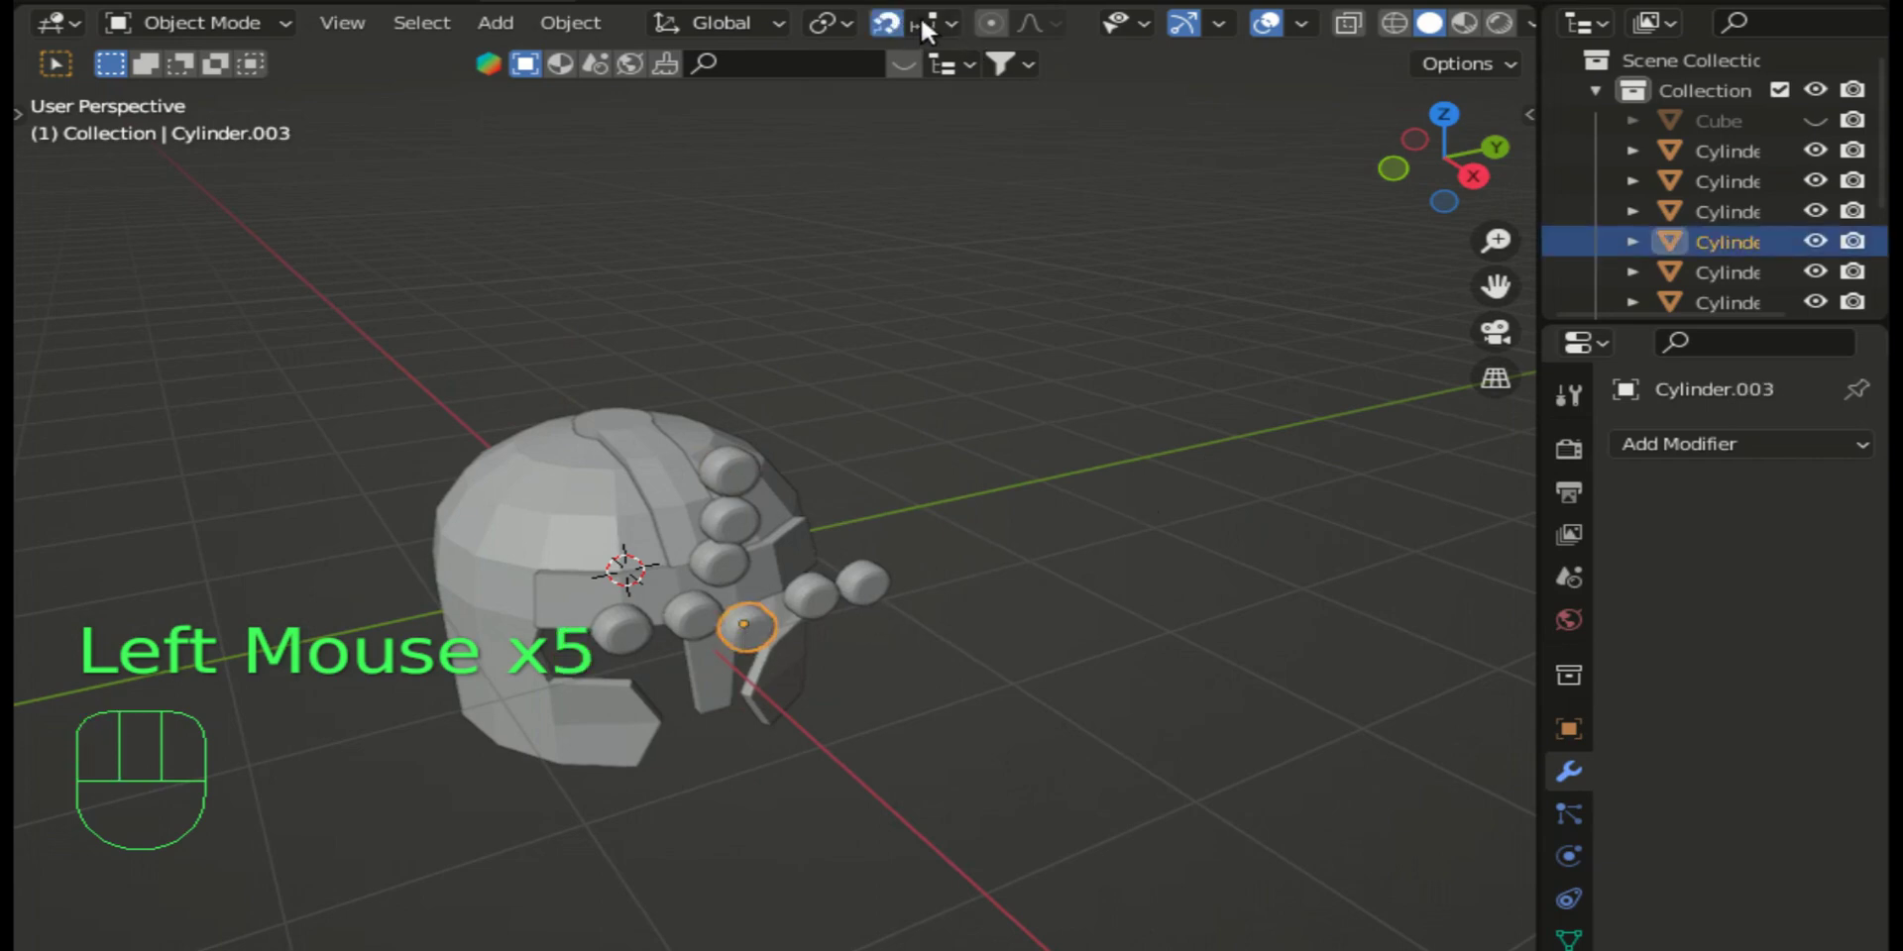
pyautogui.moveTo(973, 34); pyautogui.dragTo(834, 736)
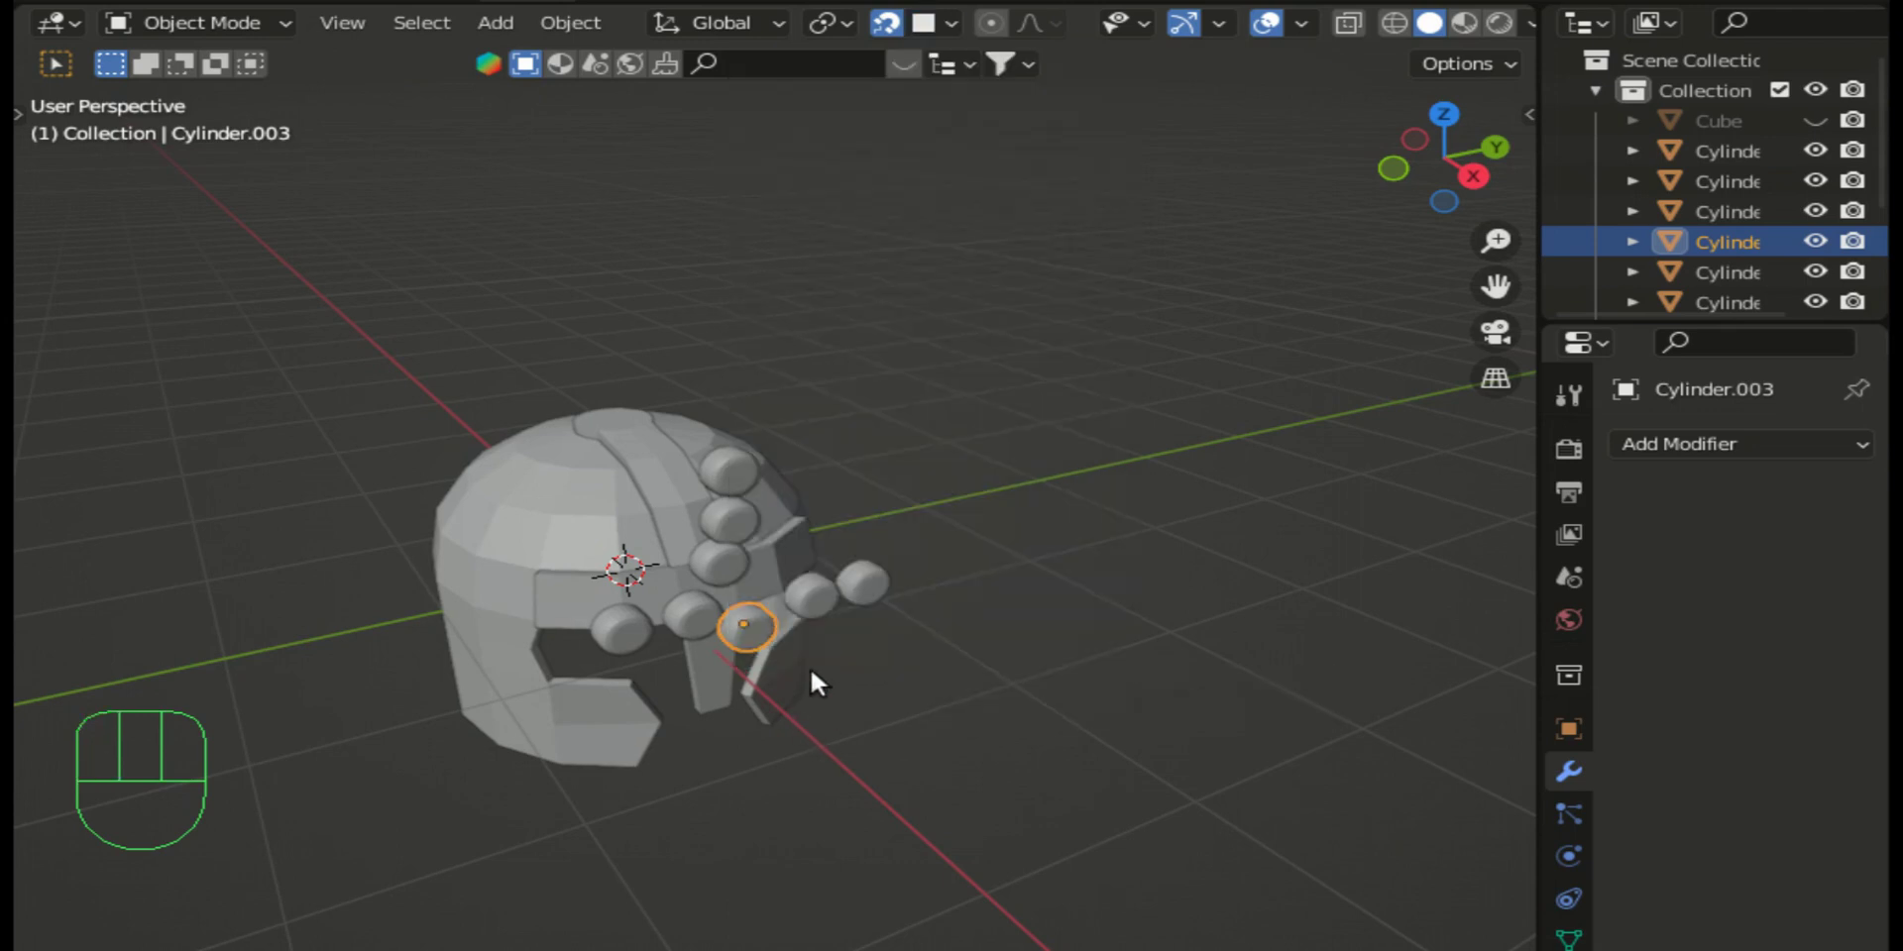
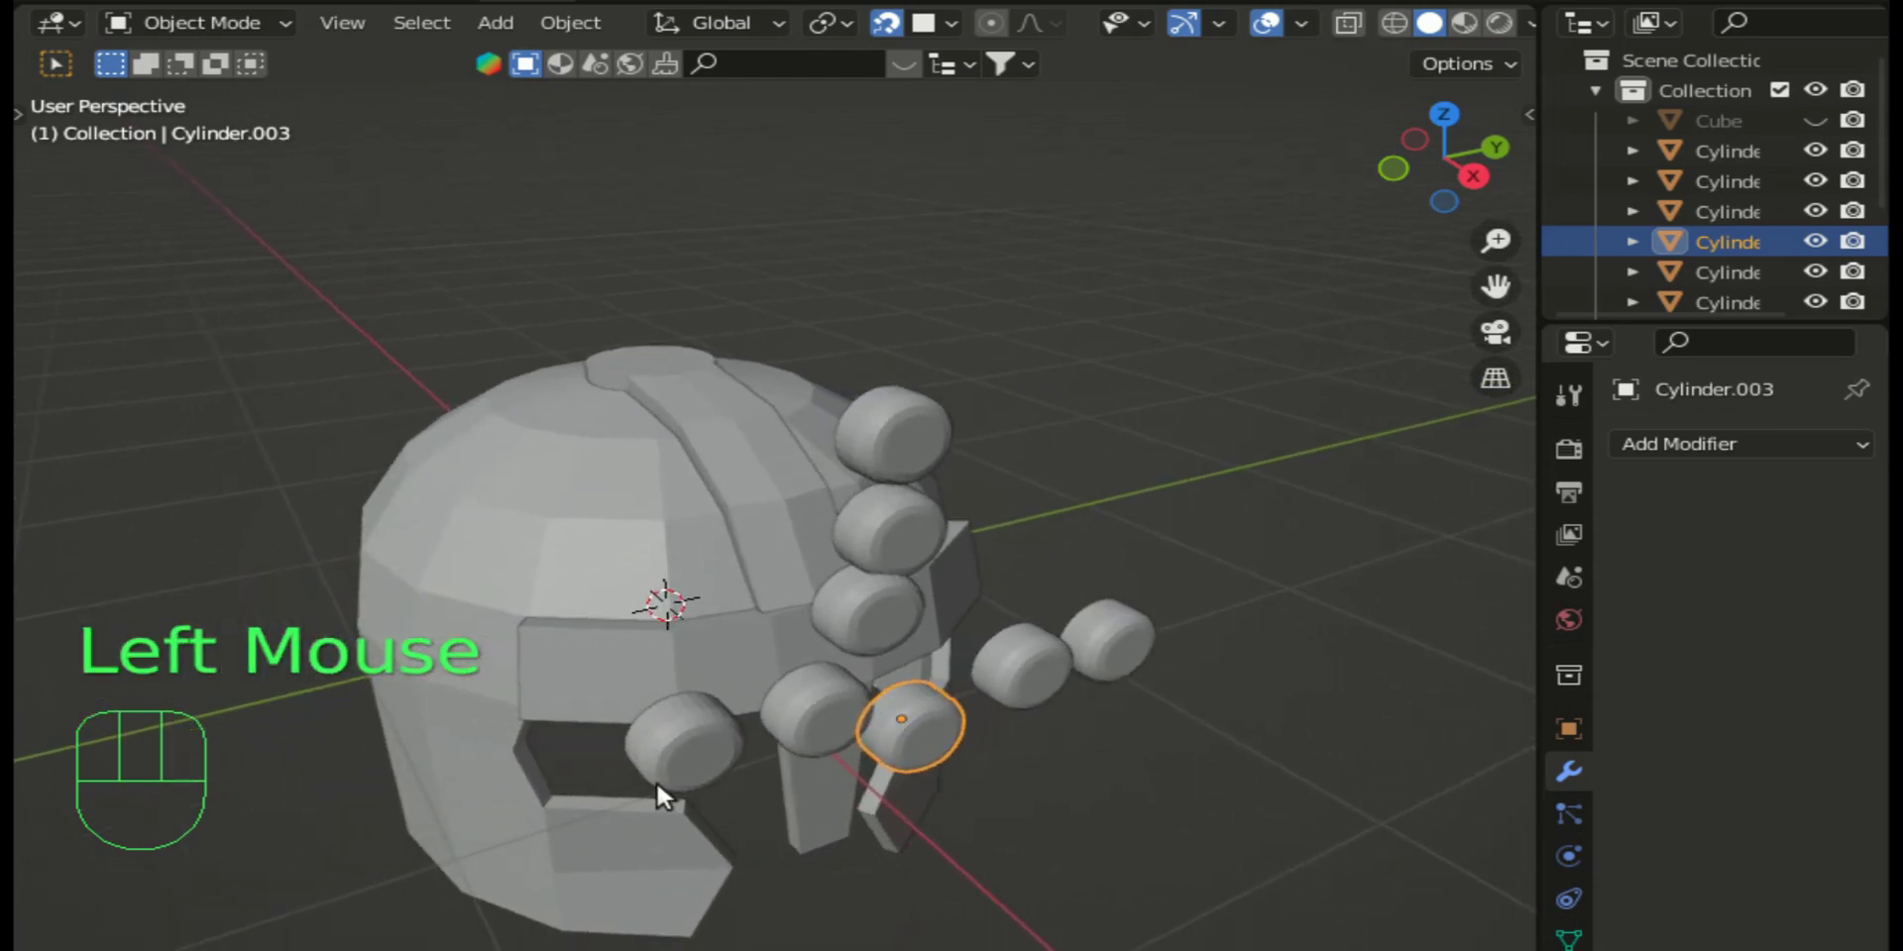
# Step: Move a band stud with snapping to seat it on the helmet and align its rotation to the surface
pyautogui.click(713, 753)
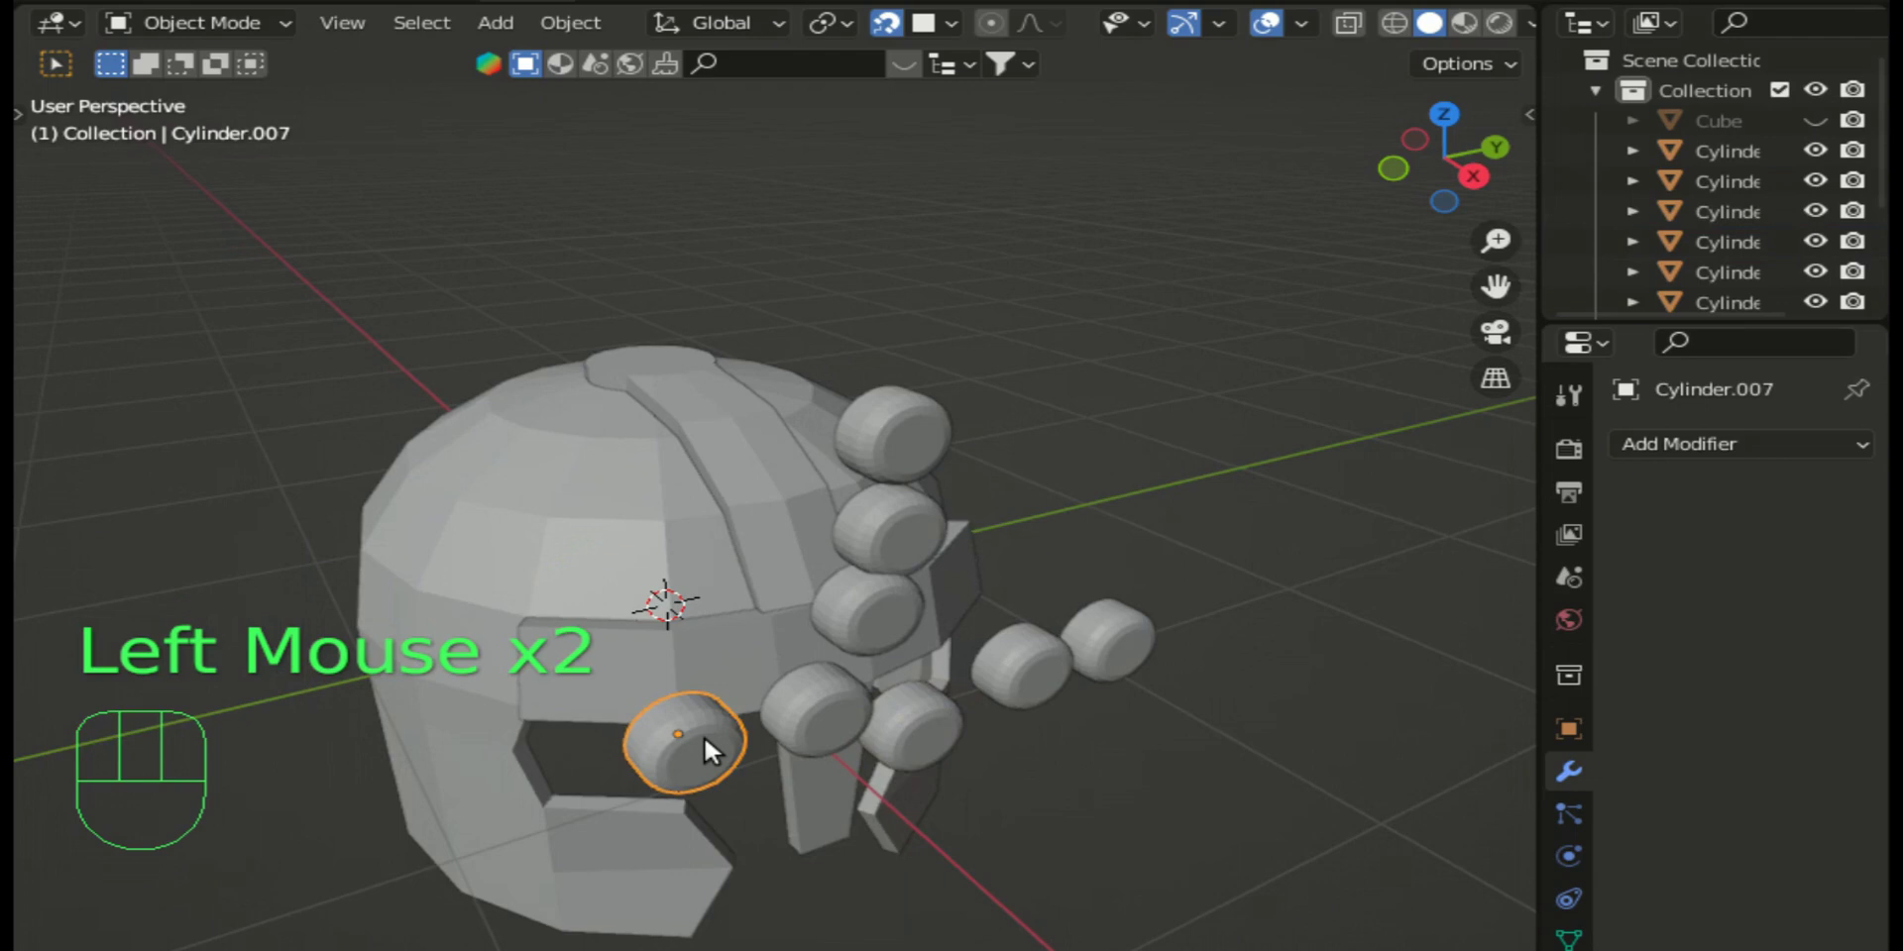
pyautogui.press('g')
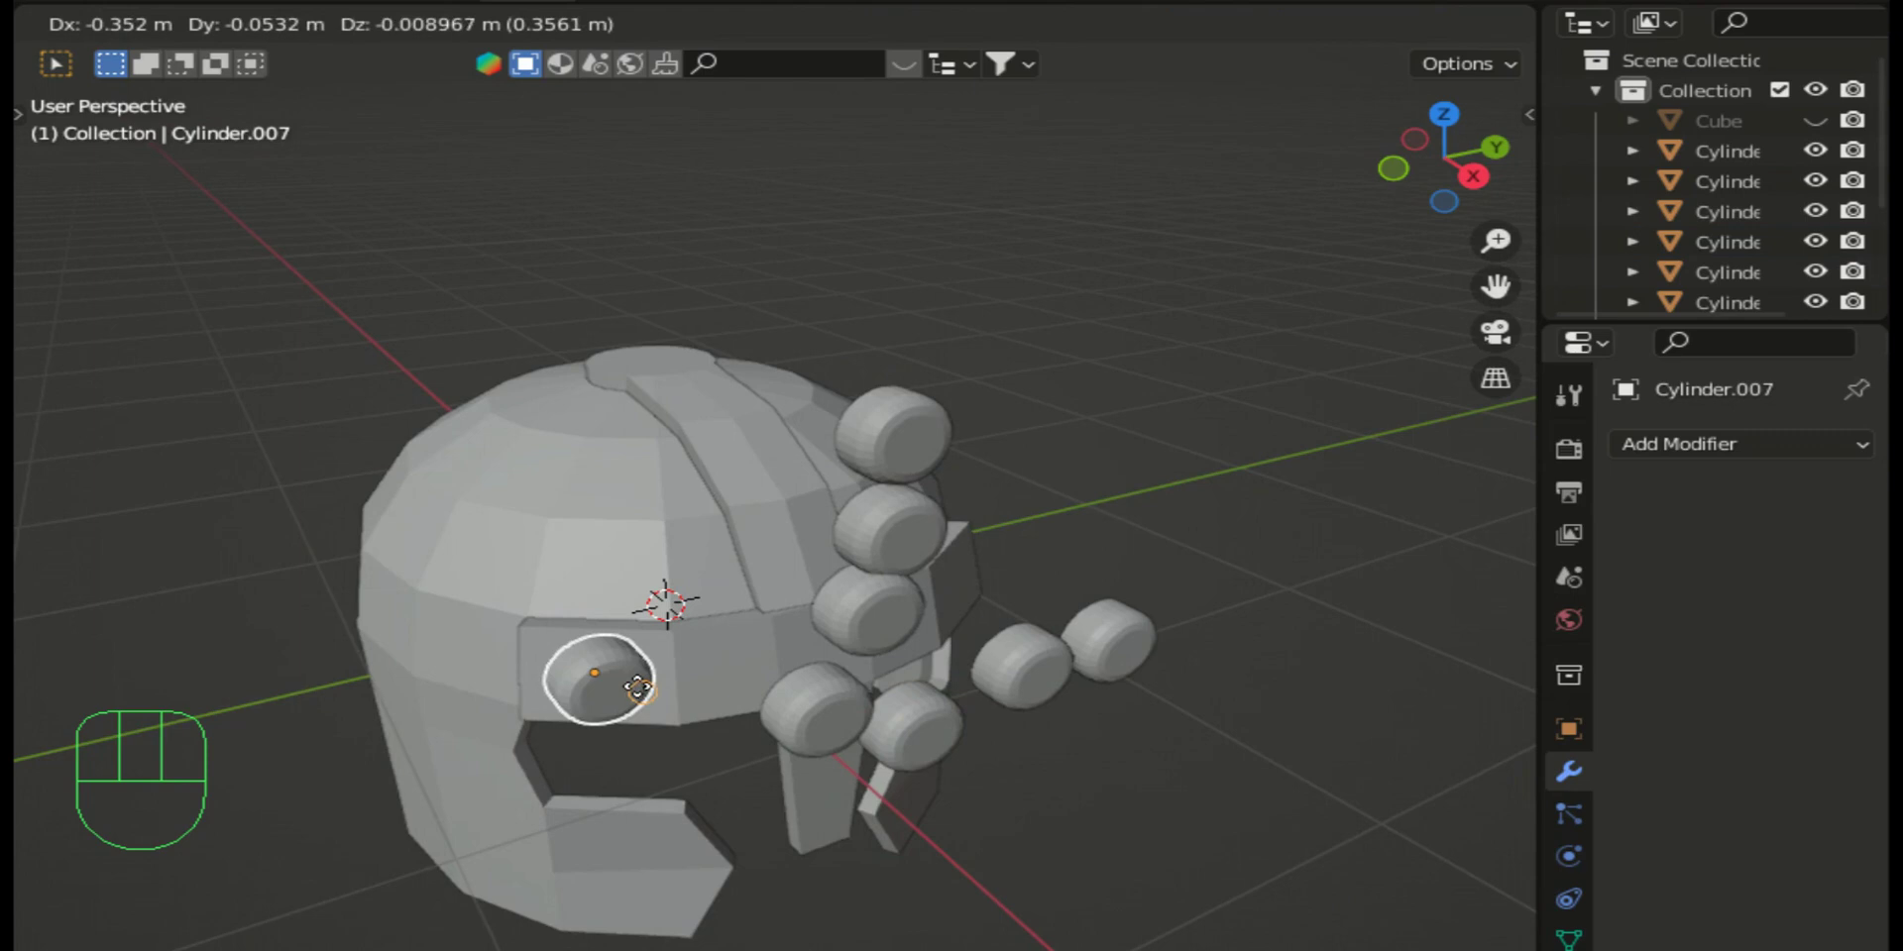
pyautogui.click(646, 692)
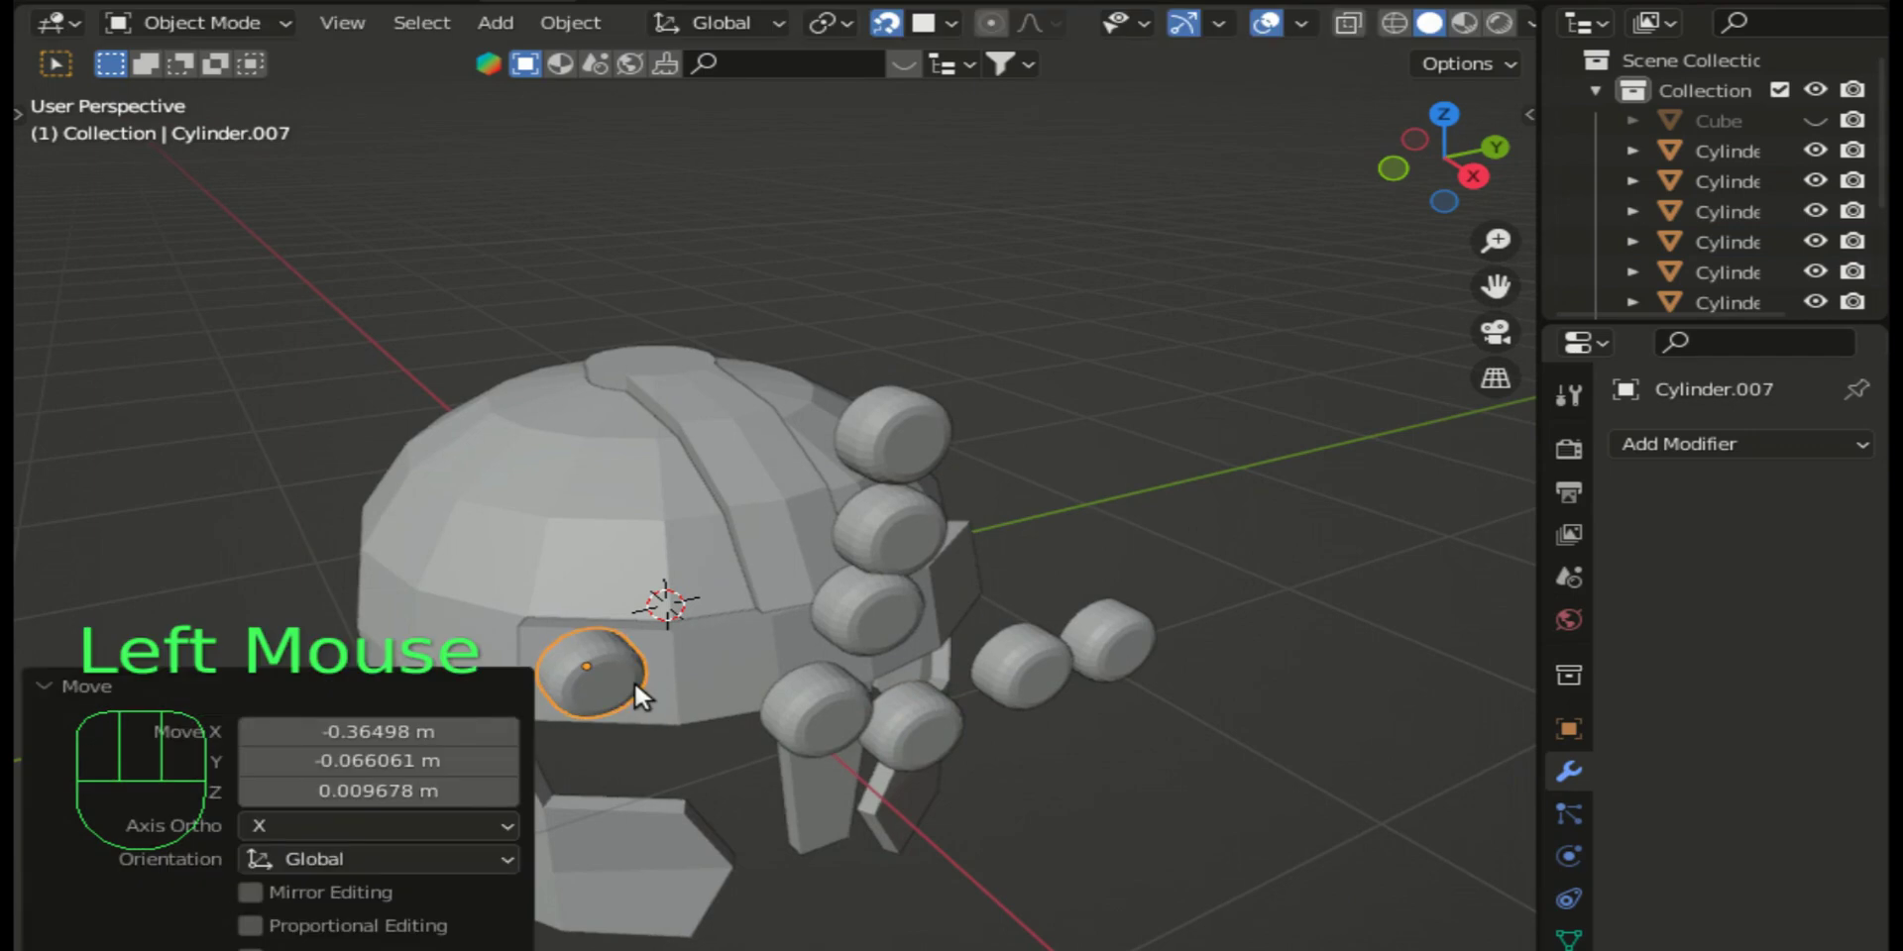
pyautogui.moveTo(1481, 188); pyautogui.dragTo(746, 467)
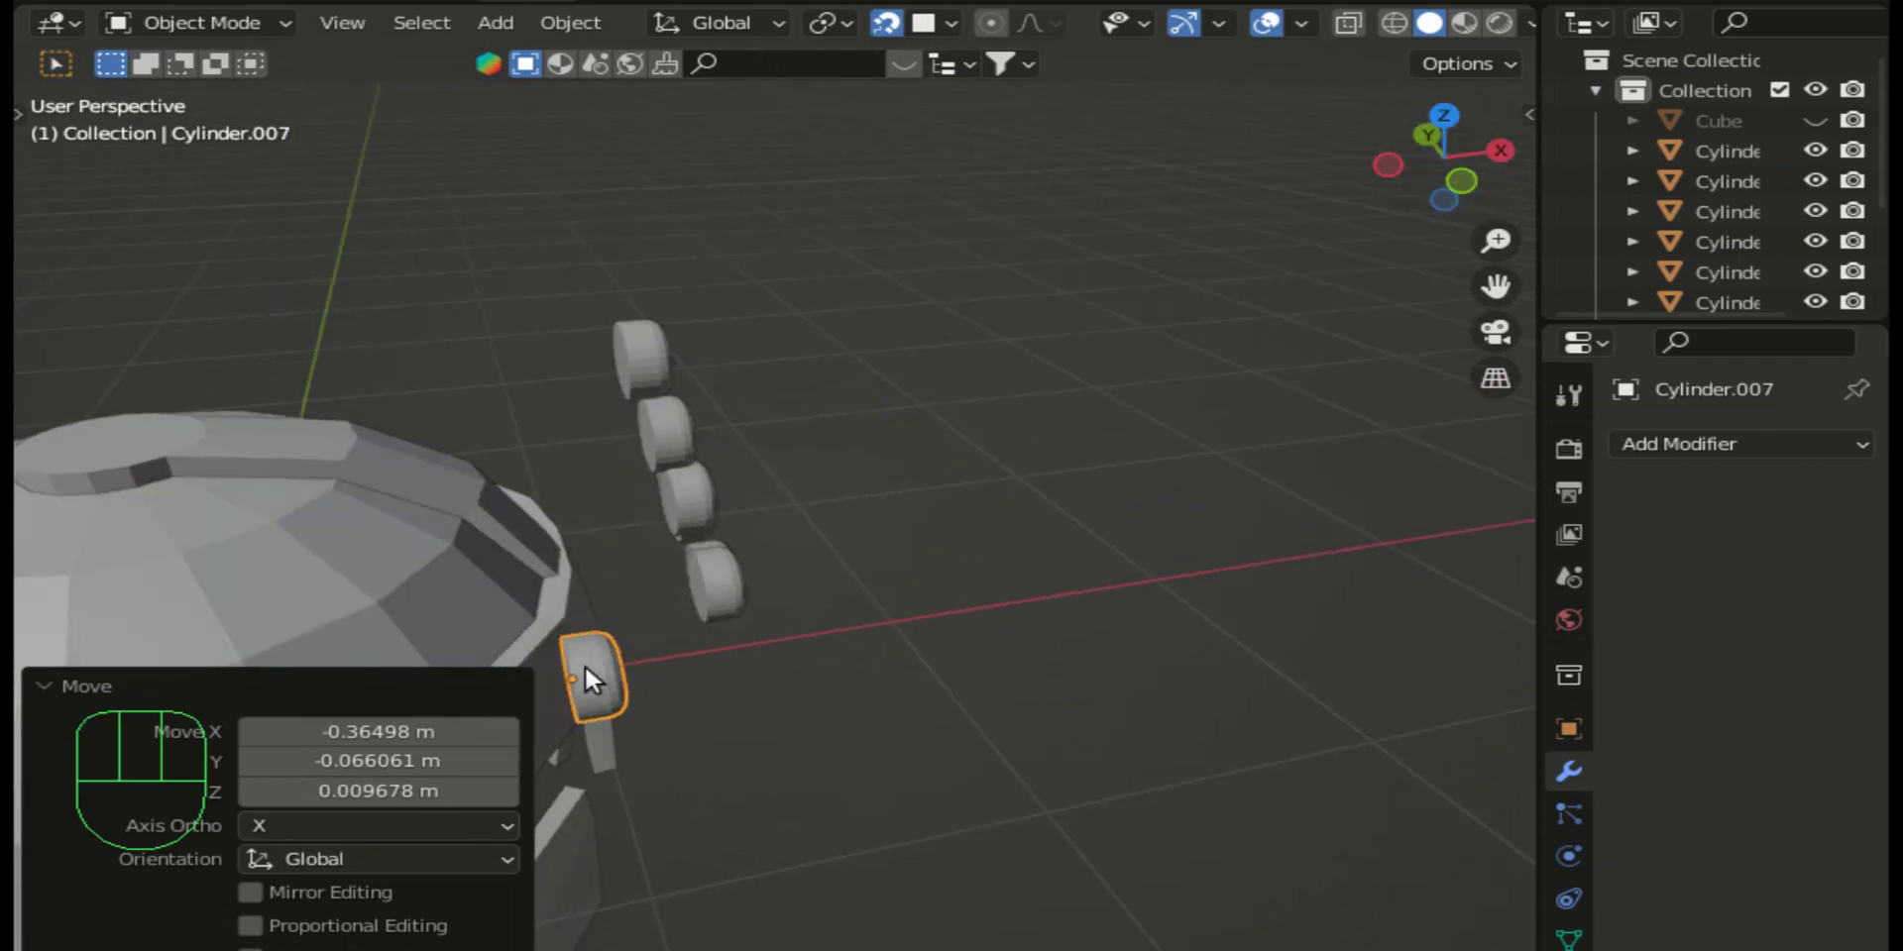
pyautogui.press('g')
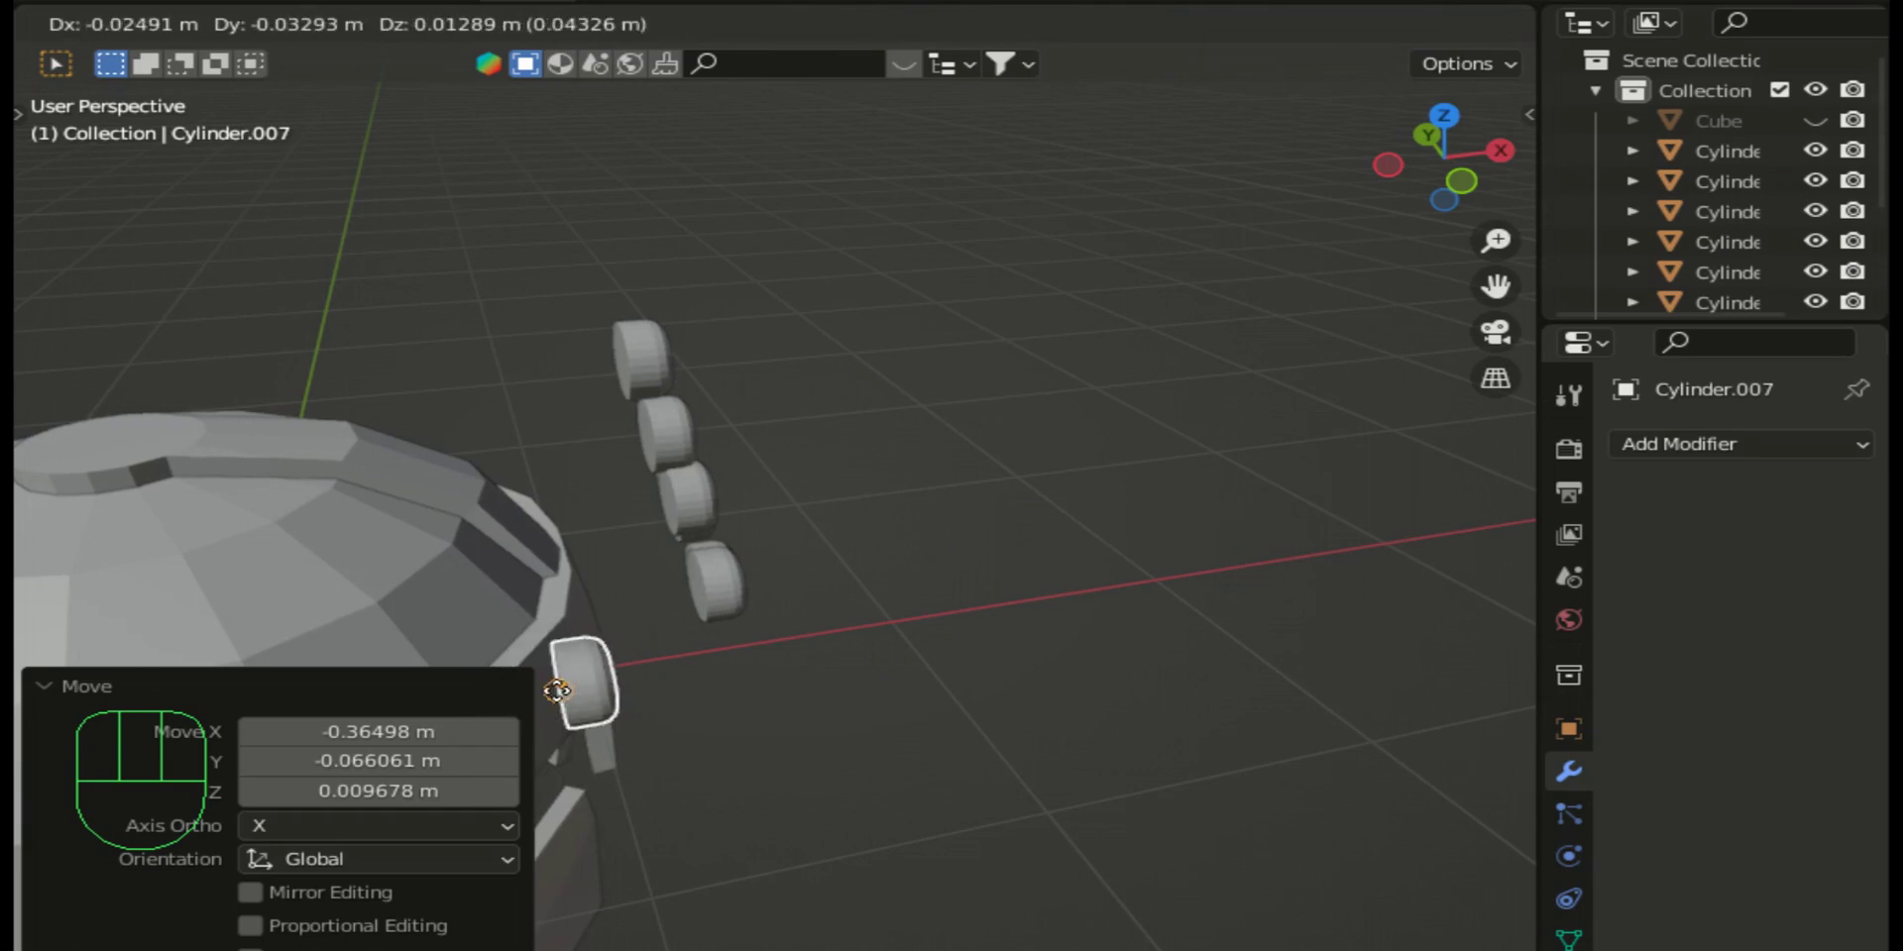
pyautogui.click(543, 700)
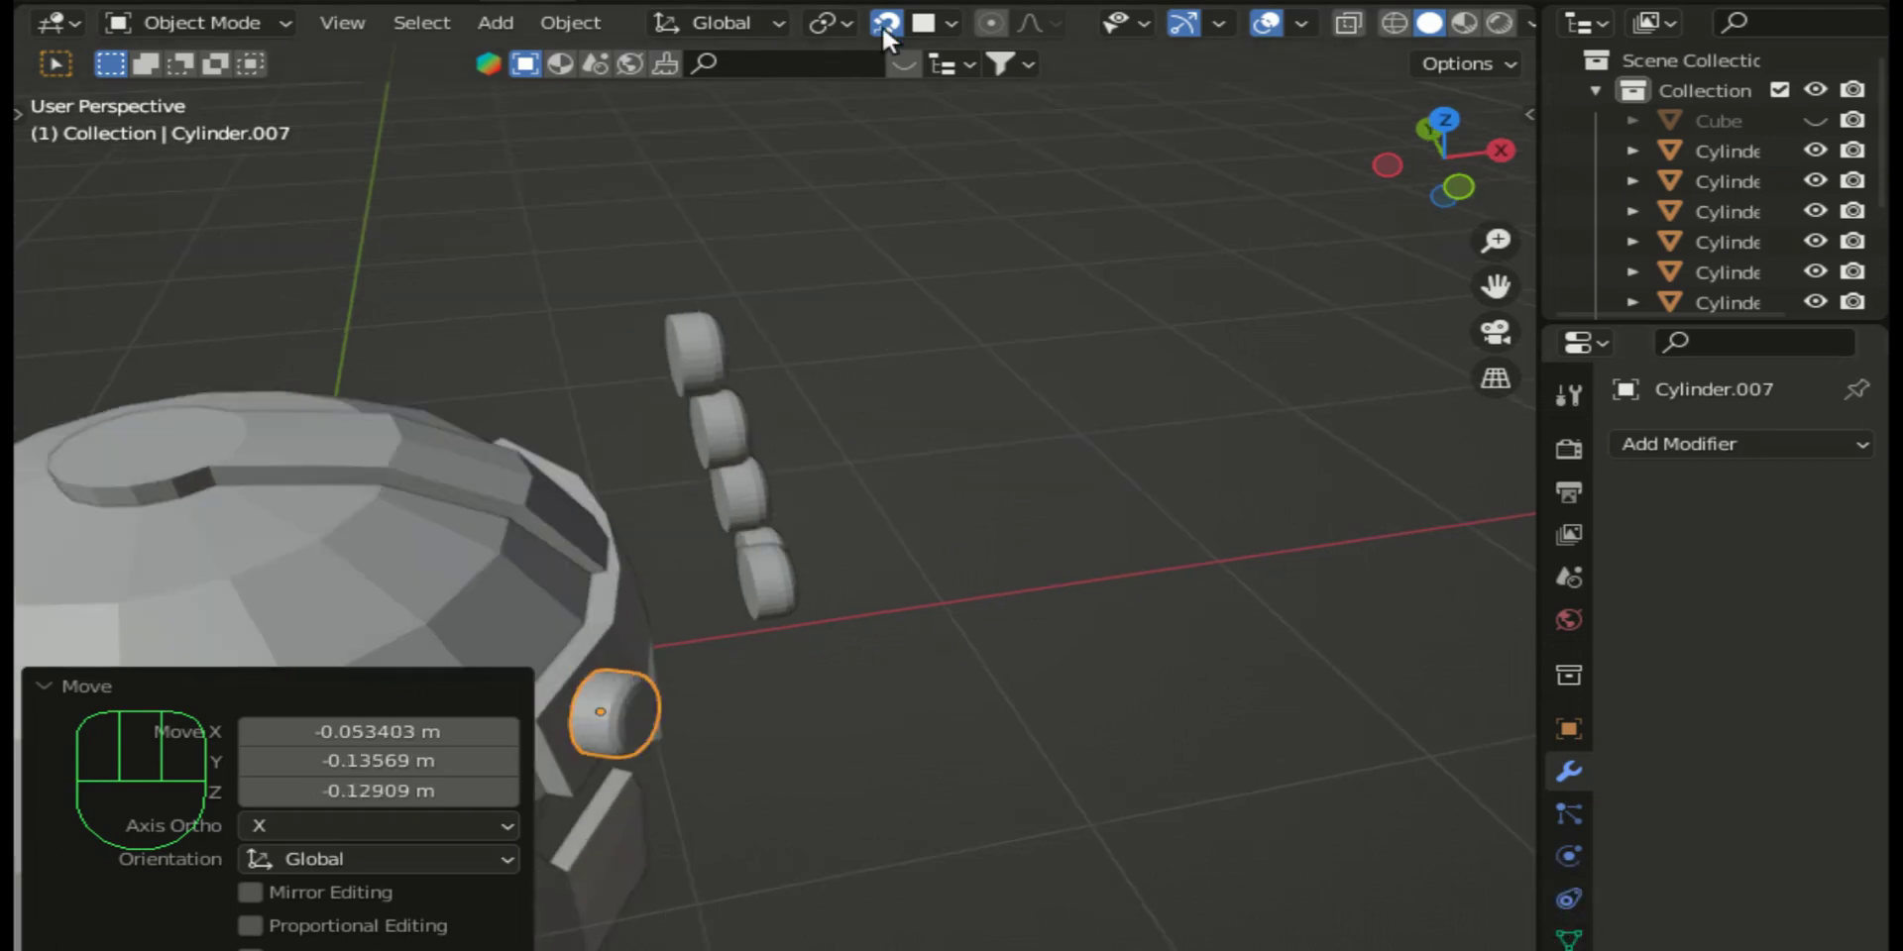
pyautogui.moveTo(954, 38); pyautogui.dragTo(898, 805)
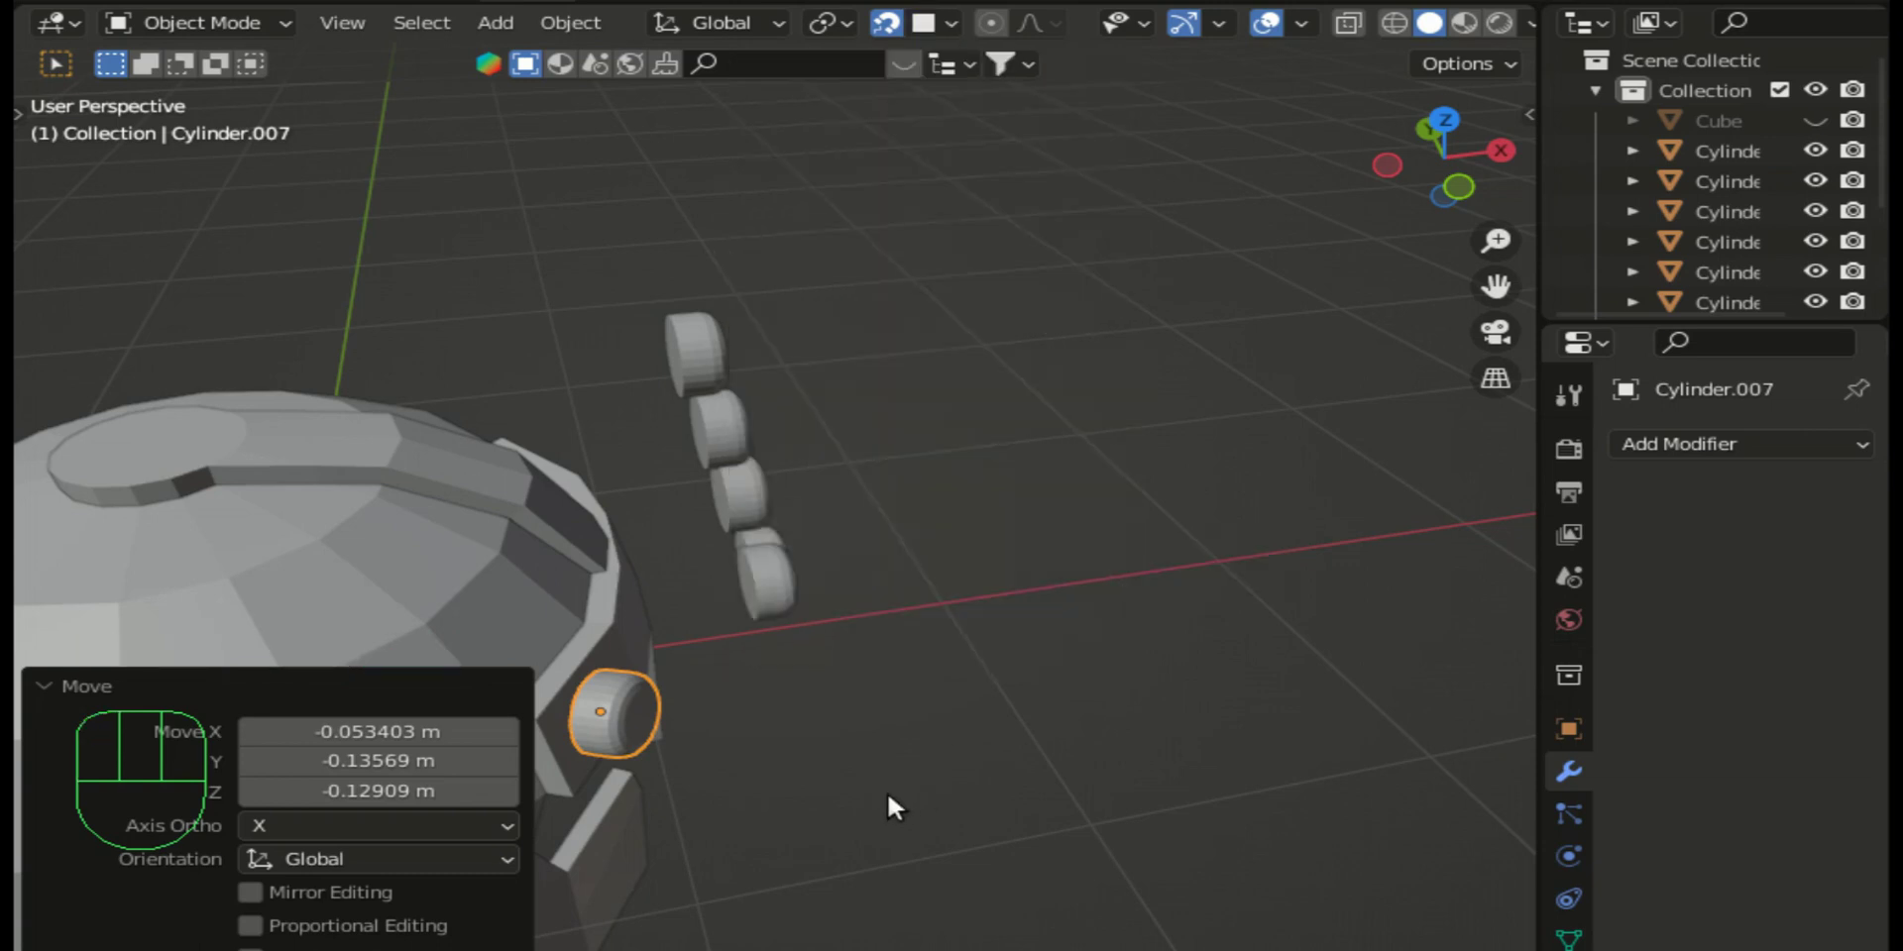
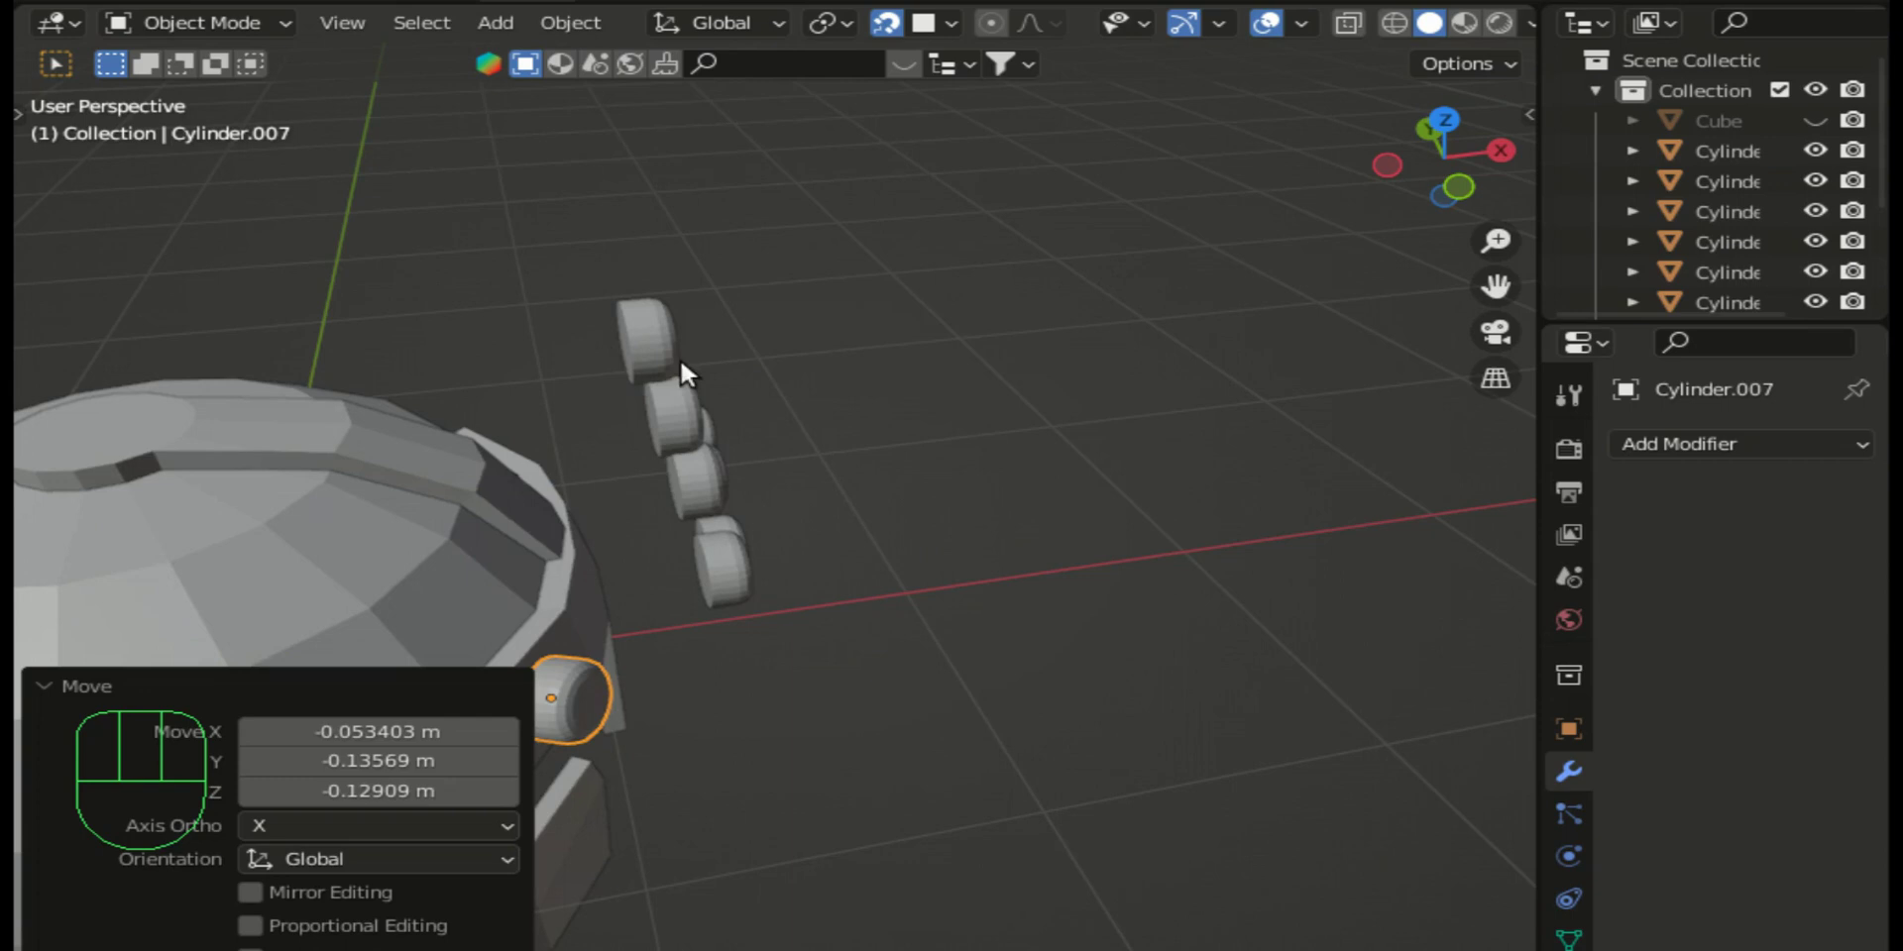
# Step: Move the remaining band studs one by one so each sits snugly on the helmet's front
pyautogui.click(730, 584)
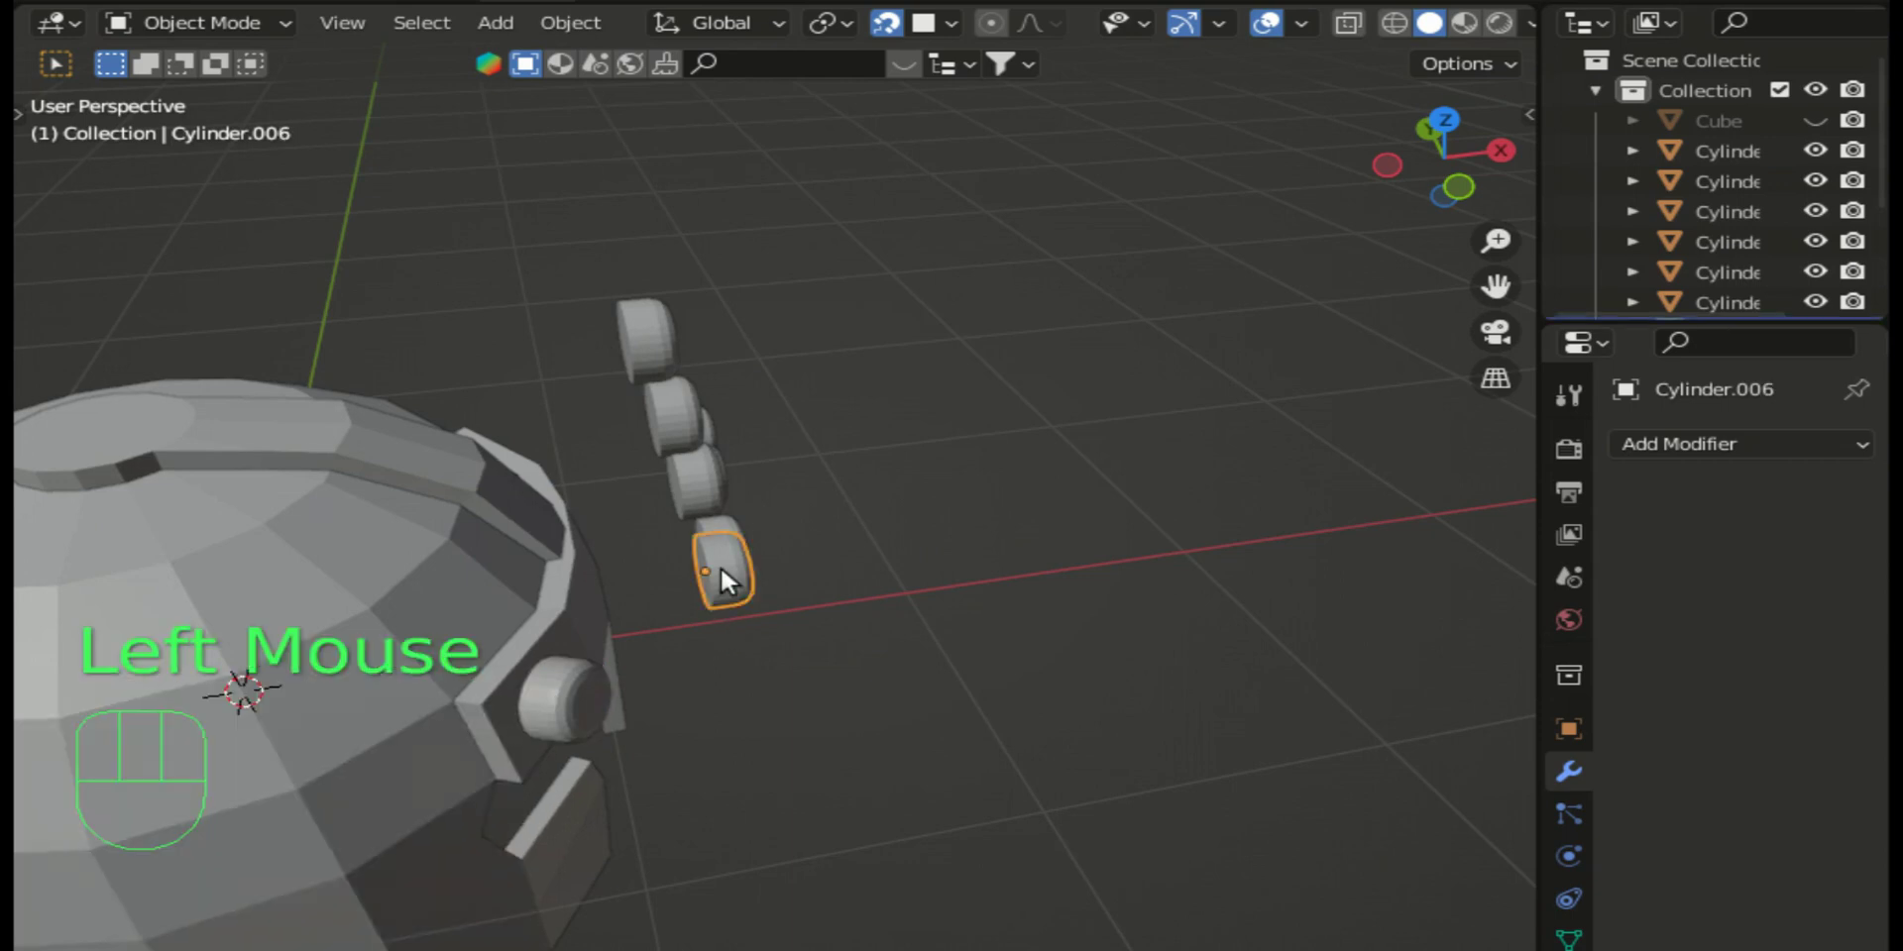
pyautogui.press('g')
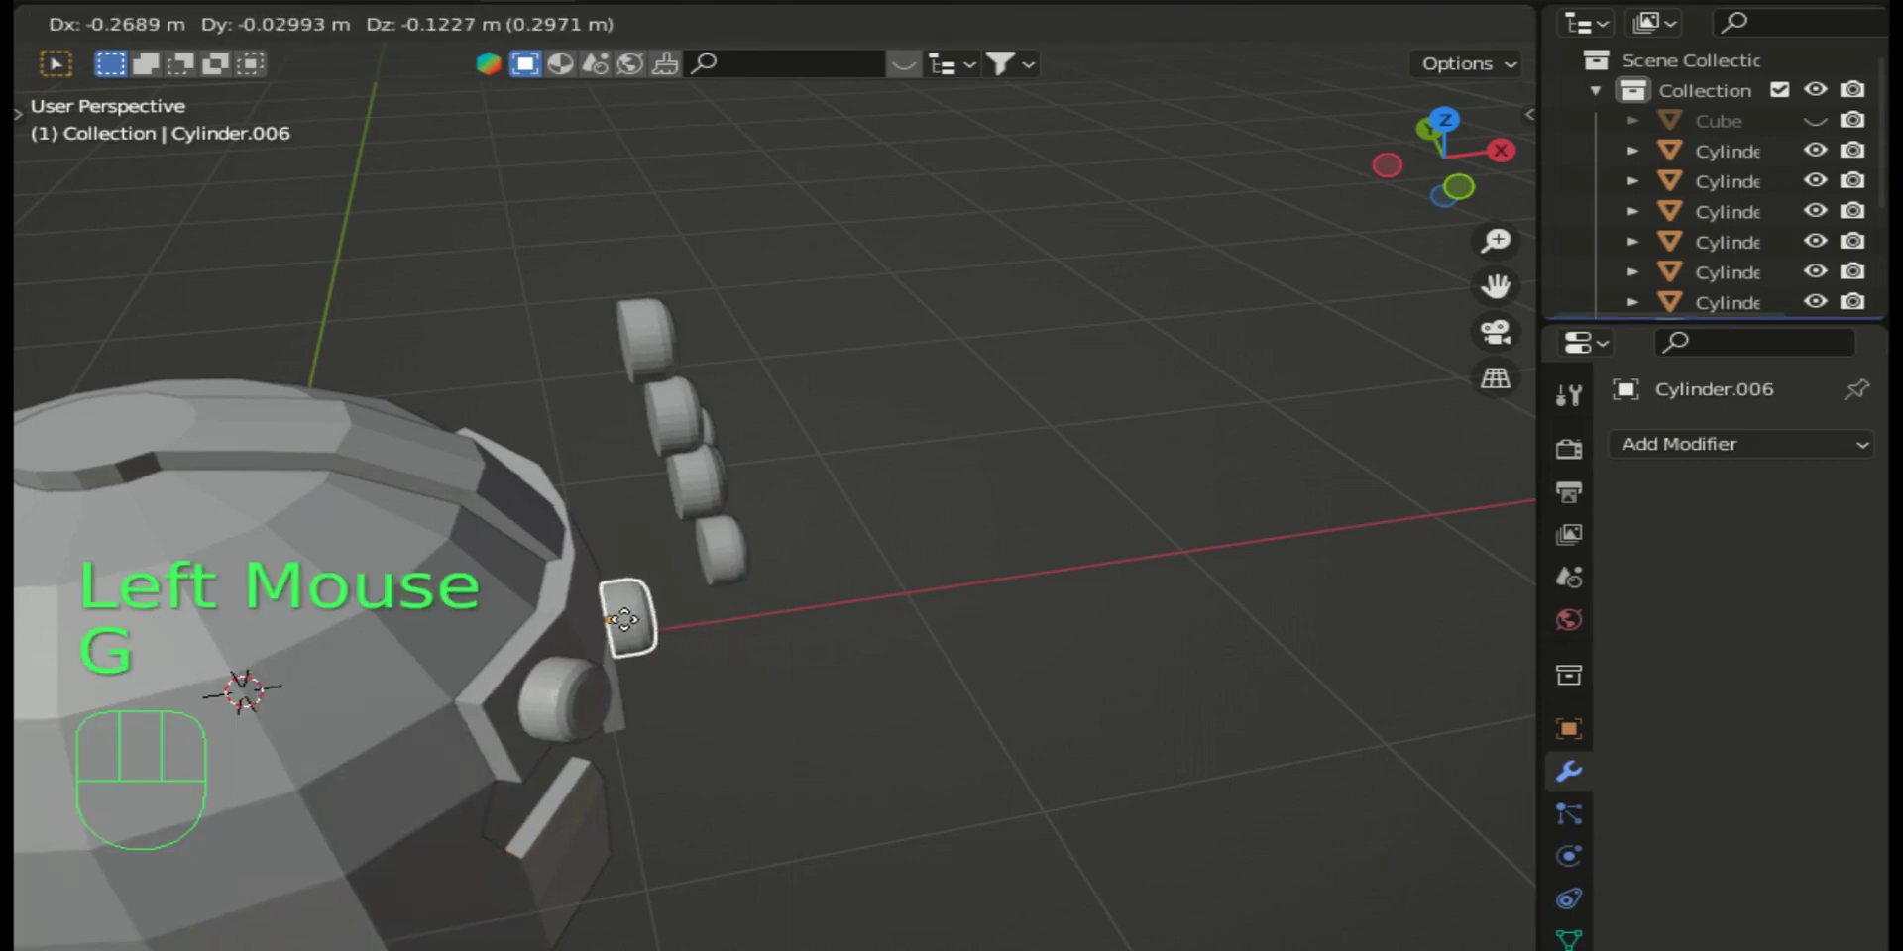
pyautogui.click(607, 623)
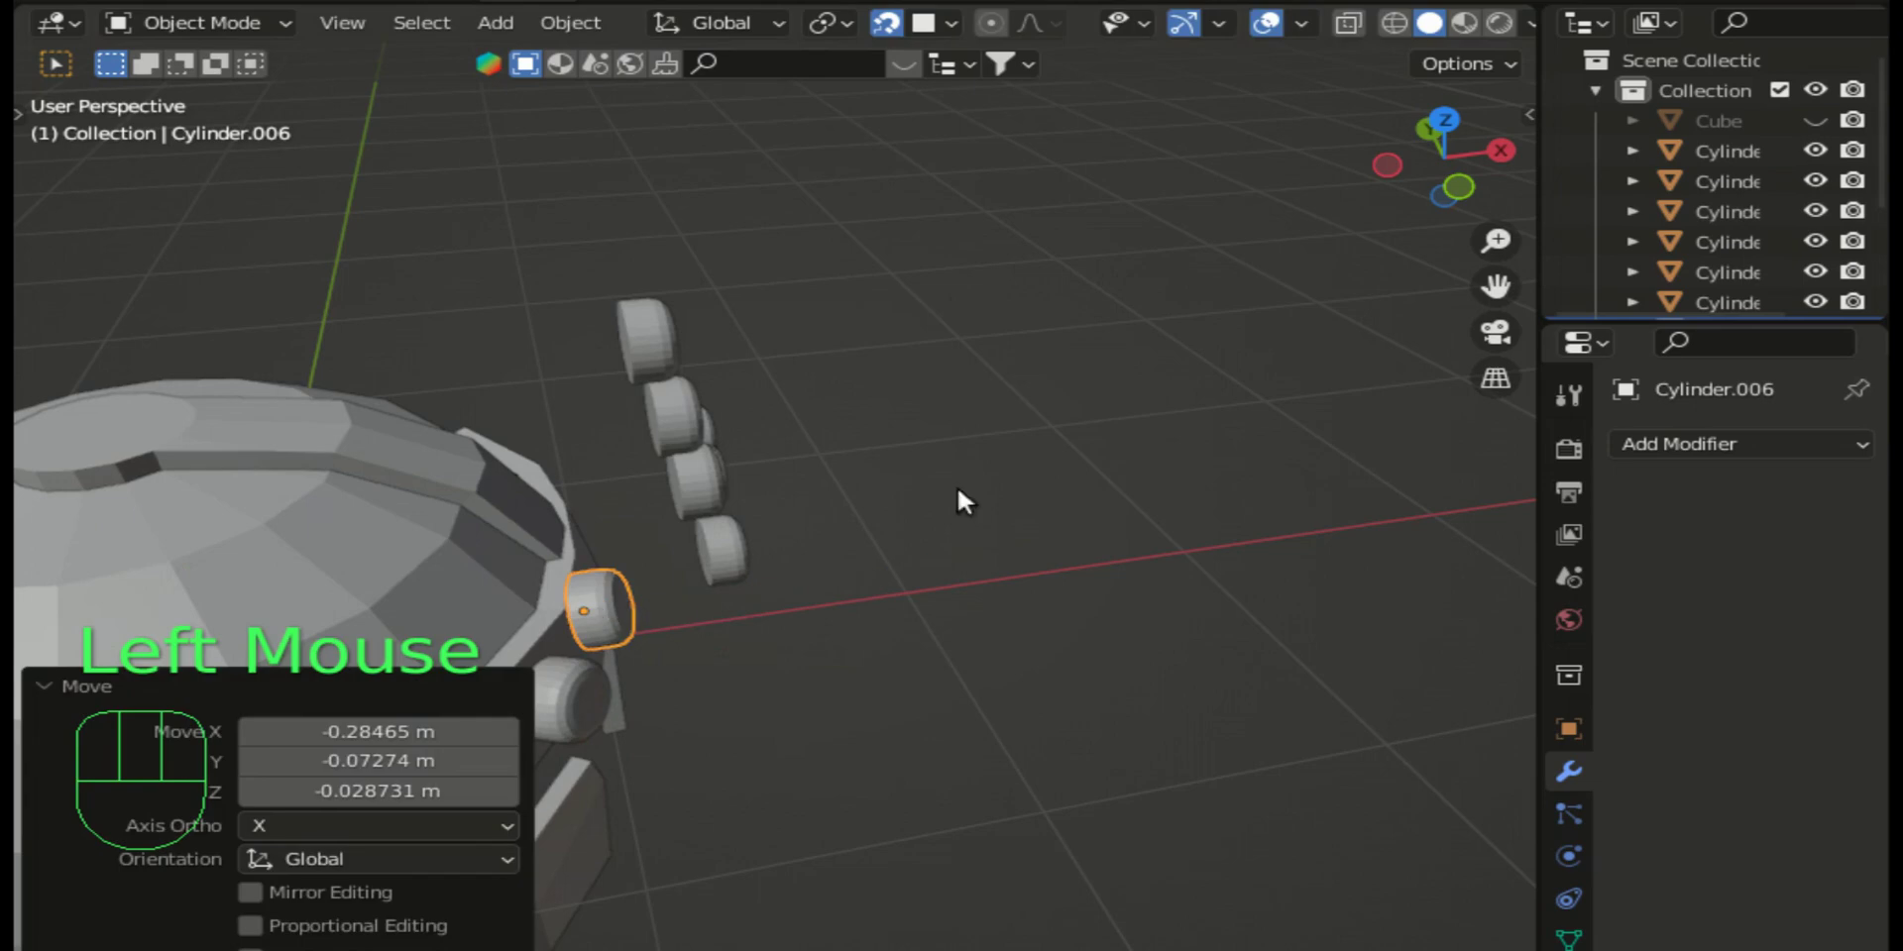
pyautogui.moveTo(1462, 189); pyautogui.dragTo(972, 515)
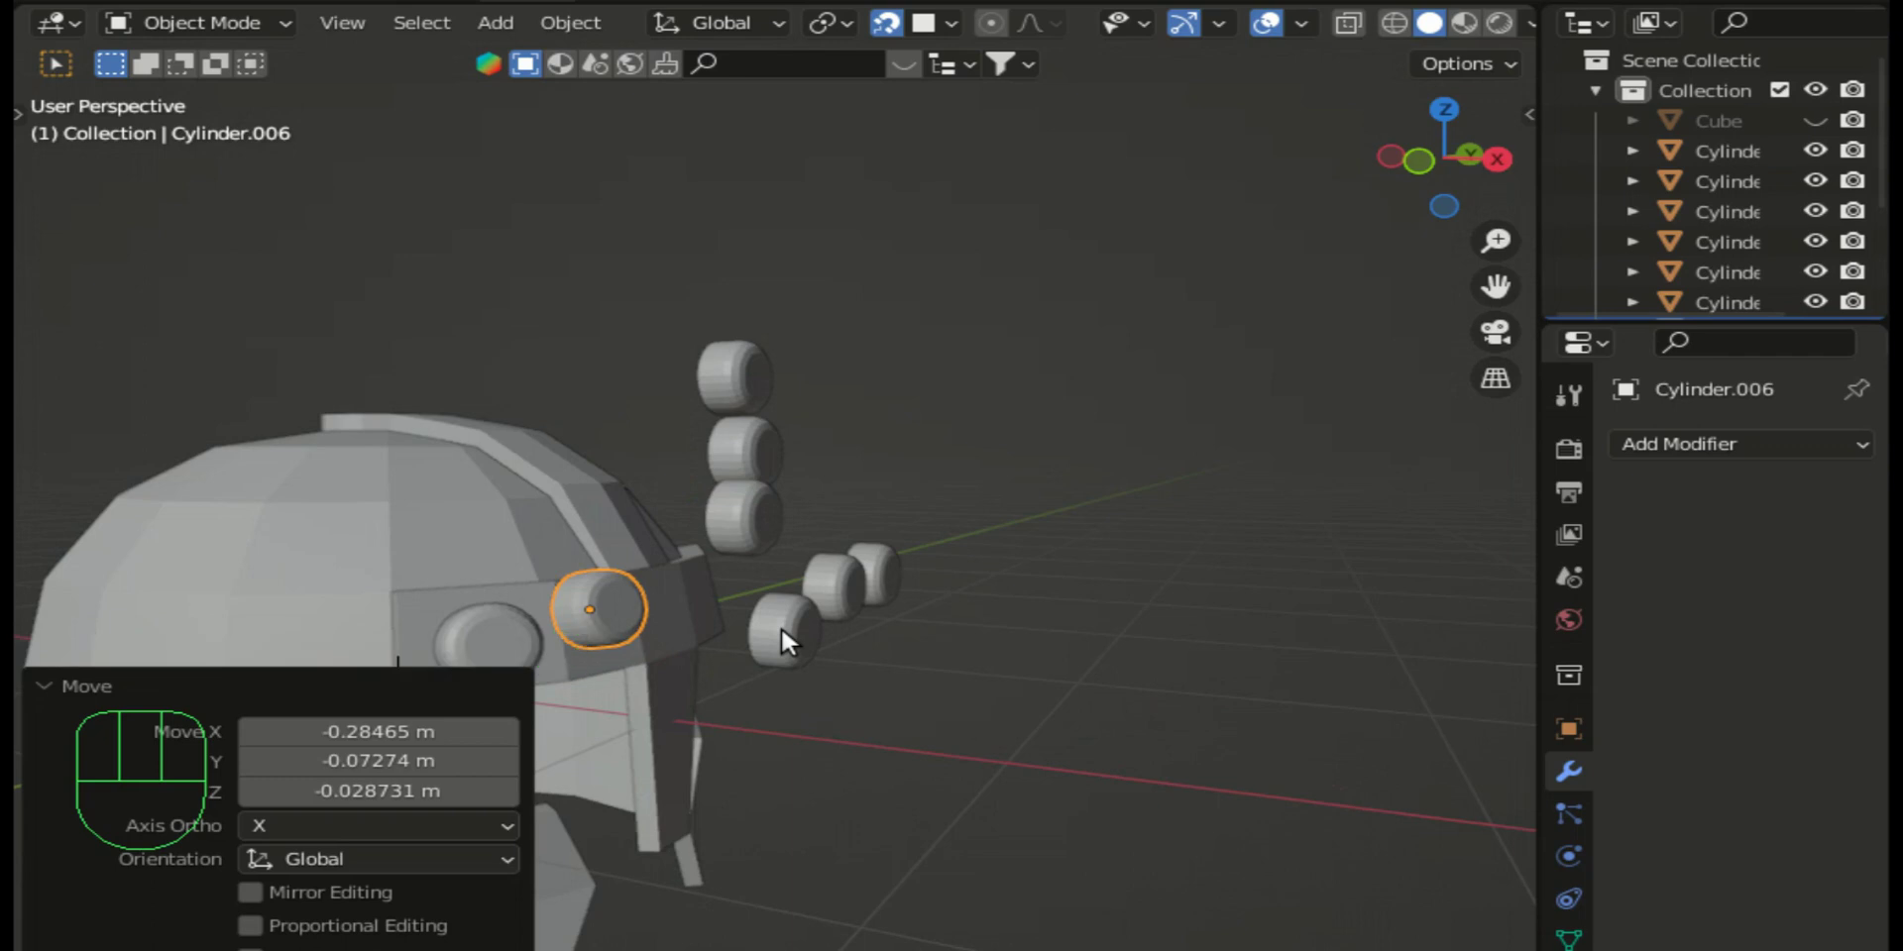
pyautogui.press('g')
pyautogui.click(791, 644)
pyautogui.press('ctrl+z')
pyautogui.click(791, 645)
pyautogui.press('g')
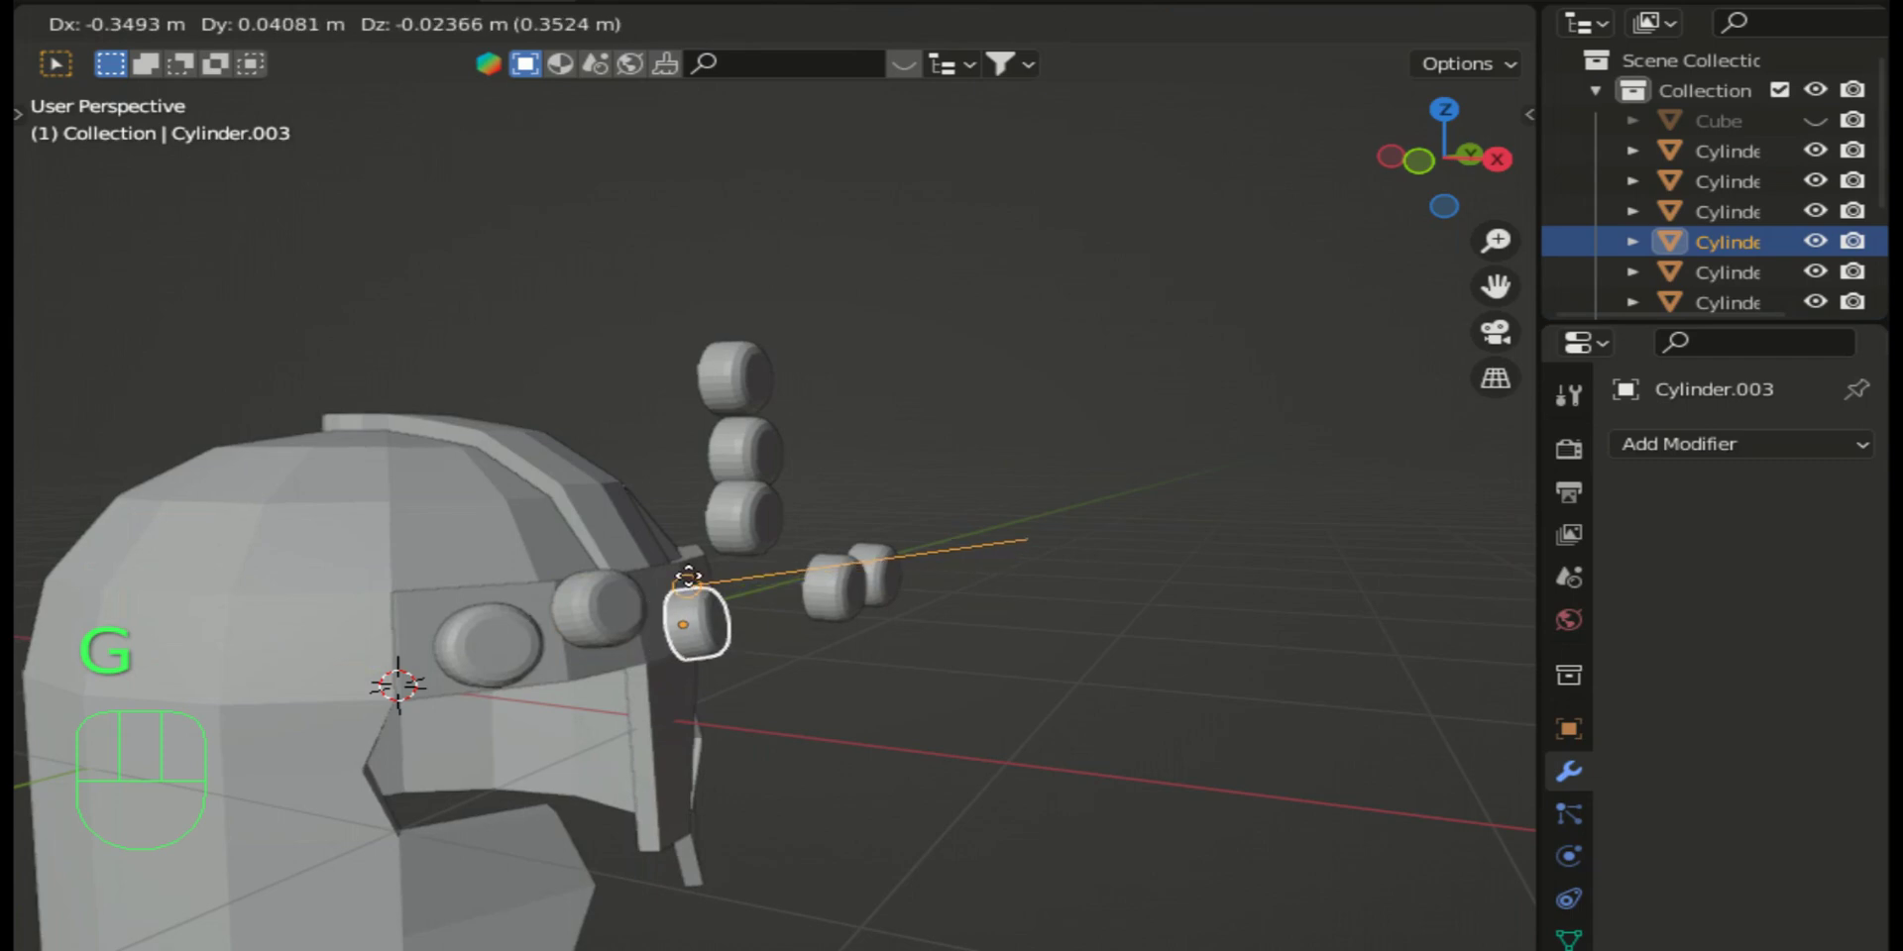
pyautogui.click(666, 584)
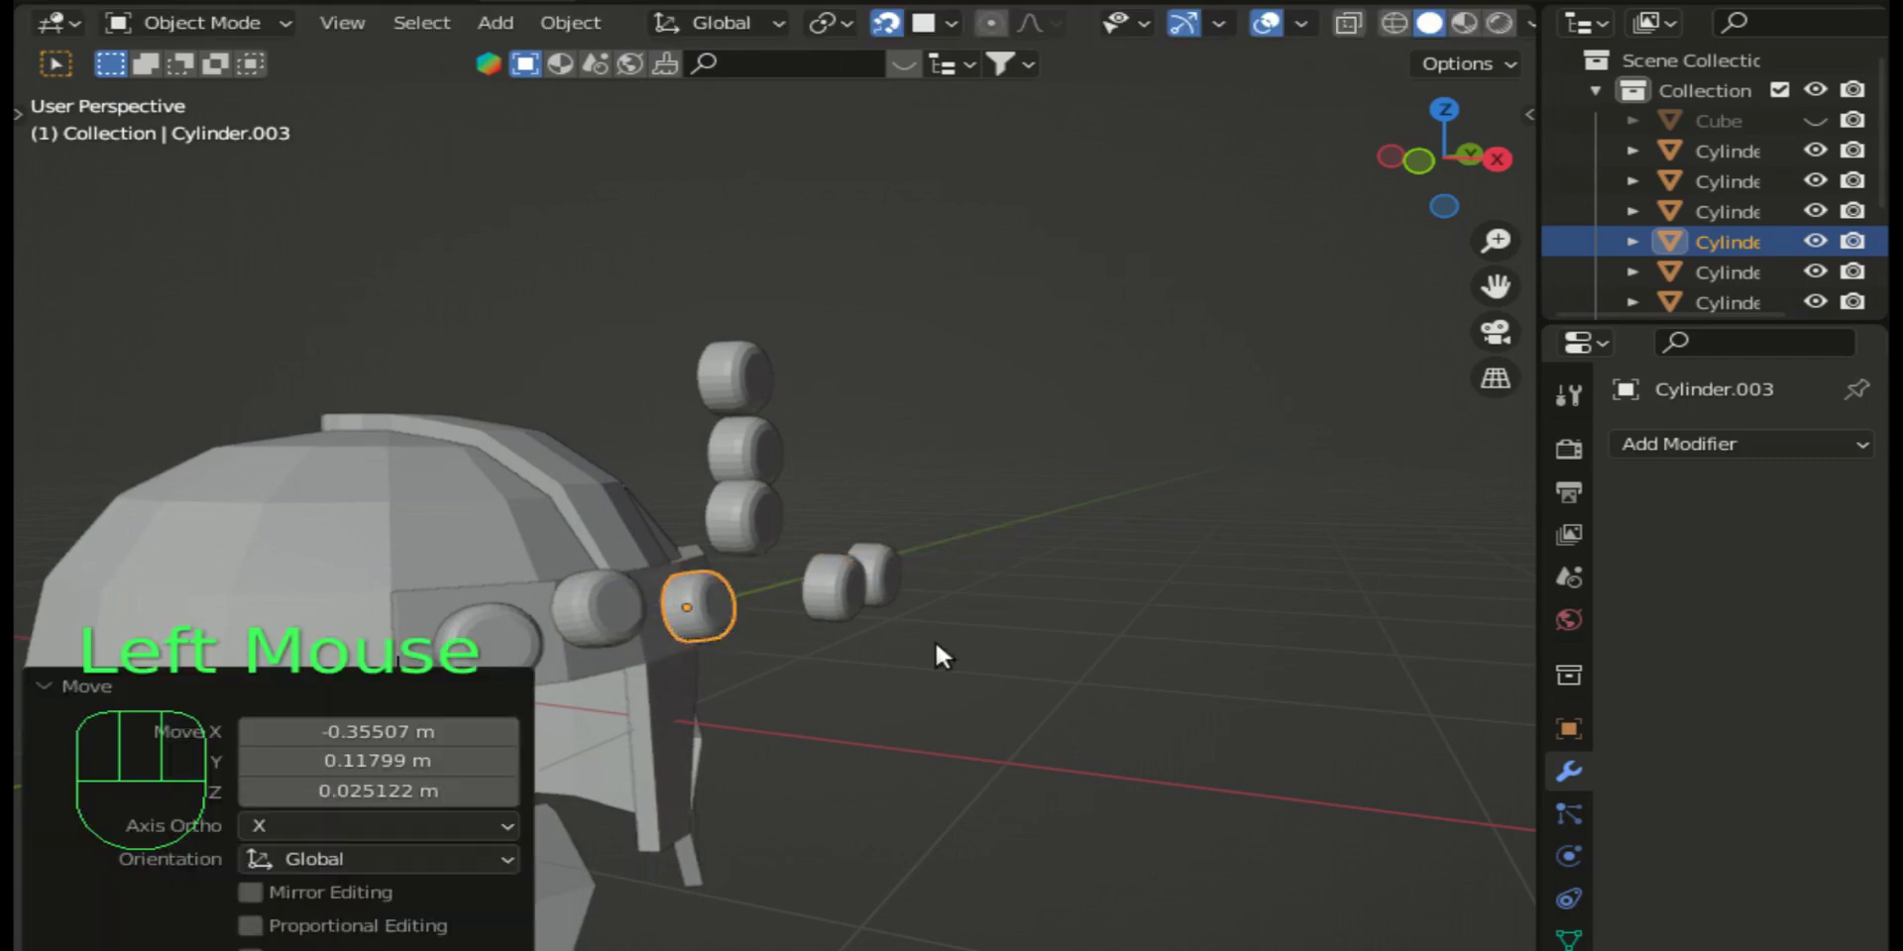
# Step: Switch to a straight Right Orthographic view of the helmet and zoom out
pyautogui.click(1512, 168)
pyautogui.scroll(-3)
pyautogui.scroll(-3)
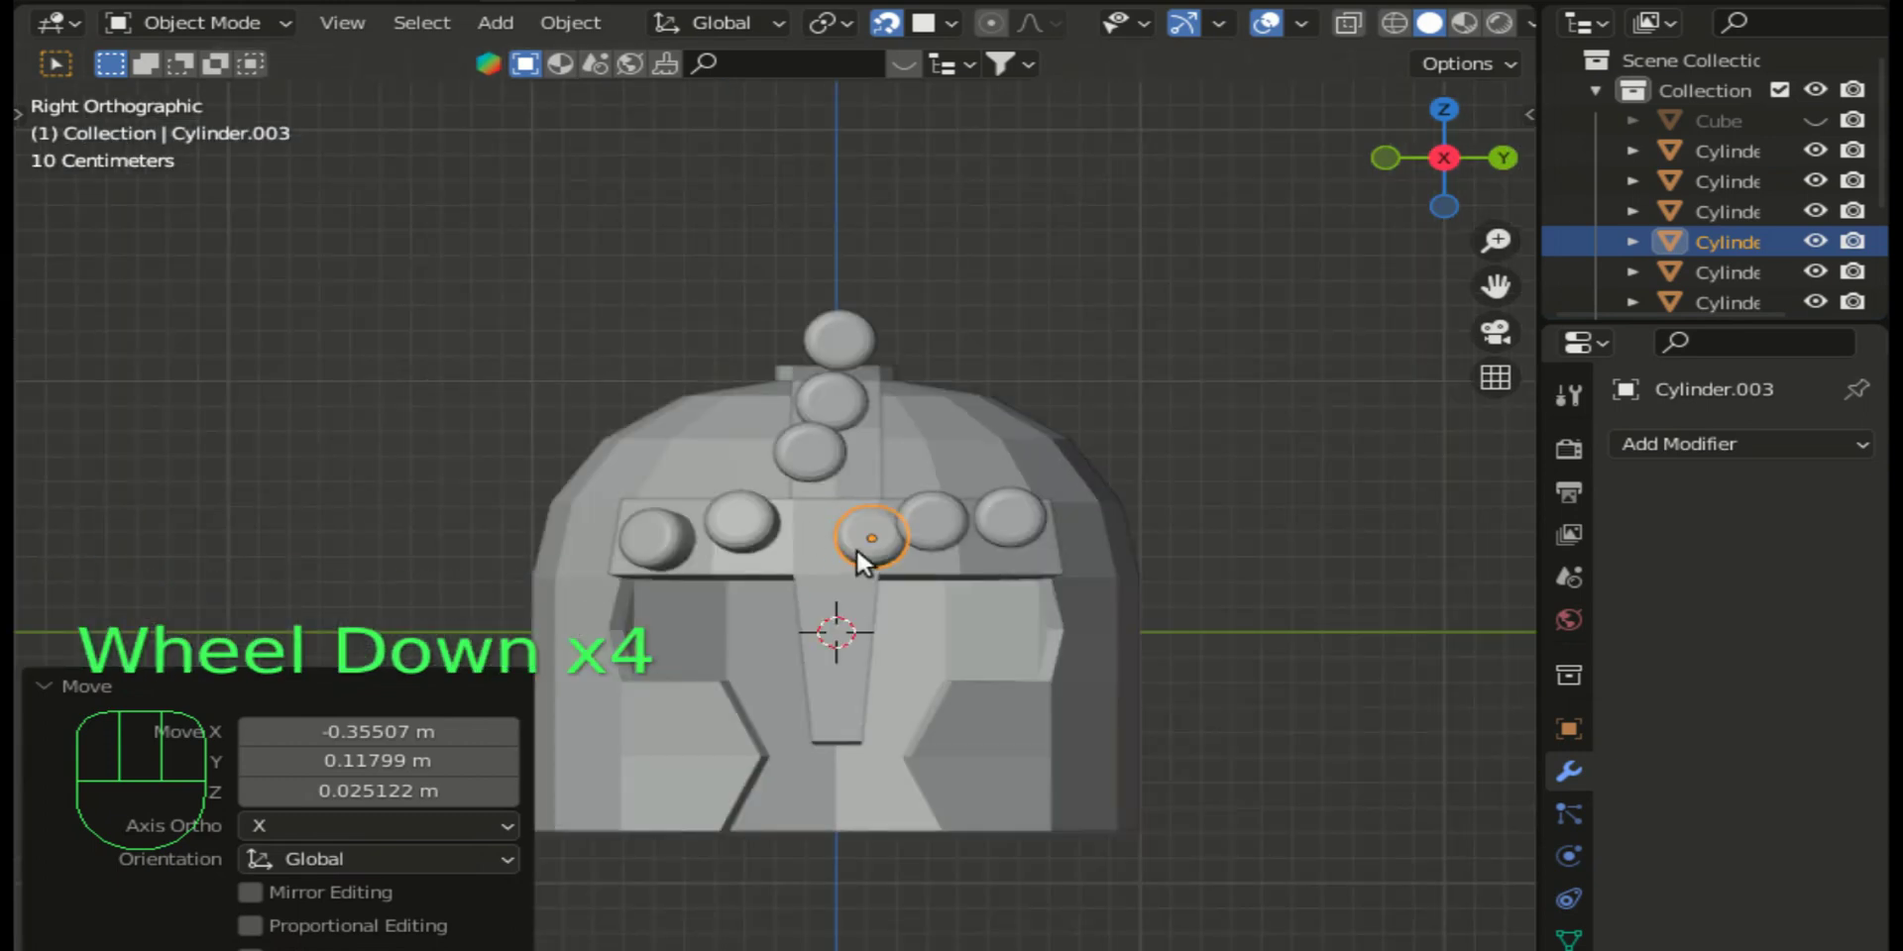
# Step: Slide the middle, second and leftmost band studs into even spacing
pyautogui.press('g')
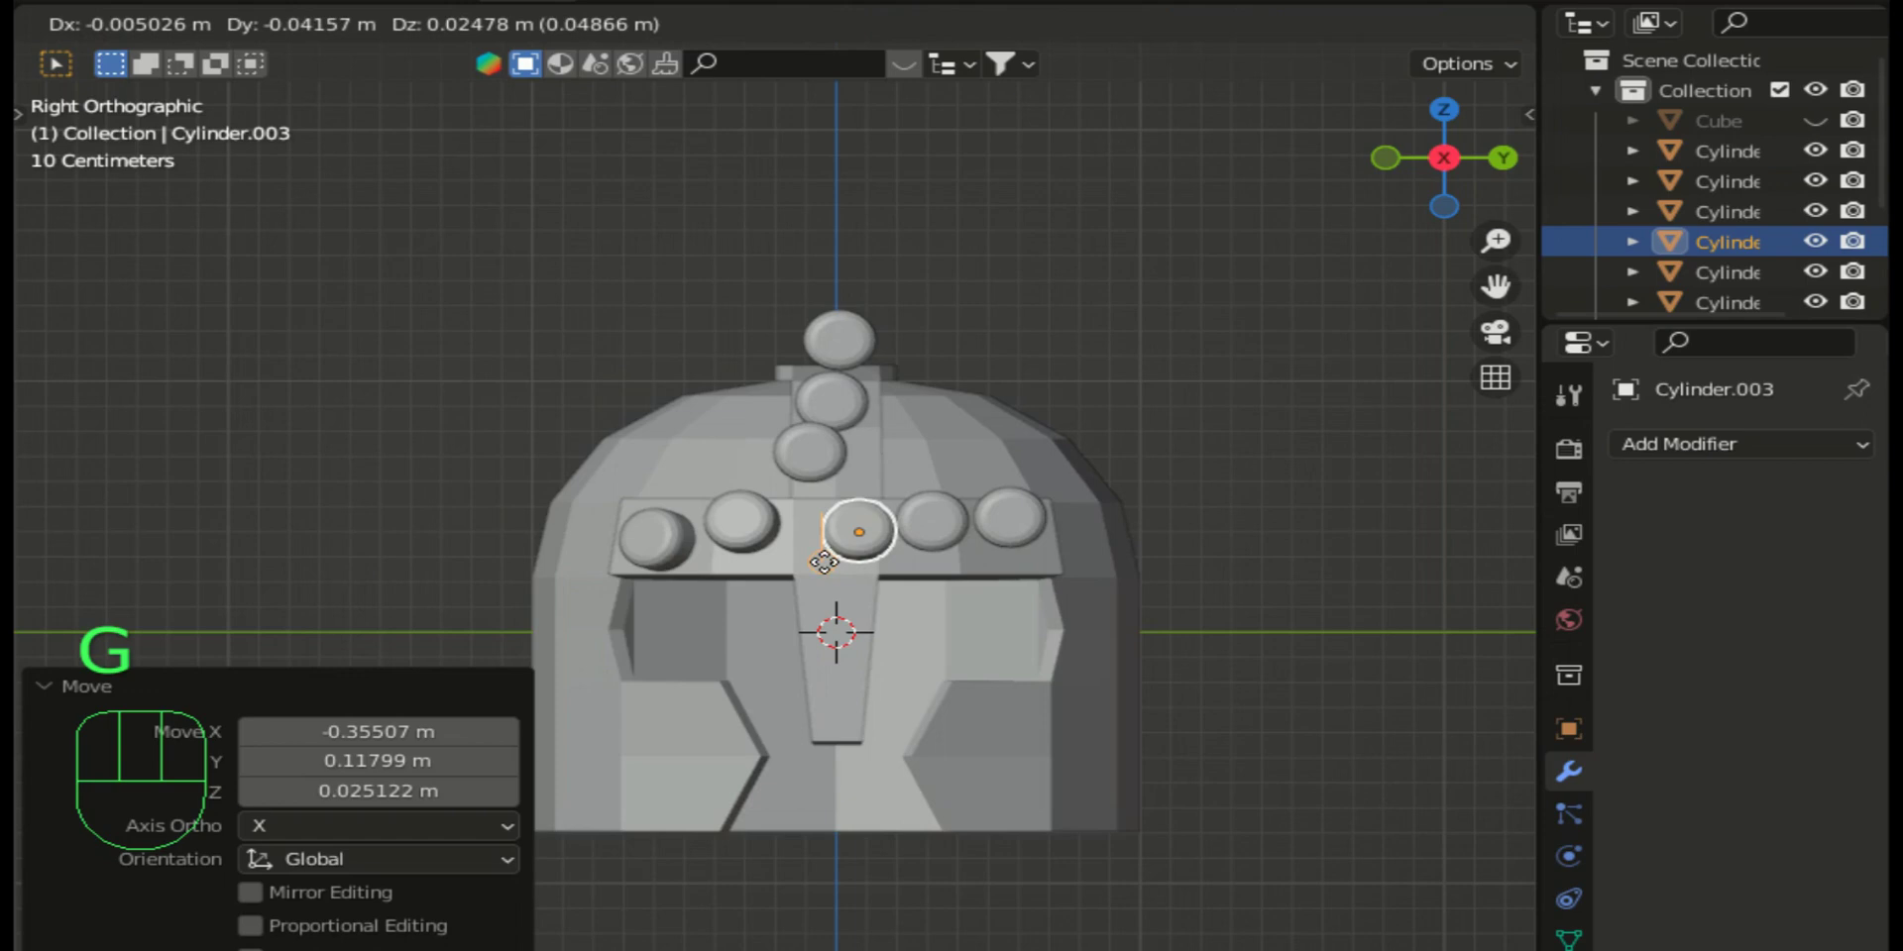
pyautogui.moveTo(811, 584); pyautogui.dragTo(785, 559)
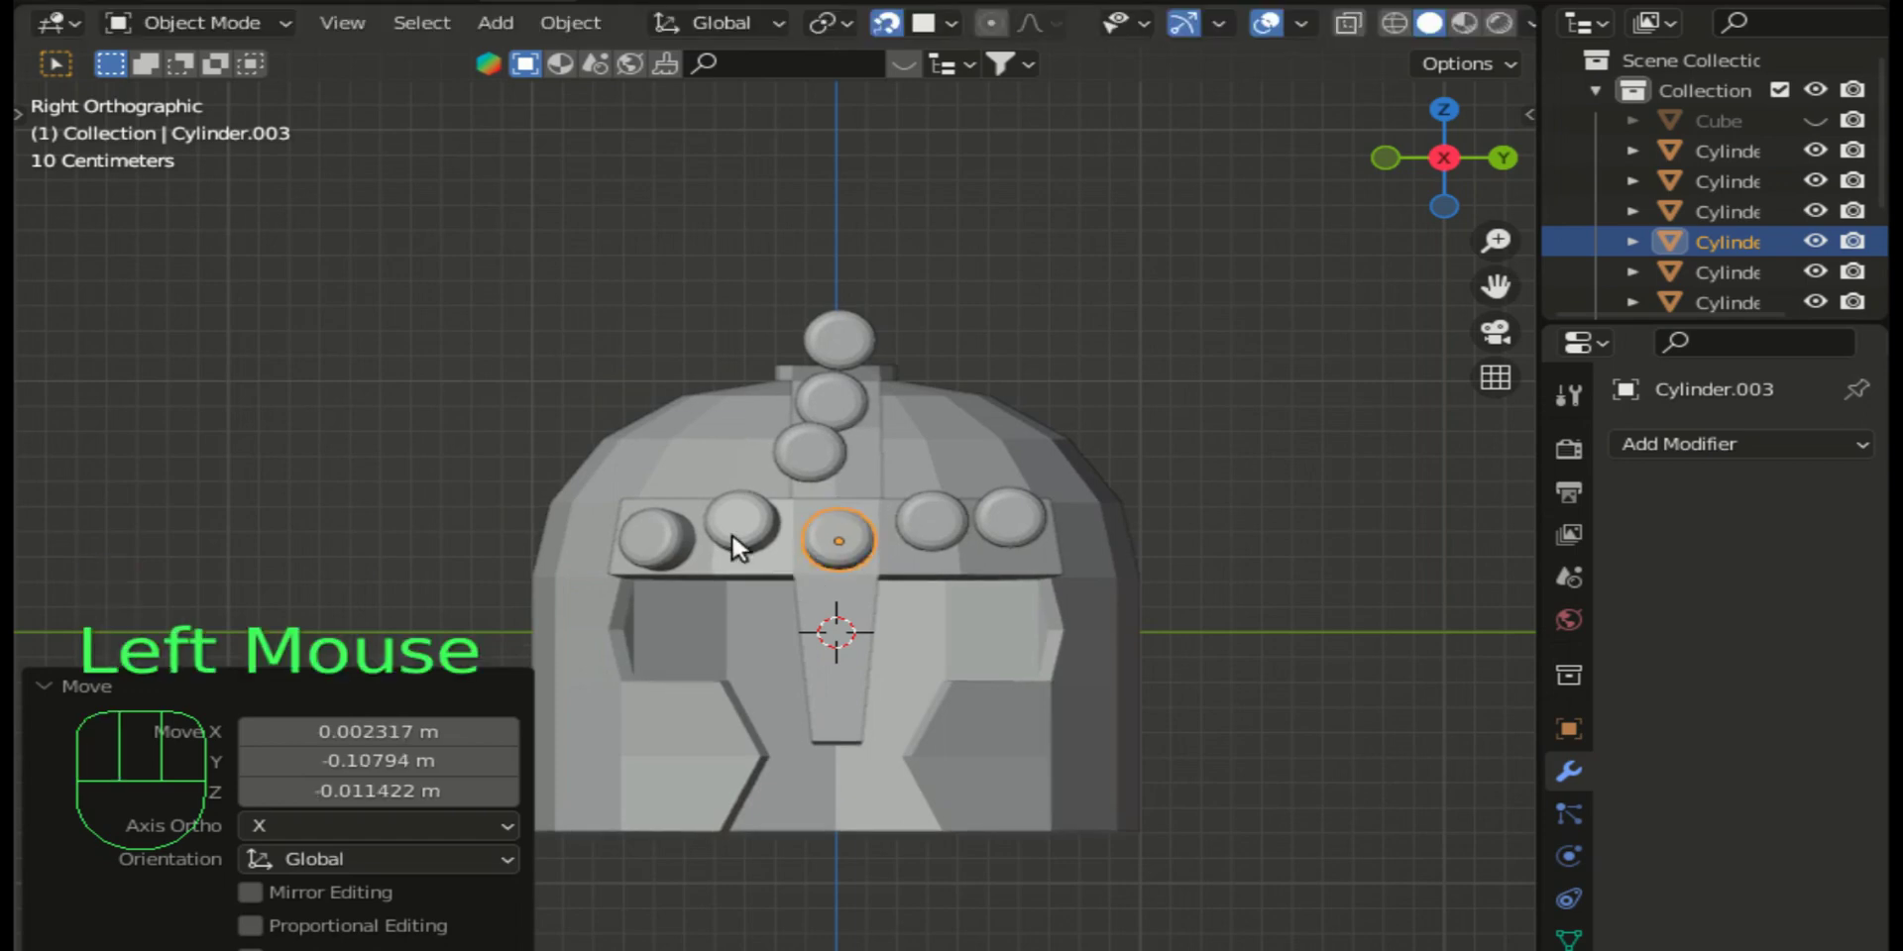
pyautogui.click(754, 540)
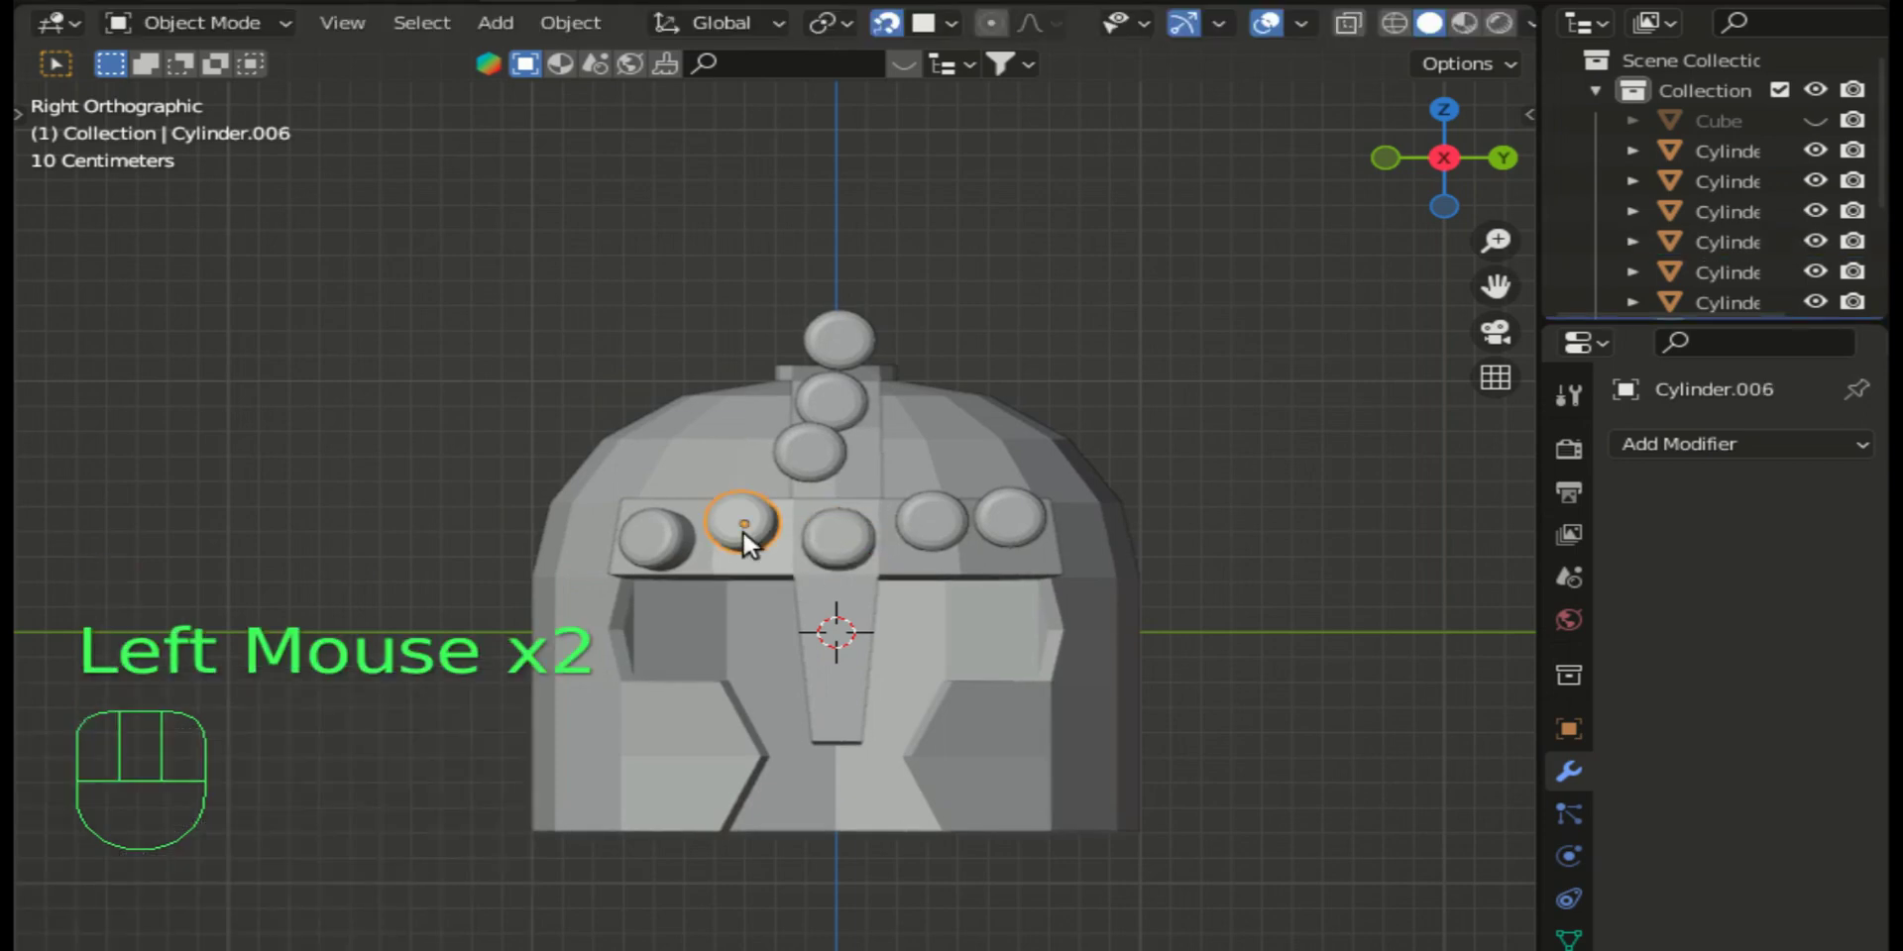
pyautogui.press('g')
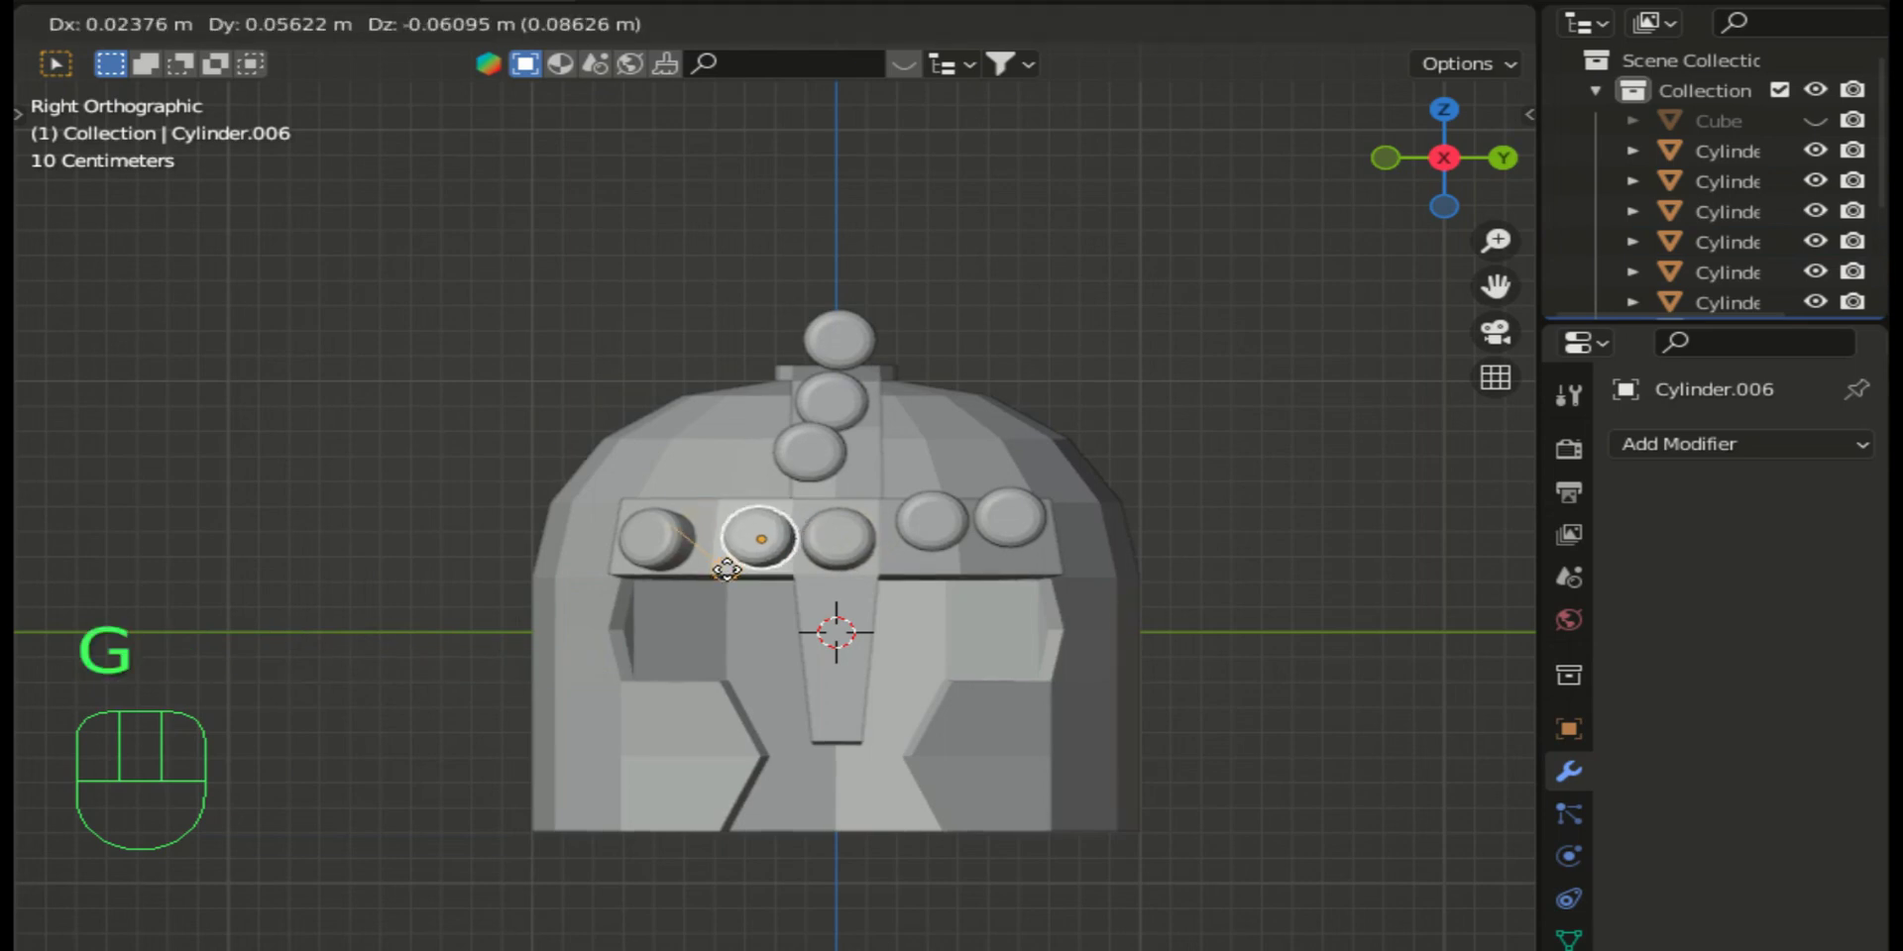
pyautogui.click(727, 579)
pyautogui.click(686, 558)
pyautogui.press('g')
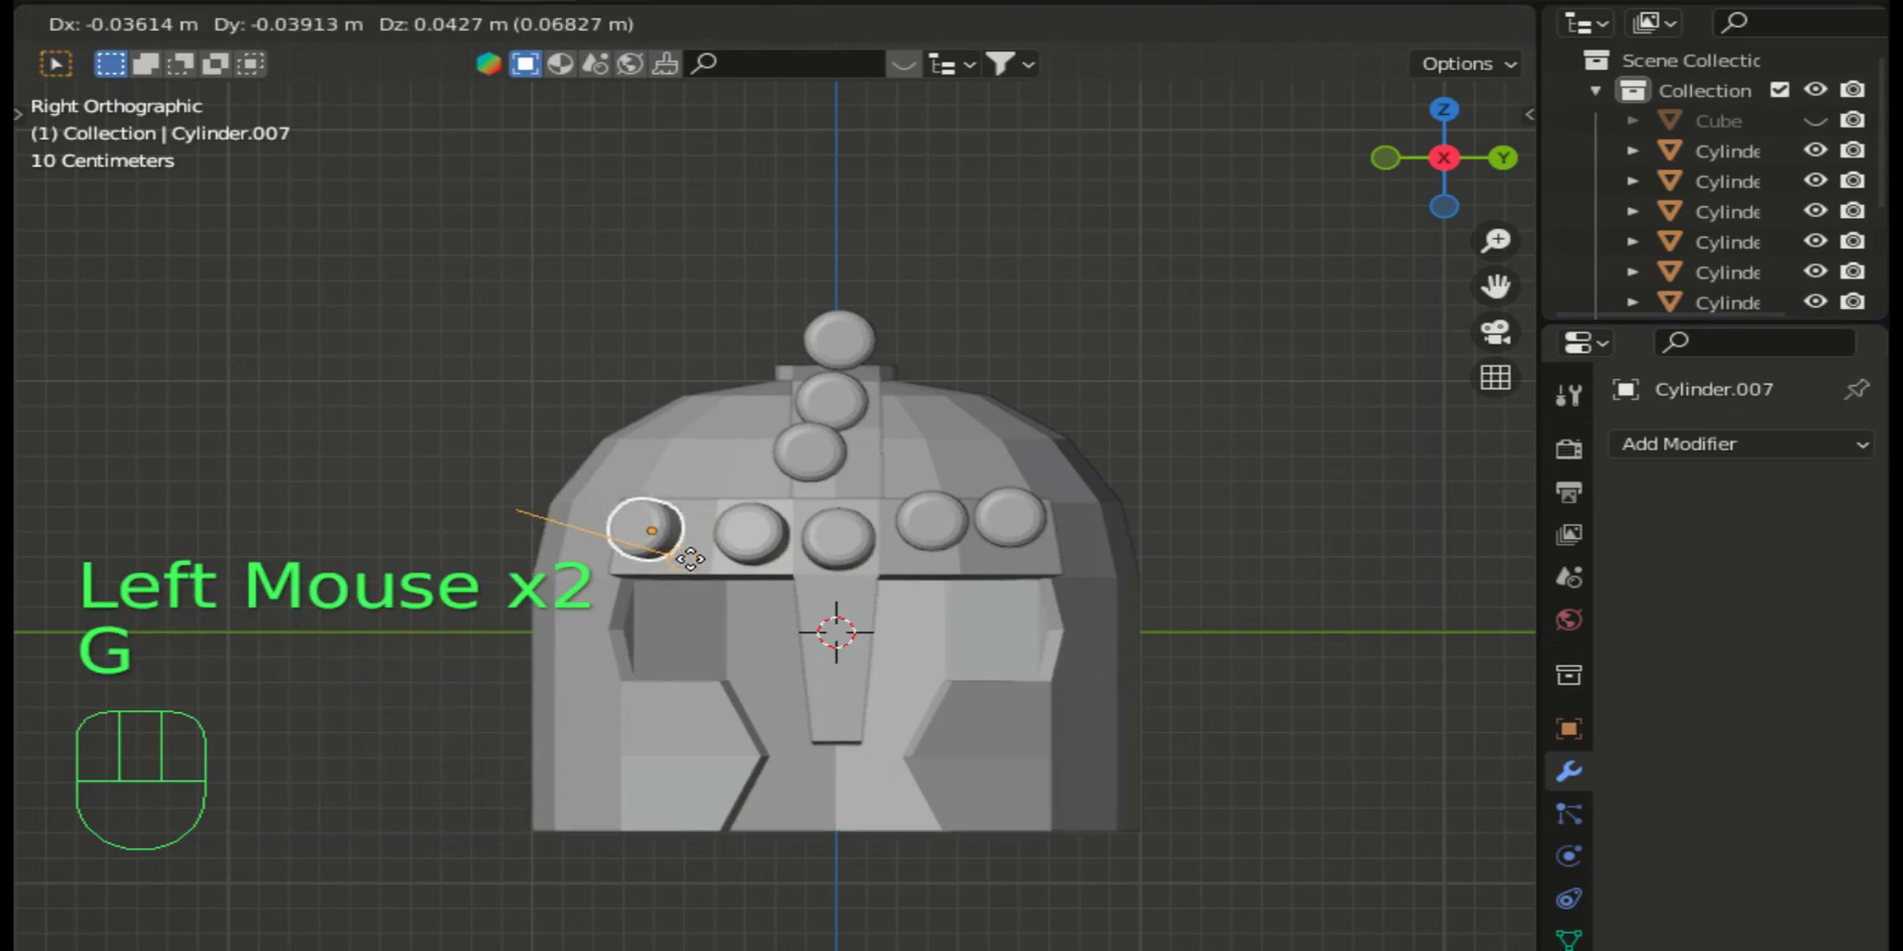
pyautogui.click(705, 578)
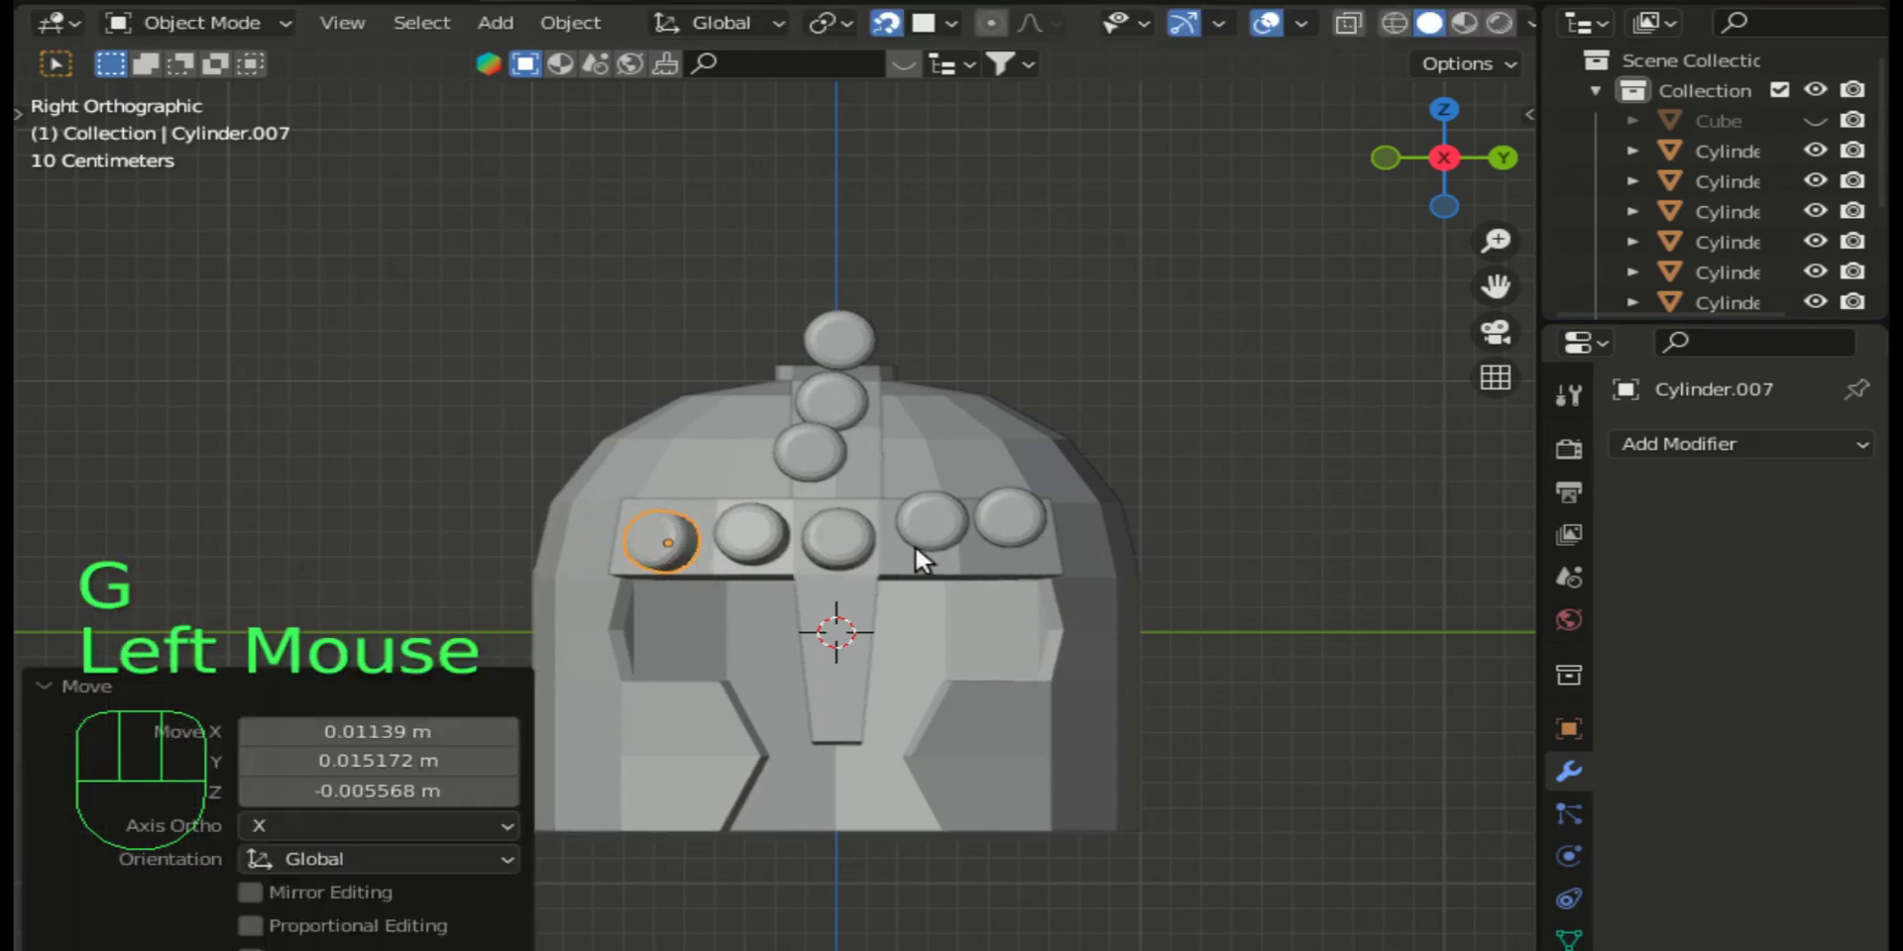
# Step: Reposition the fourth and rightmost studs to complete the evenly spaced row of five
pyautogui.click(948, 529)
pyautogui.press('g')
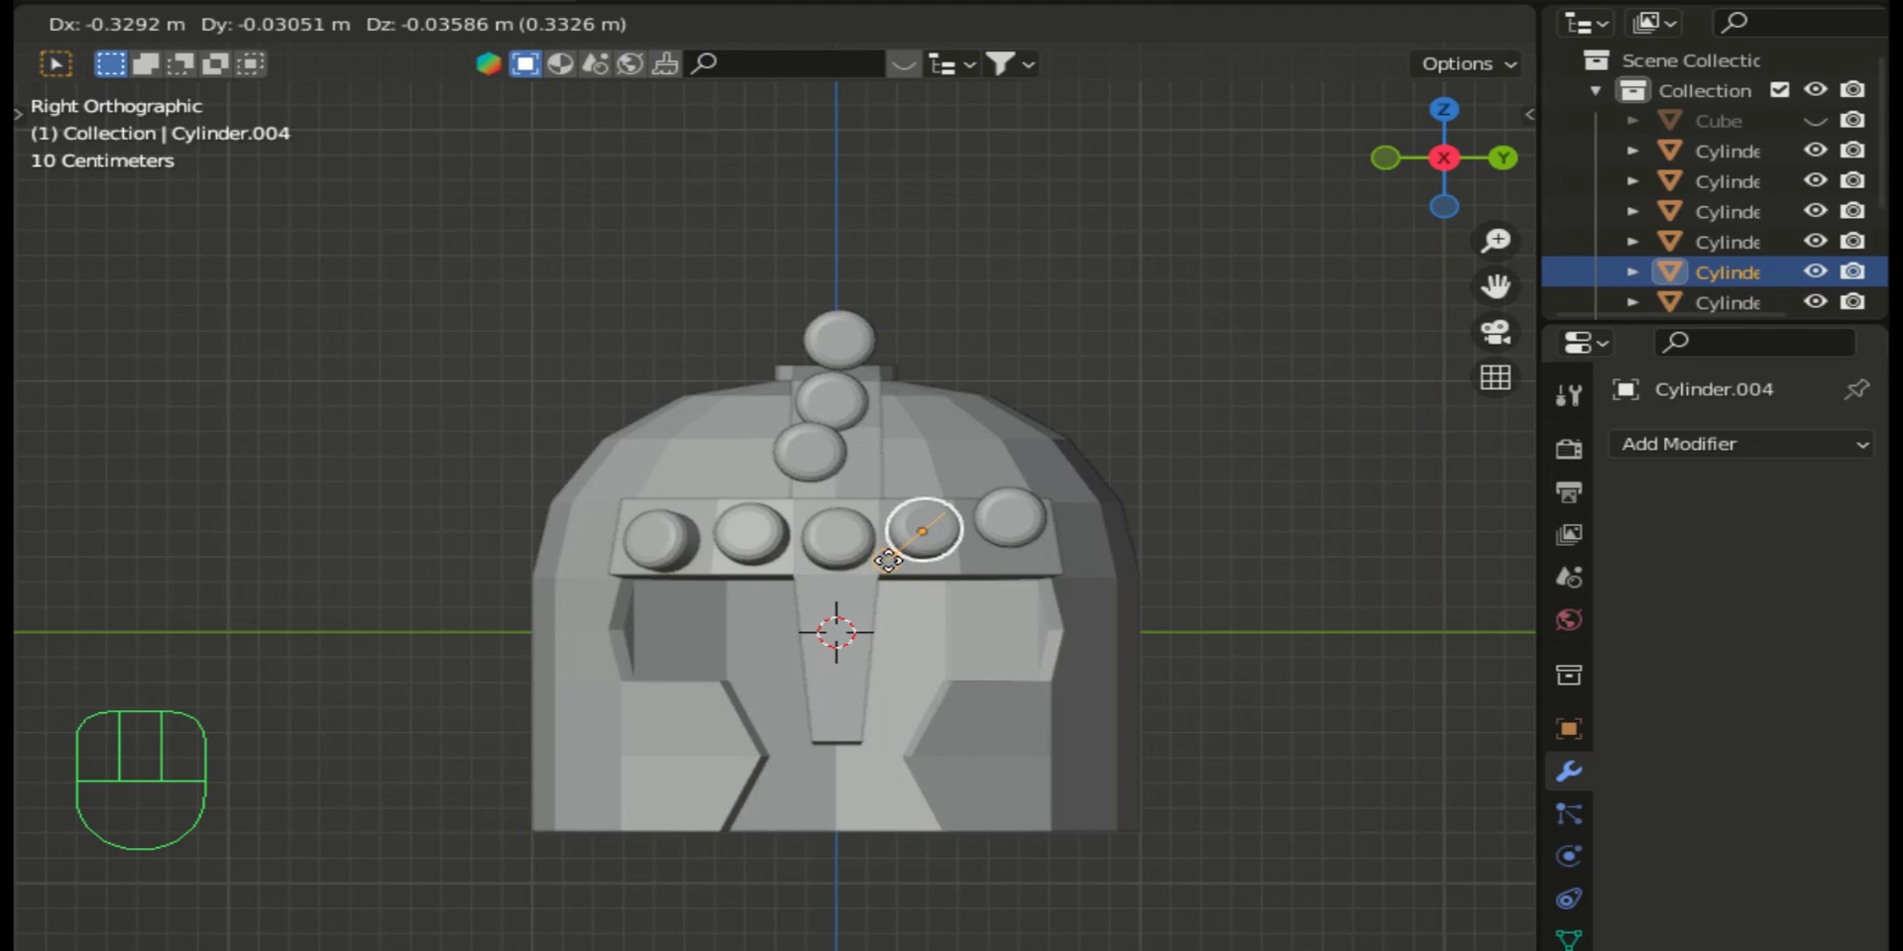
pyautogui.click(897, 566)
pyautogui.click(1013, 538)
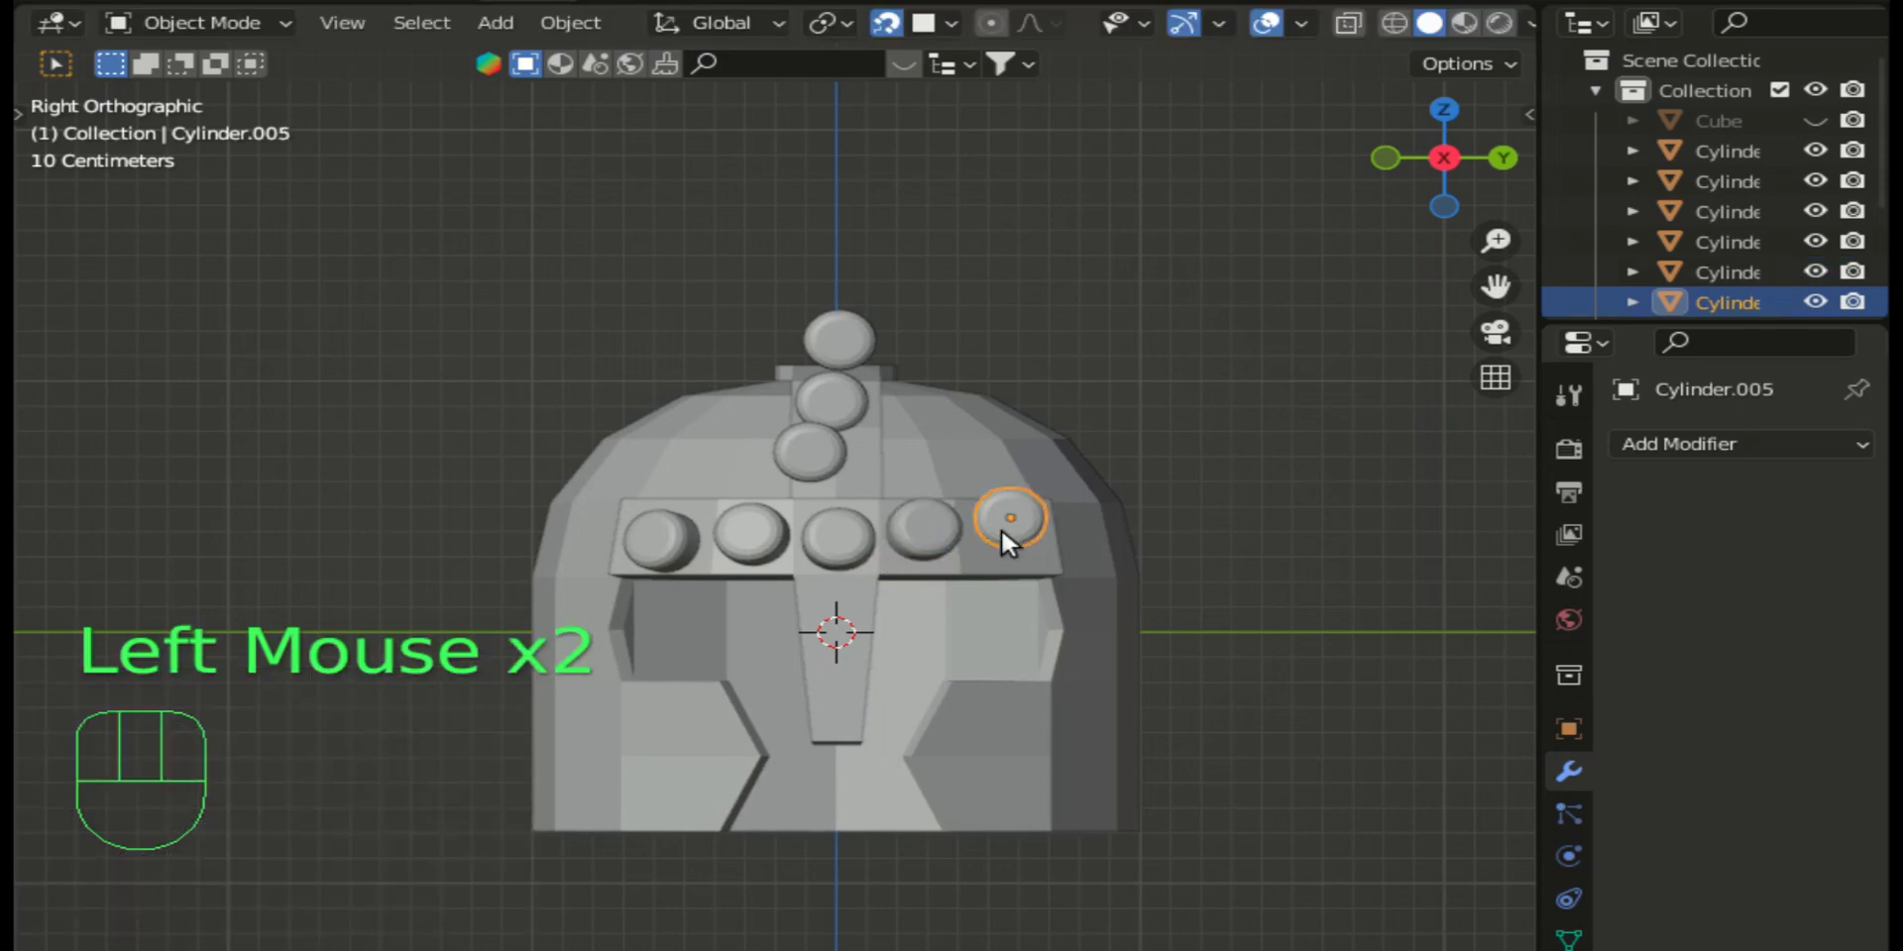
pyautogui.press('g')
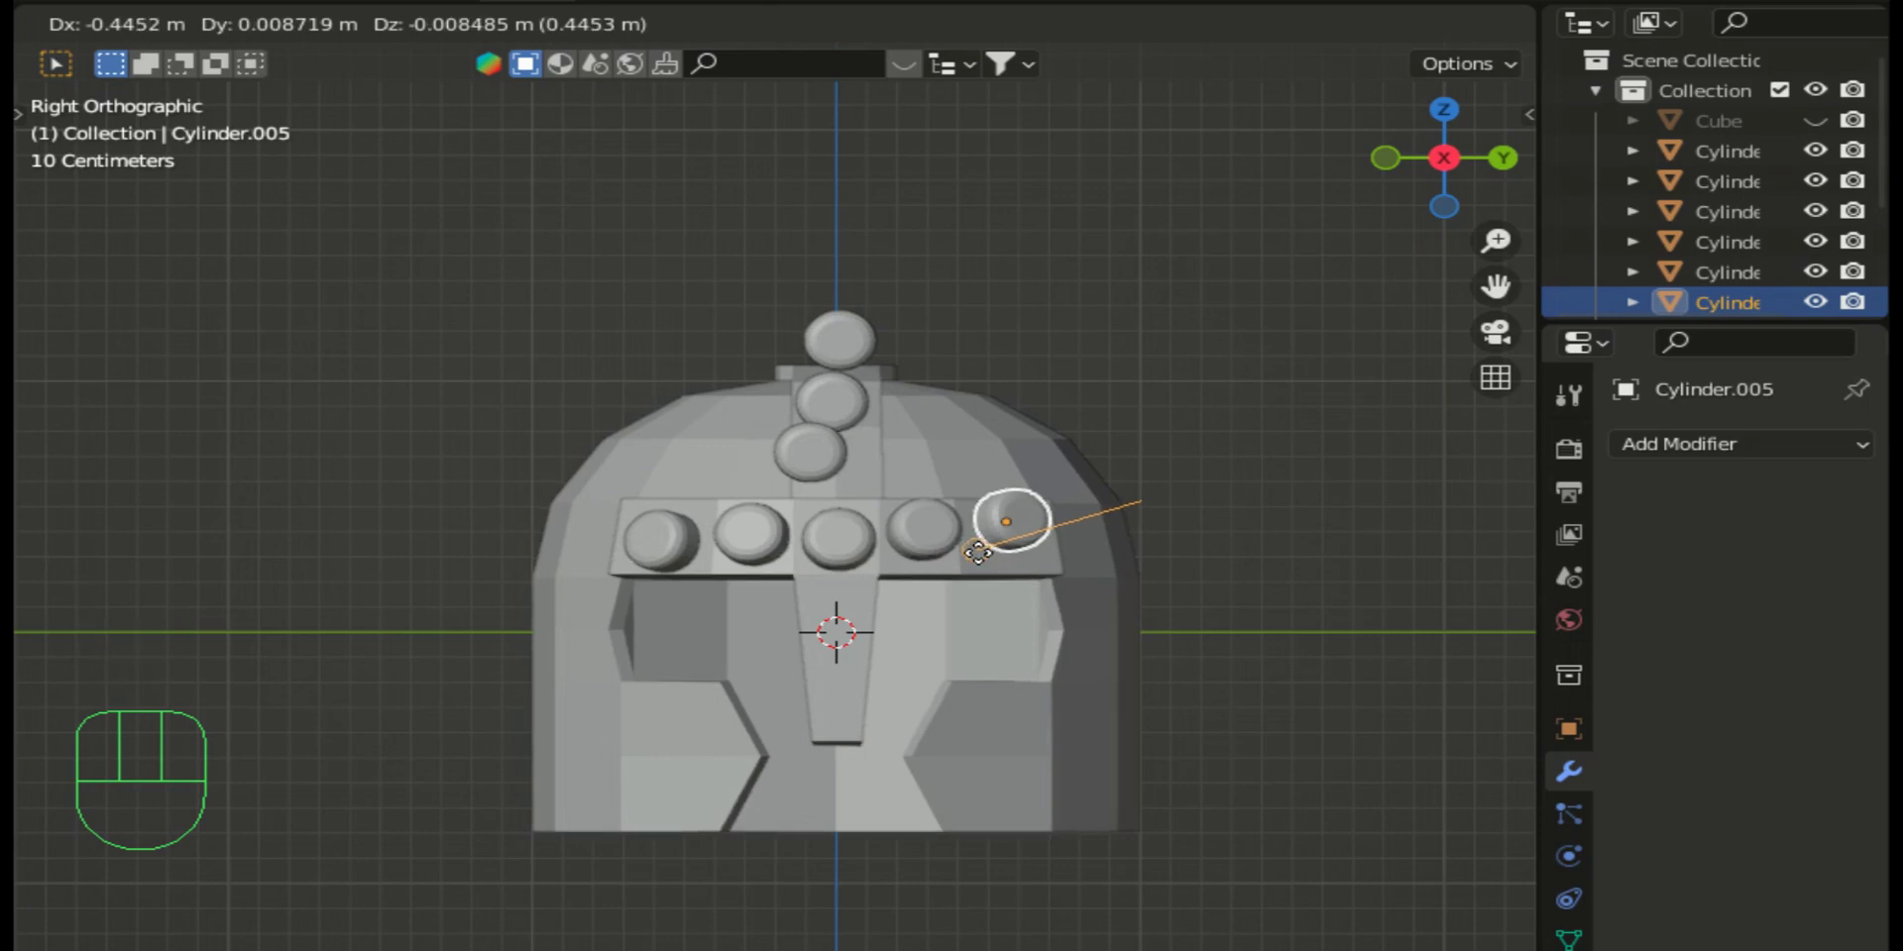
pyautogui.click(985, 566)
pyautogui.moveTo(1459, 163); pyautogui.dragTo(1290, 384)
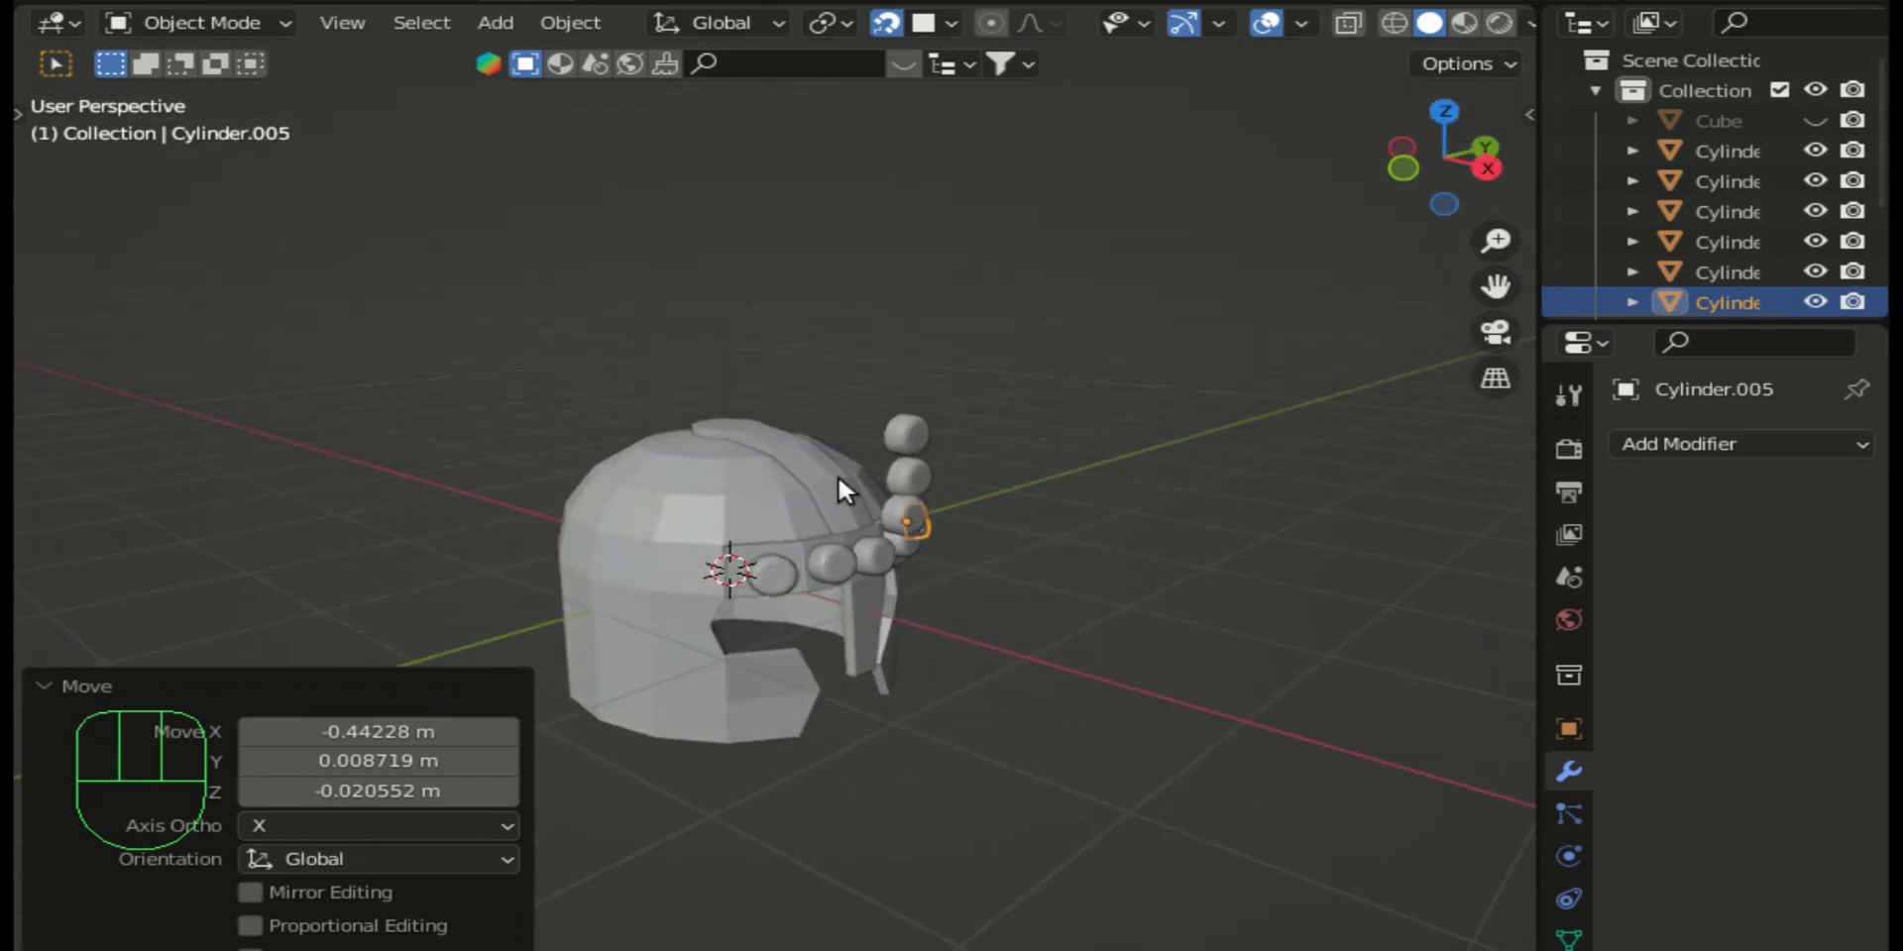
# Step: Move the topmost and next crest studs down onto the helmet top
pyautogui.click(914, 450)
pyautogui.press('g')
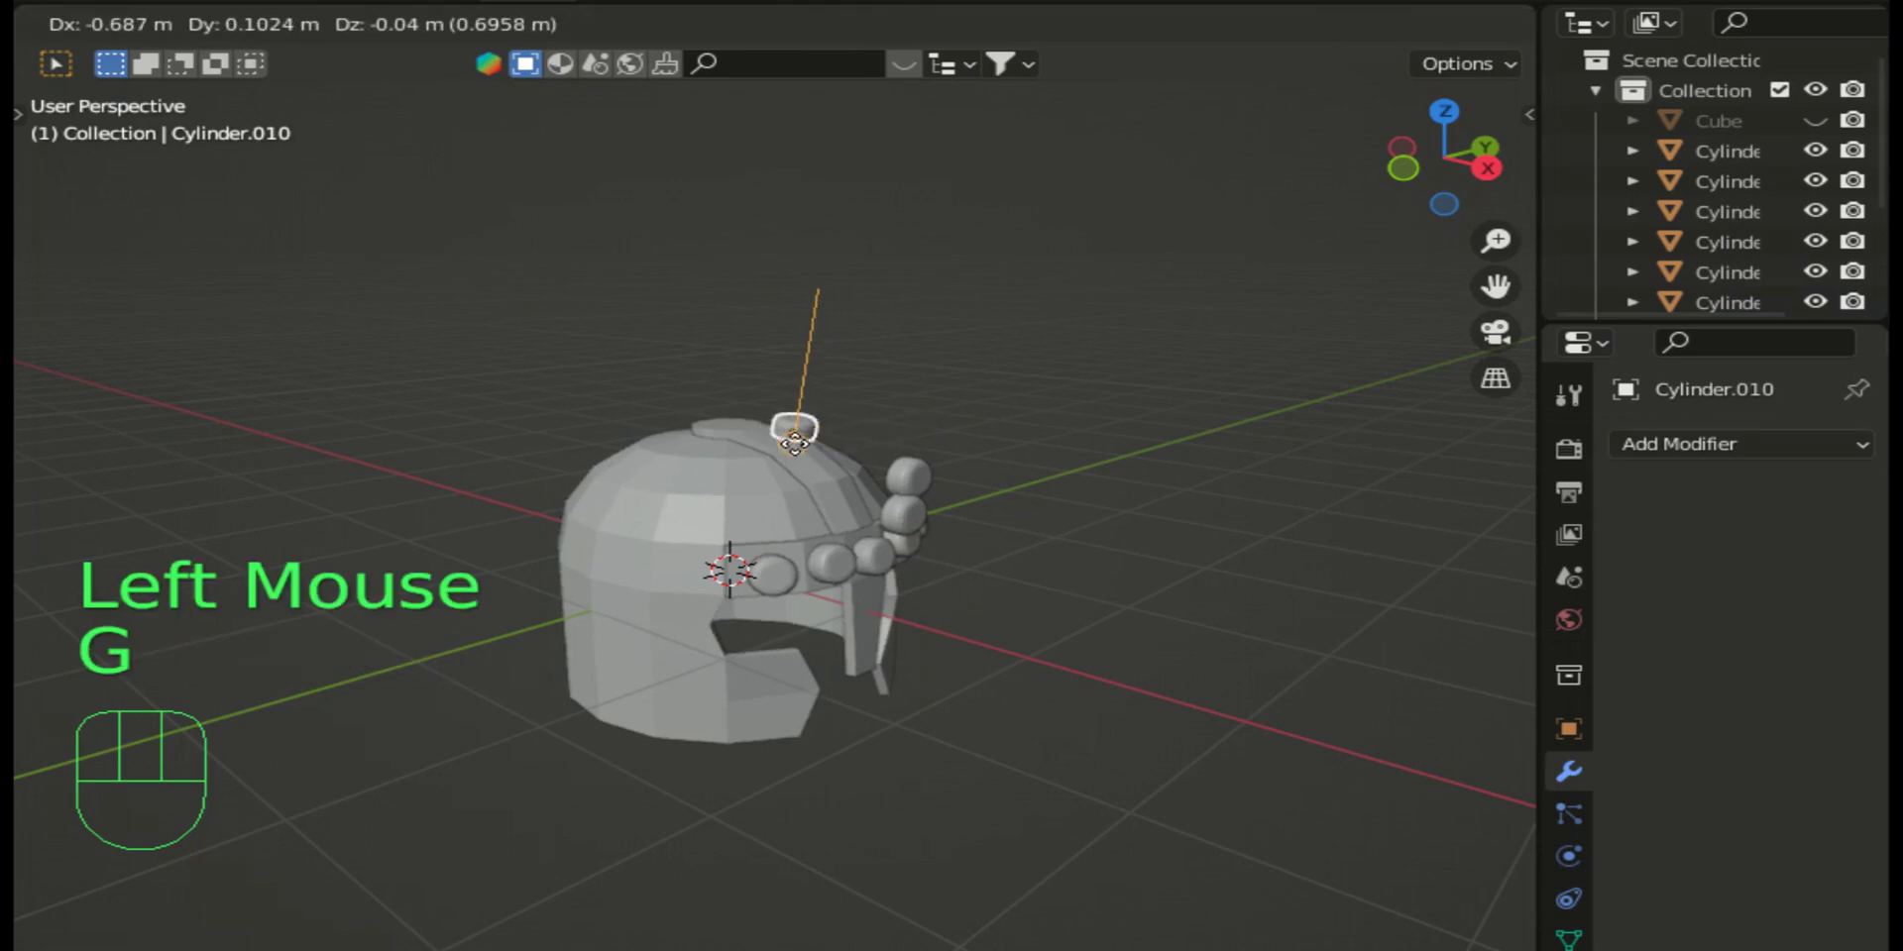
pyautogui.click(781, 453)
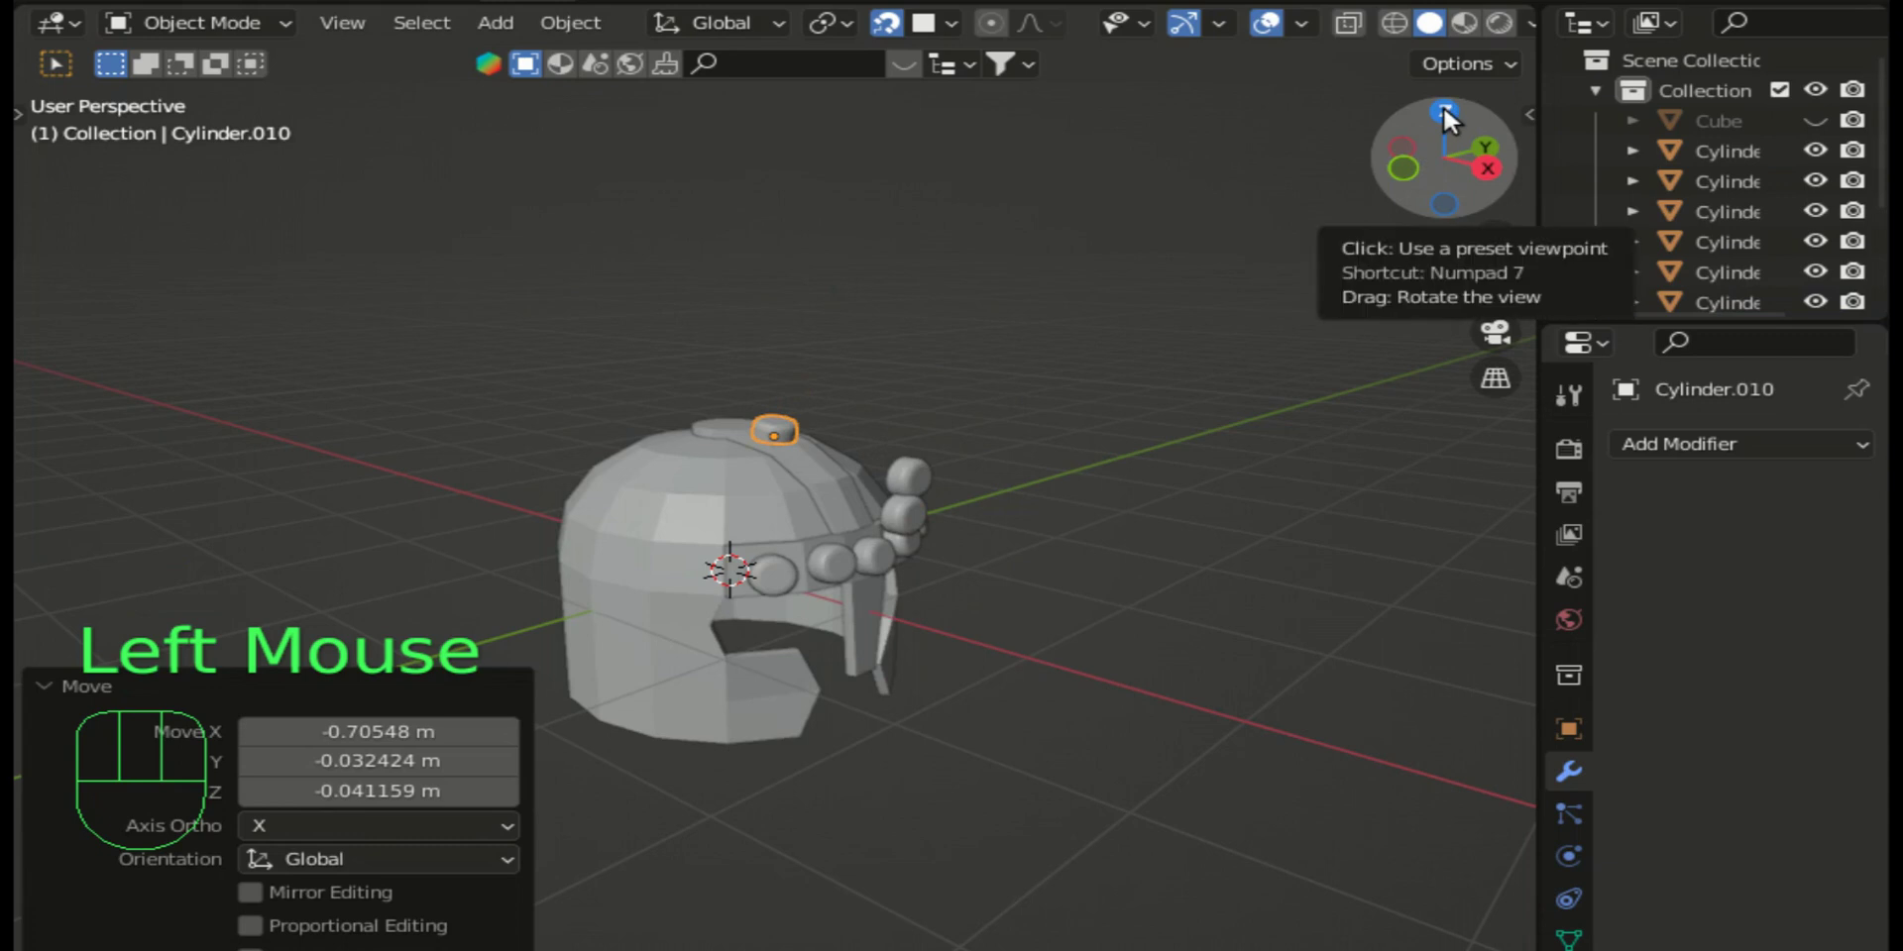
pyautogui.click(915, 483)
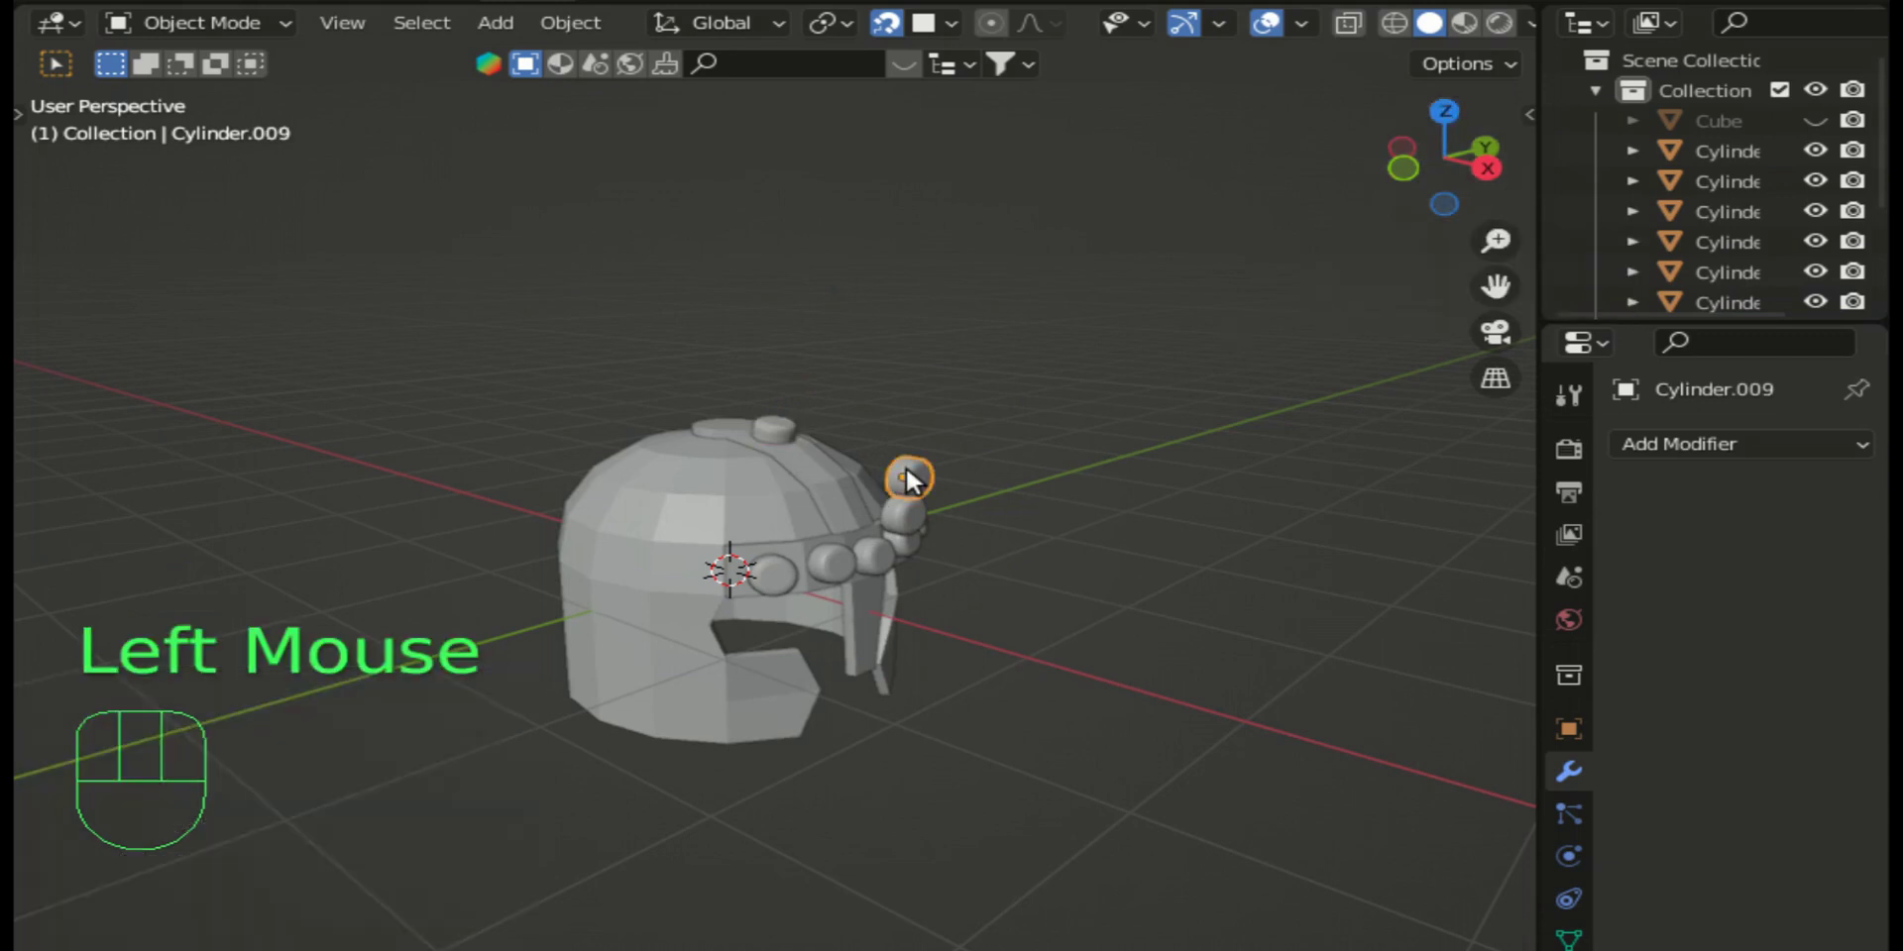
pyautogui.press('g')
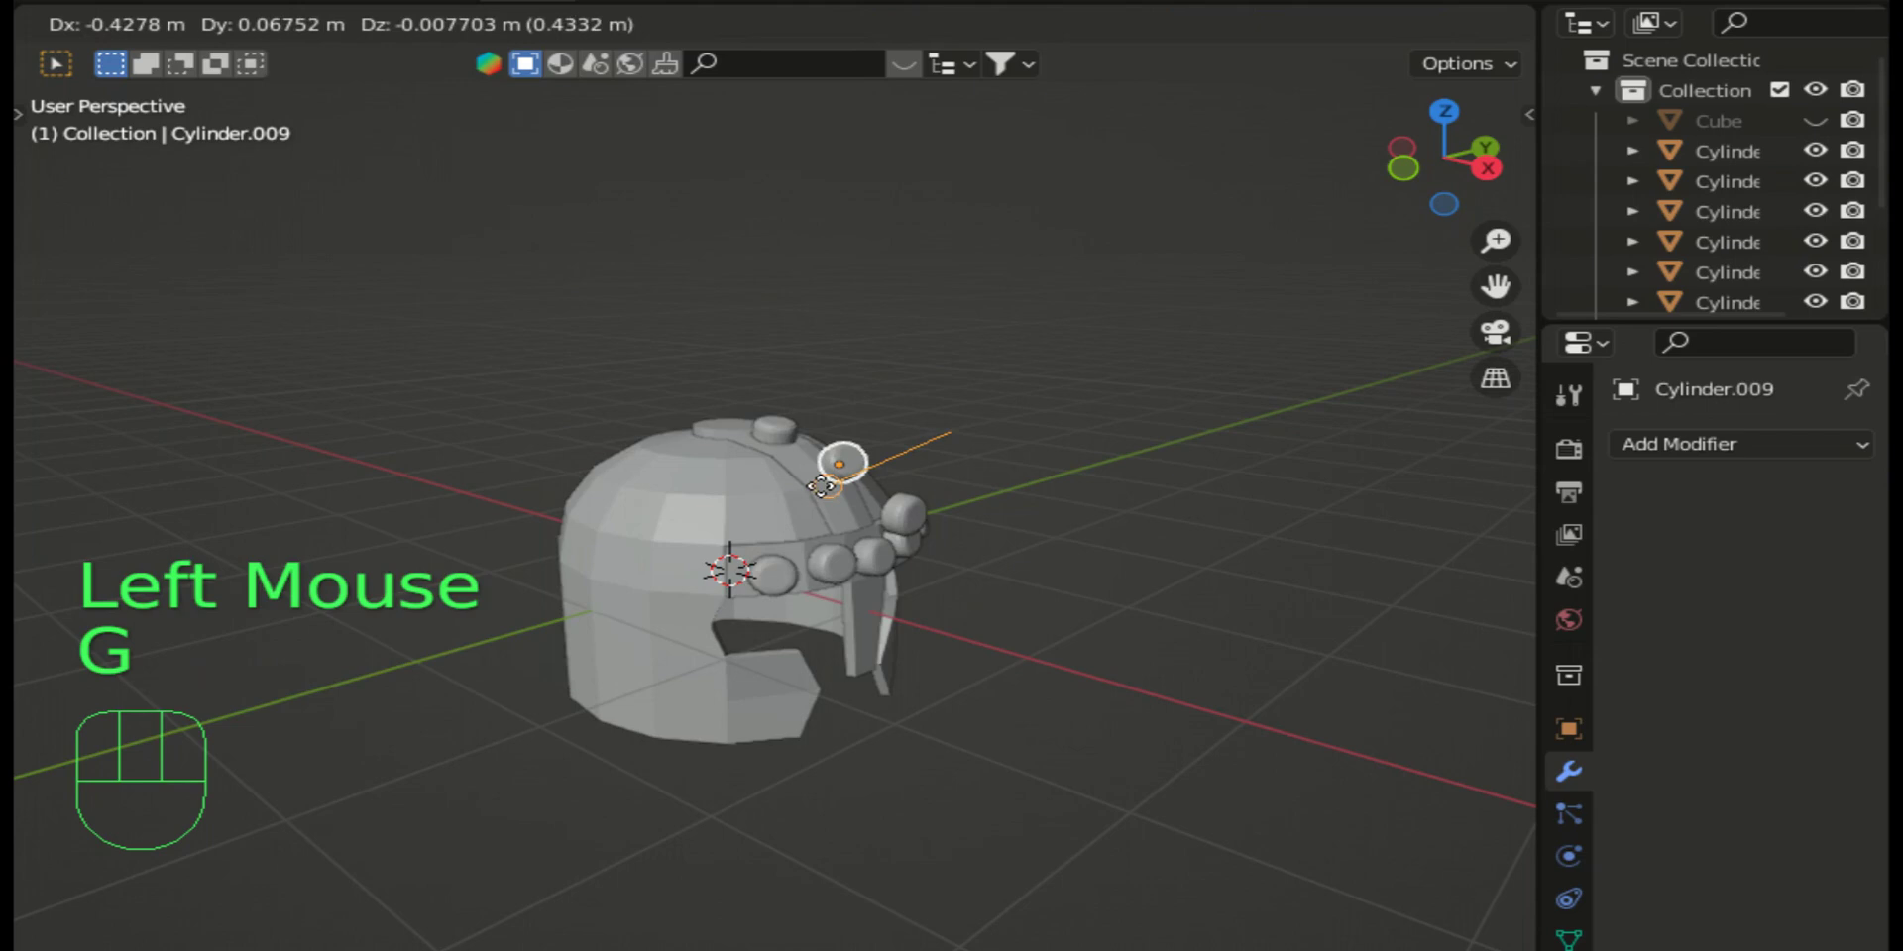
pyautogui.click(817, 485)
# Step: Move the last floating crest stud onto the crest and look straight down on the helmet
pyautogui.click(896, 529)
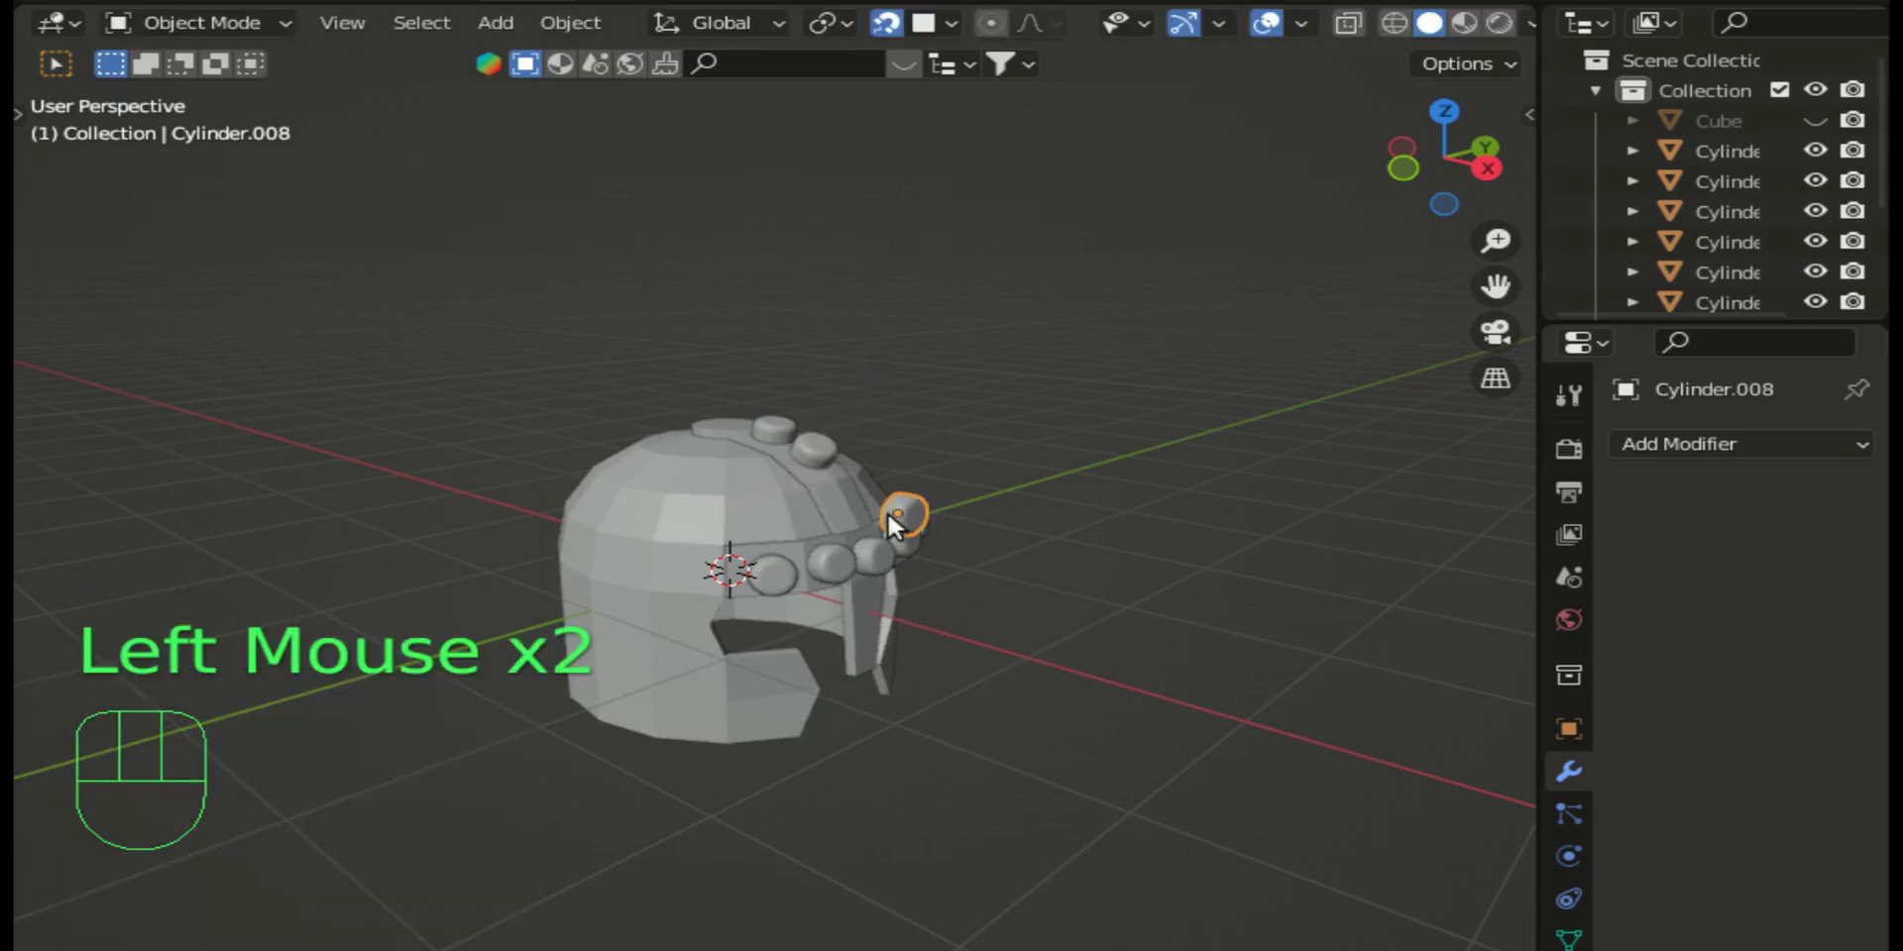
pyautogui.press('g')
pyautogui.click(876, 529)
pyautogui.click(1449, 120)
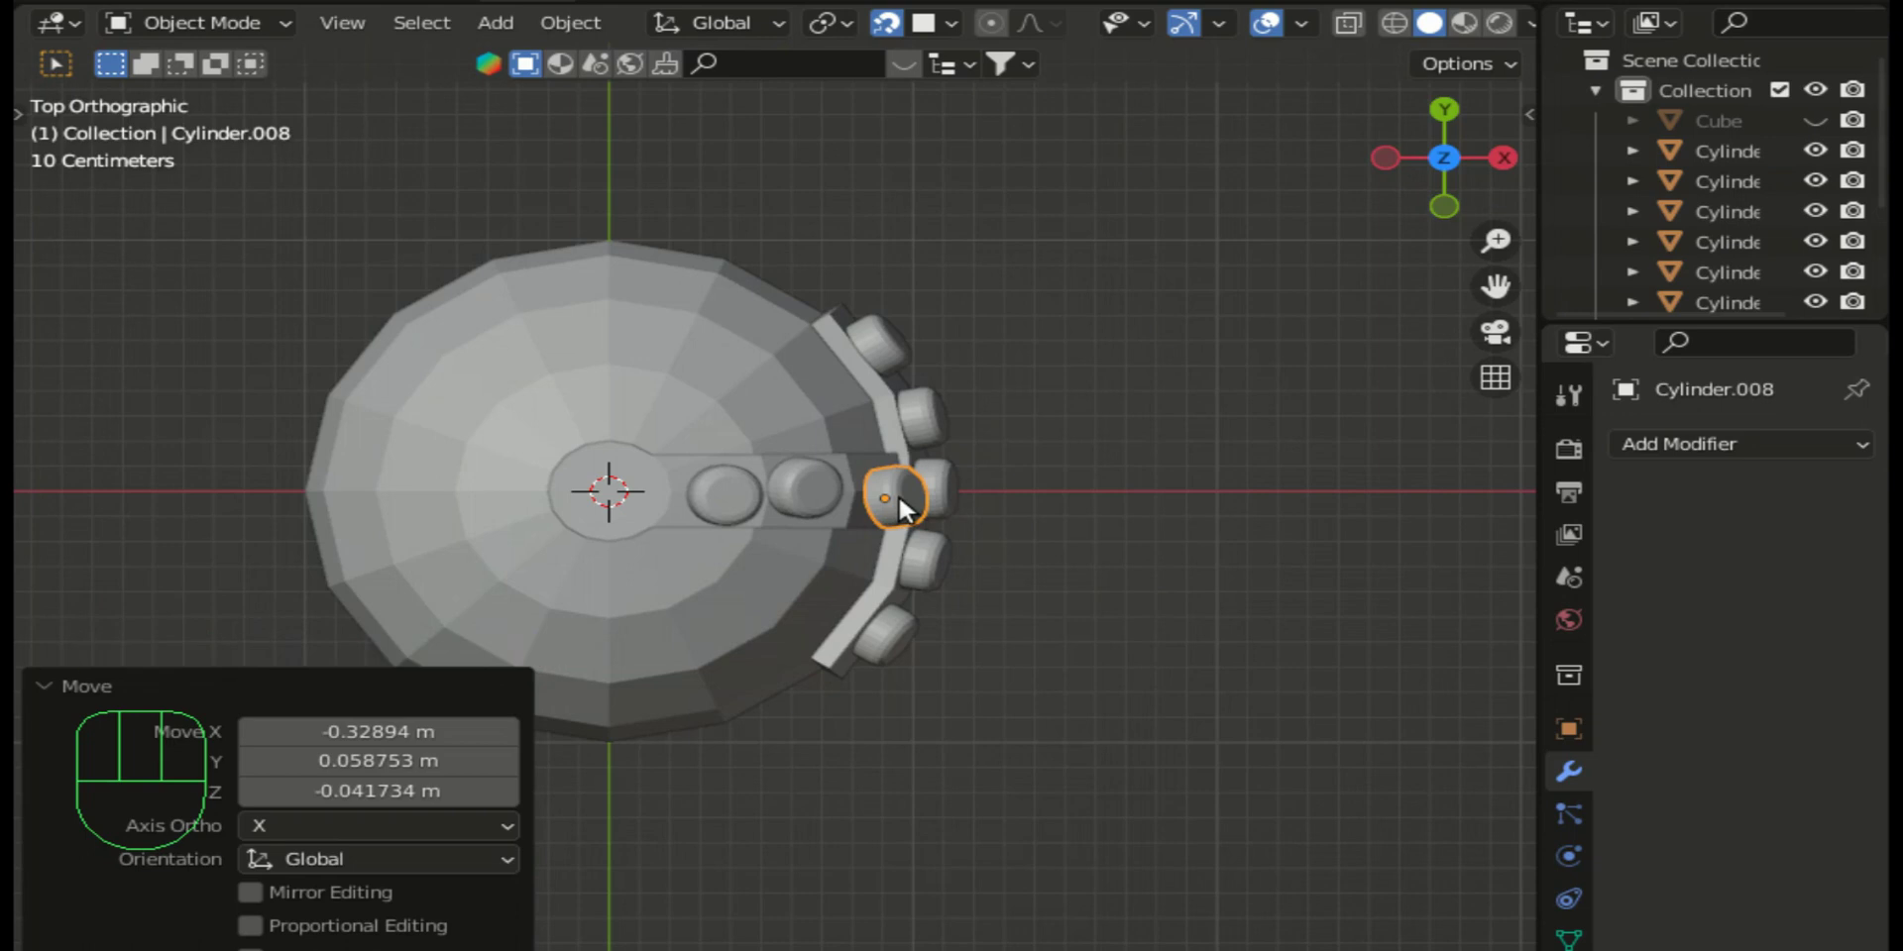
# Step: Nudge the outer and middle crest studs into an even line along the crest in top view
pyautogui.press('g')
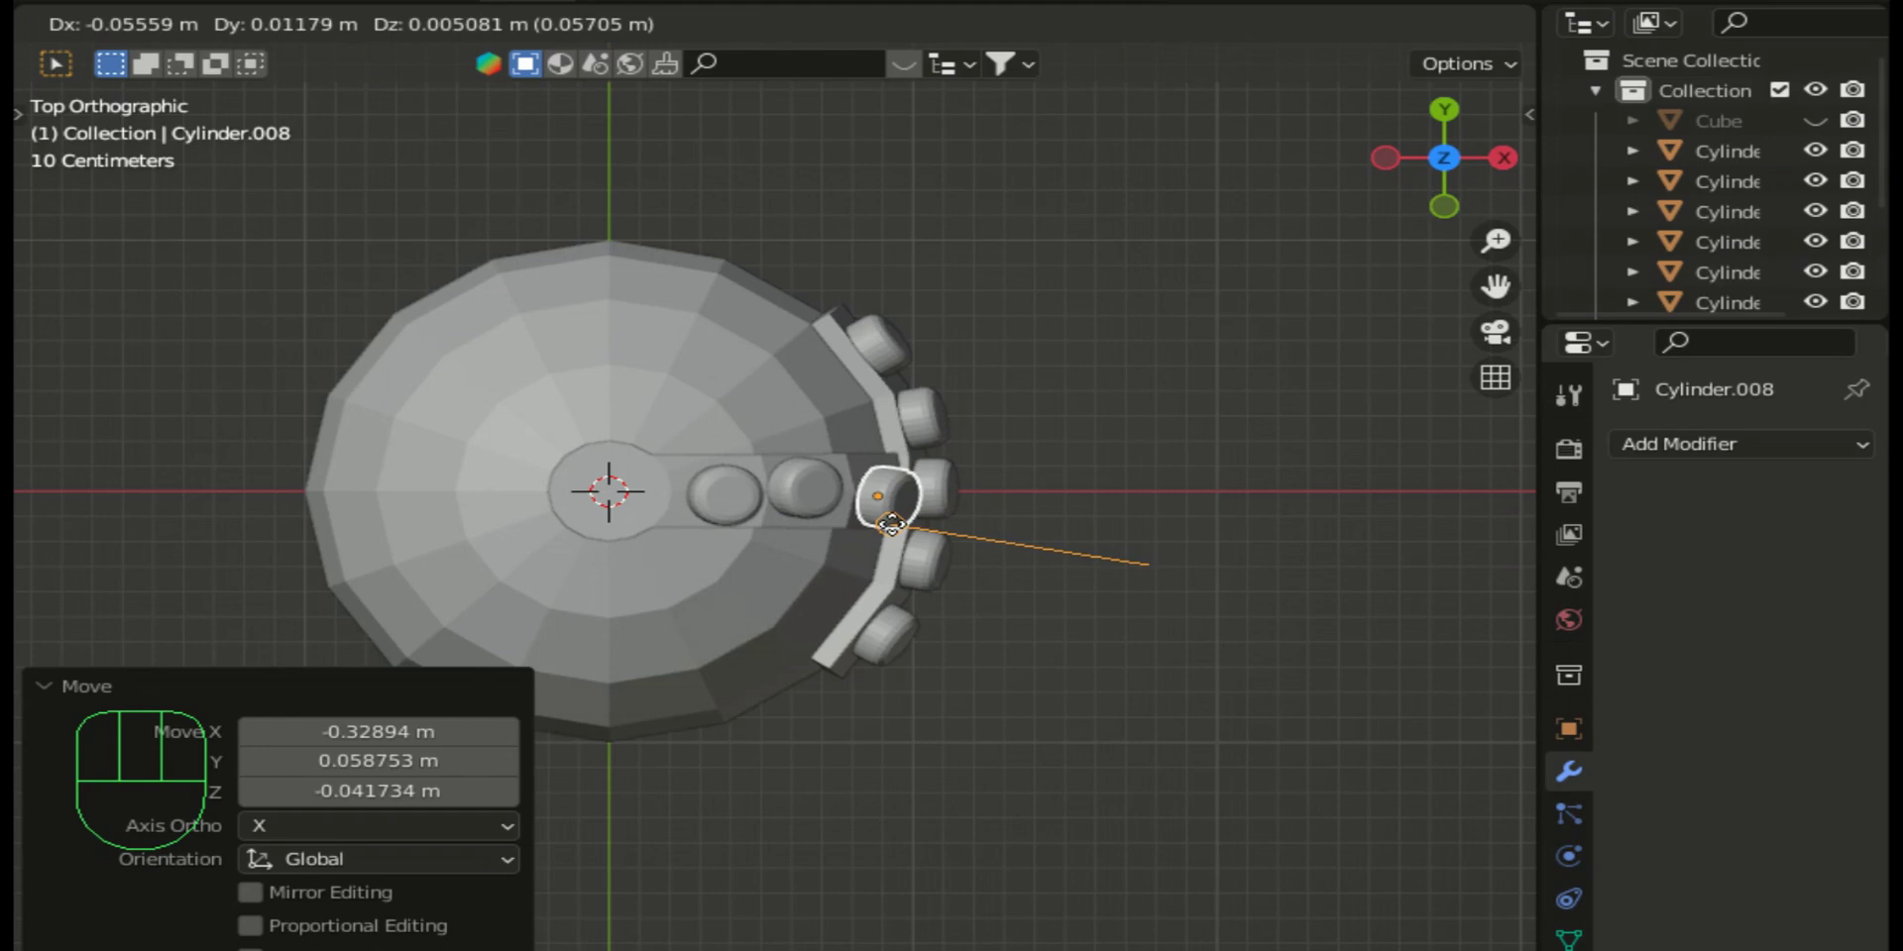
pyautogui.click(898, 536)
pyautogui.click(829, 490)
pyautogui.press('g')
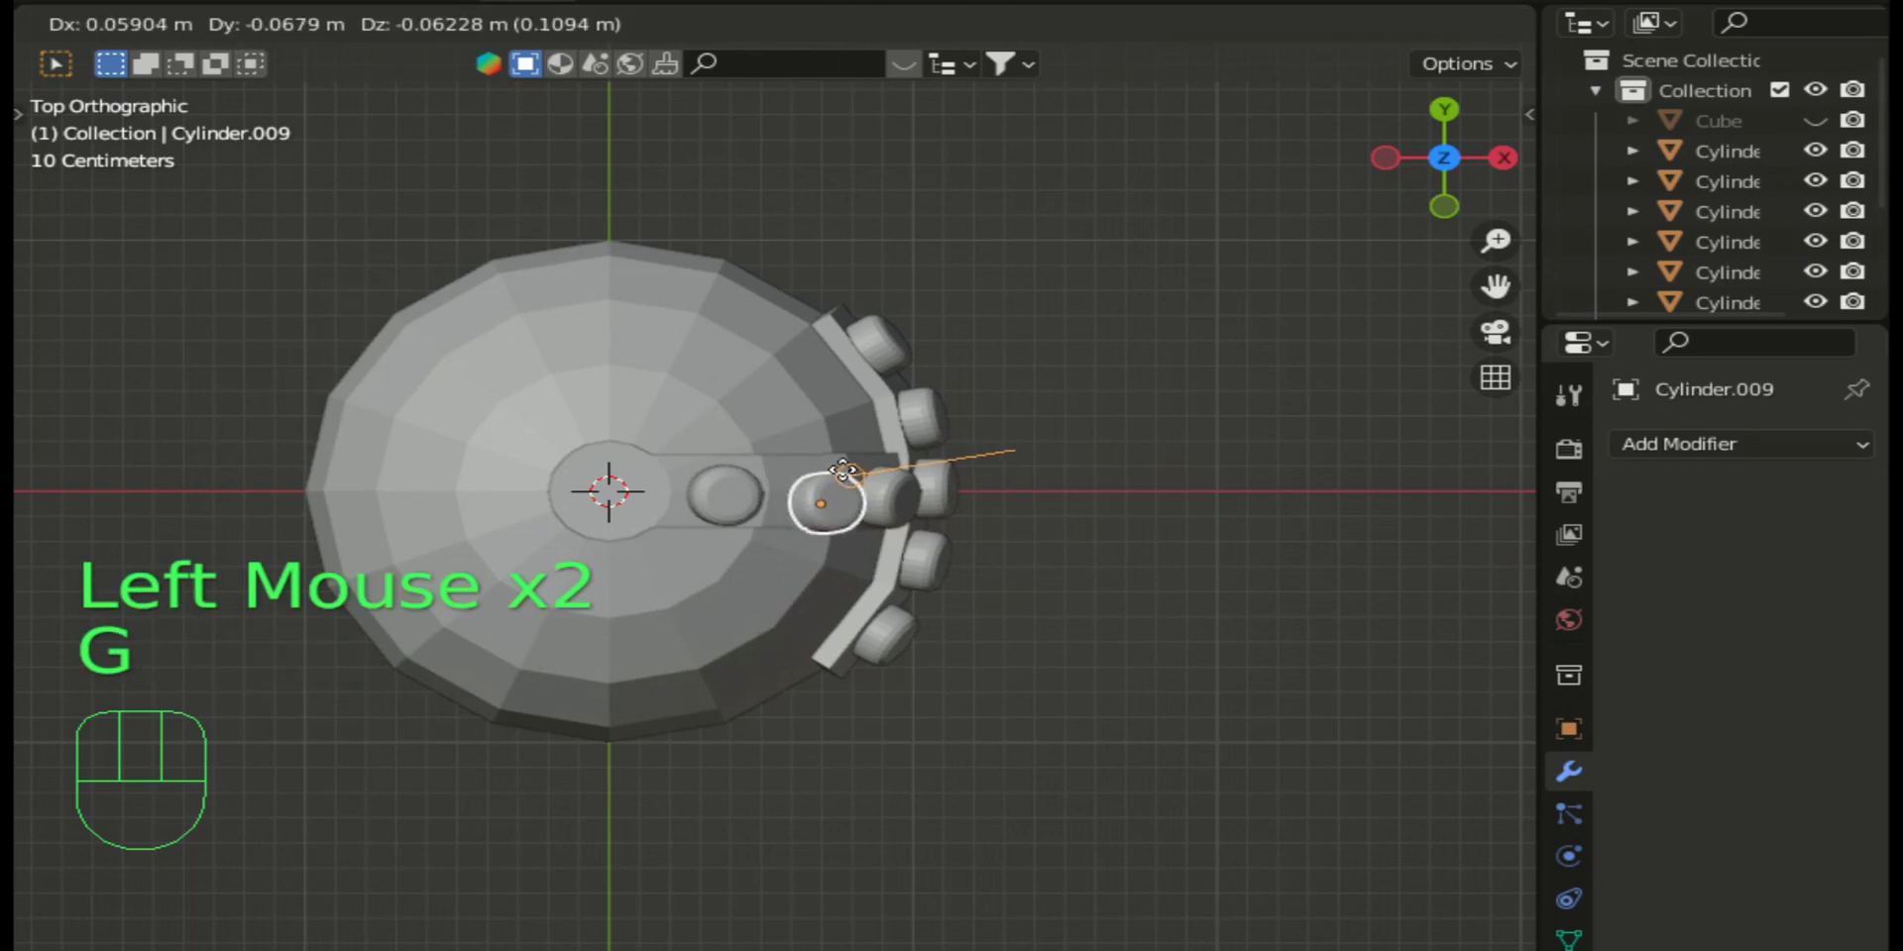
pyautogui.click(847, 472)
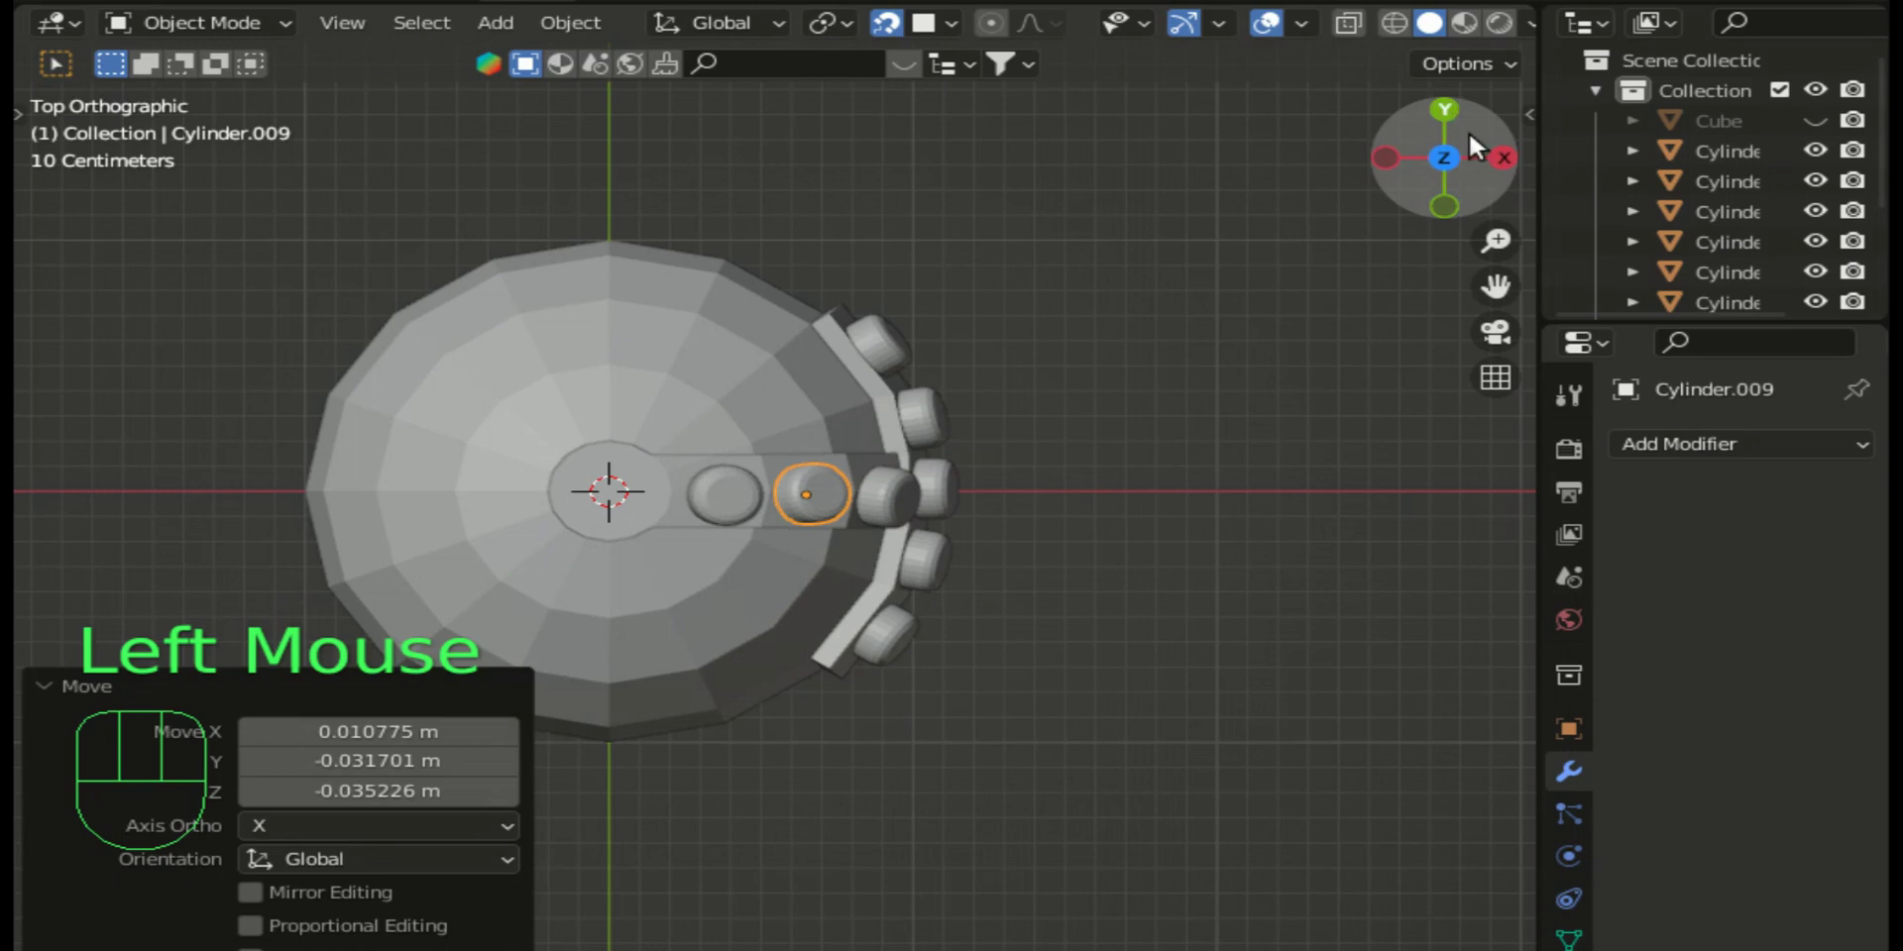
# Step: From the side view, seat both crest studs and the rightmost band stud down onto the helmet surface
pyautogui.click(1518, 166)
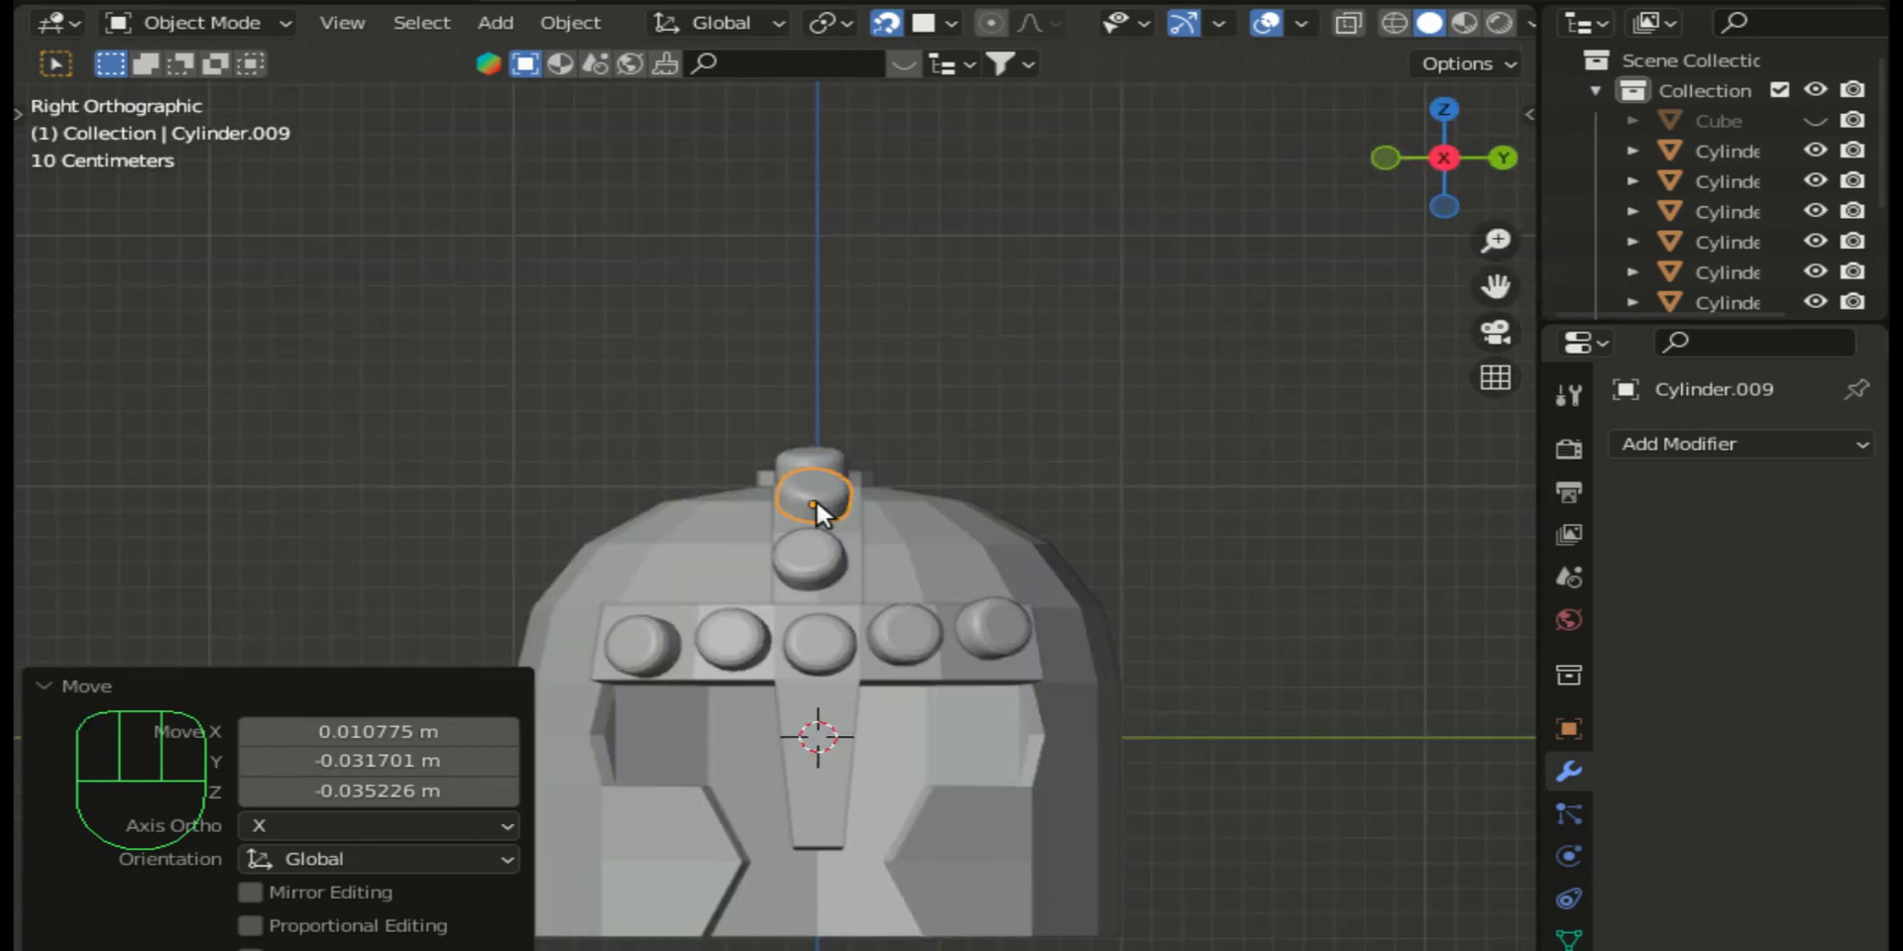
pyautogui.press('g')
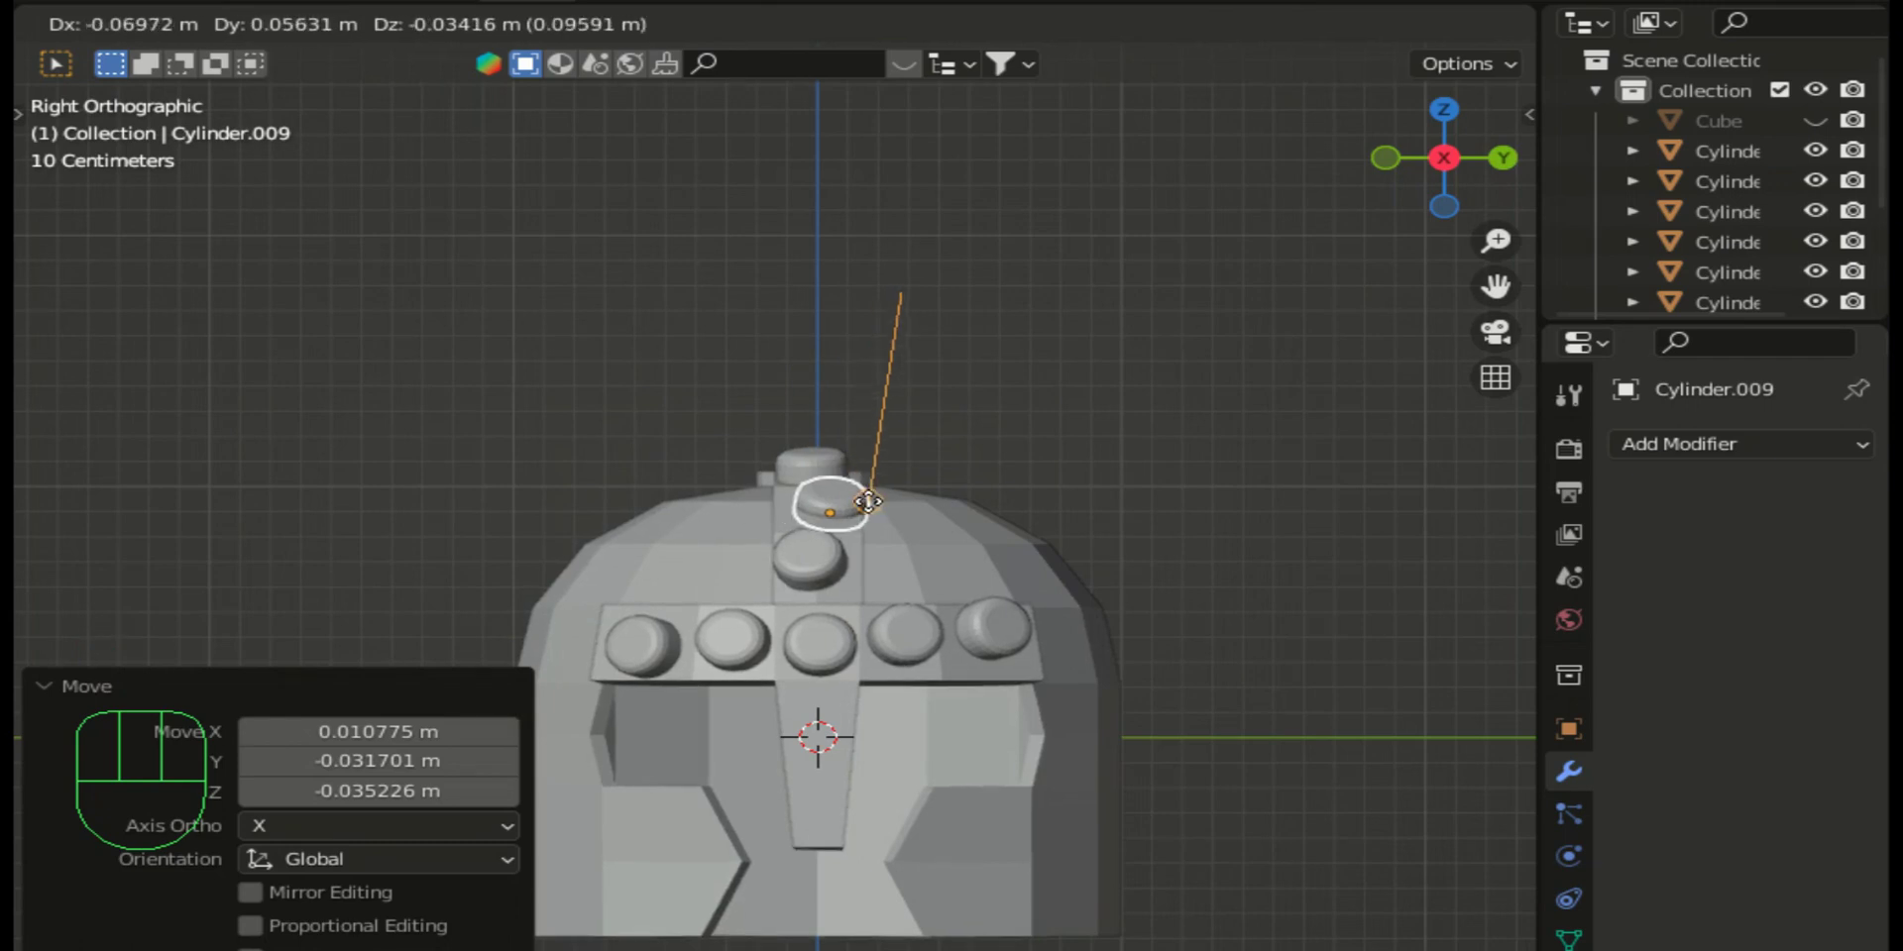
pyautogui.click(868, 506)
pyautogui.click(819, 574)
pyautogui.press('g')
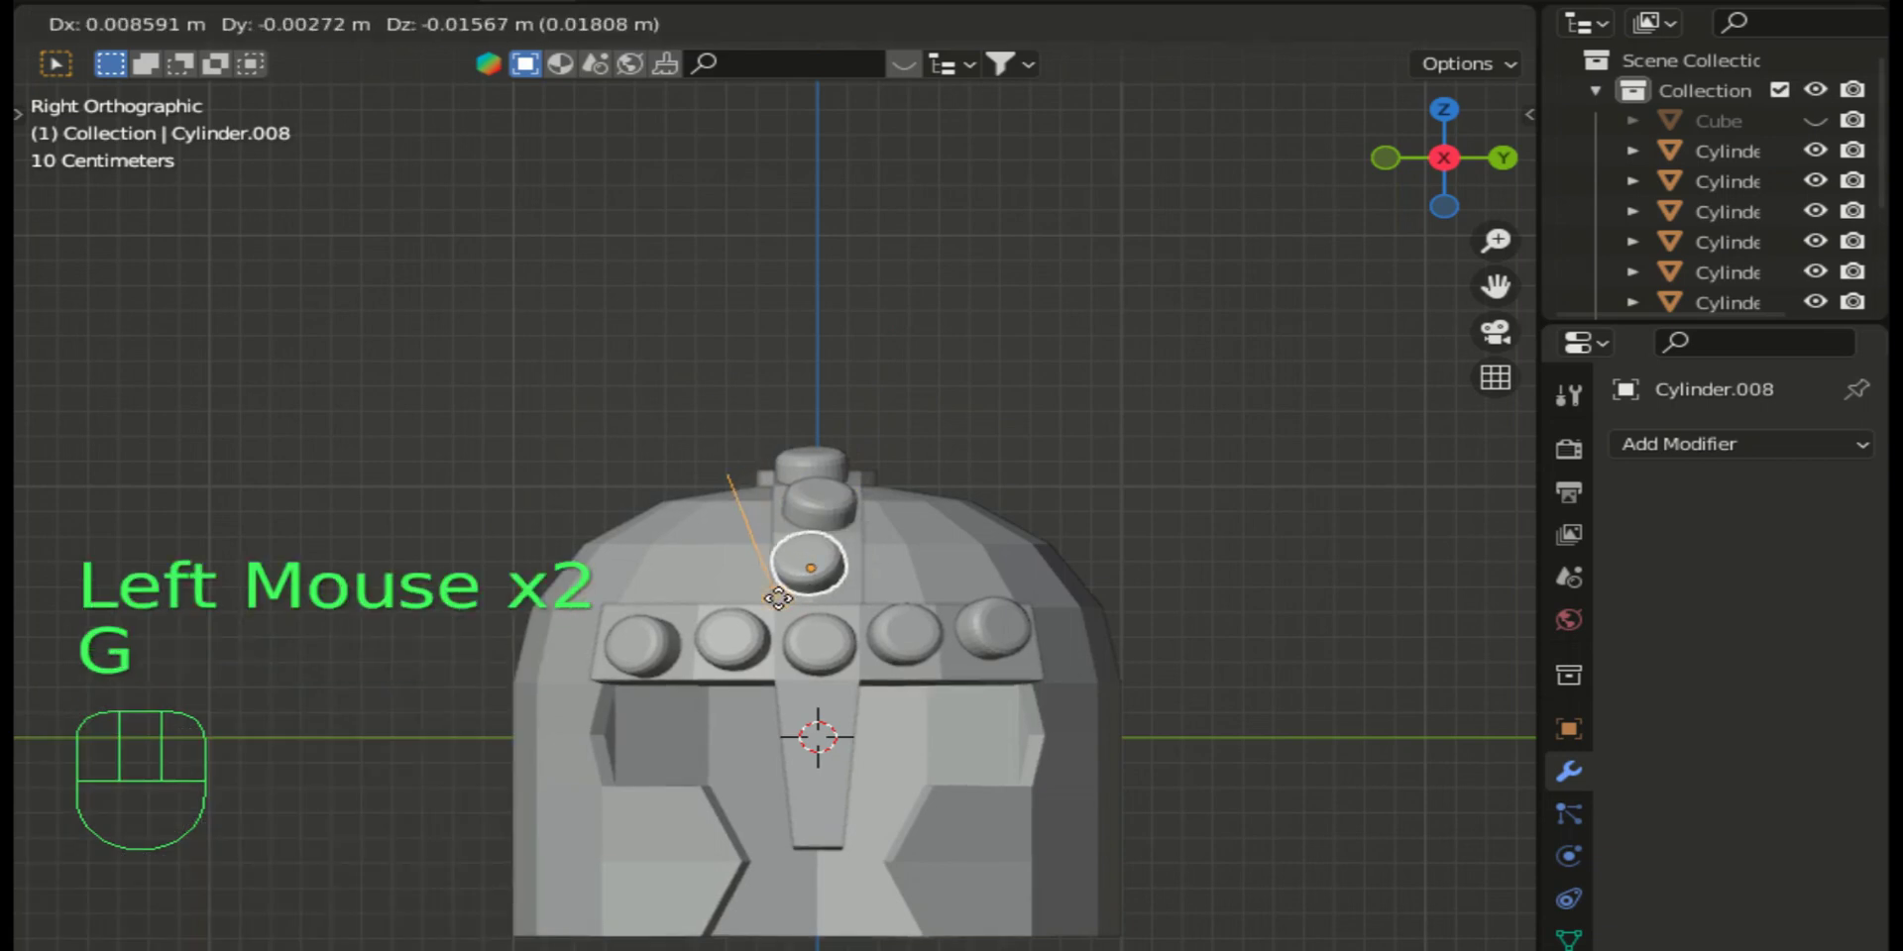
pyautogui.click(794, 615)
pyautogui.click(829, 510)
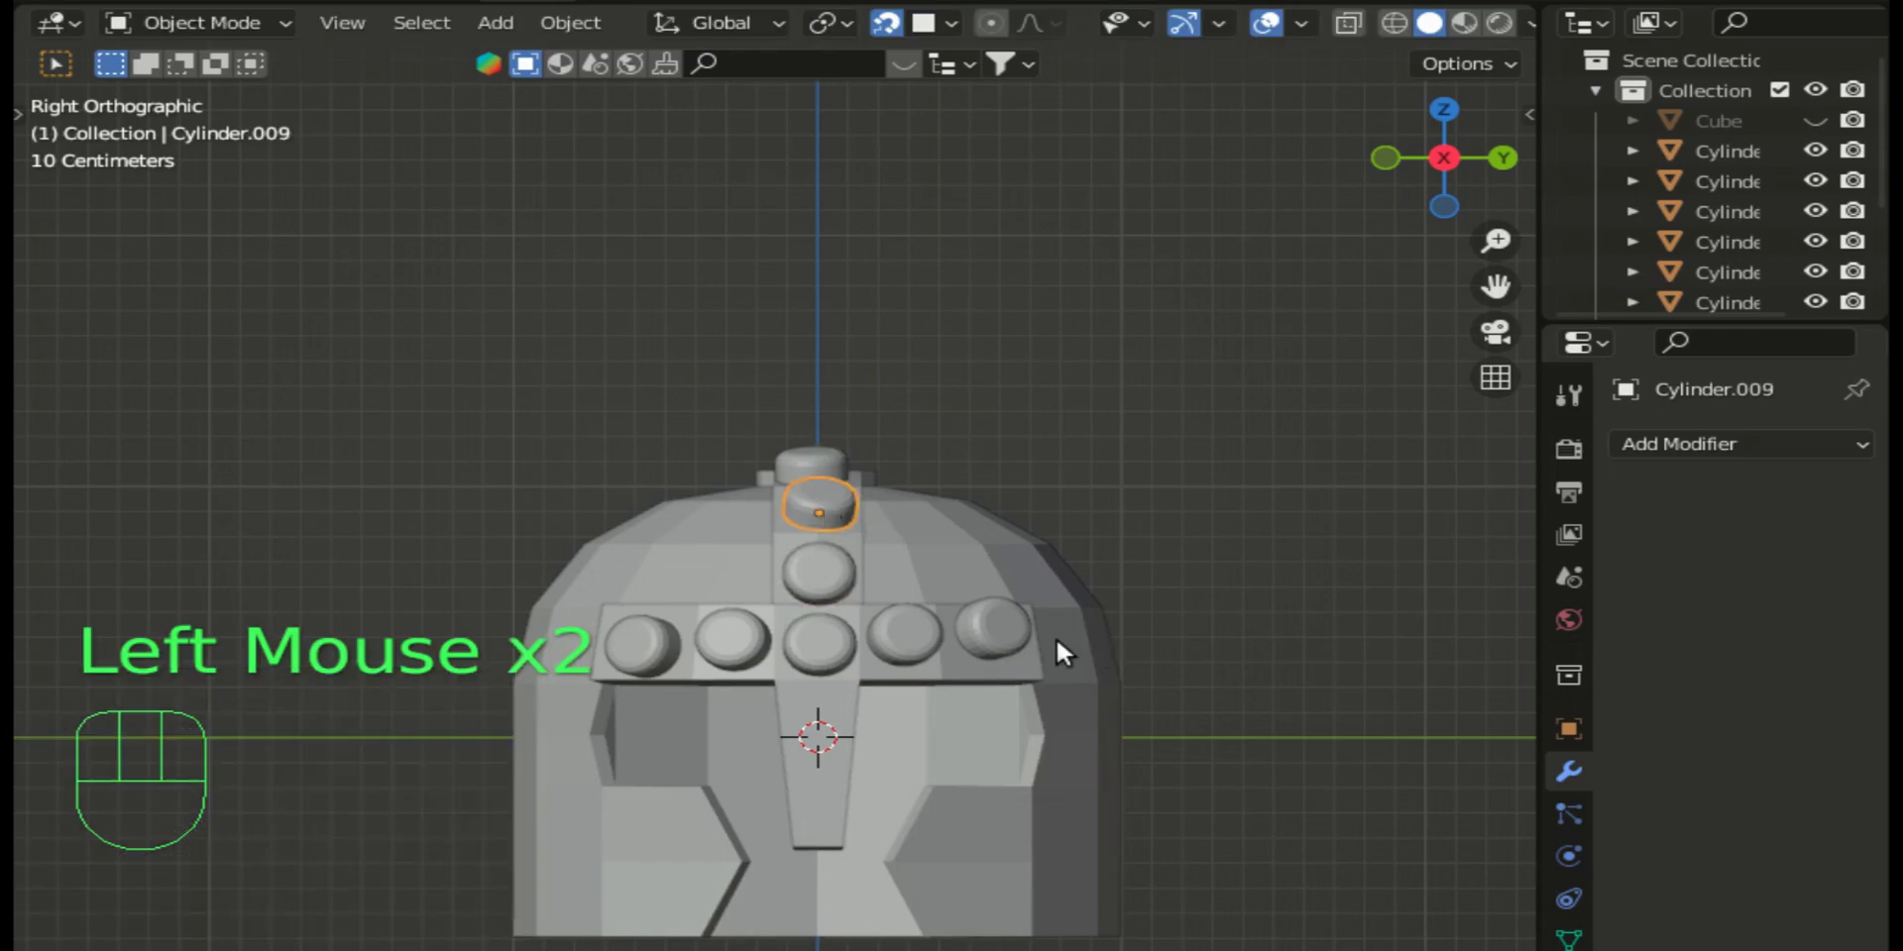
pyautogui.click(1022, 643)
pyautogui.press('g')
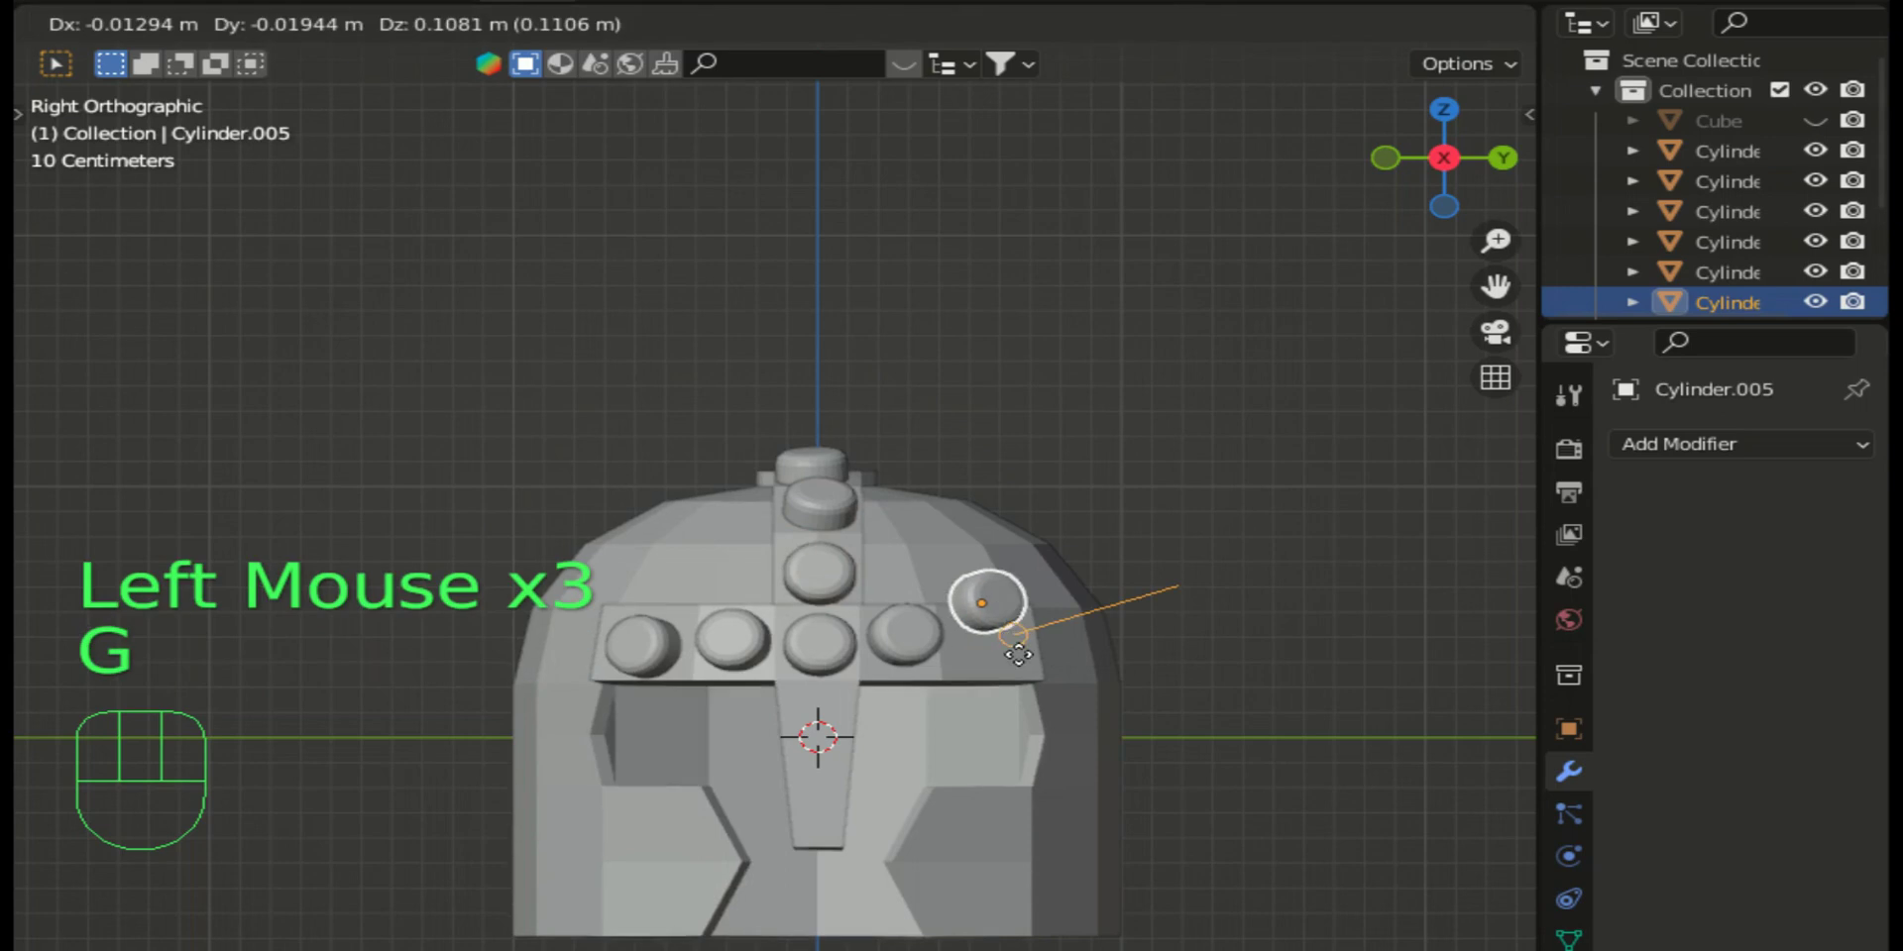
pyautogui.click(1026, 681)
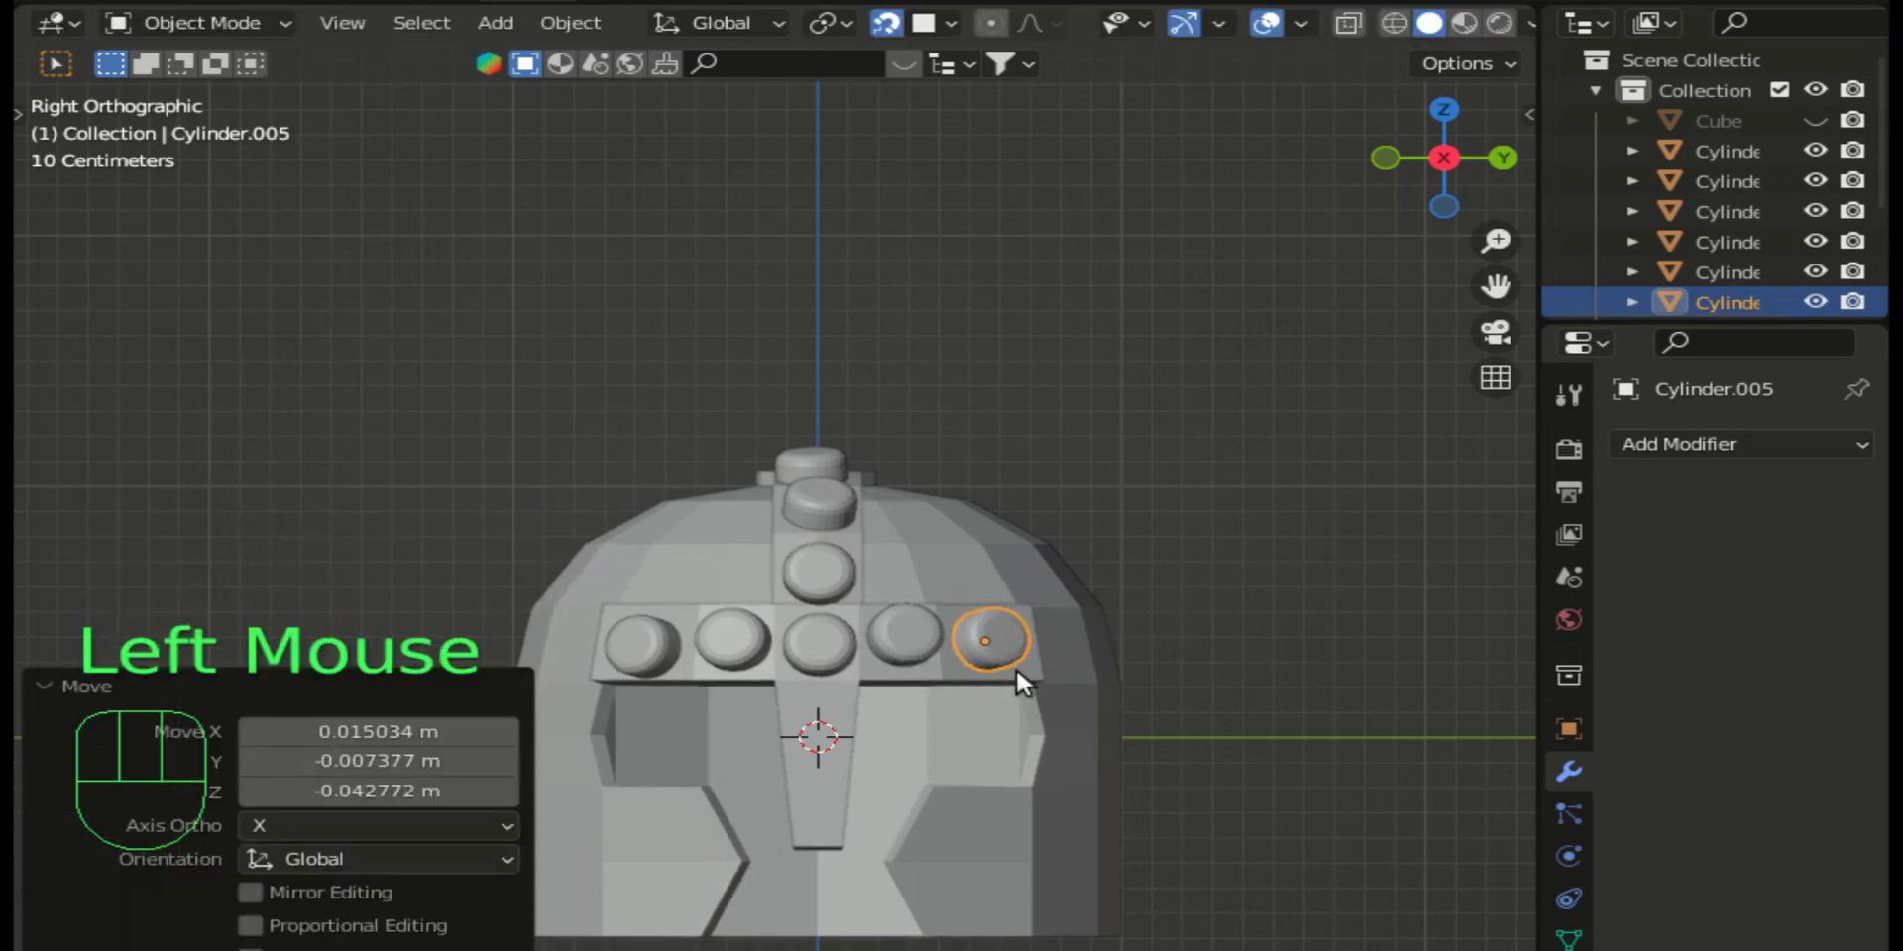
# Step: Select the band and crest studs together and scale them to about 0.94
pyautogui.moveTo(665, 647); pyautogui.dragTo(708, 658)
pyautogui.click(761, 649)
pyautogui.moveTo(822, 638); pyautogui.dragTo(868, 646)
pyautogui.click(916, 641)
pyautogui.click(813, 594)
pyautogui.click(838, 522)
pyautogui.click(838, 470)
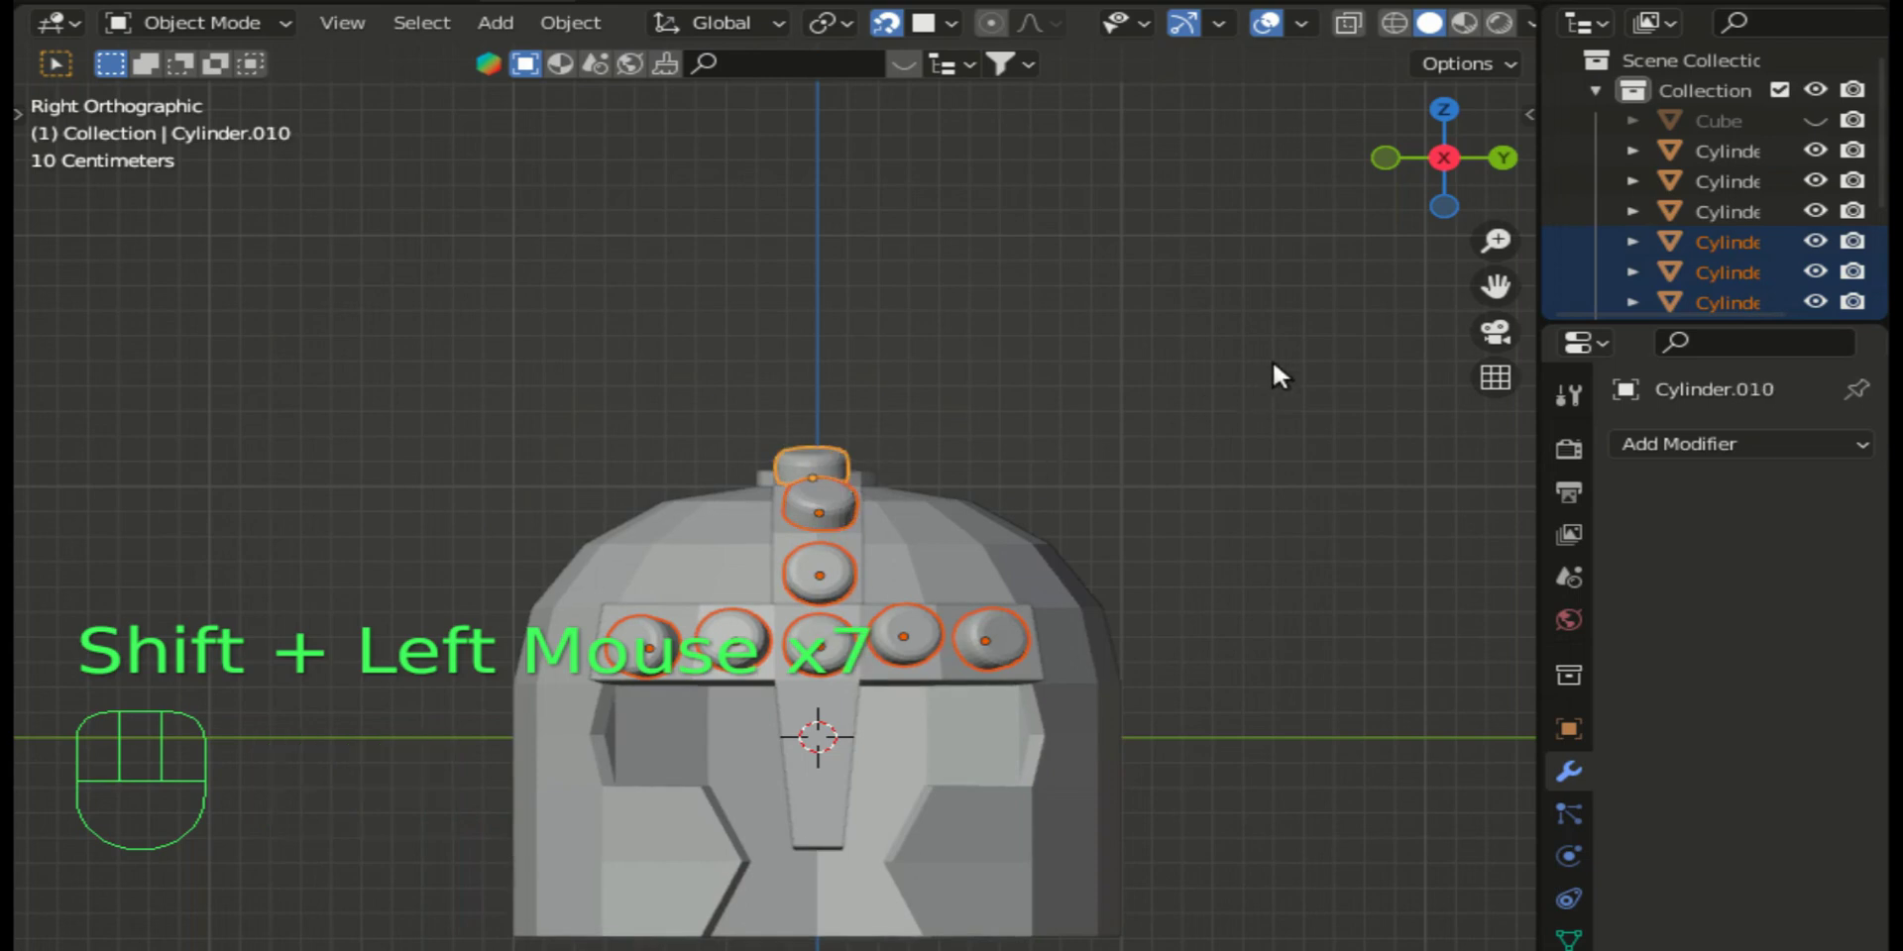
pyautogui.press('s')
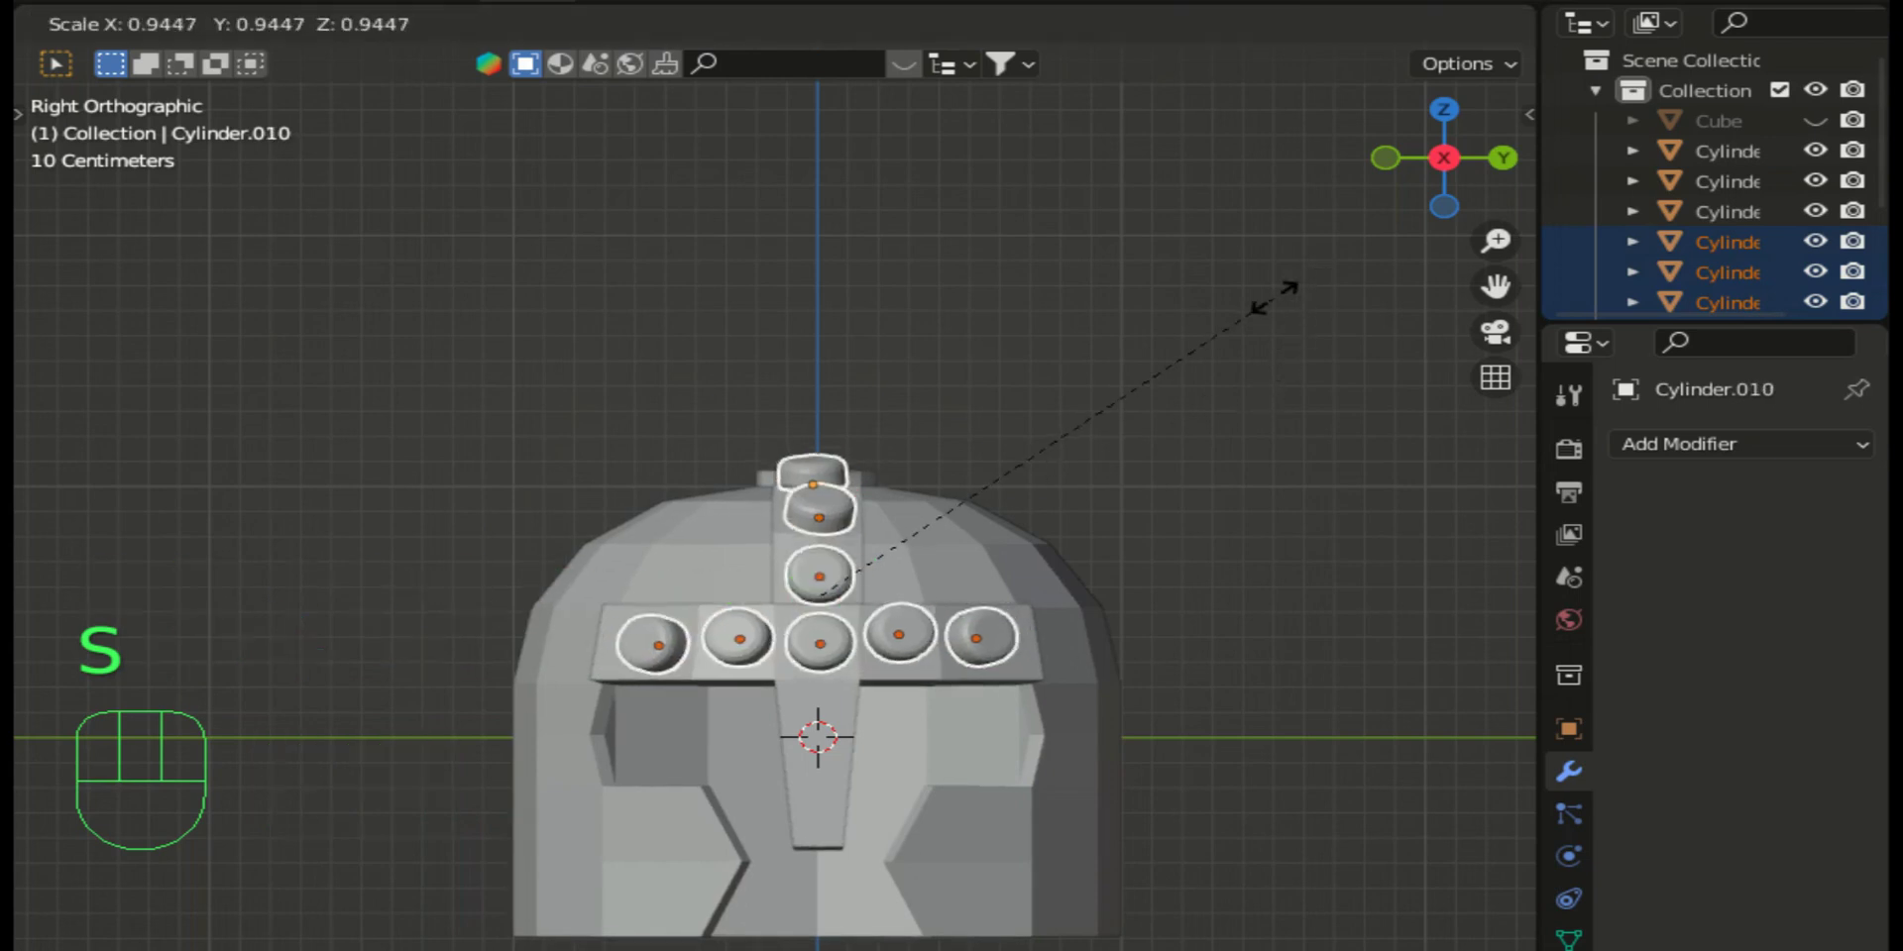
pyautogui.click(1270, 317)
pyautogui.click(1256, 379)
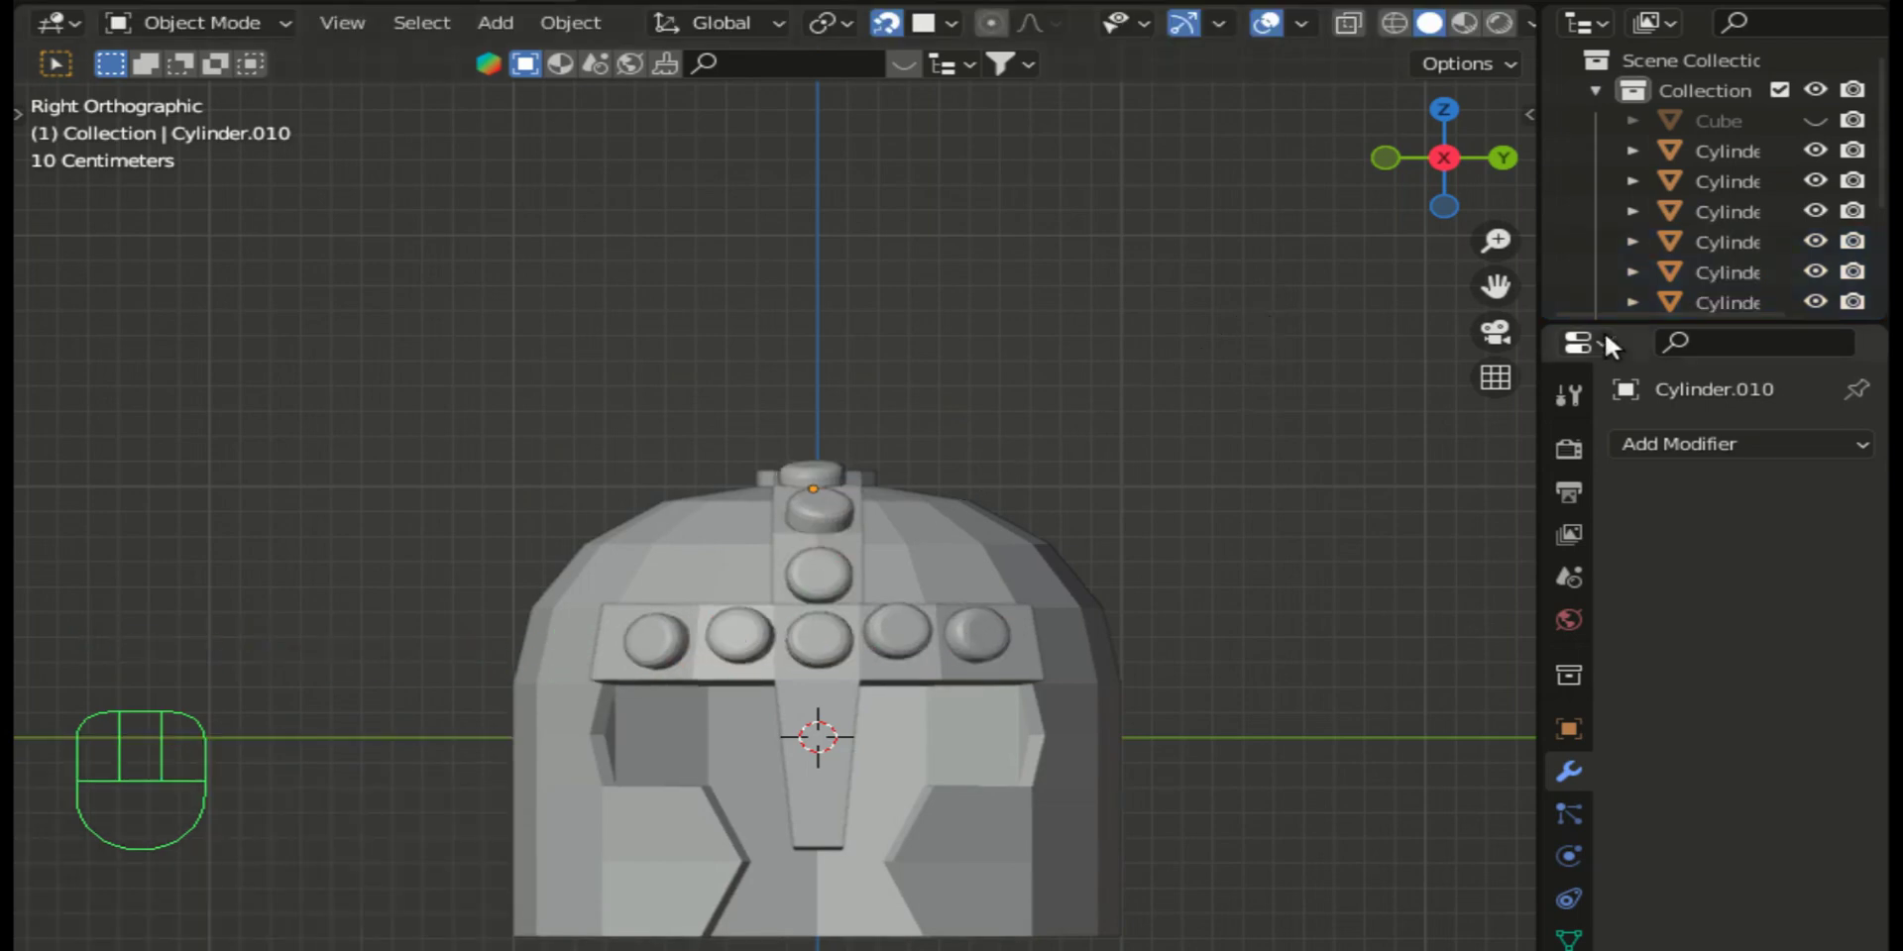
pyautogui.moveTo(1448, 165); pyautogui.dragTo(1066, 382)
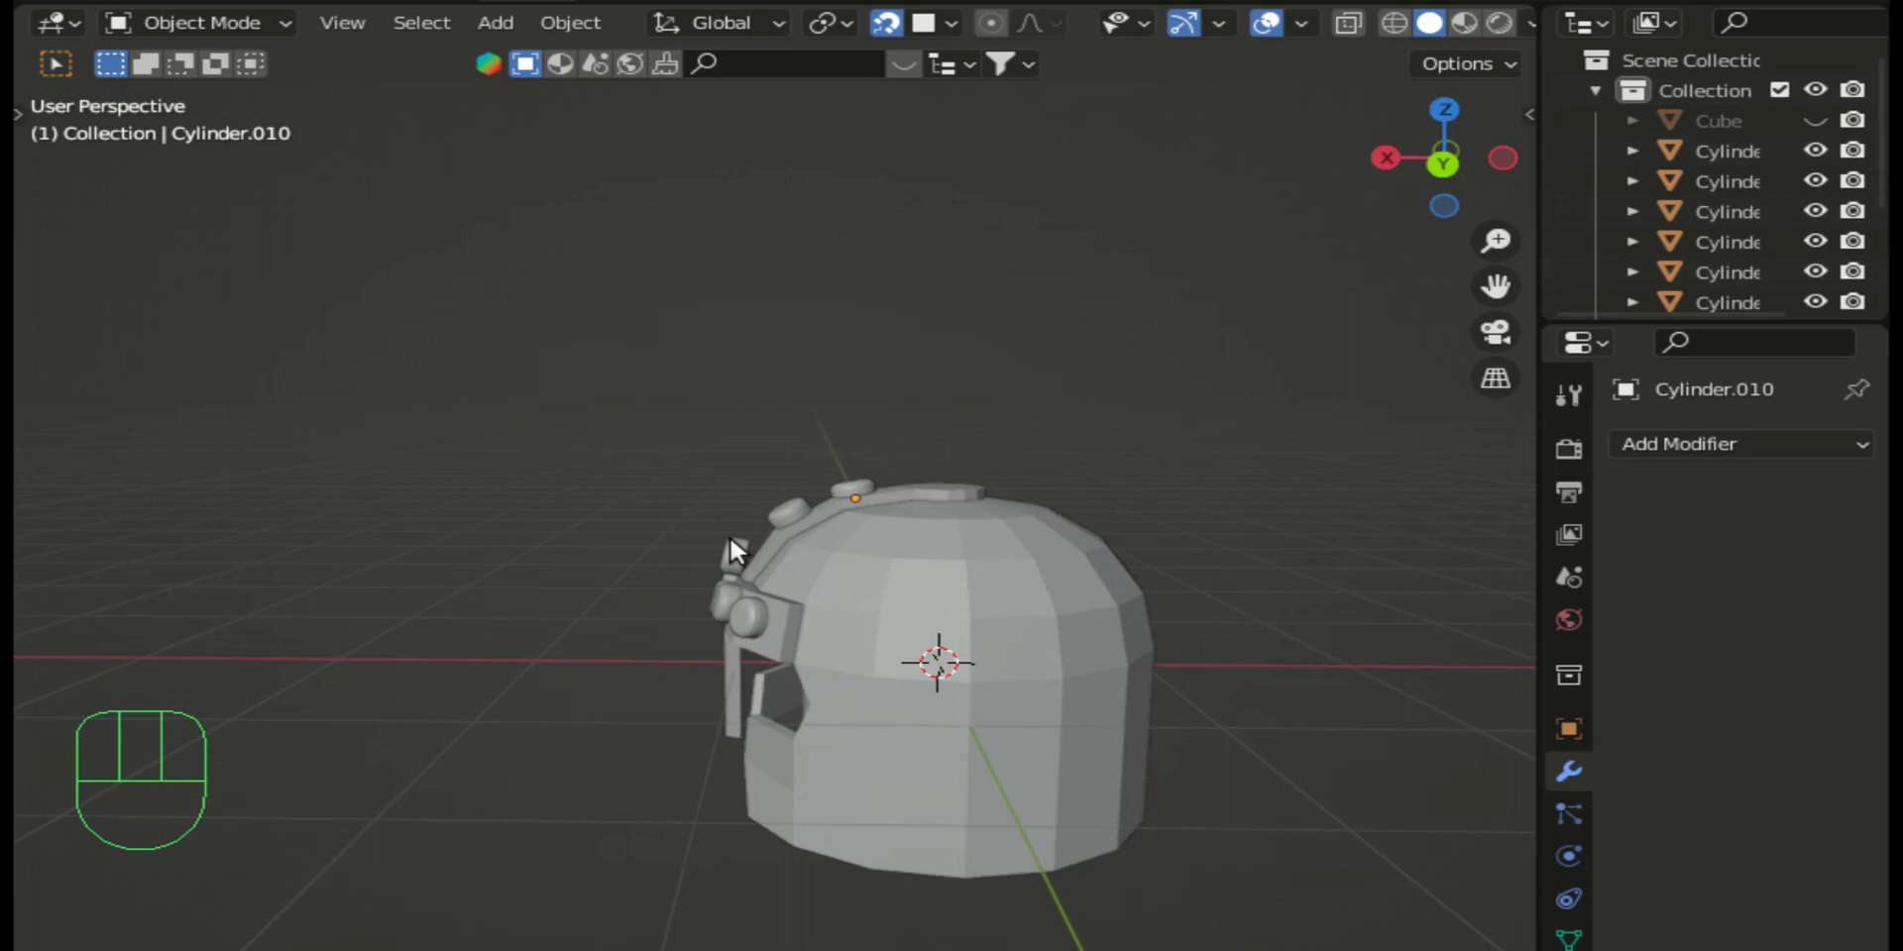
# Step: Select a crest stud and shift it to a better spot on the top band
pyautogui.click(740, 564)
pyautogui.click(739, 564)
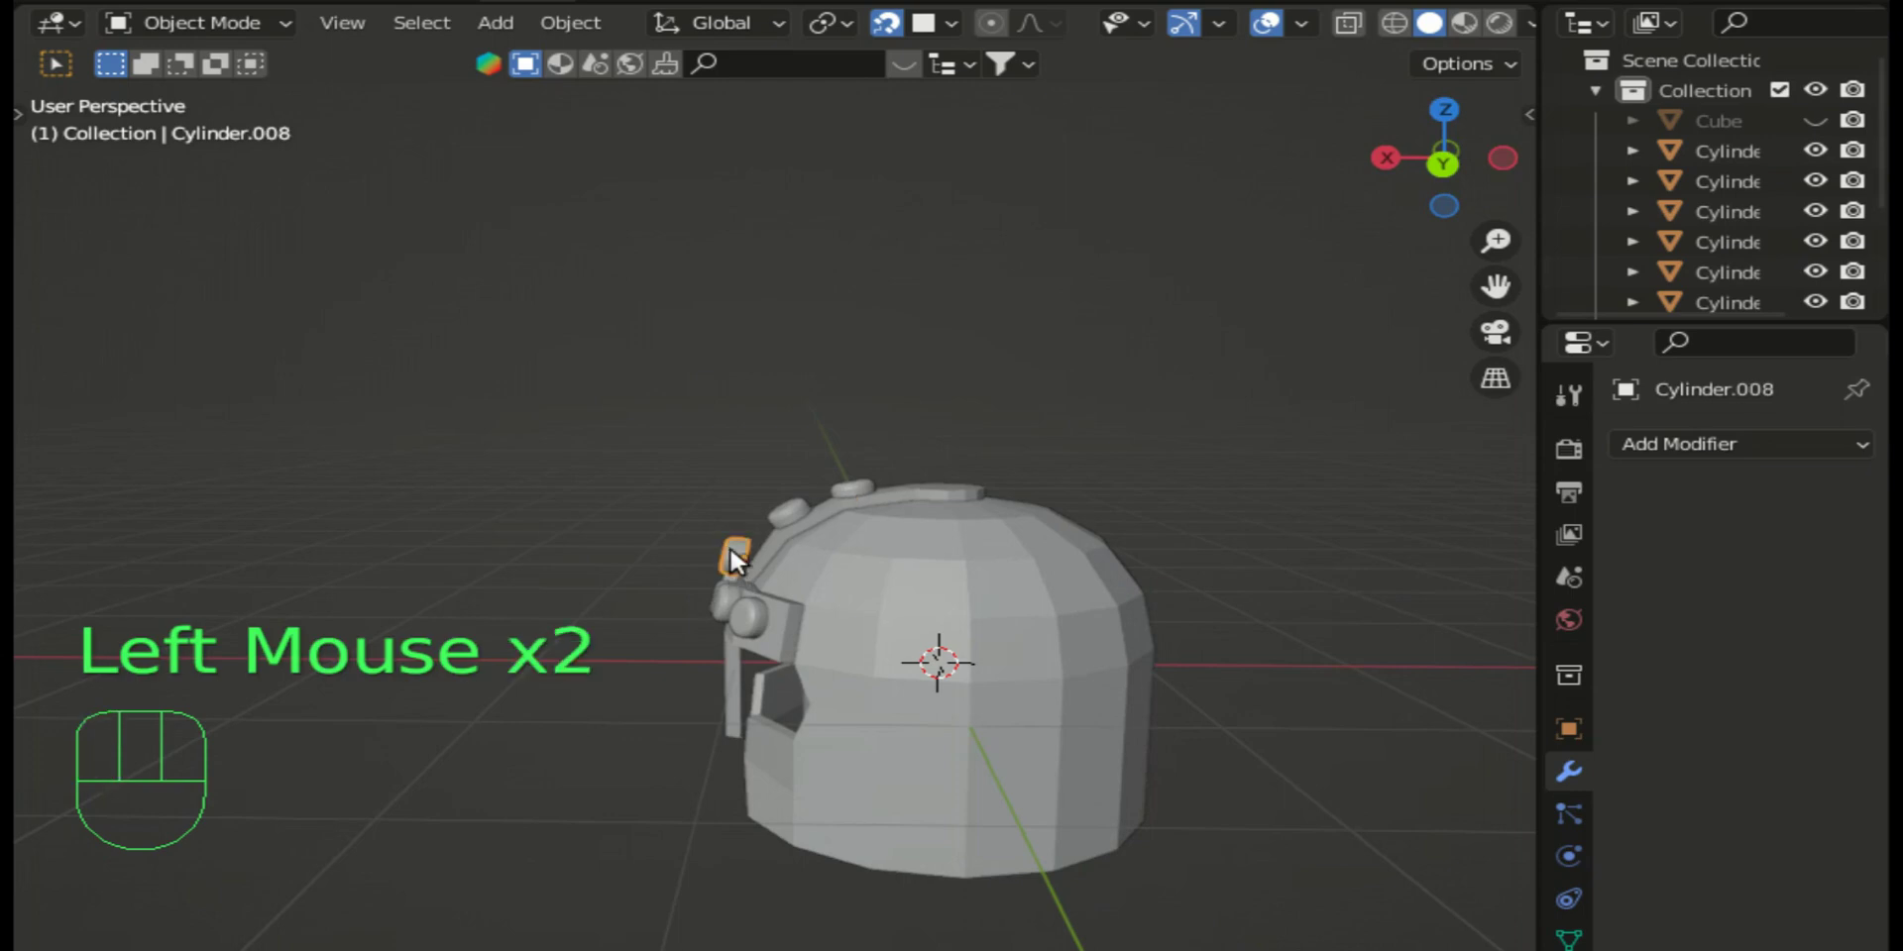
pyautogui.press('g')
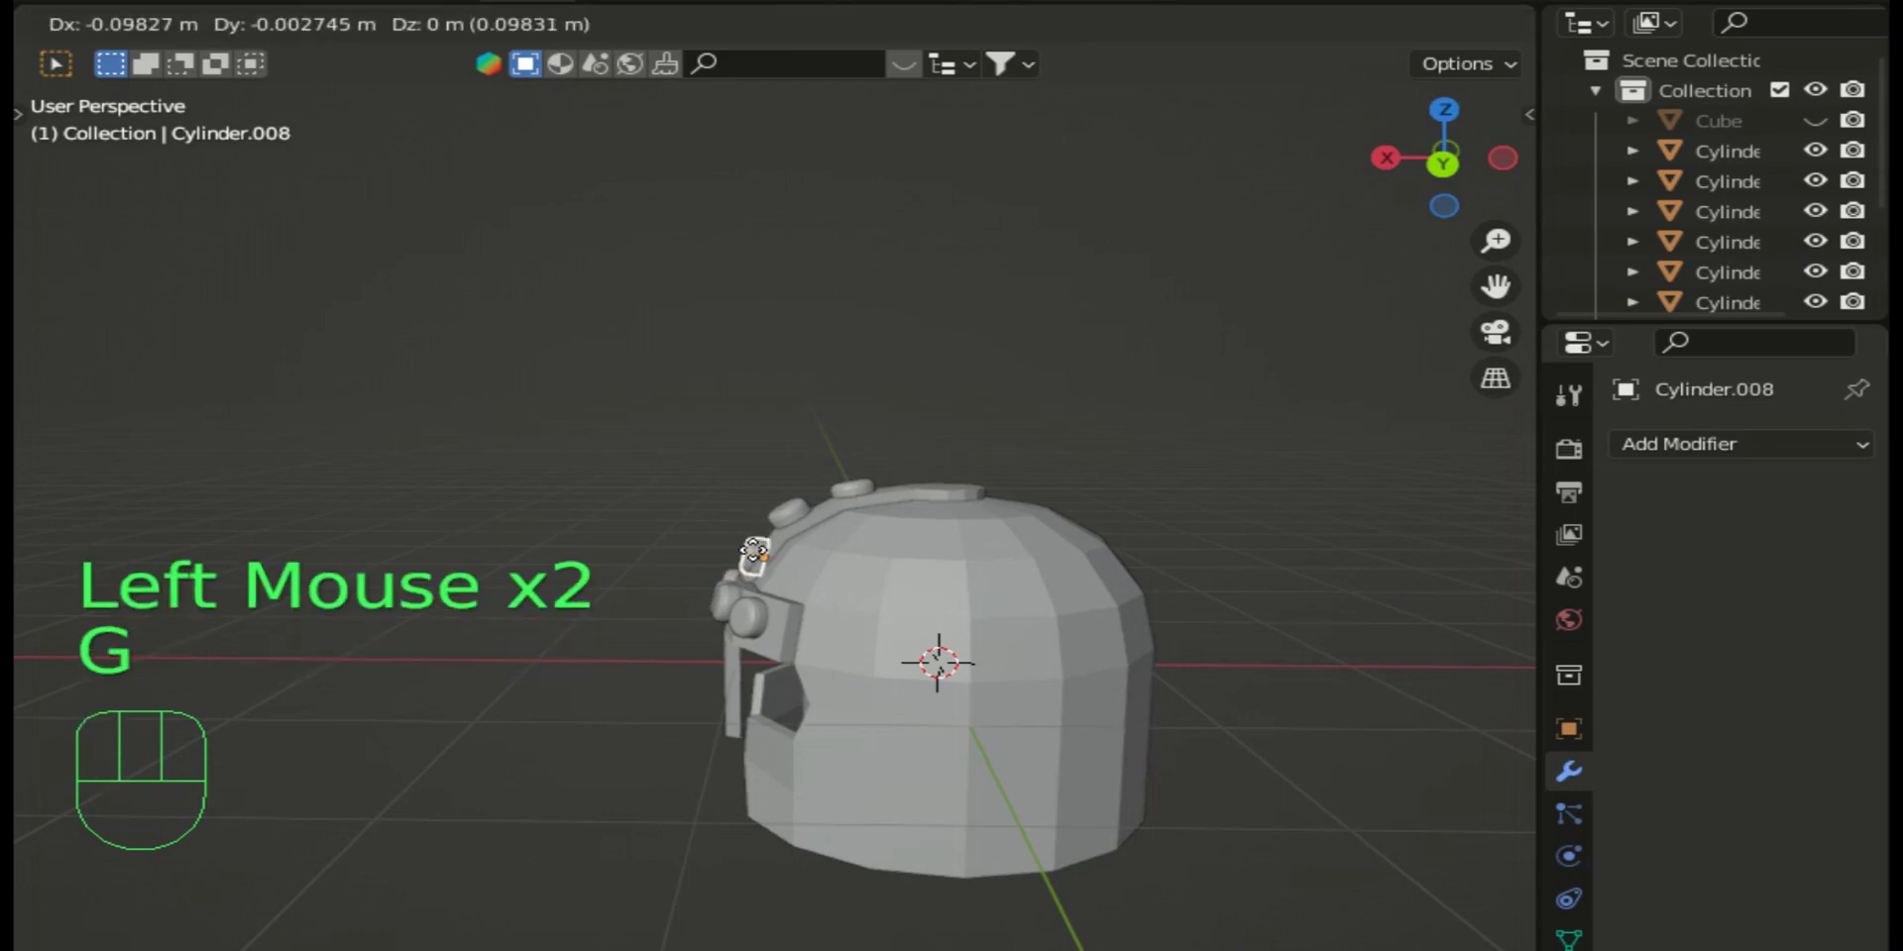
pyautogui.click(761, 554)
# Step: Adjust the stud's placement again from above, then check it from behind and the side
pyautogui.moveTo(1442, 174); pyautogui.dragTo(543, 699)
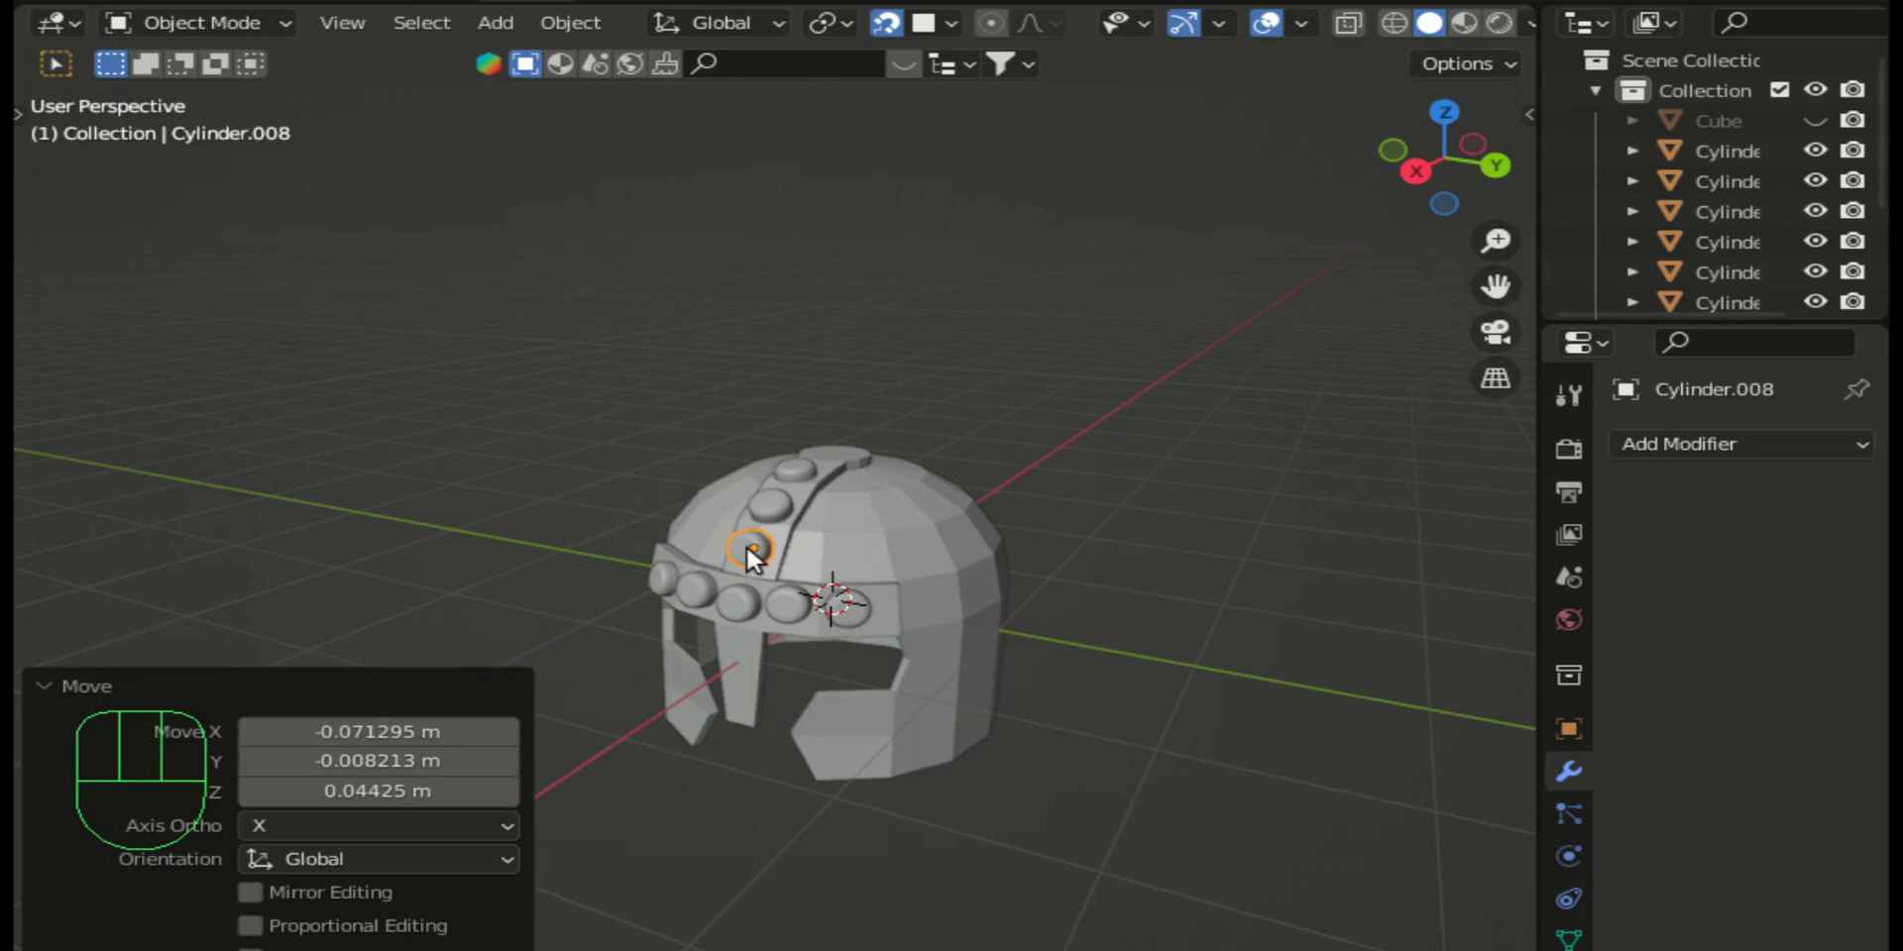
pyautogui.press('g')
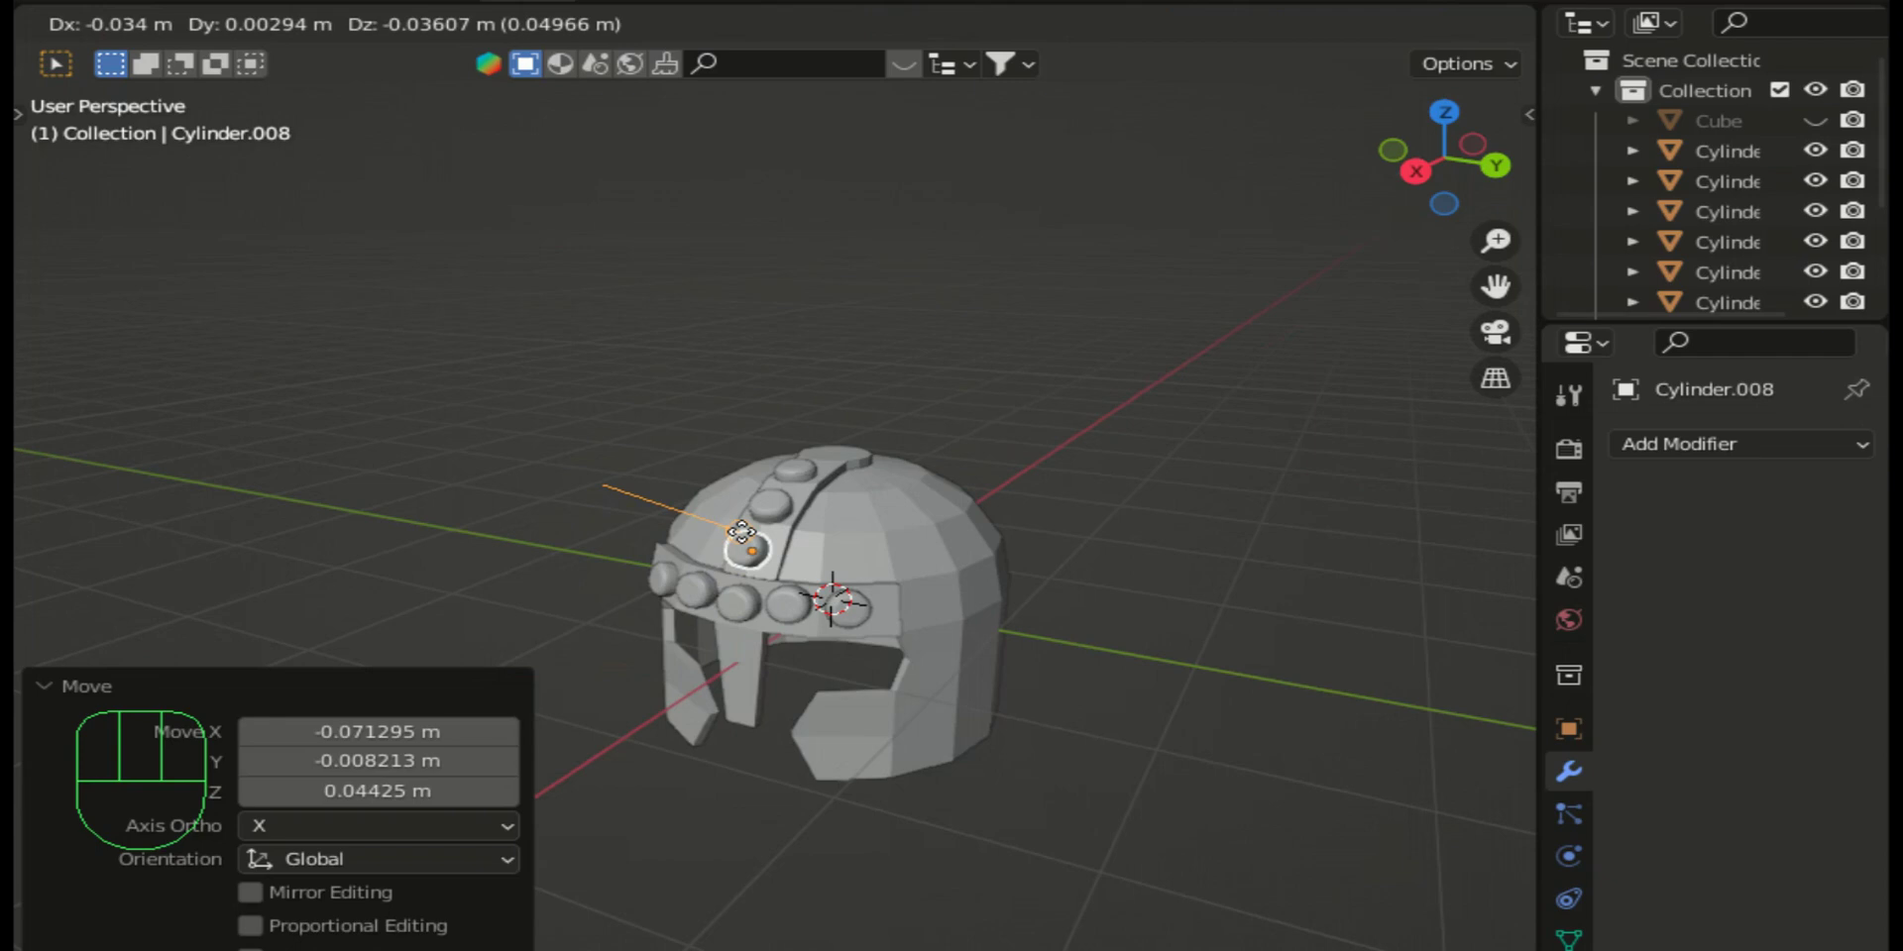
pyautogui.click(748, 538)
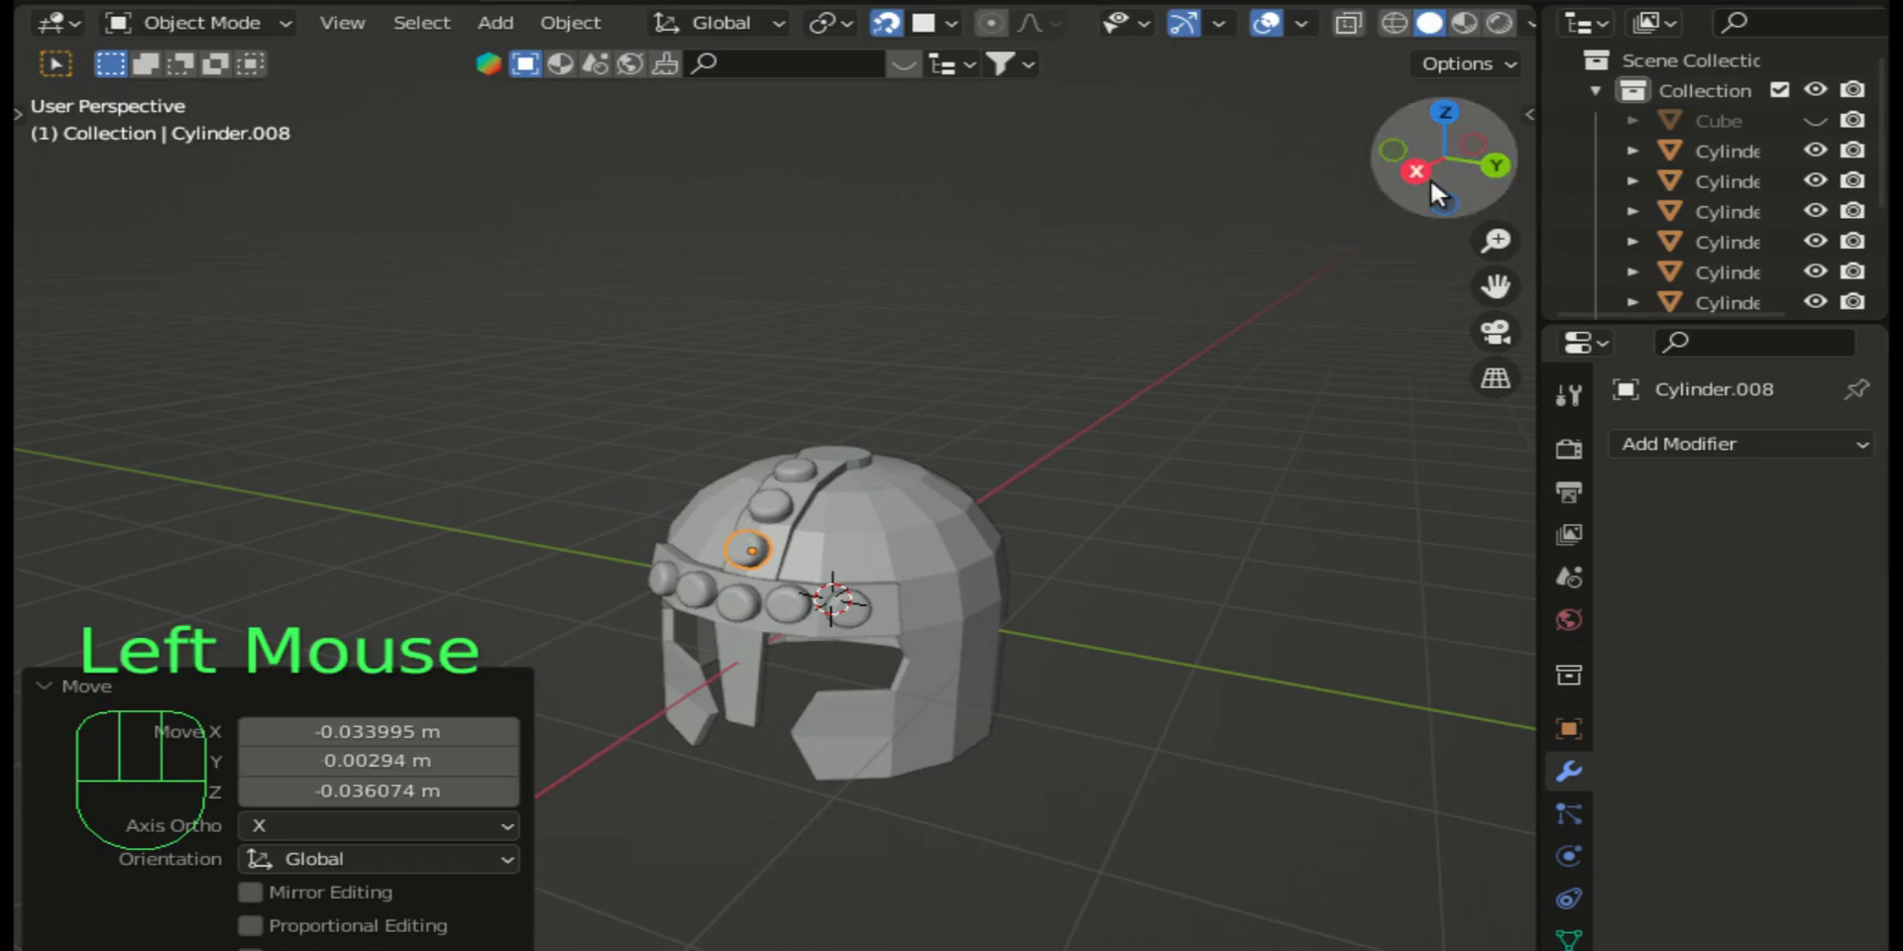
pyautogui.click(1506, 168)
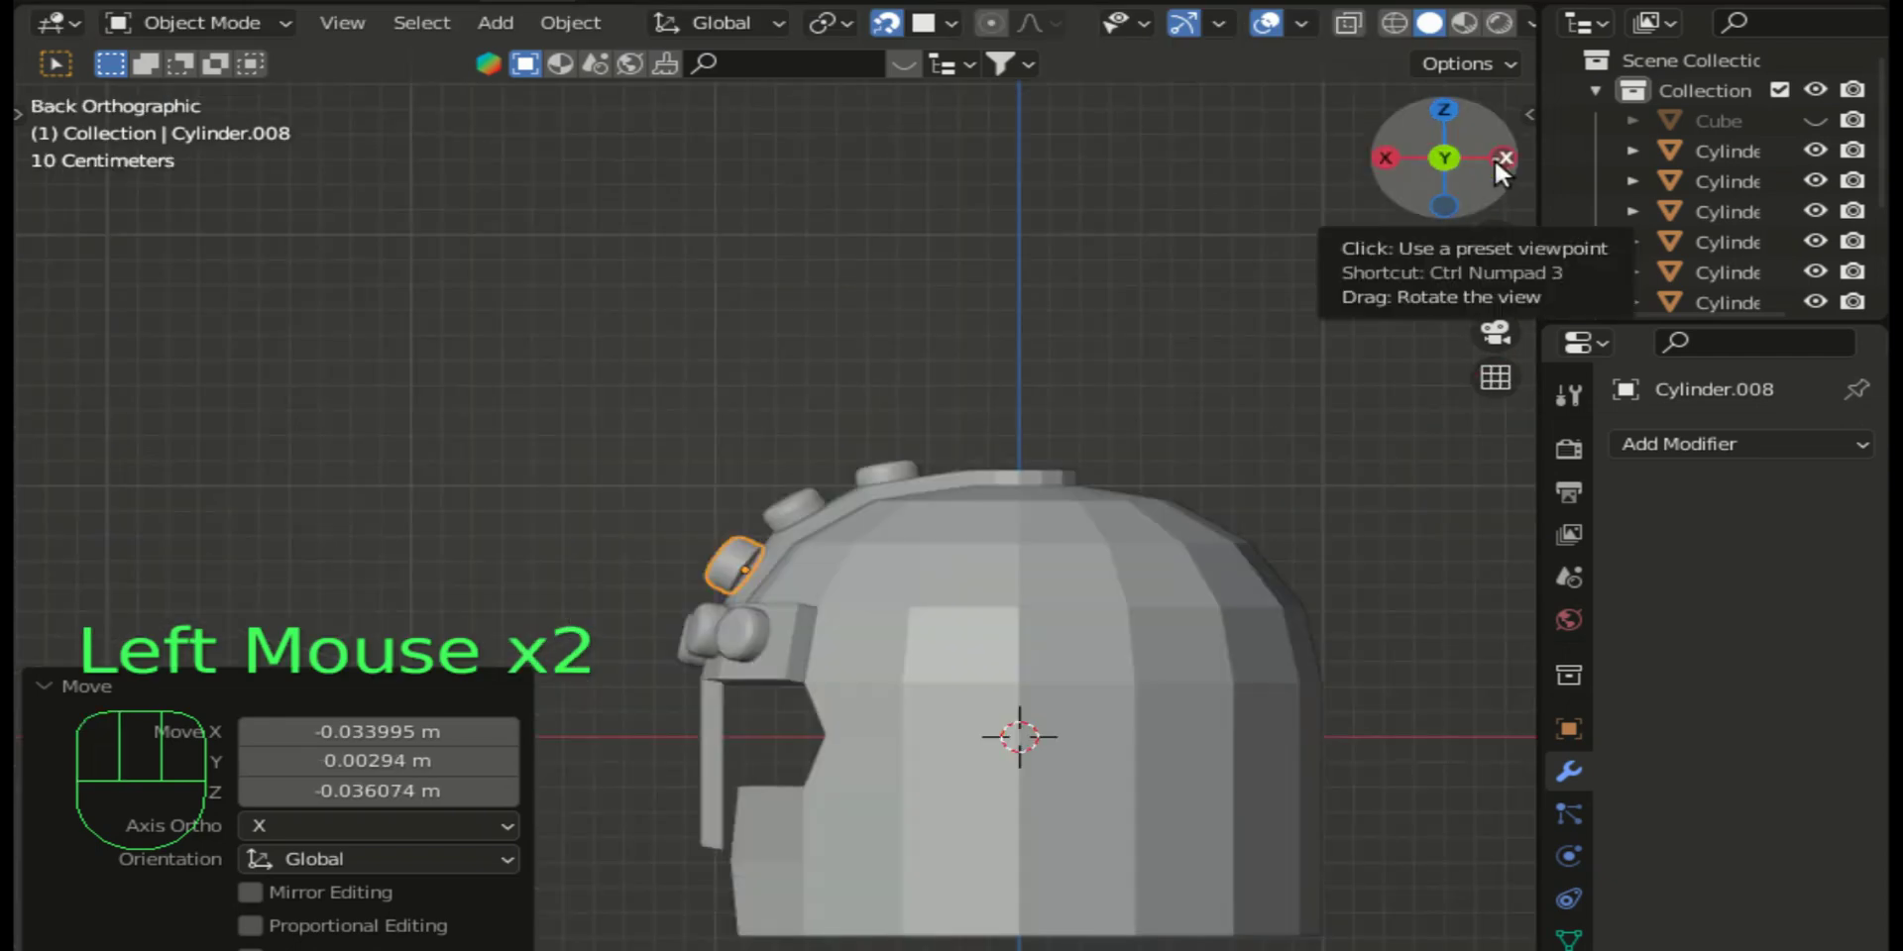
pyautogui.click(1401, 157)
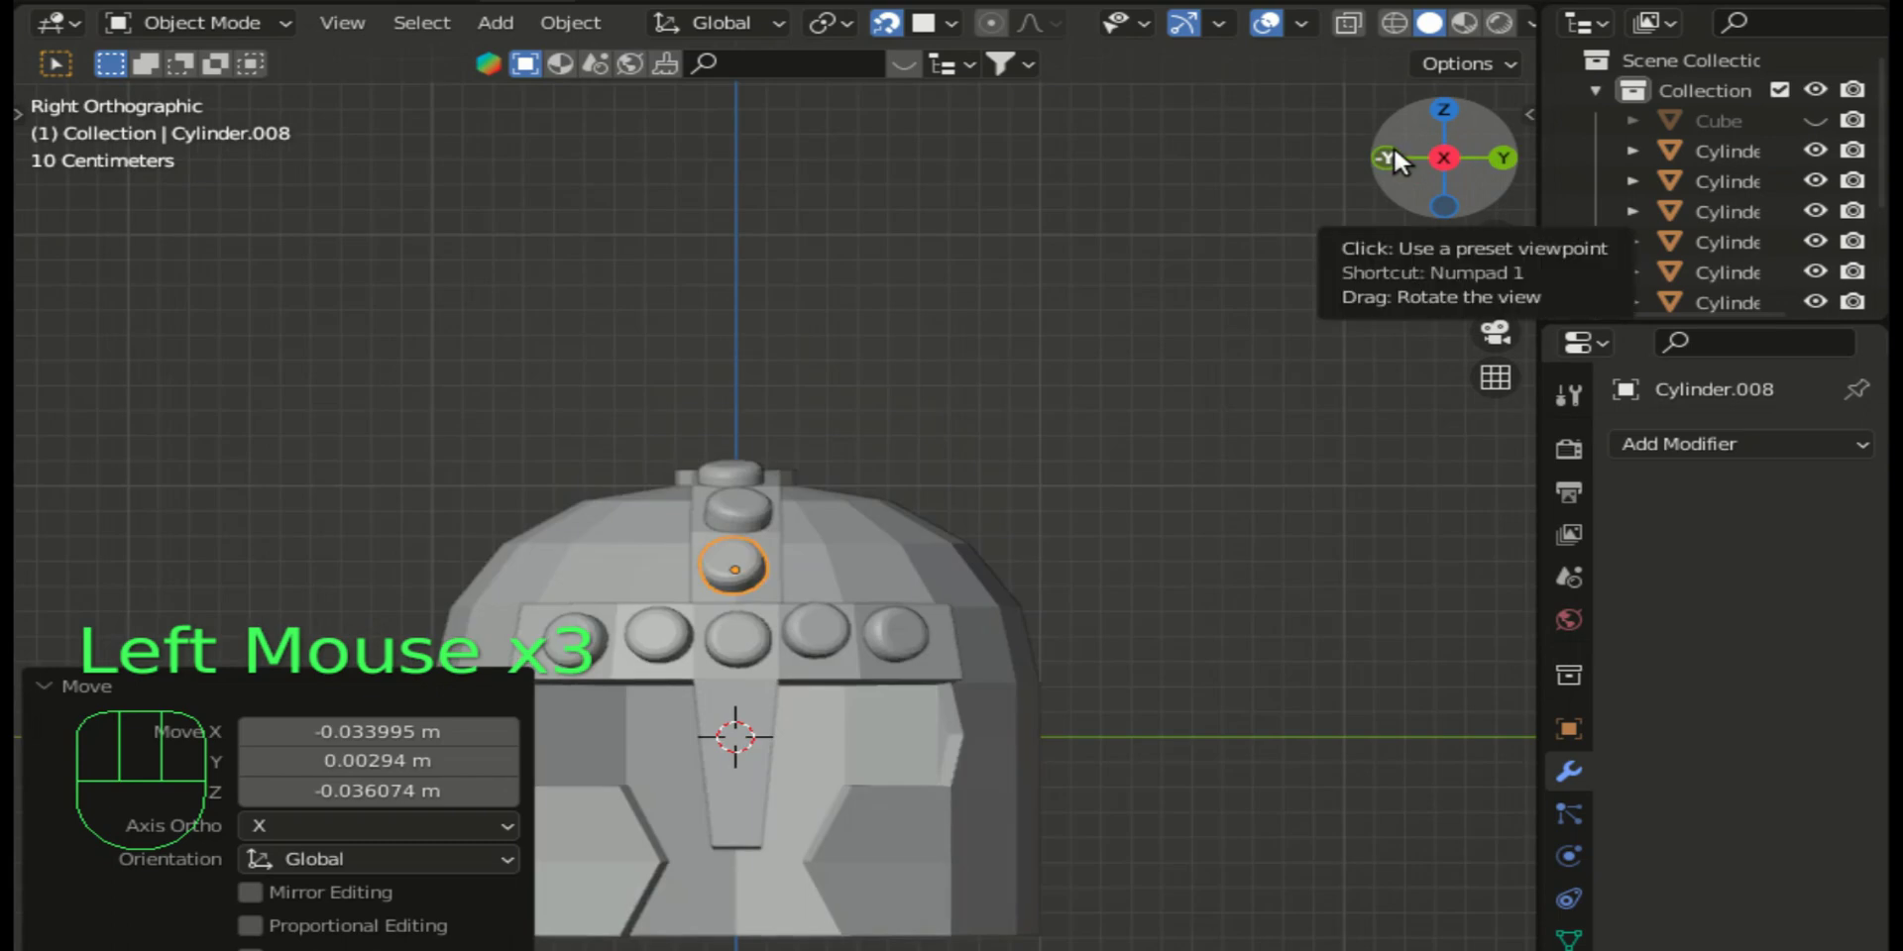
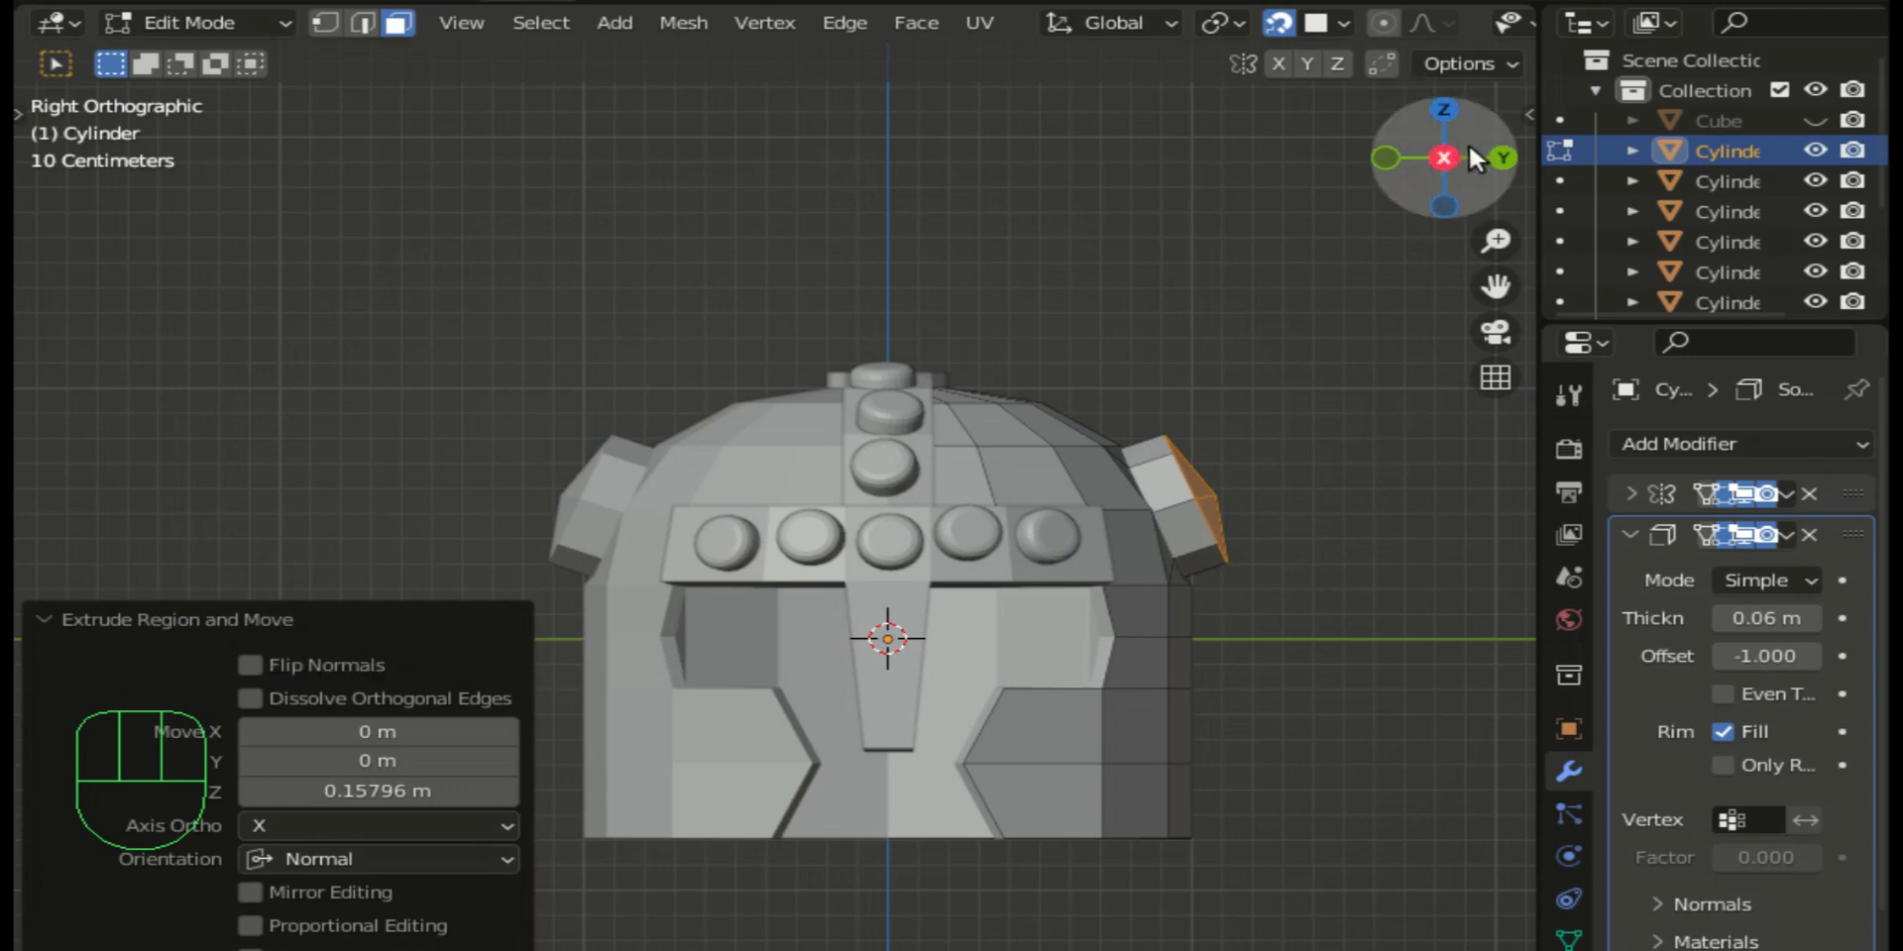
# Step: Inset the octagonal horn base face to leave a rim around it
pyautogui.click(1512, 170)
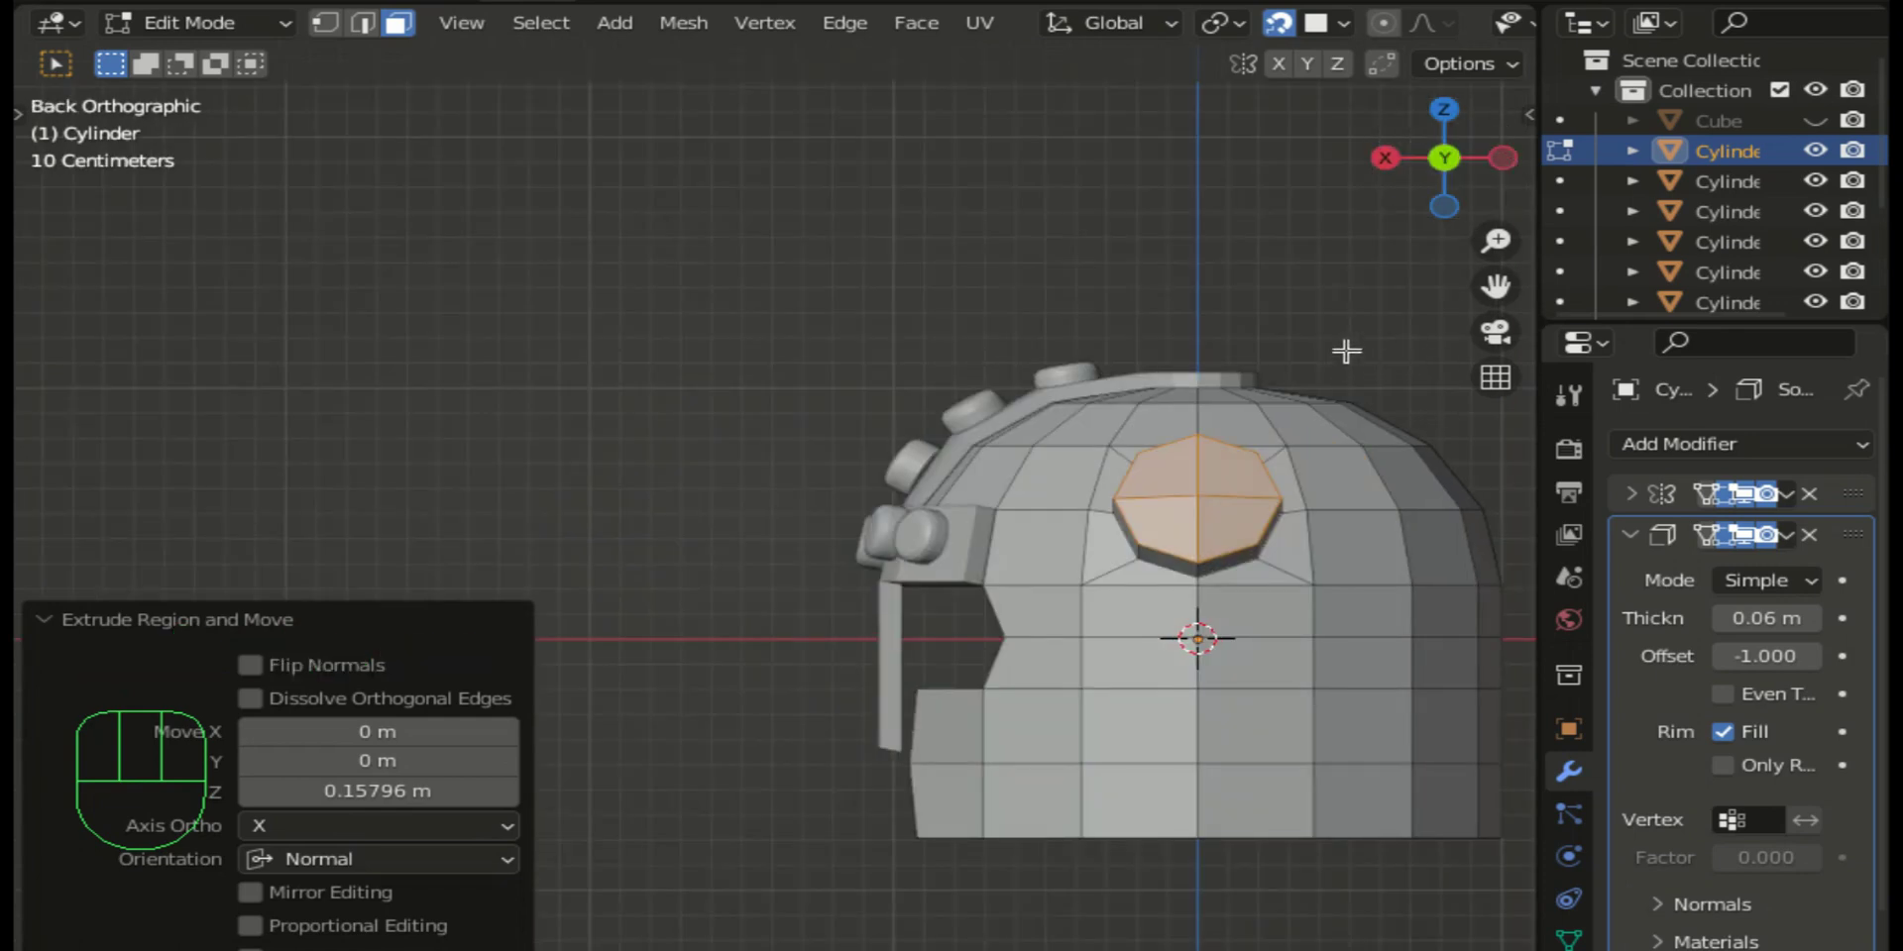
pyautogui.press('i')
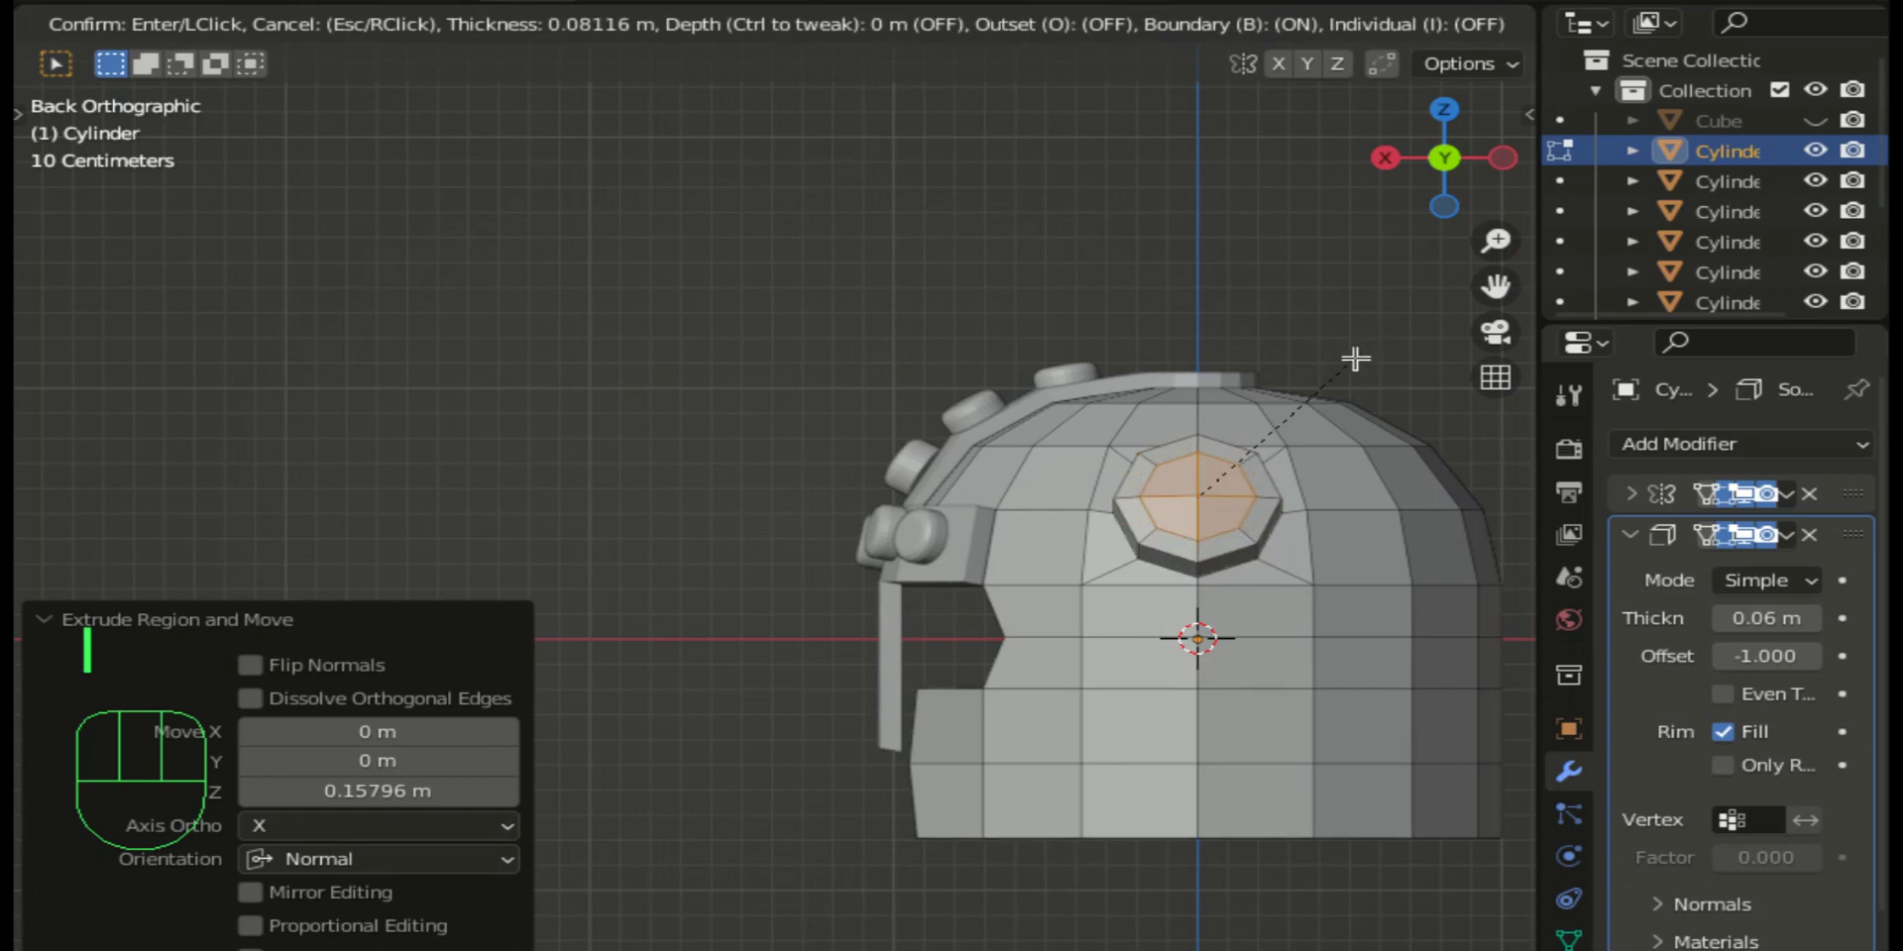
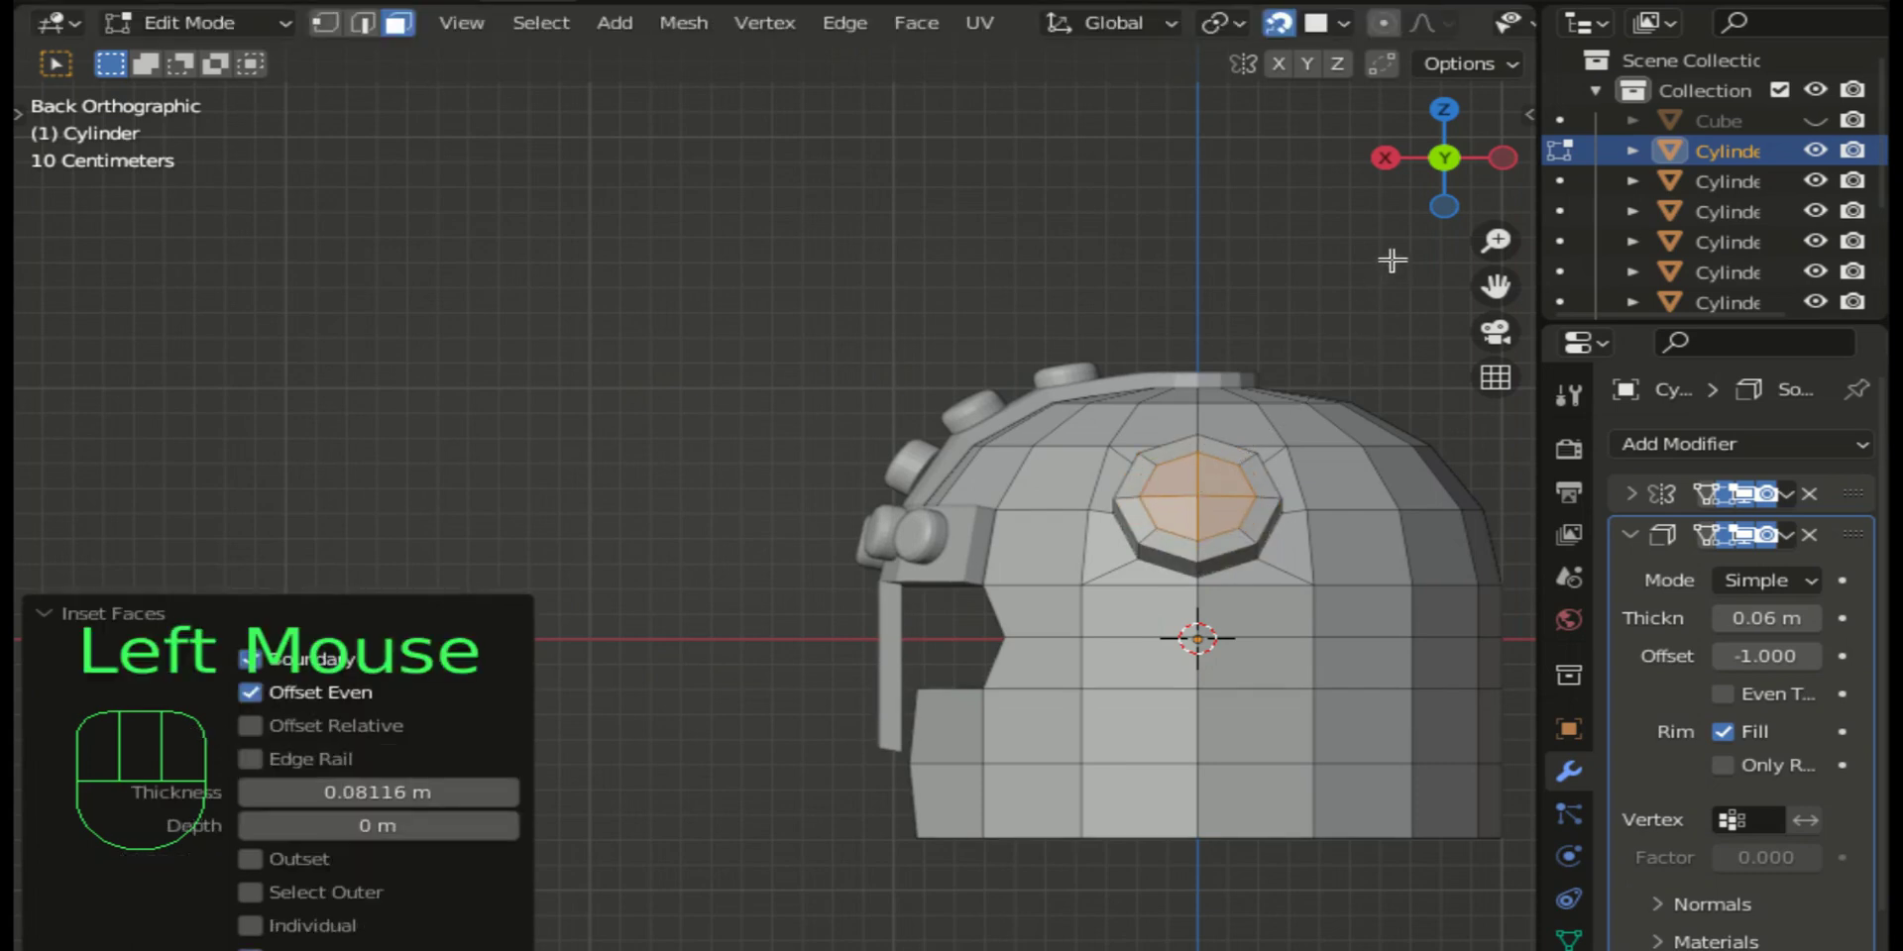
pyautogui.click(1400, 167)
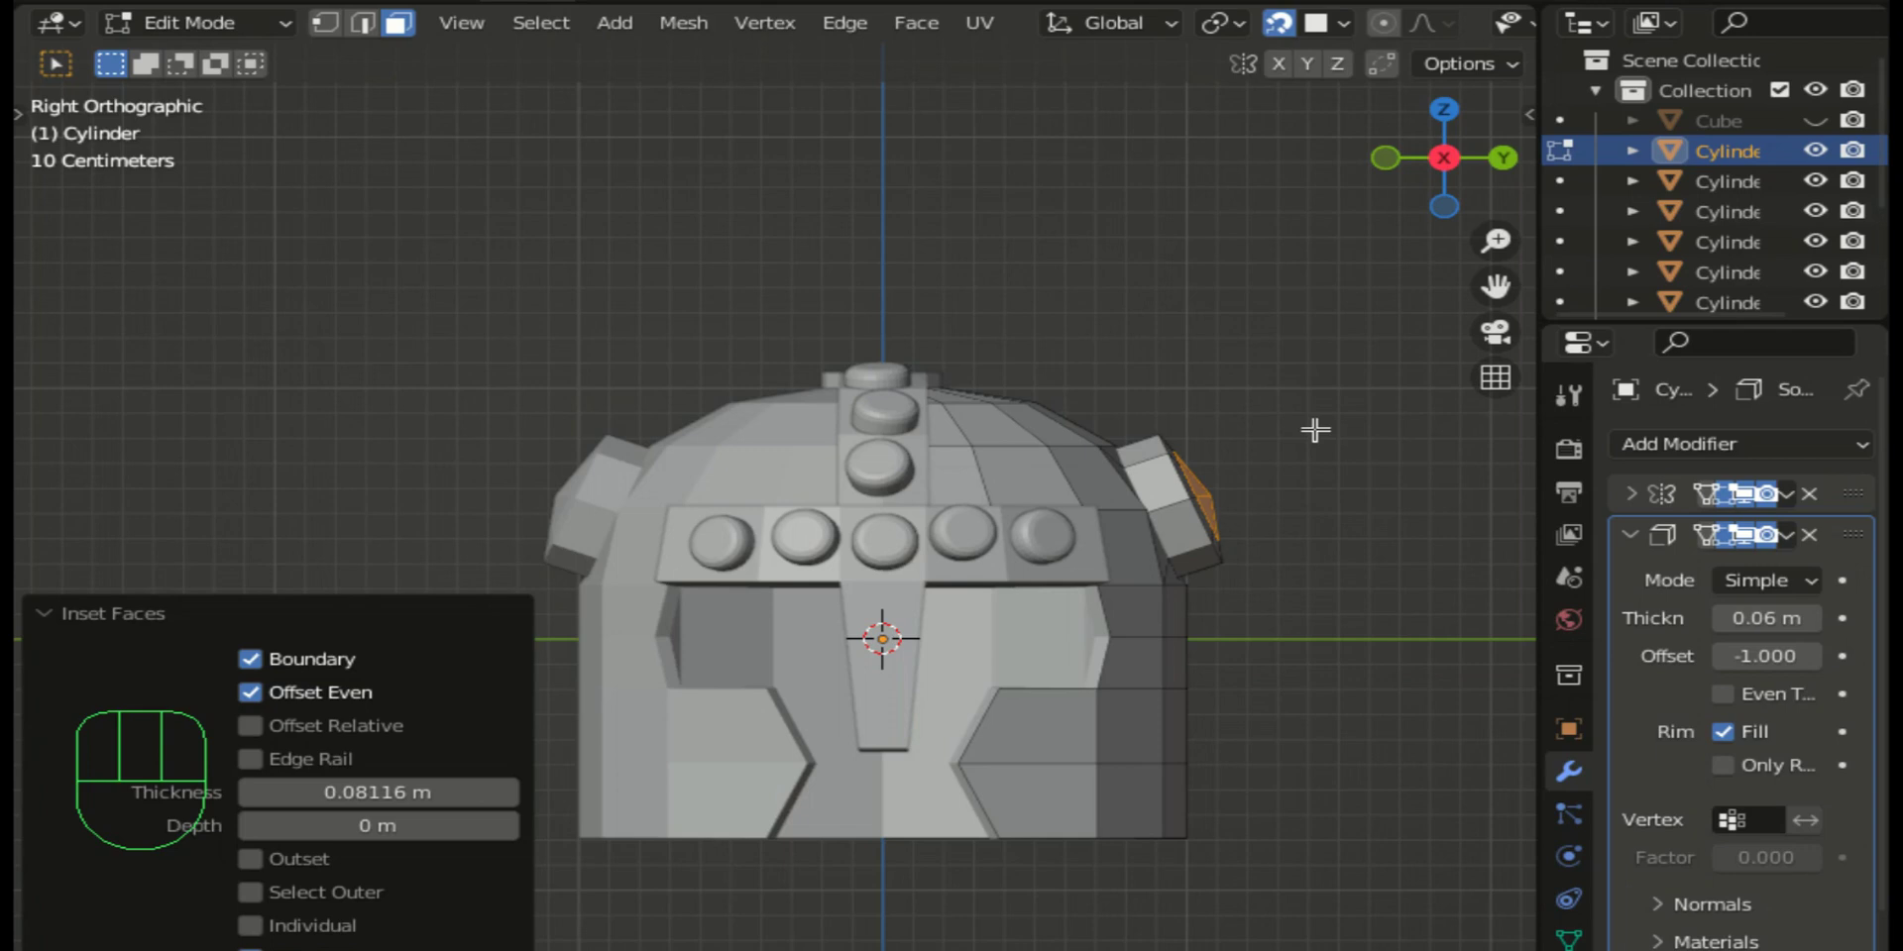
# Step: Extrude a short first horn segment, undoing an overly long attempt, and shrink its end
pyautogui.press('e')
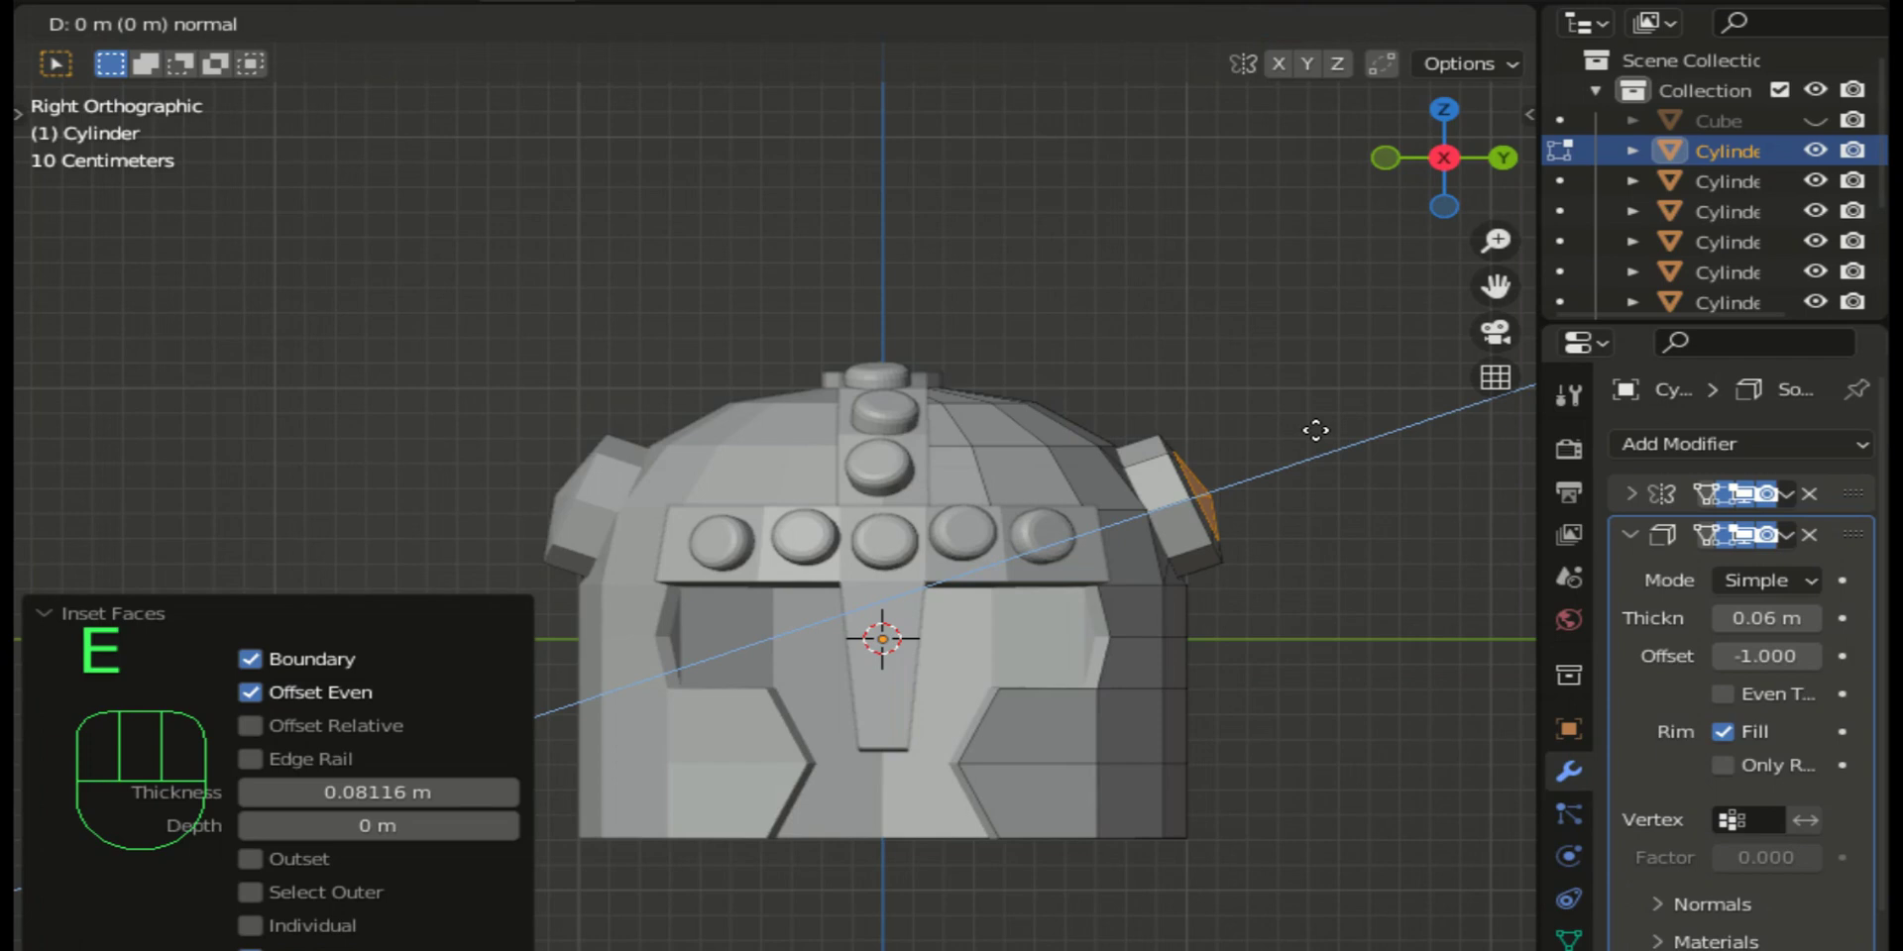
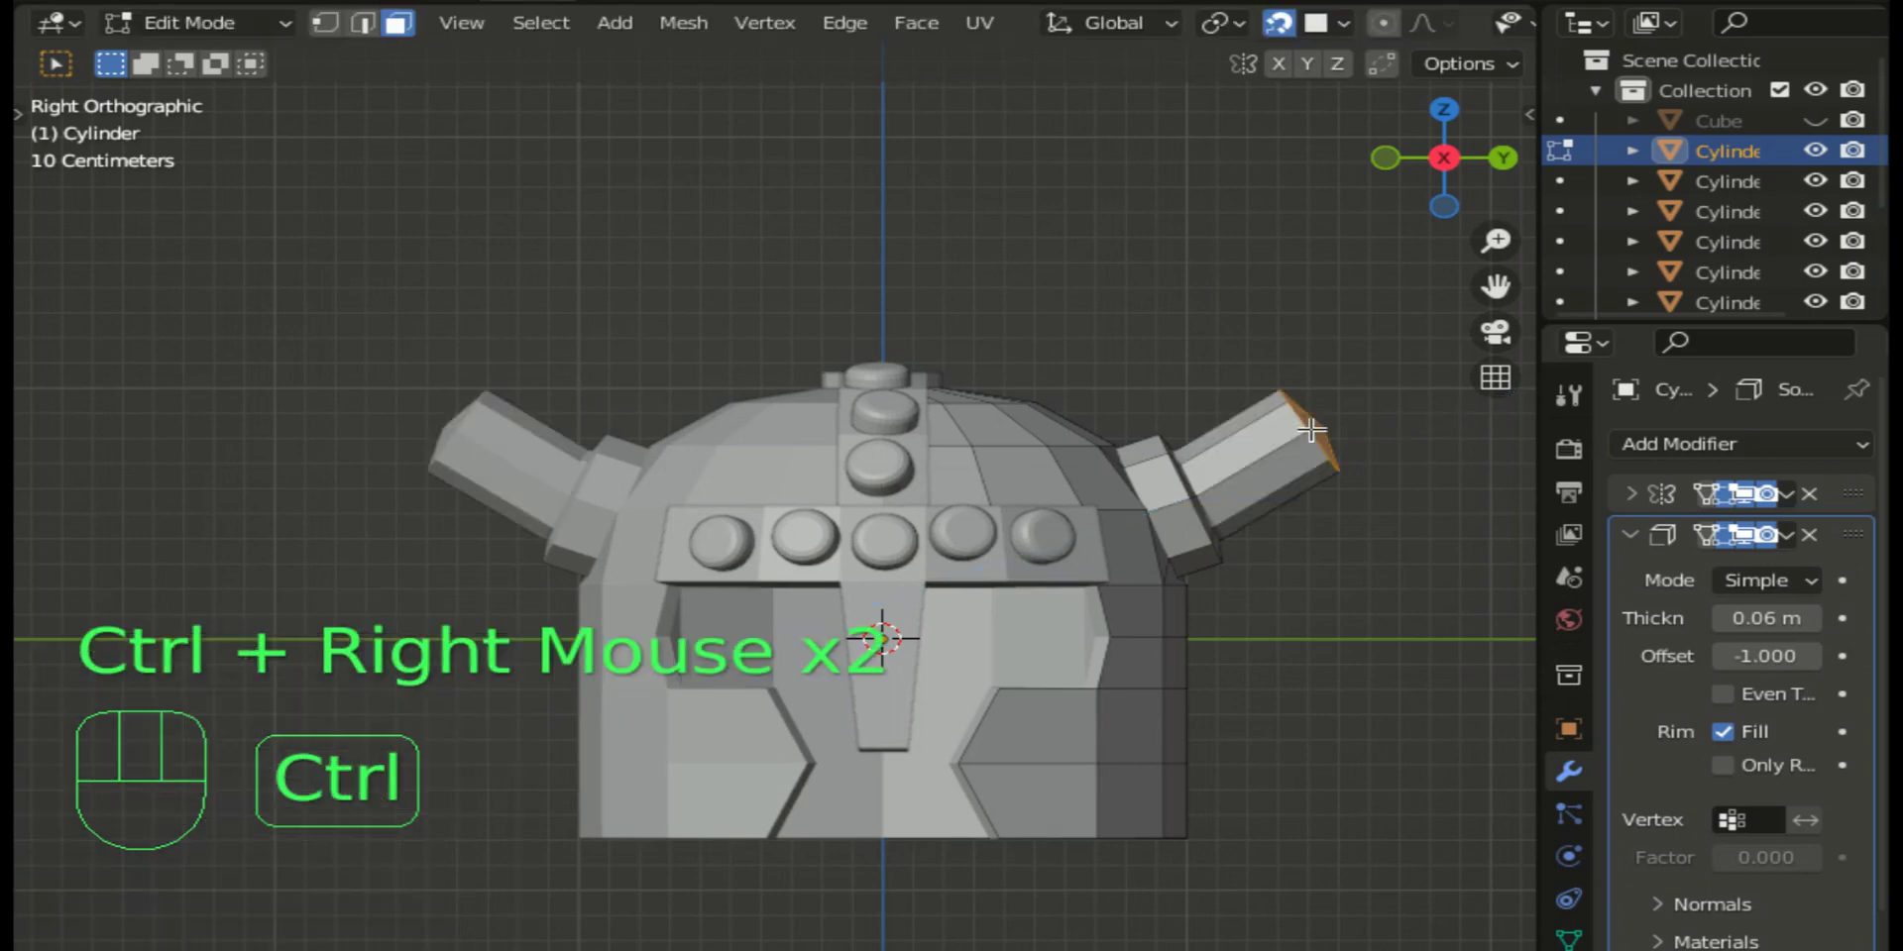
pyautogui.press('ctrl+z')
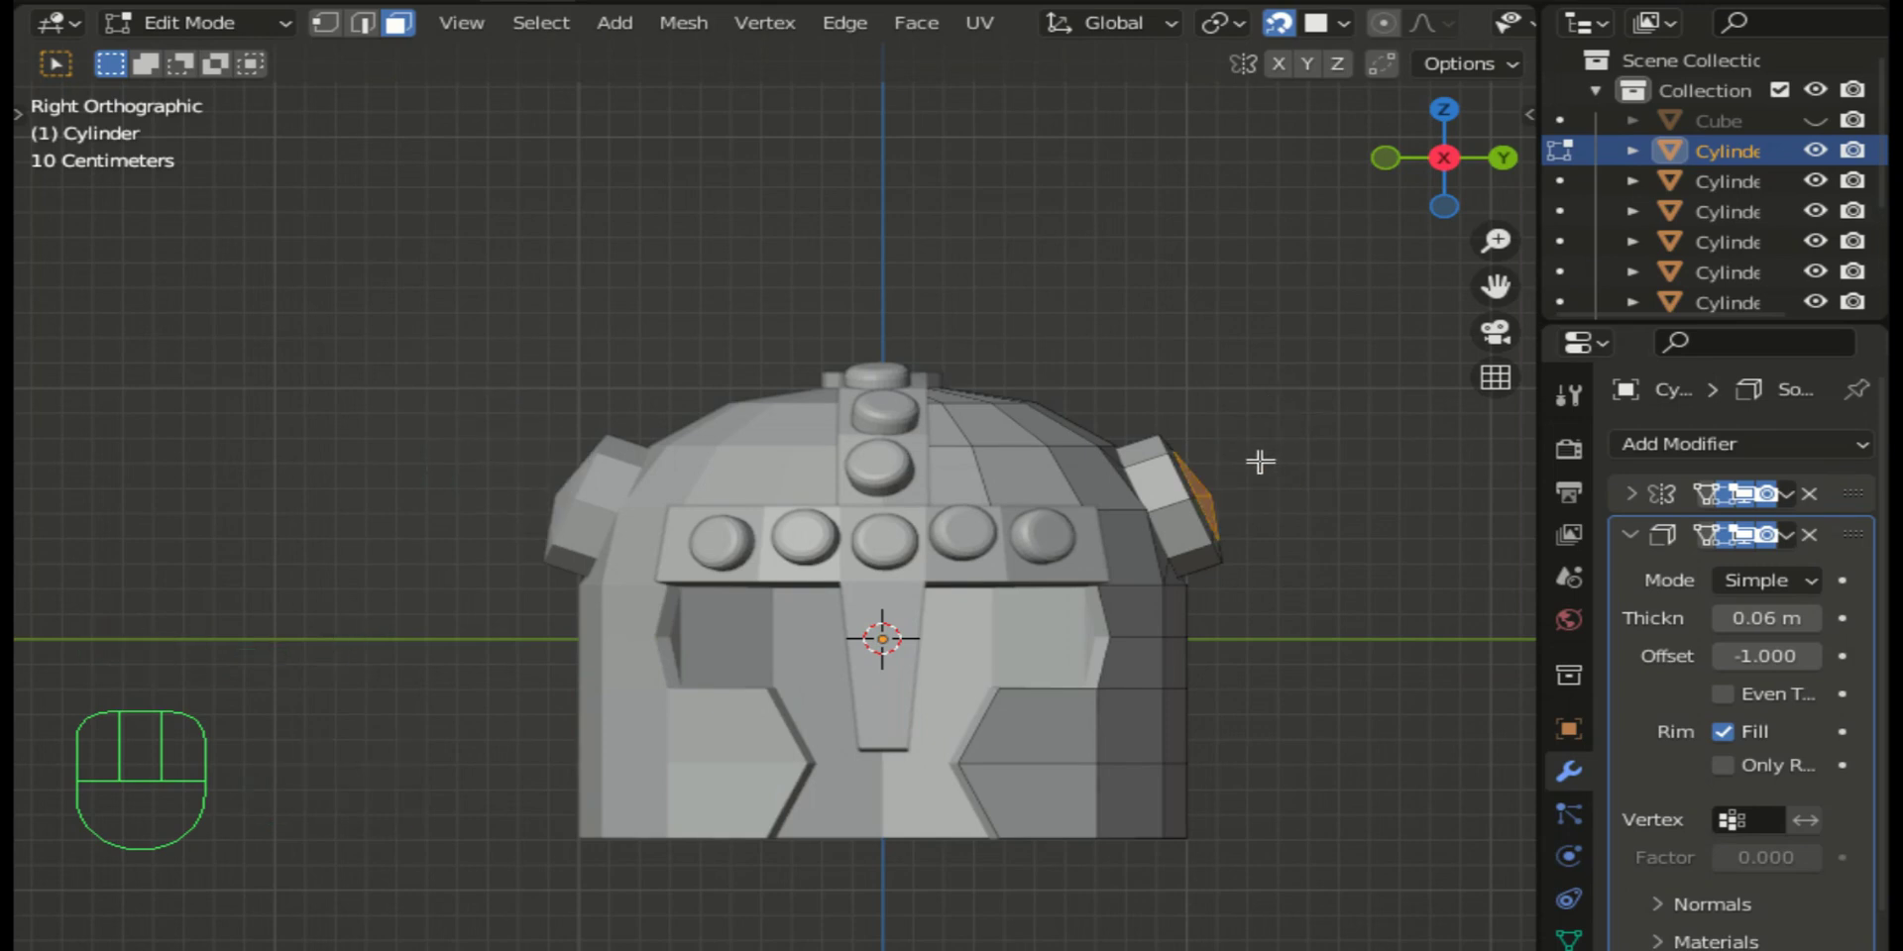
pyautogui.press('e')
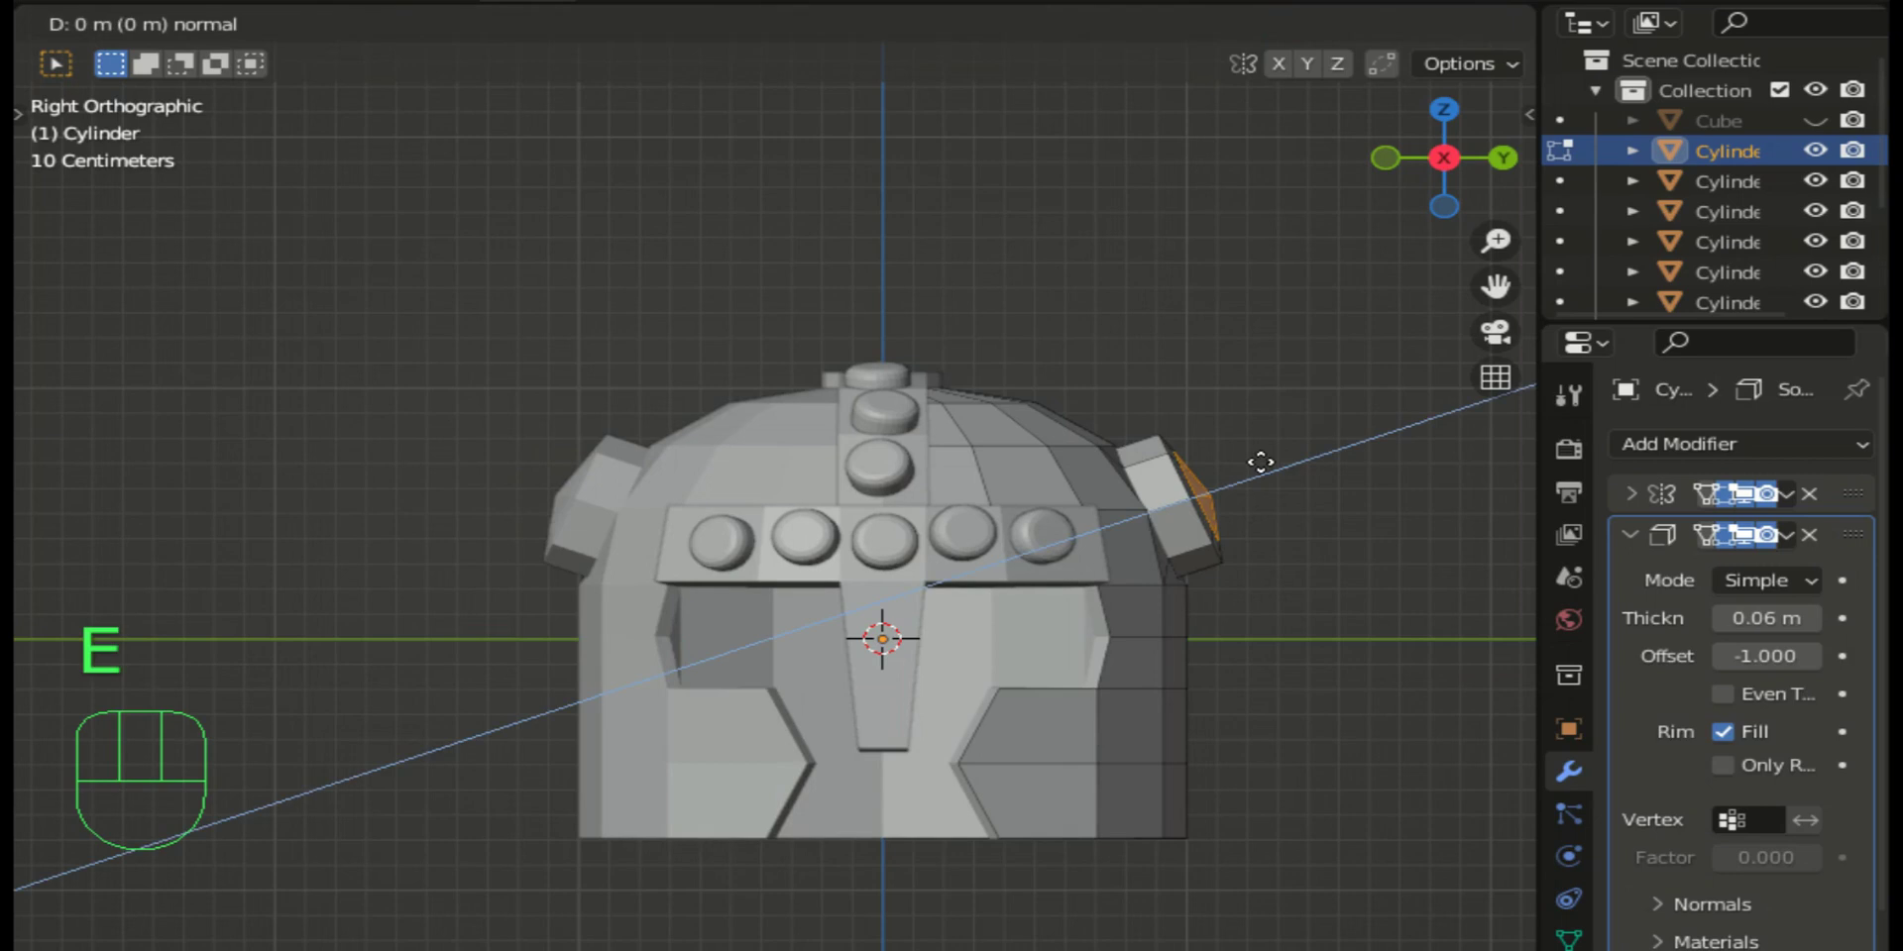
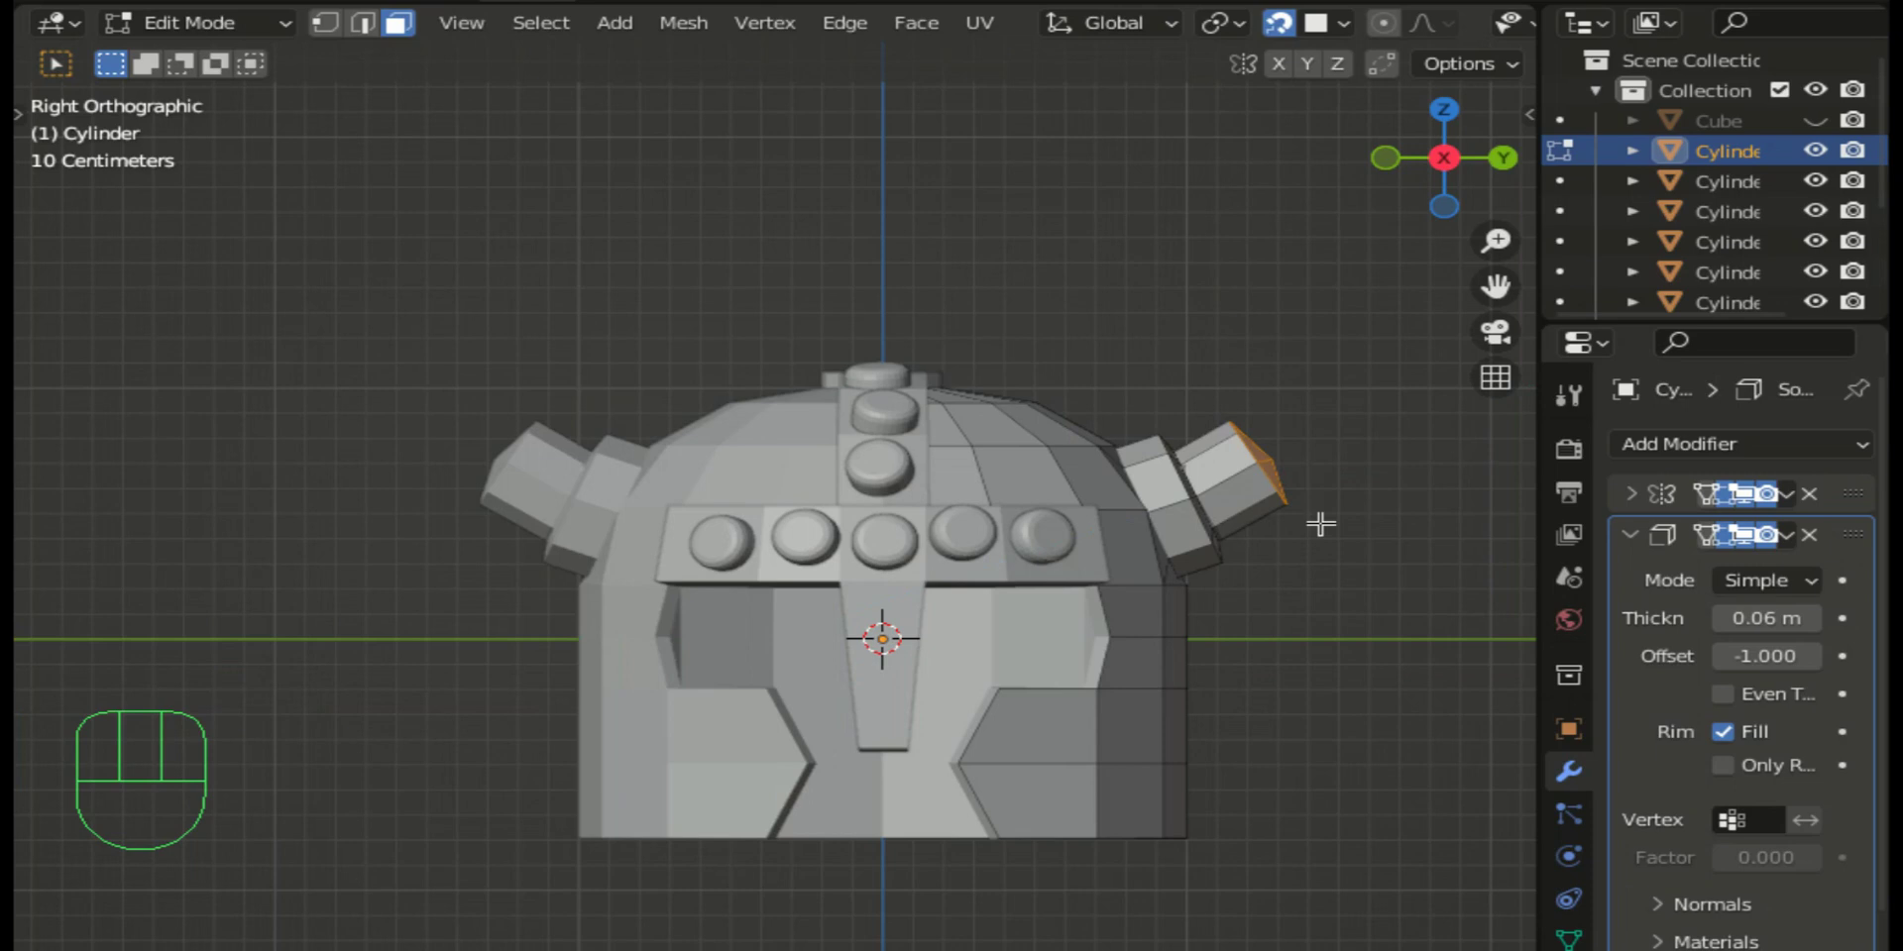
pyautogui.press('s')
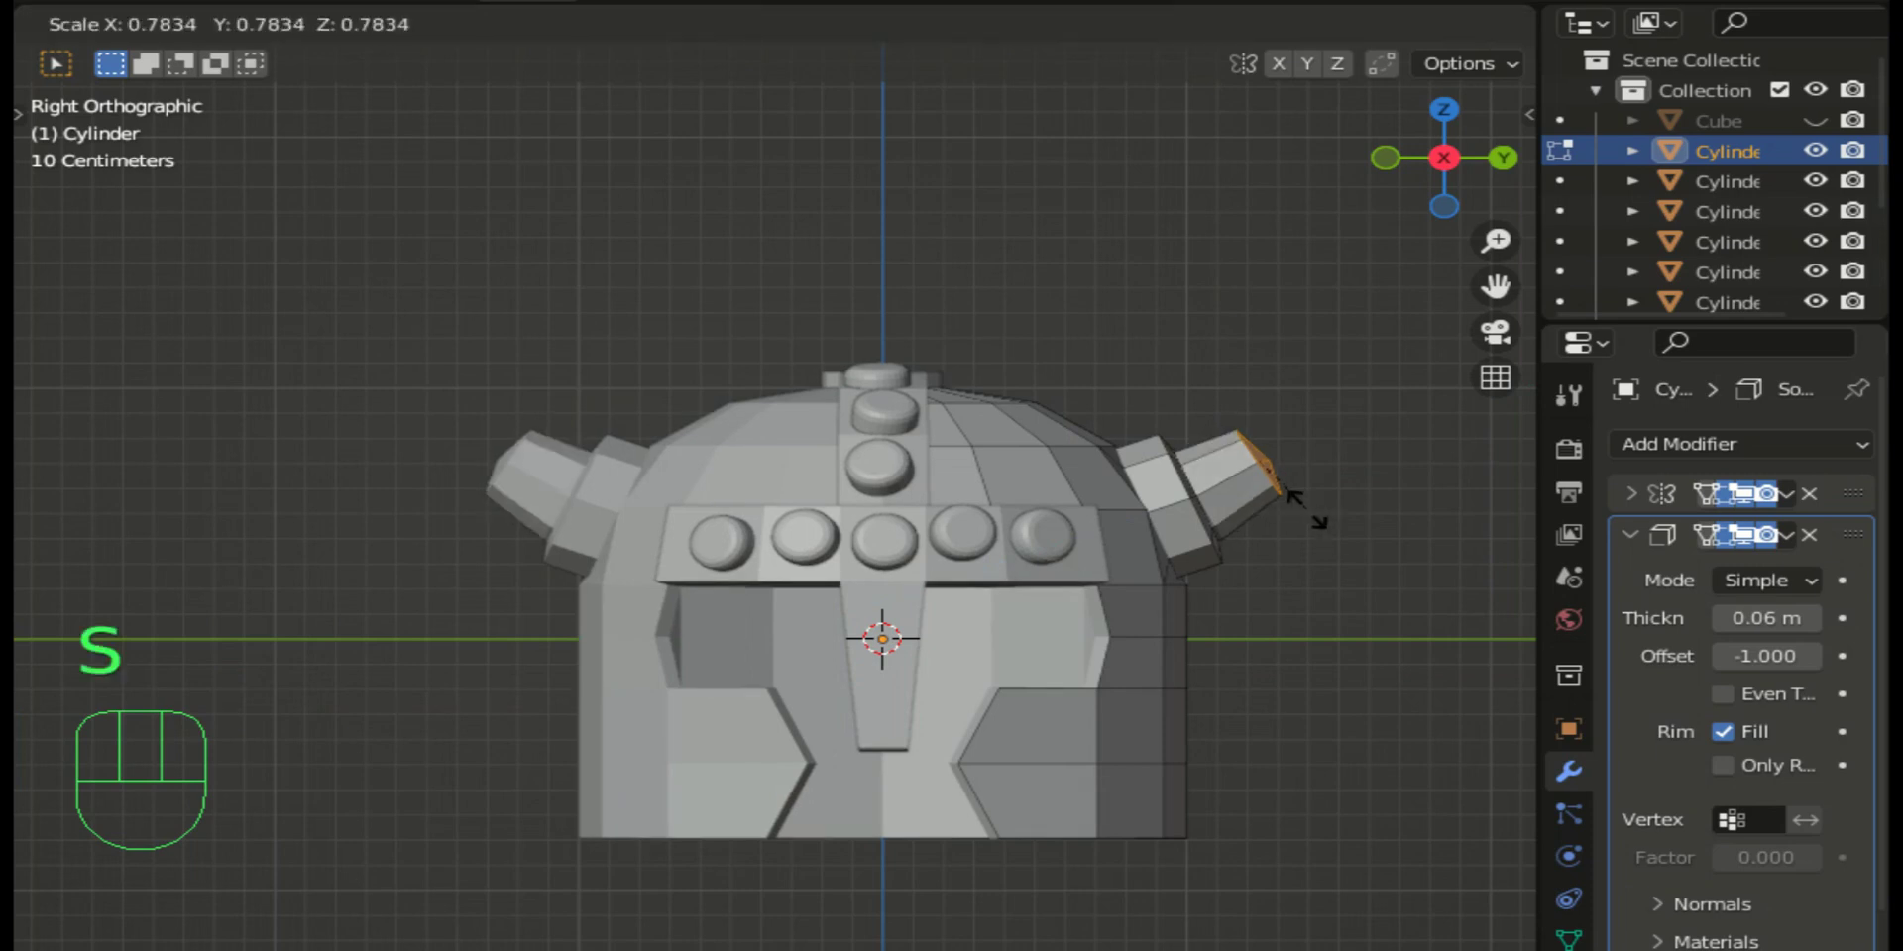
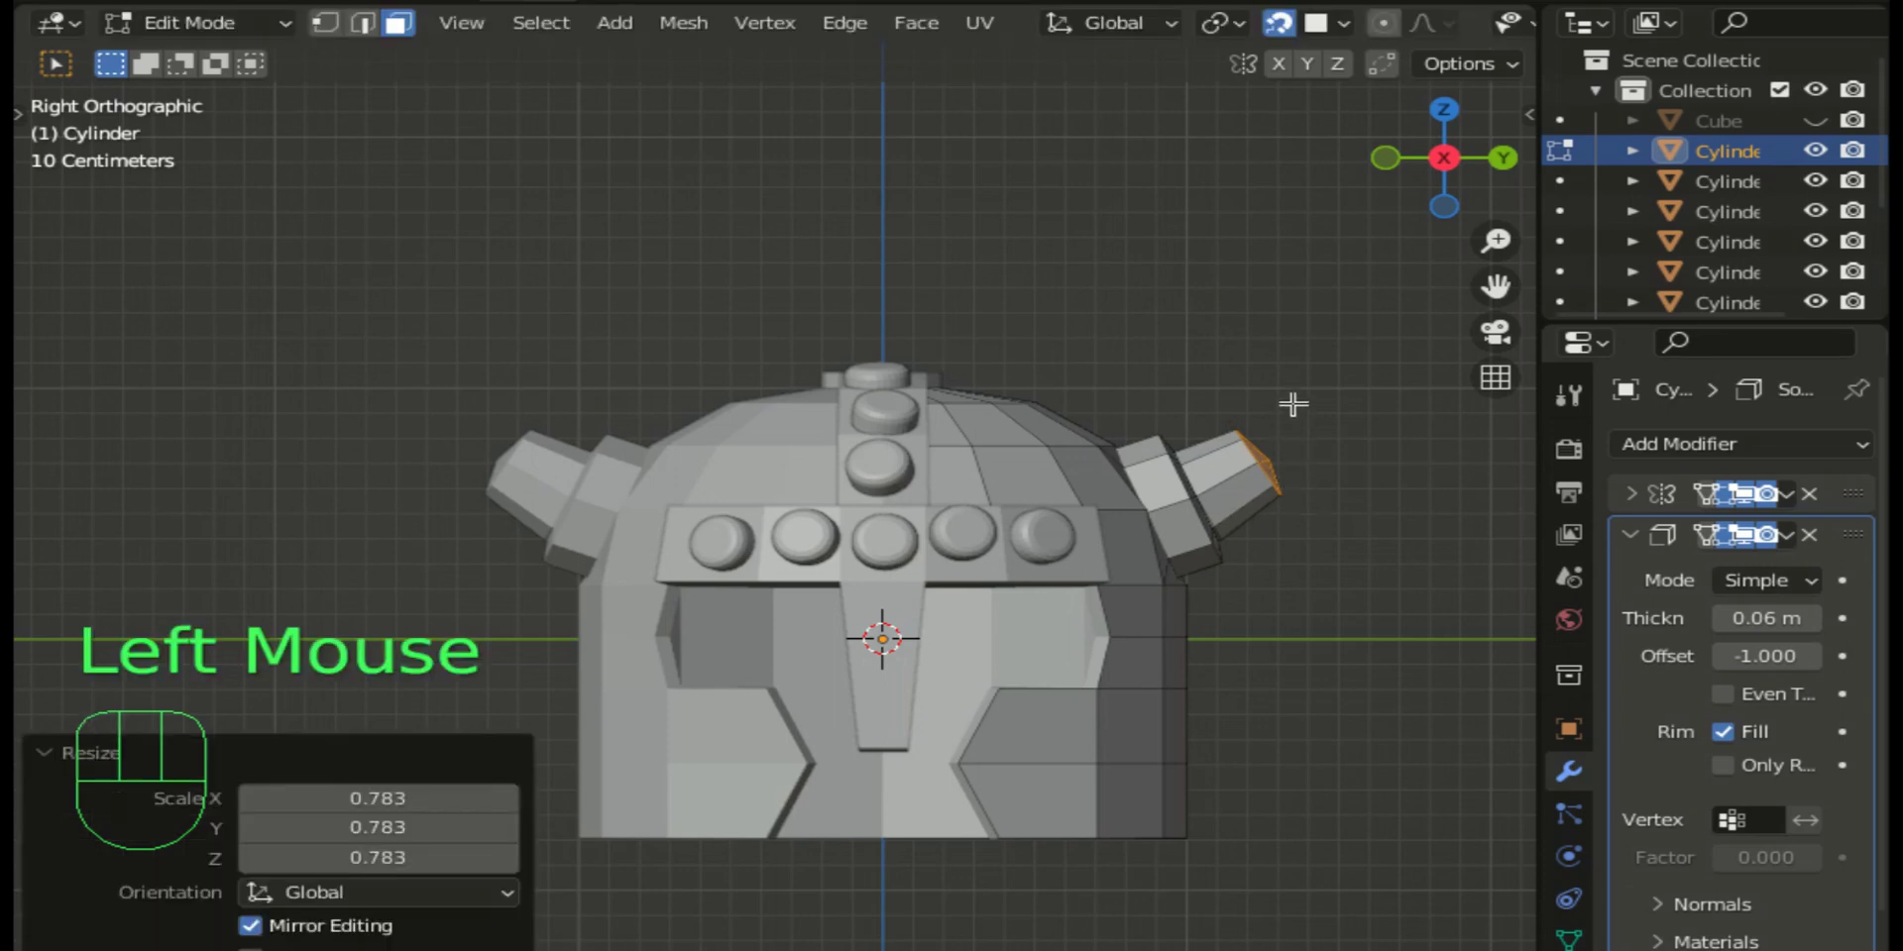
# Step: Extrude further horn segments, narrowing each end to taper toward the tip
pyautogui.press('e')
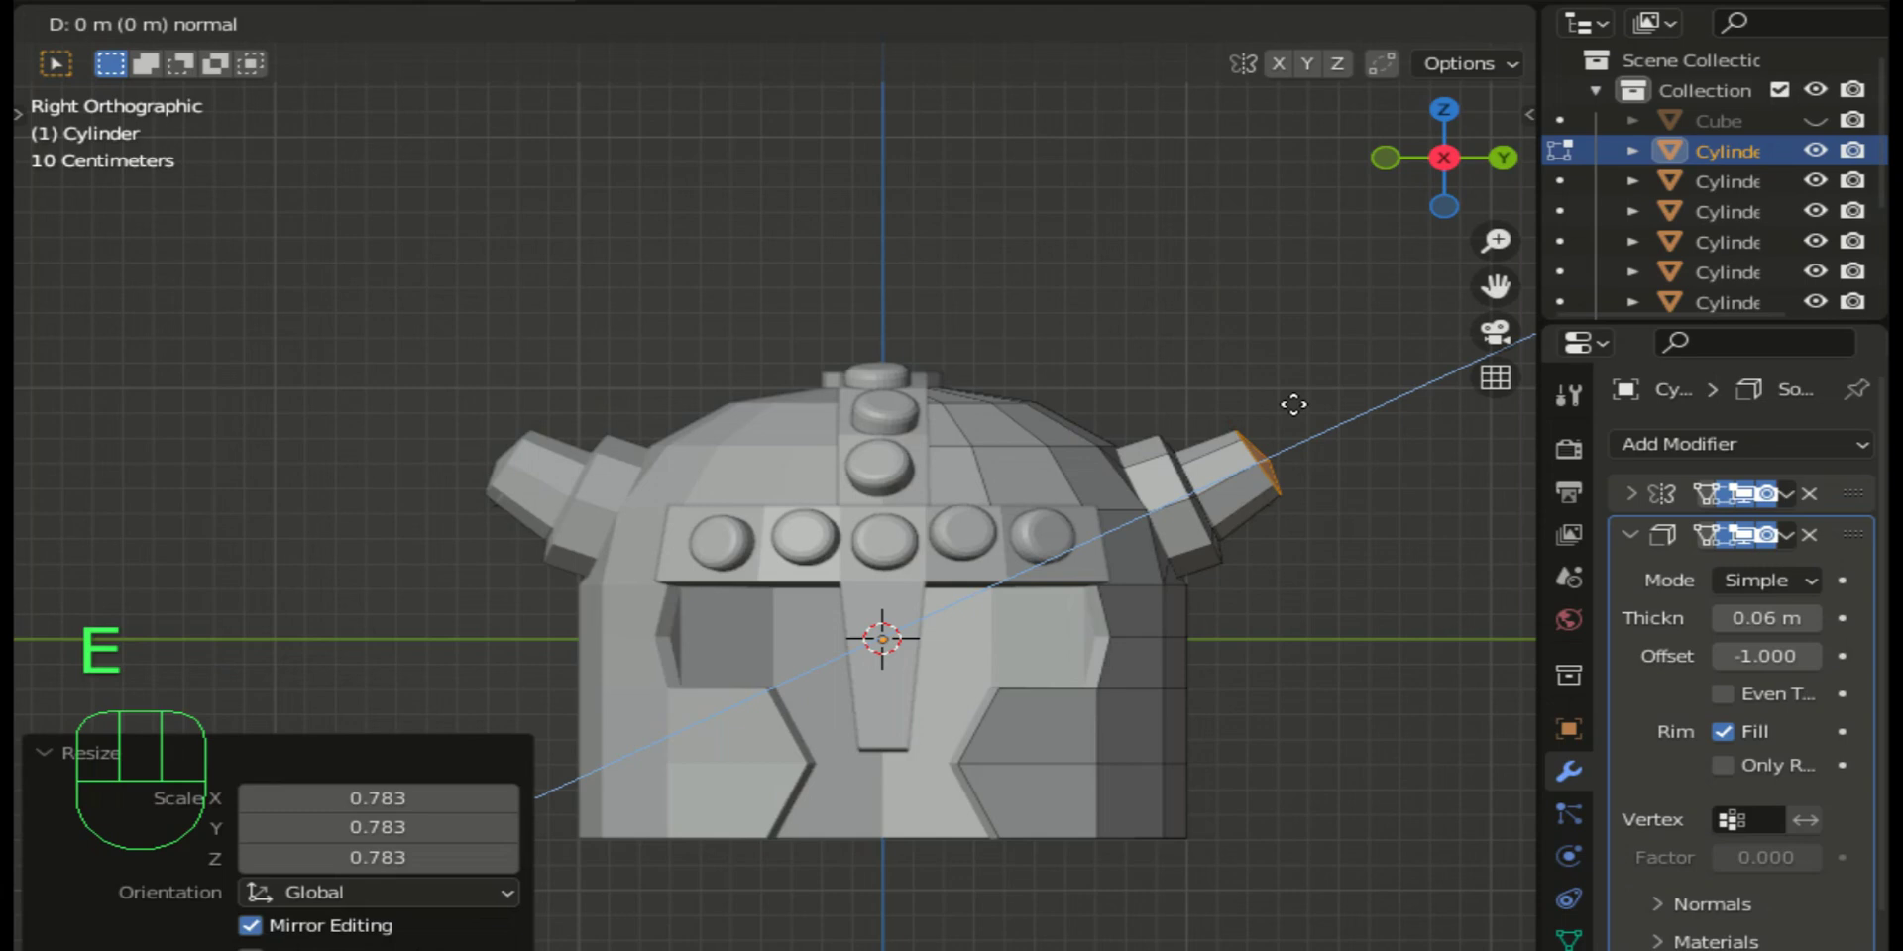
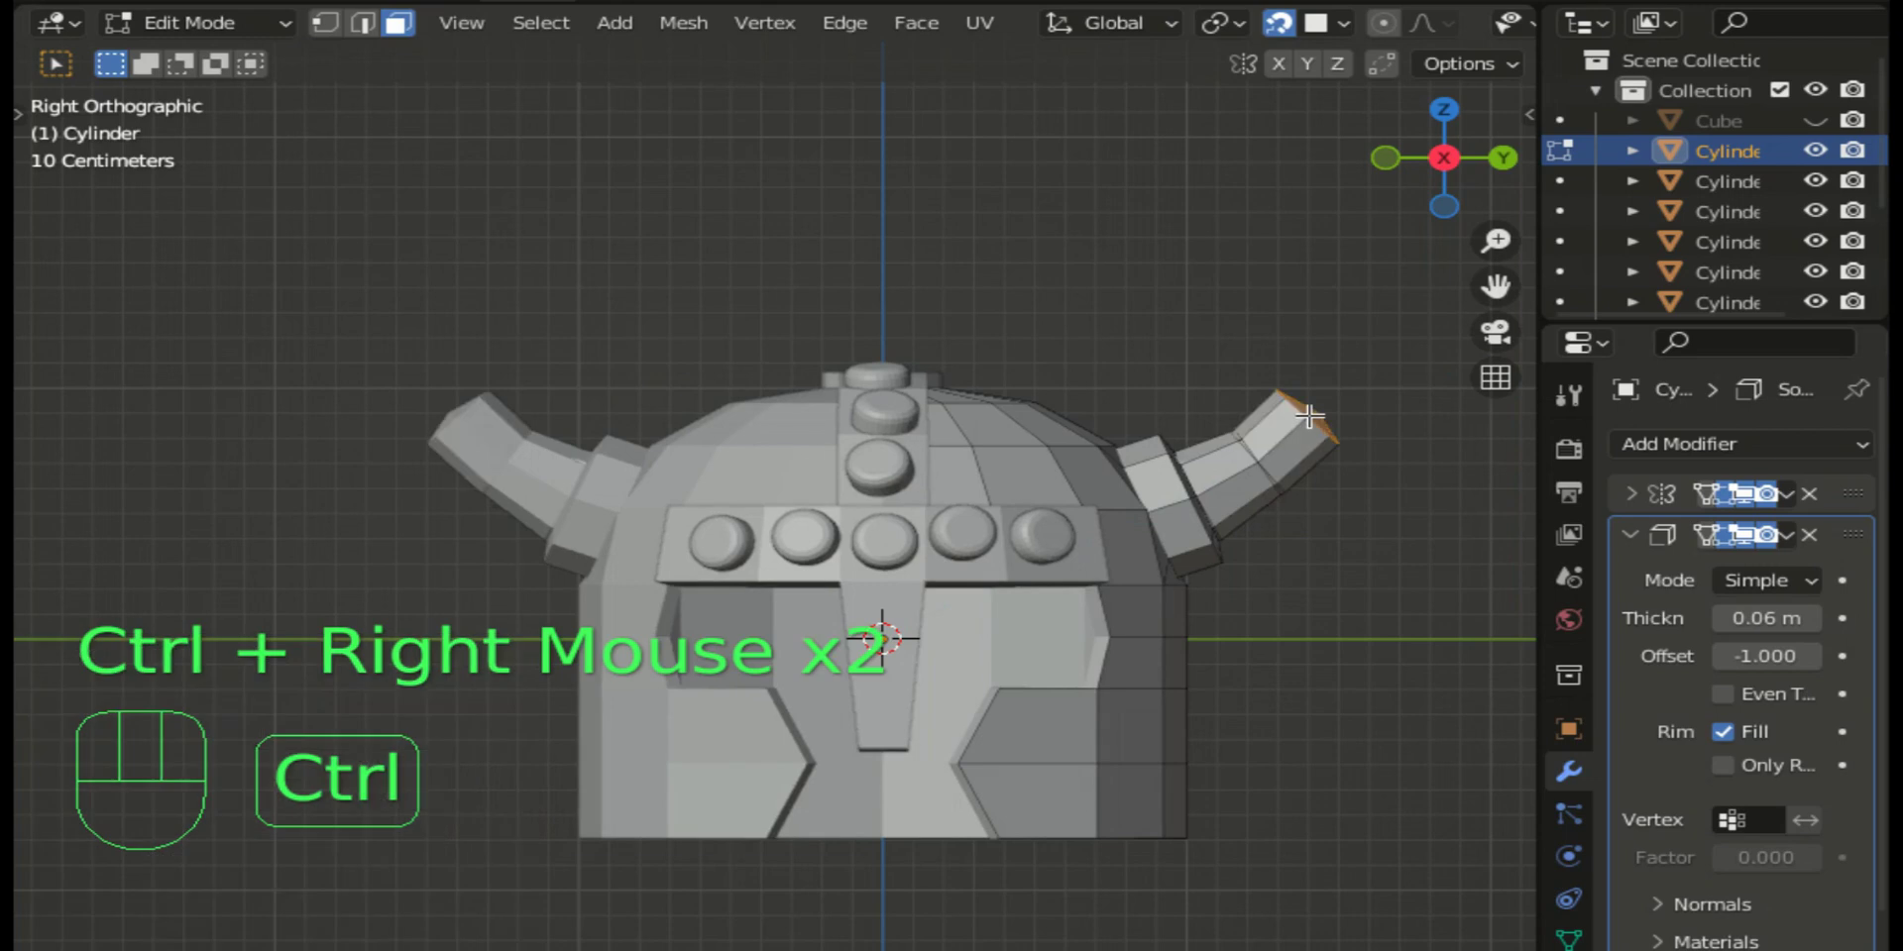
pyautogui.press('s')
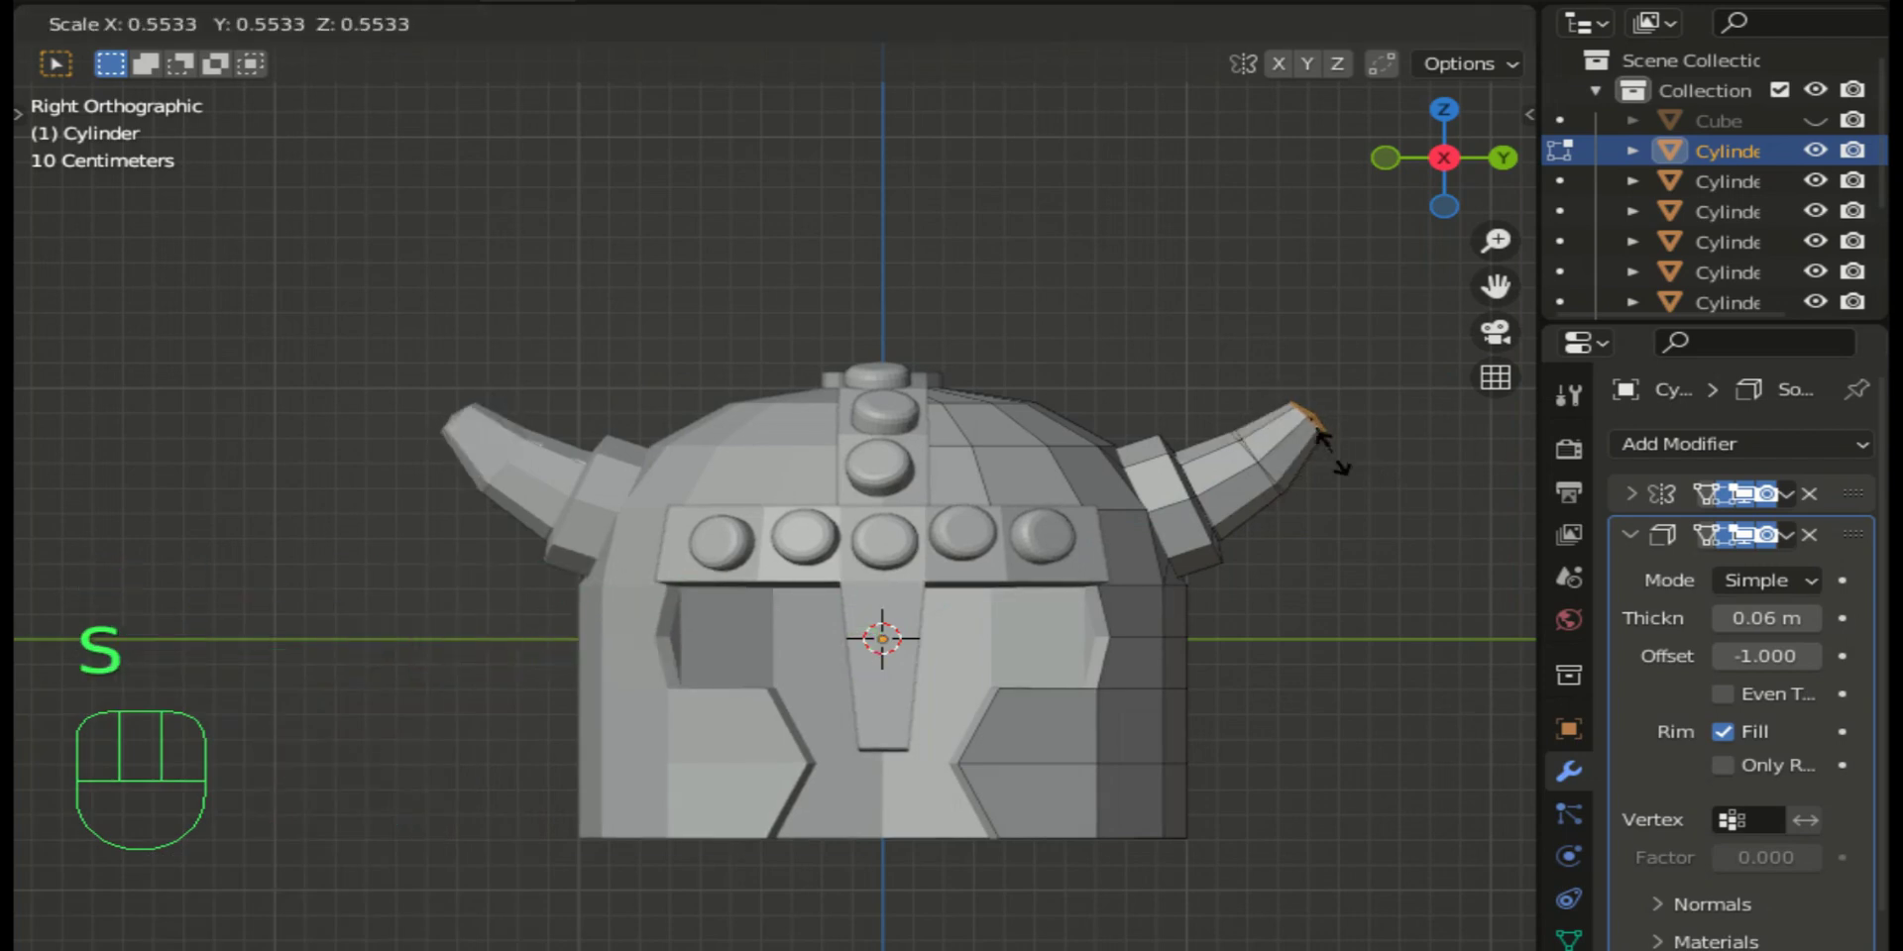
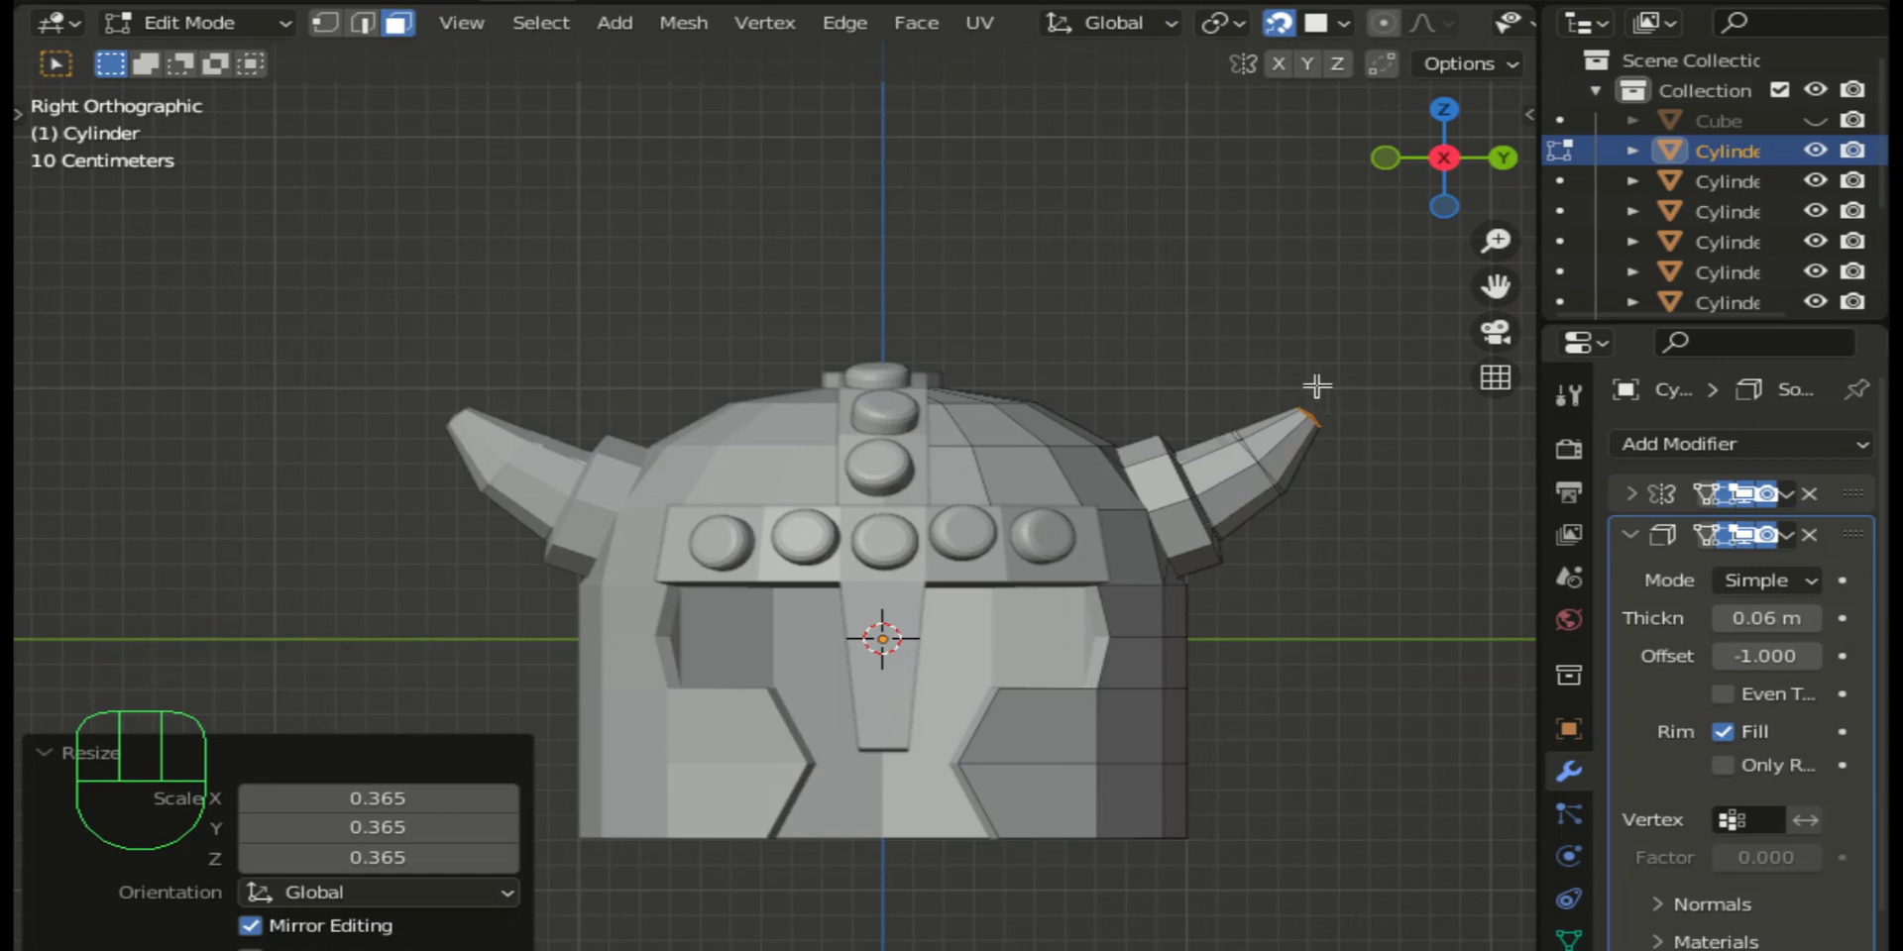
pyautogui.press('e')
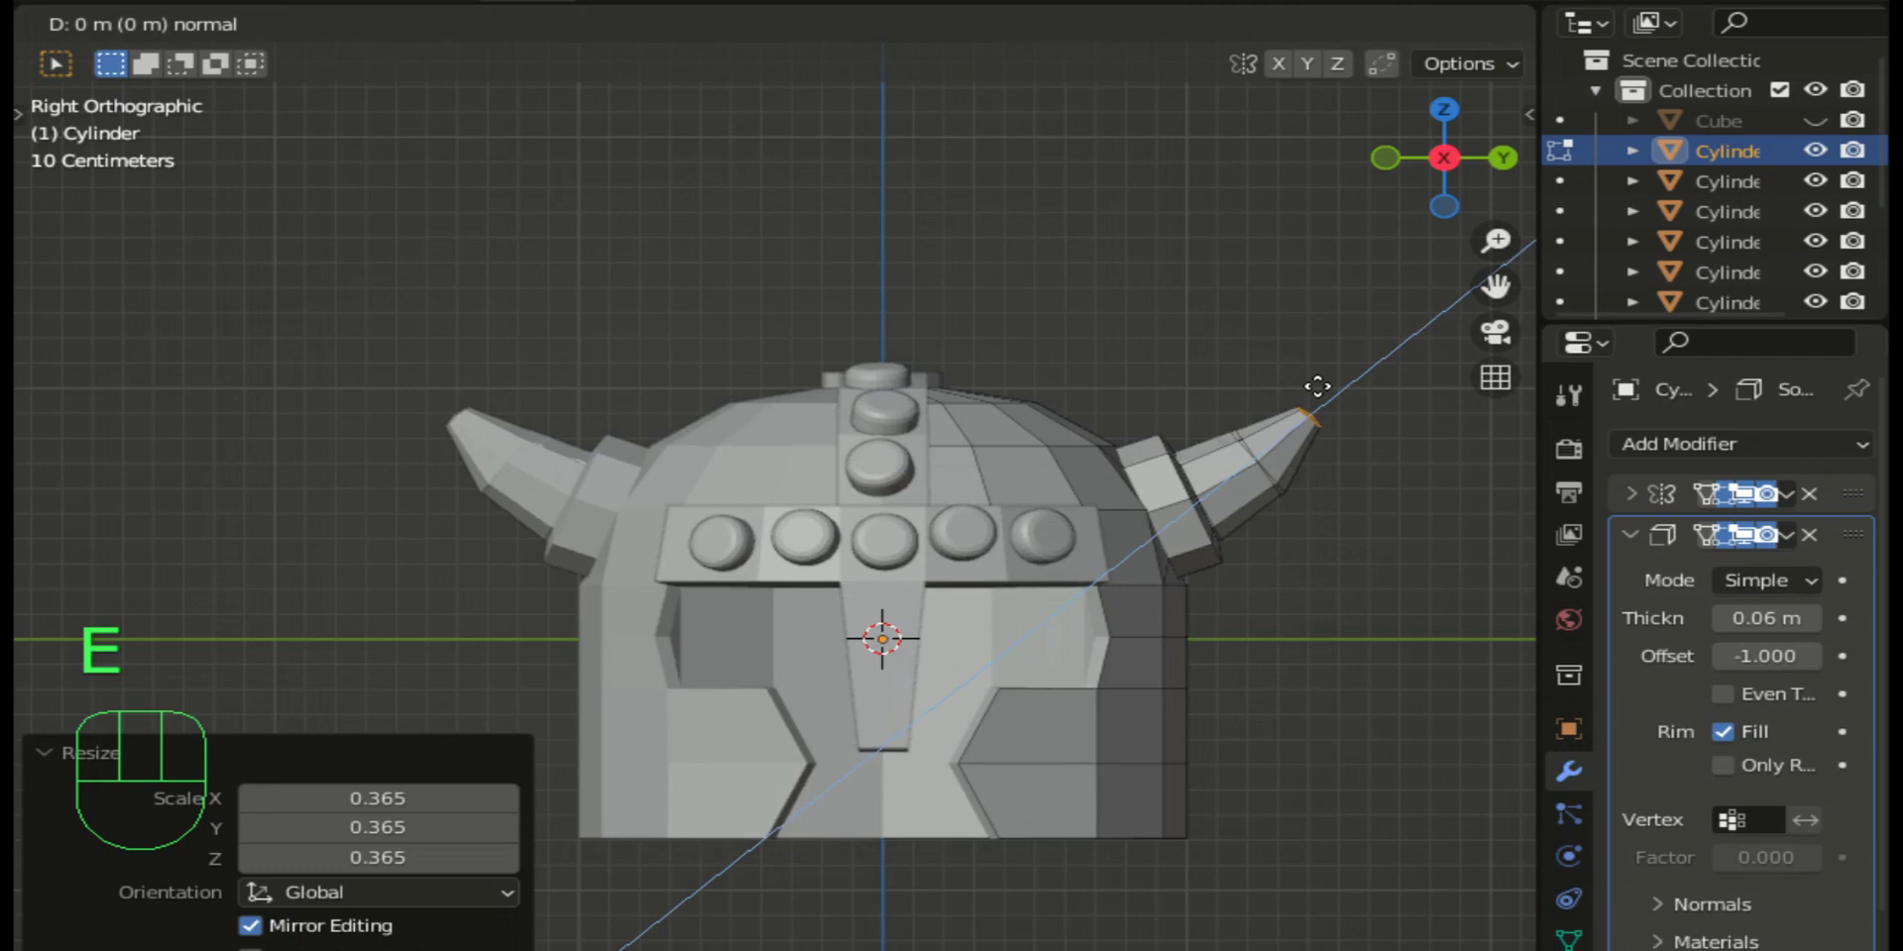
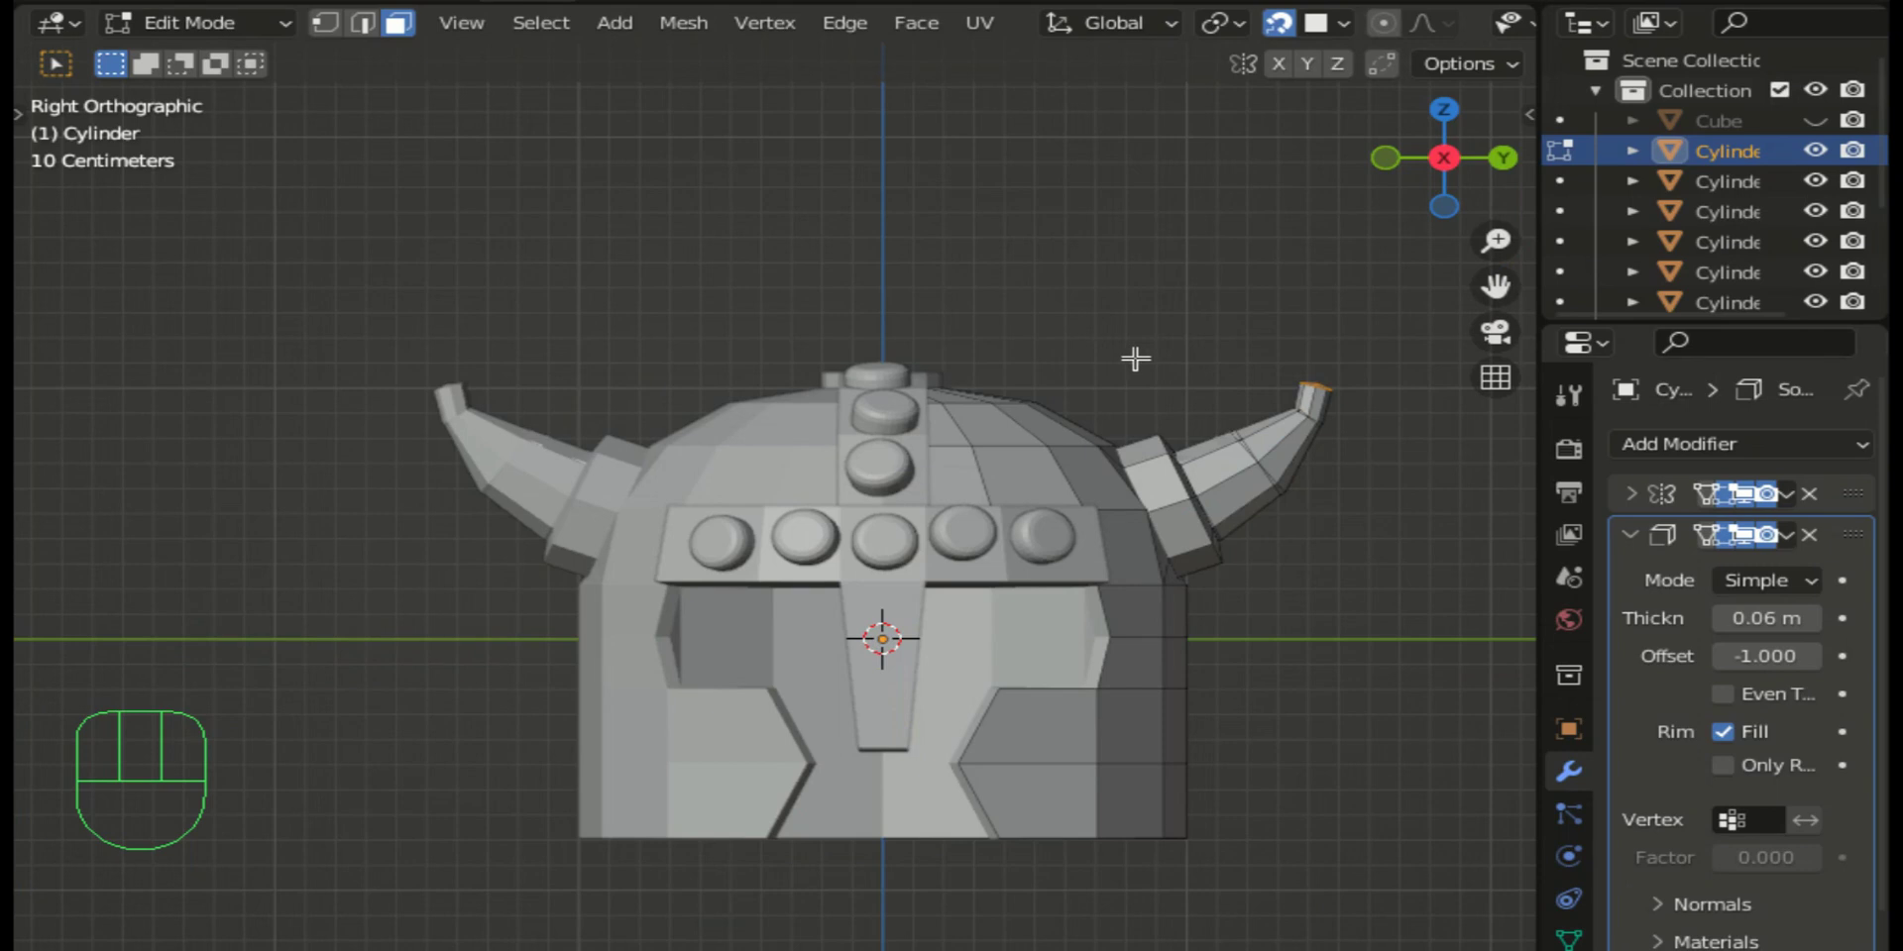
# Step: Scale the extruded horn tip slightly smaller to sharpen the point
pyautogui.press('s')
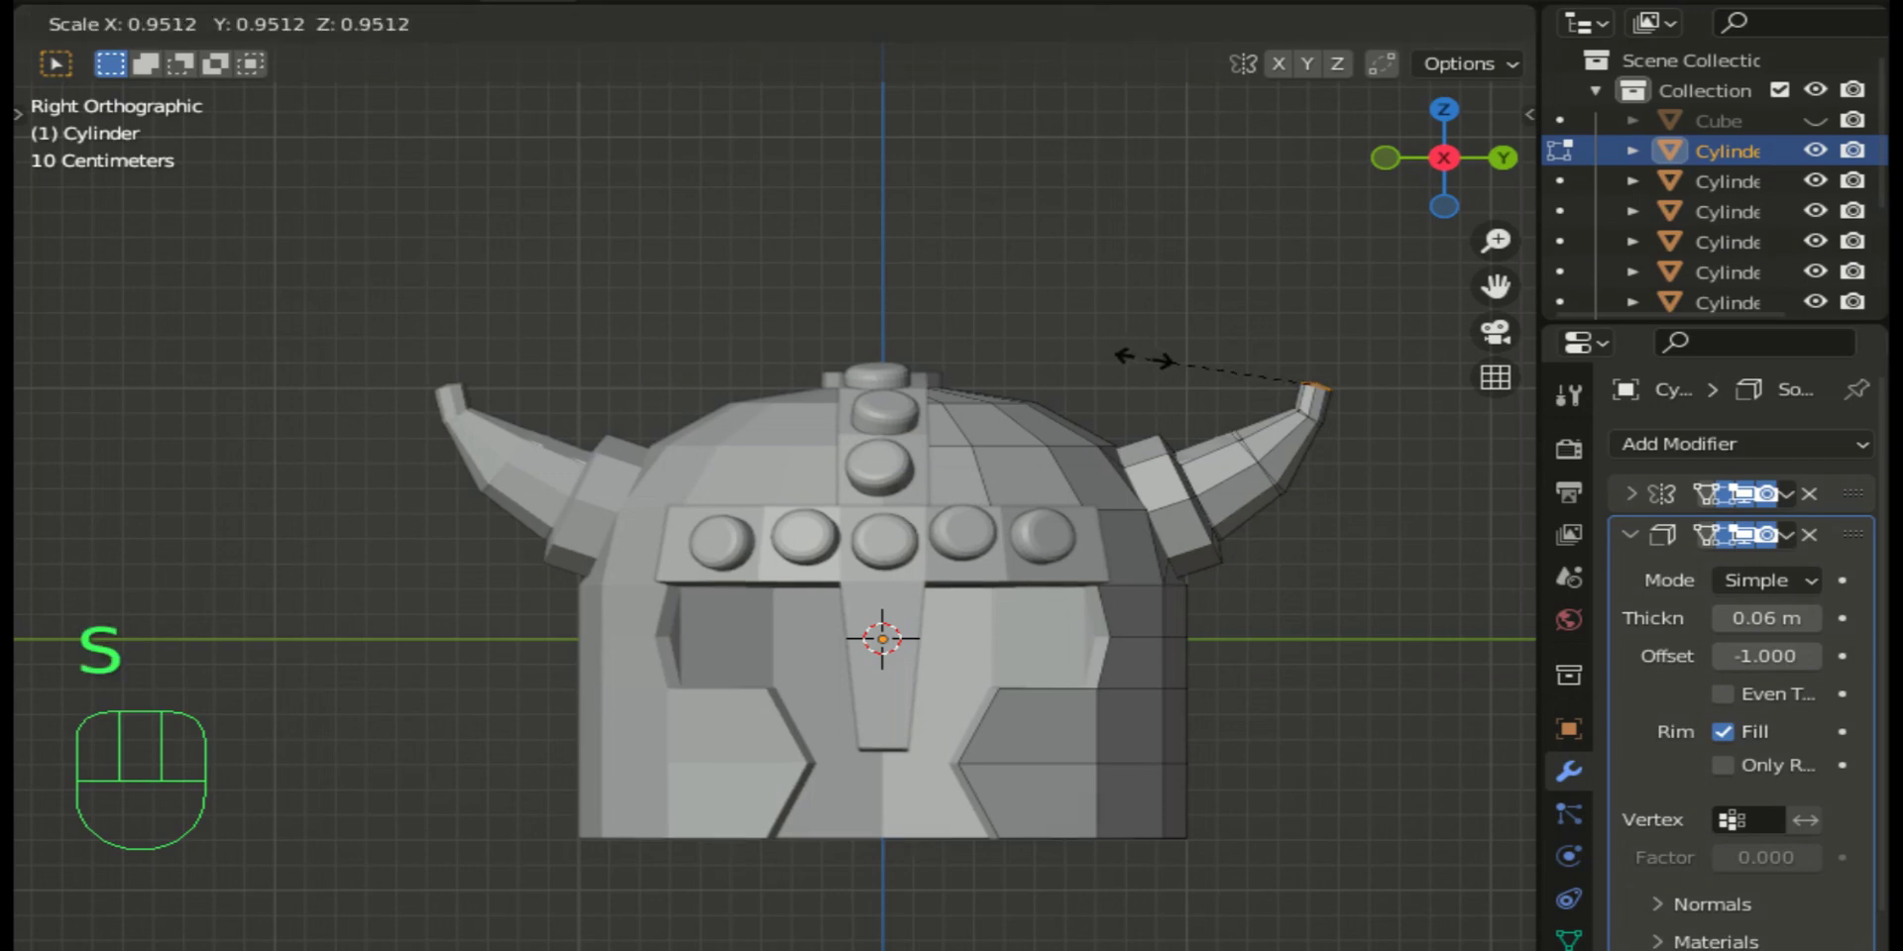
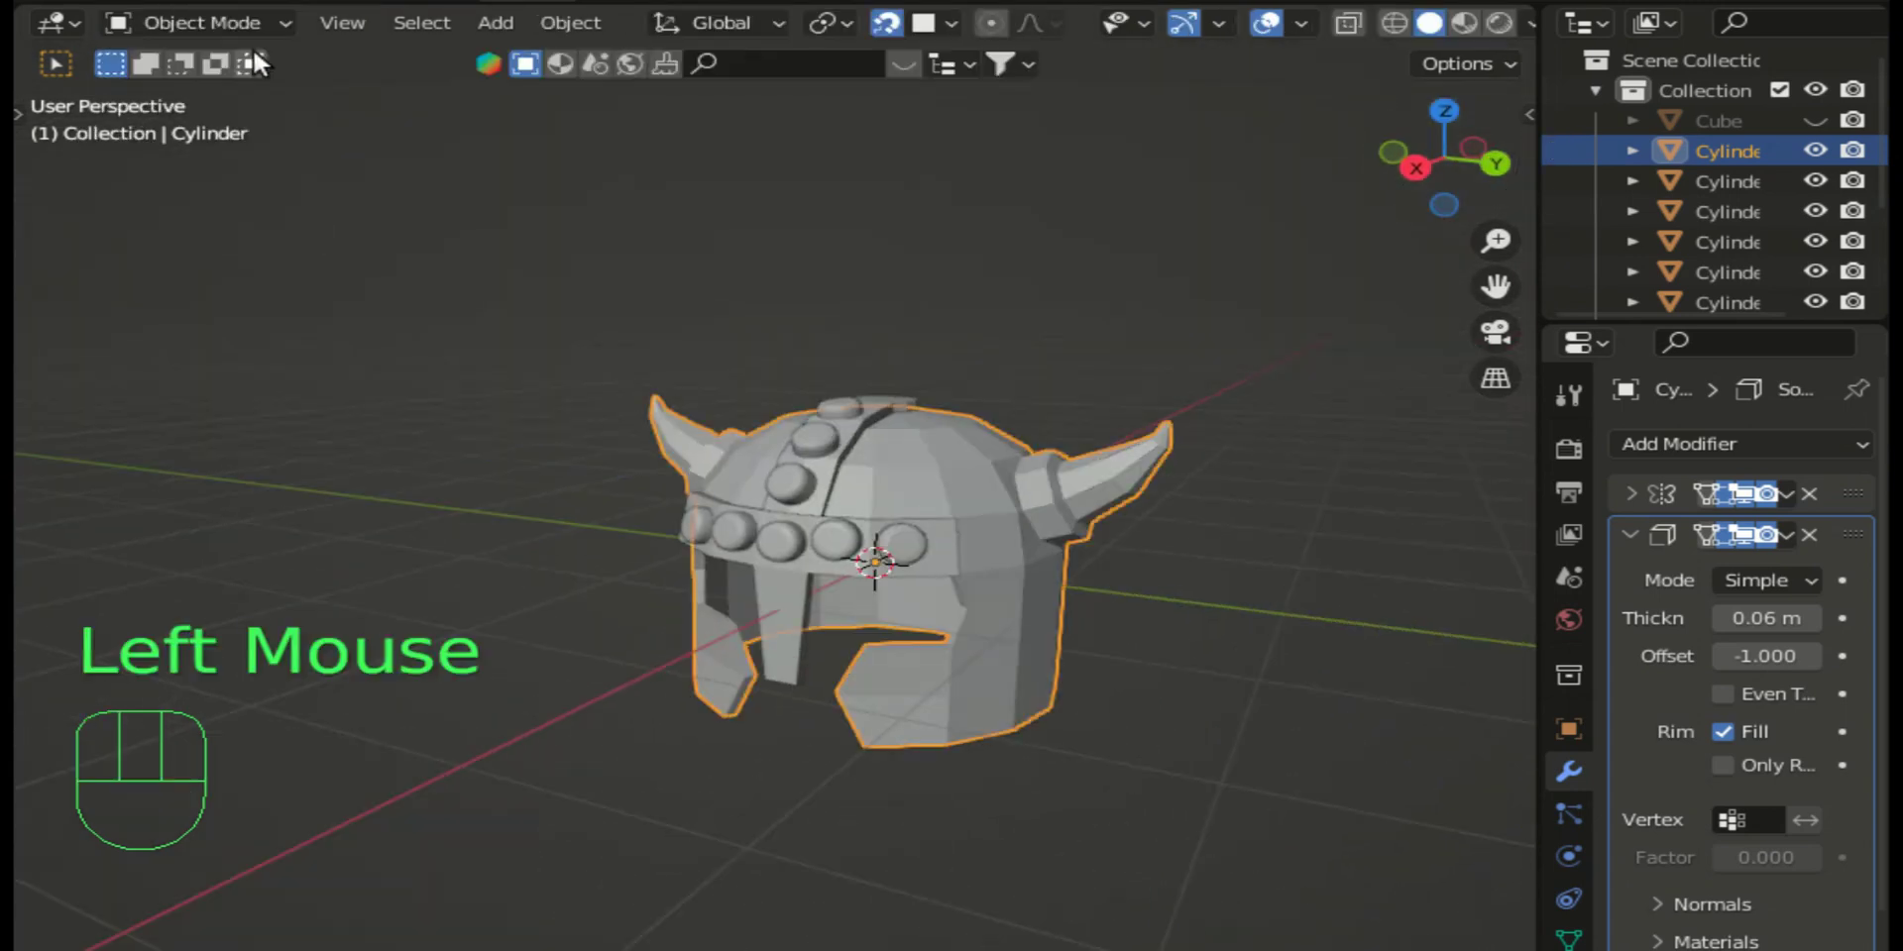
# Step: Deselect the helmet and orbit around it to inspect the finished horns
pyautogui.click(1135, 248)
pyautogui.scroll(3)
pyautogui.moveTo(1438, 171); pyautogui.dragTo(1285, 261)
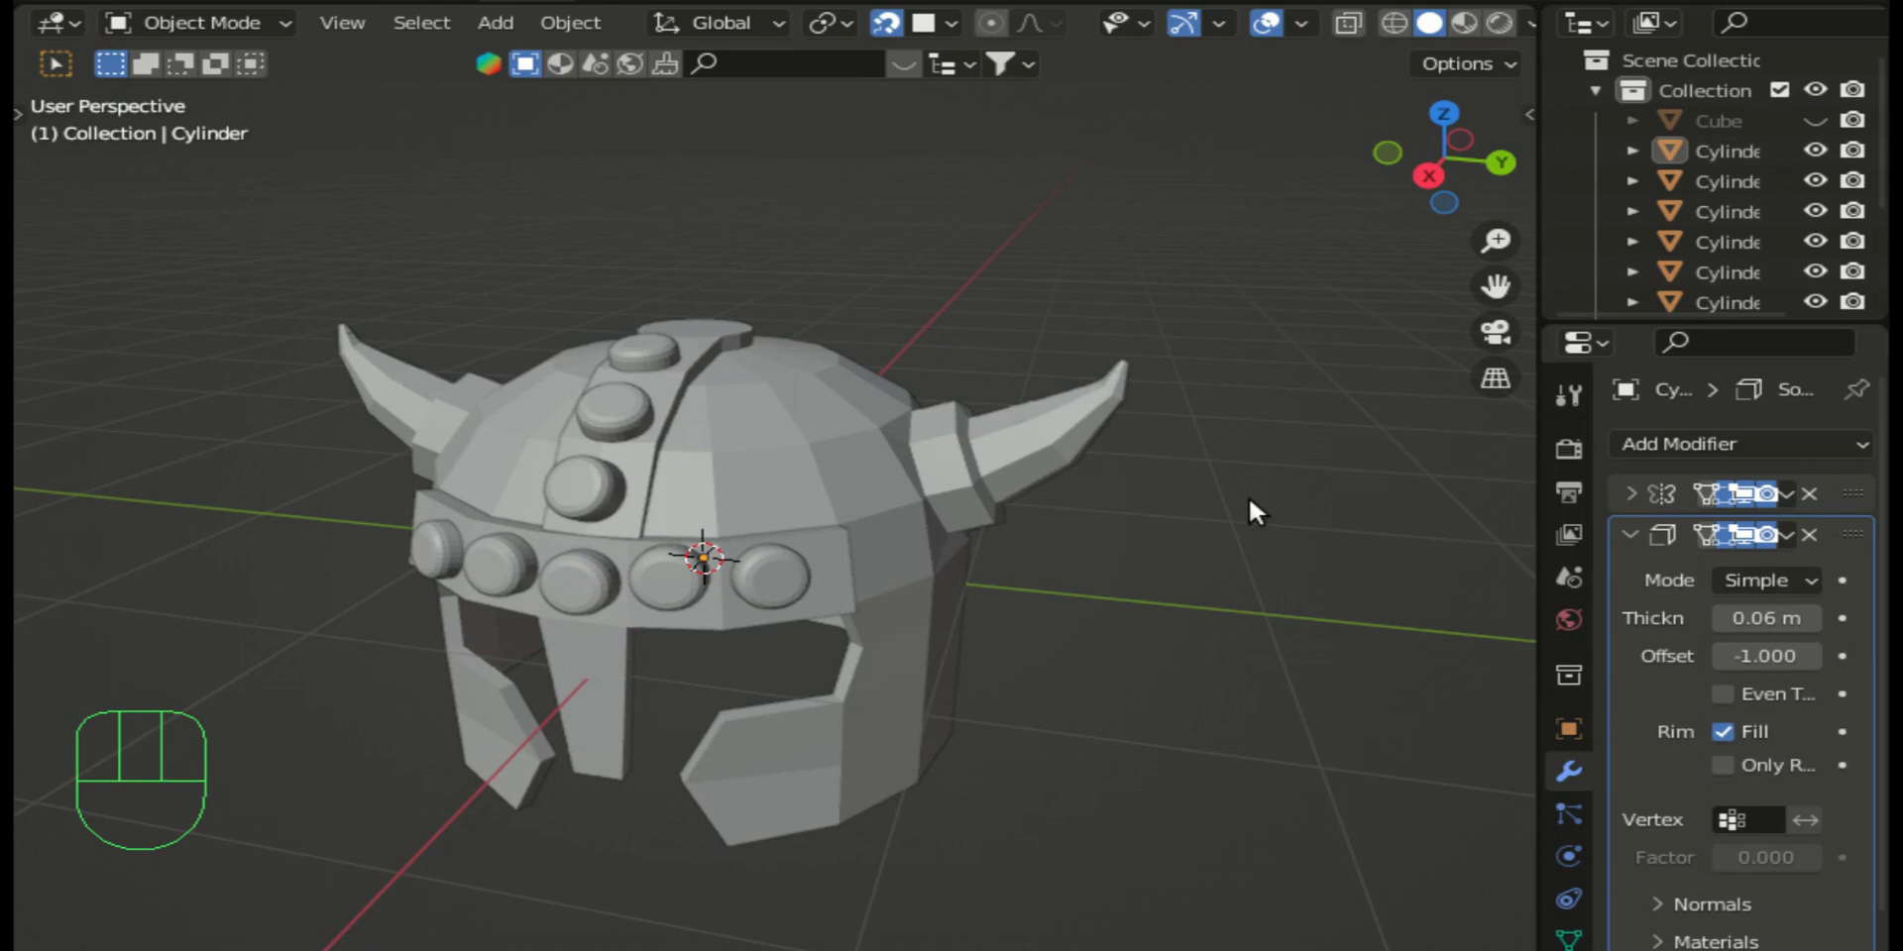